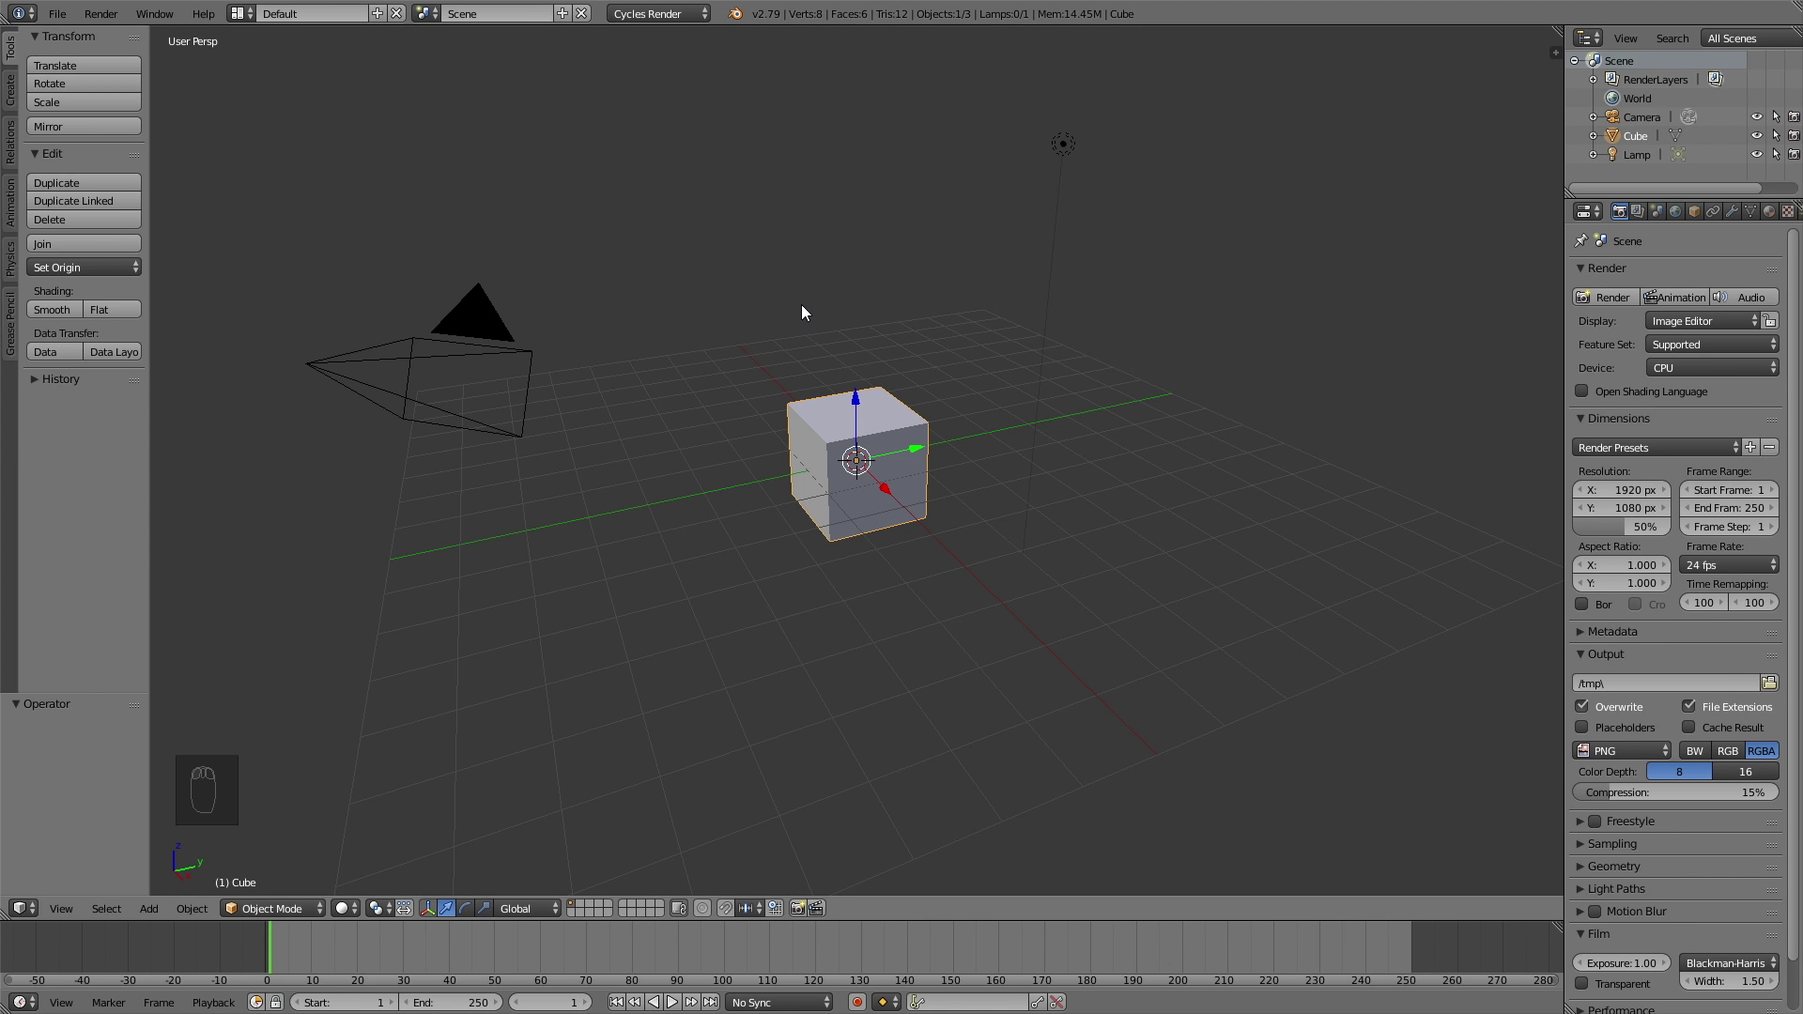
Step: Scale the default cube up six times and set its maximum draw type to Wire
key(s)
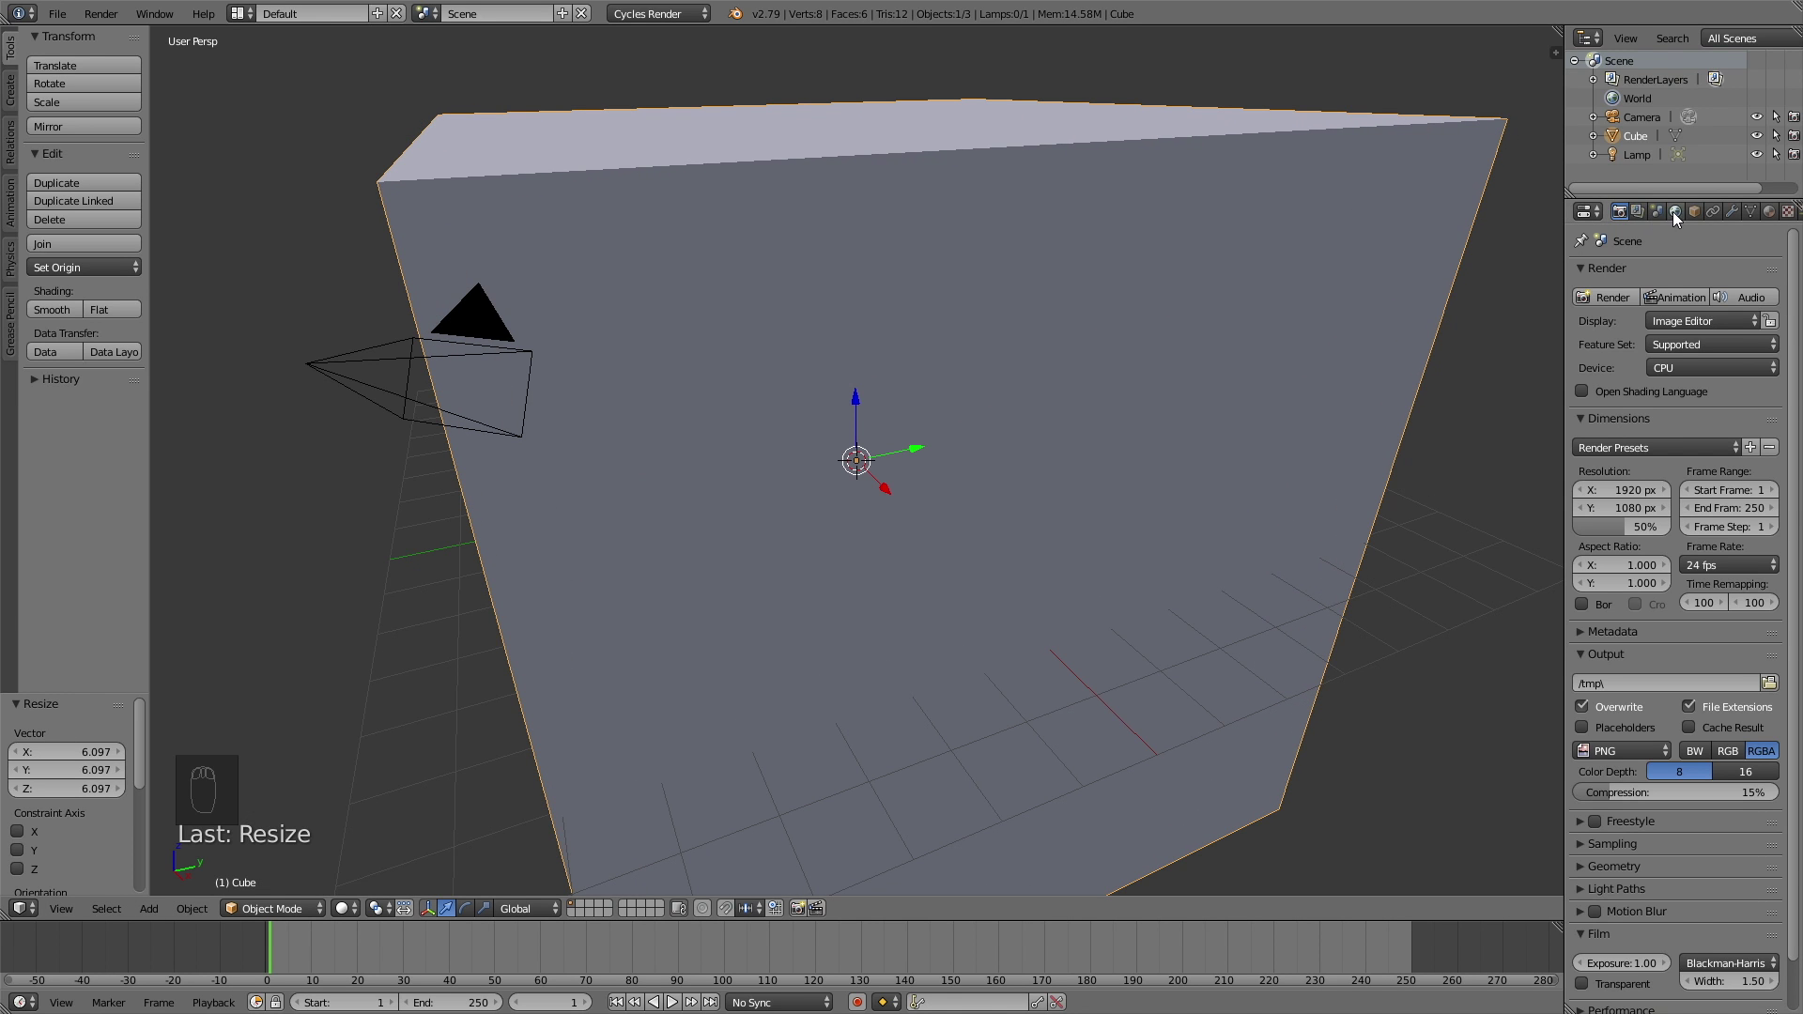
drag(1692, 215, 1062, 547)
drag(1062, 548, 898, 519)
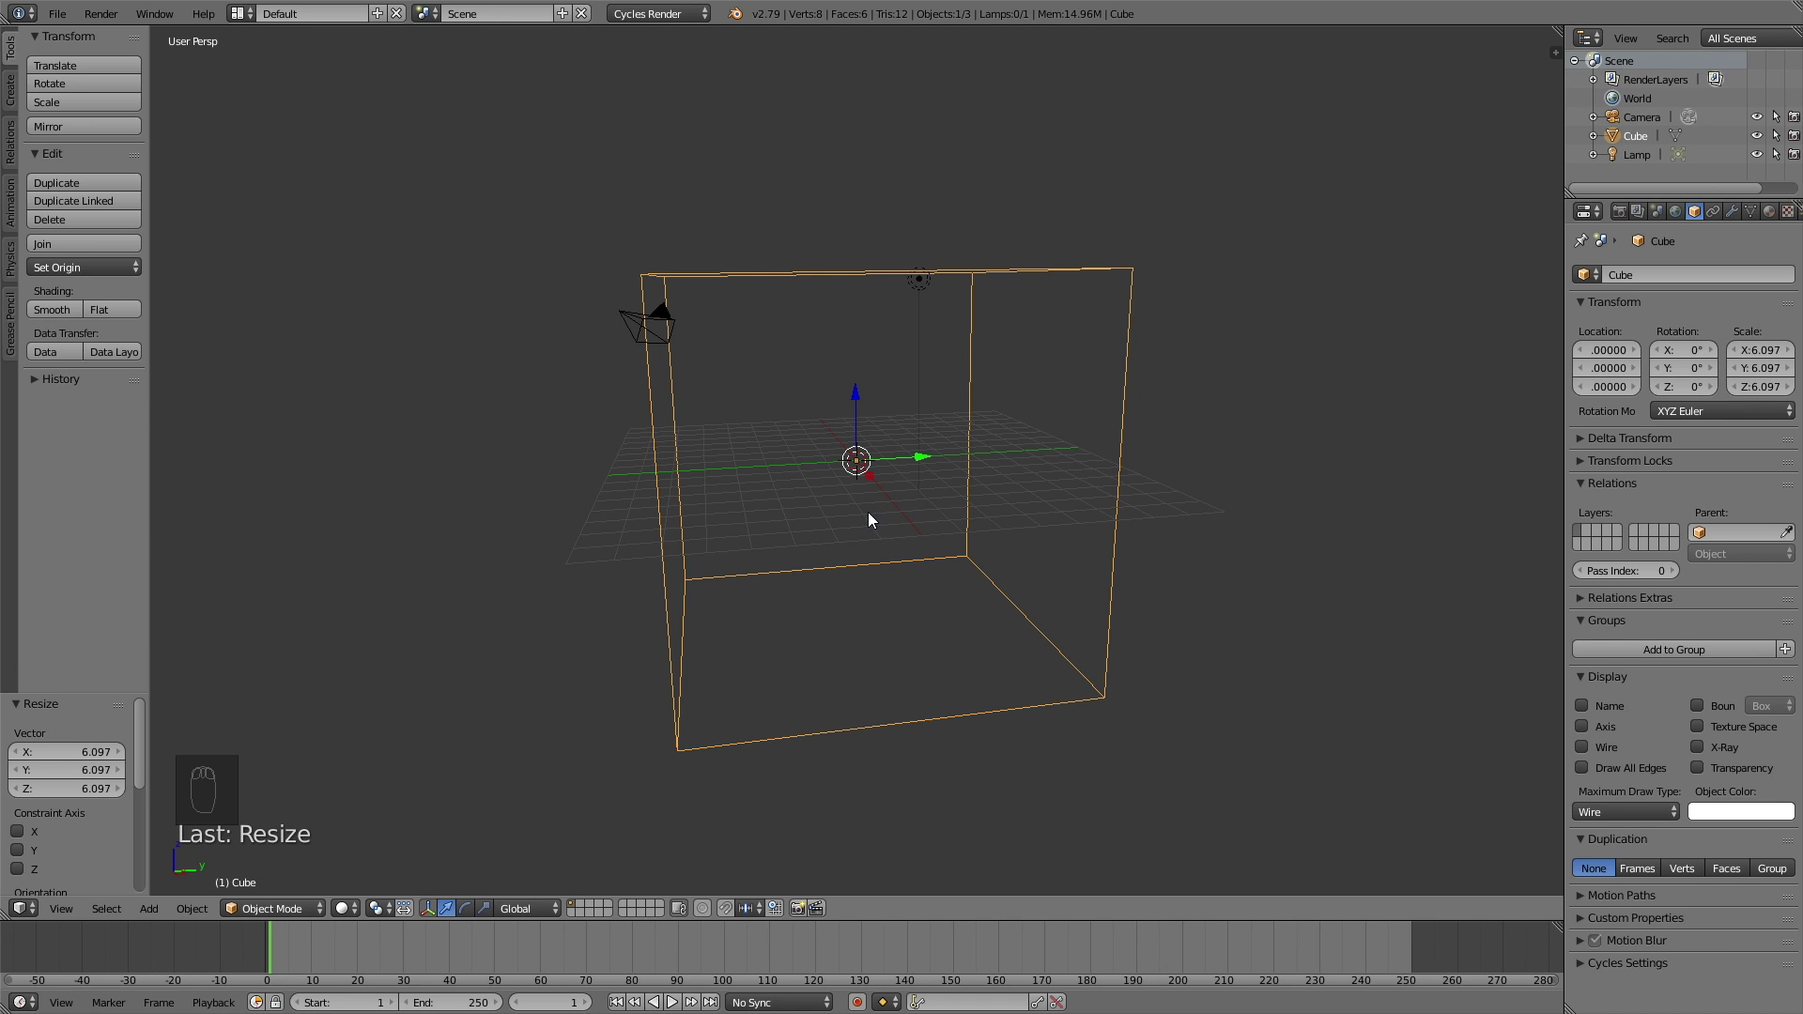
Step: Add a cylinder, flatten it along Z into a thin disc with mean crease 1.0 on its faces
key(shift+a)
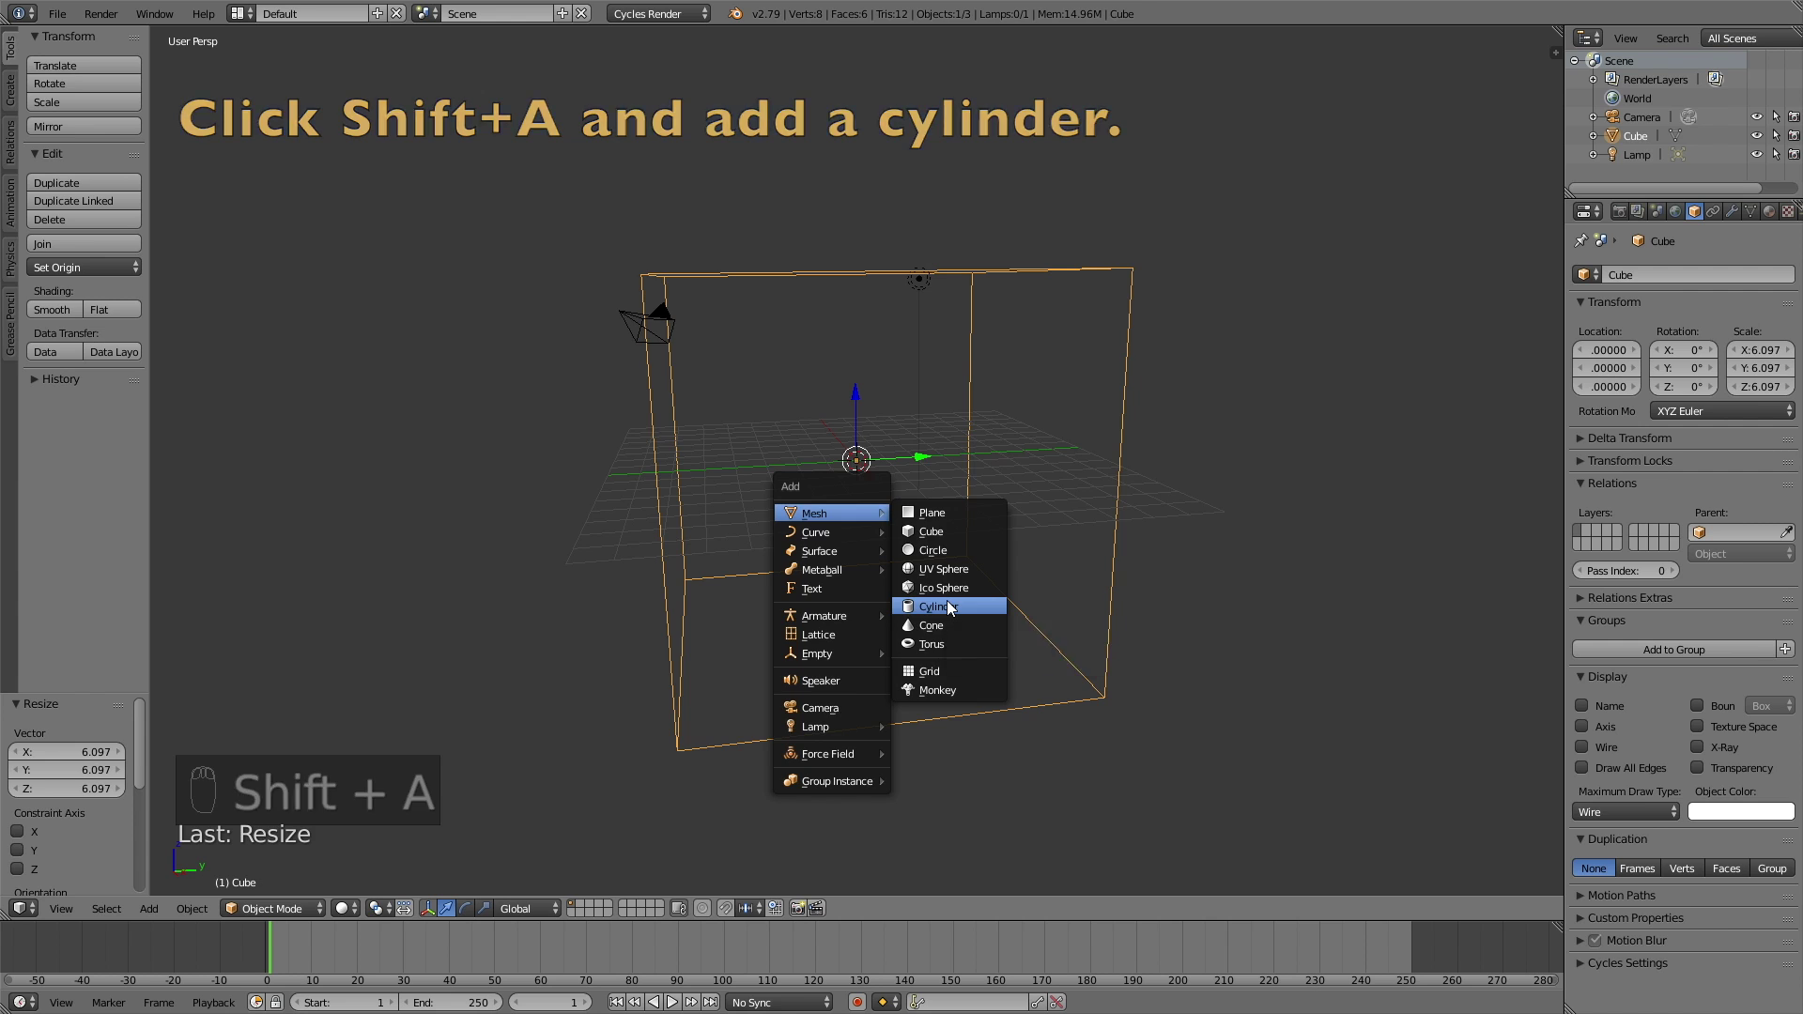
key(s)
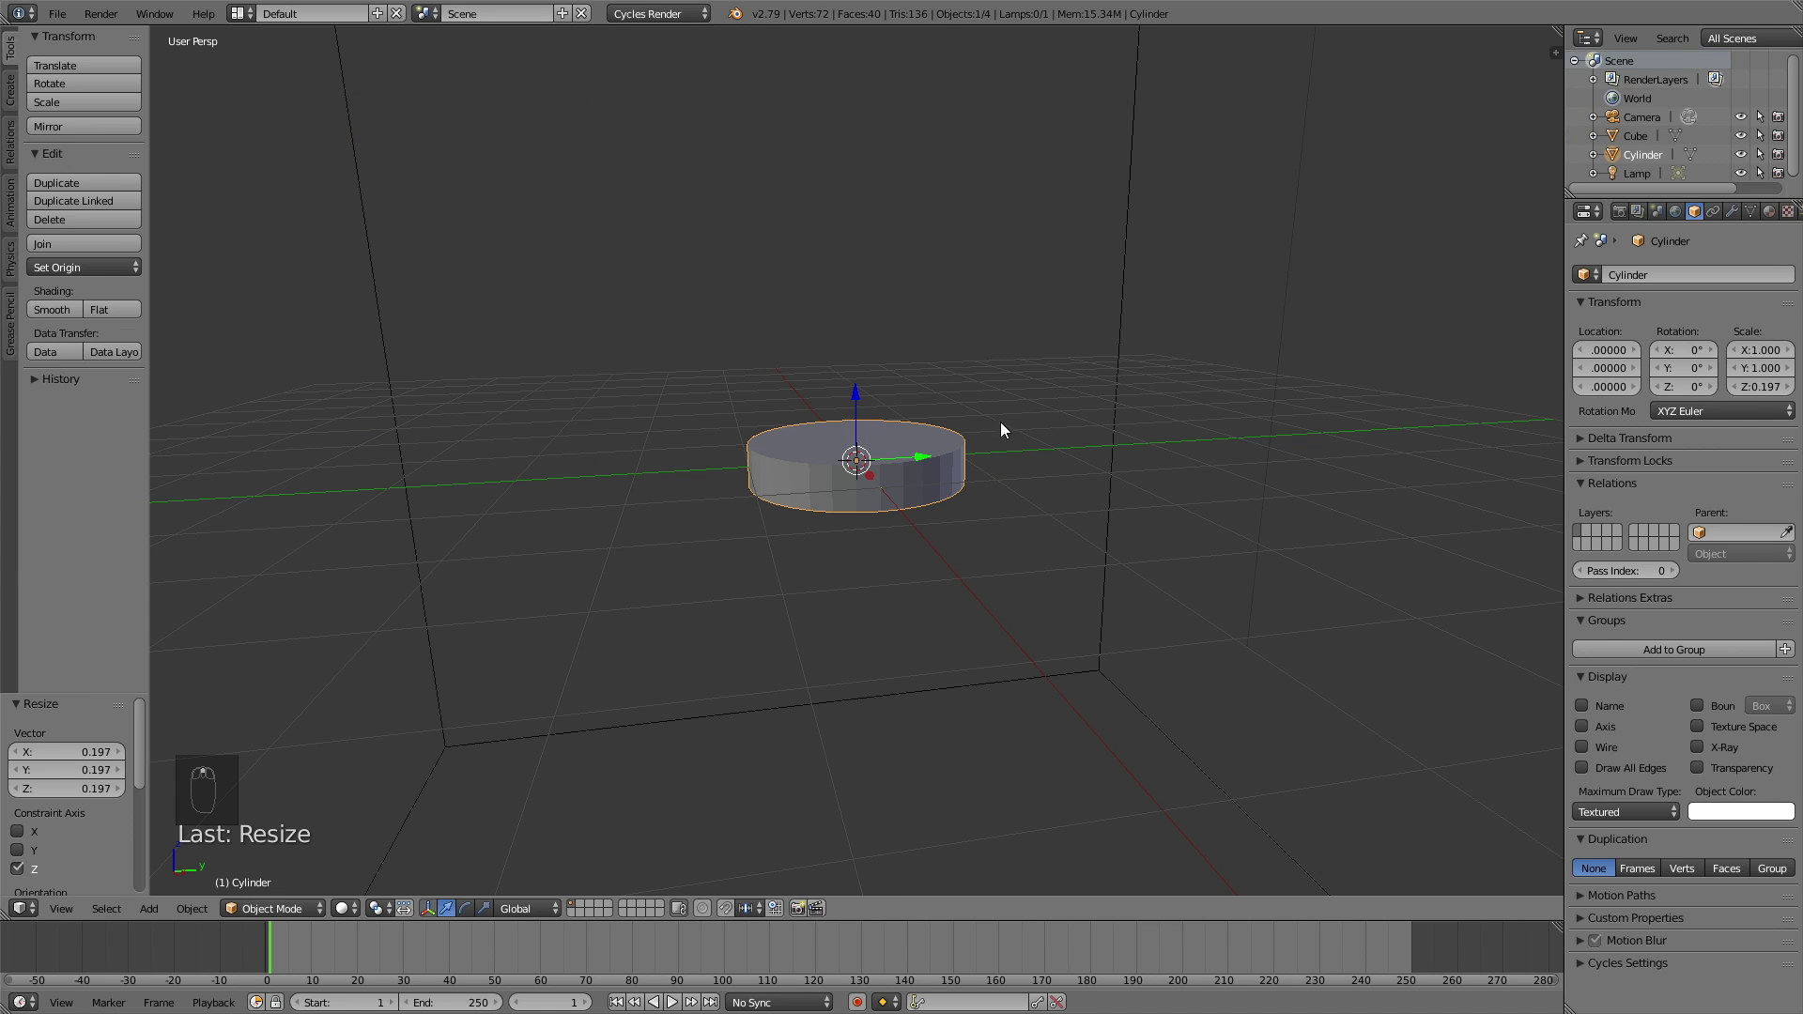
key(s)
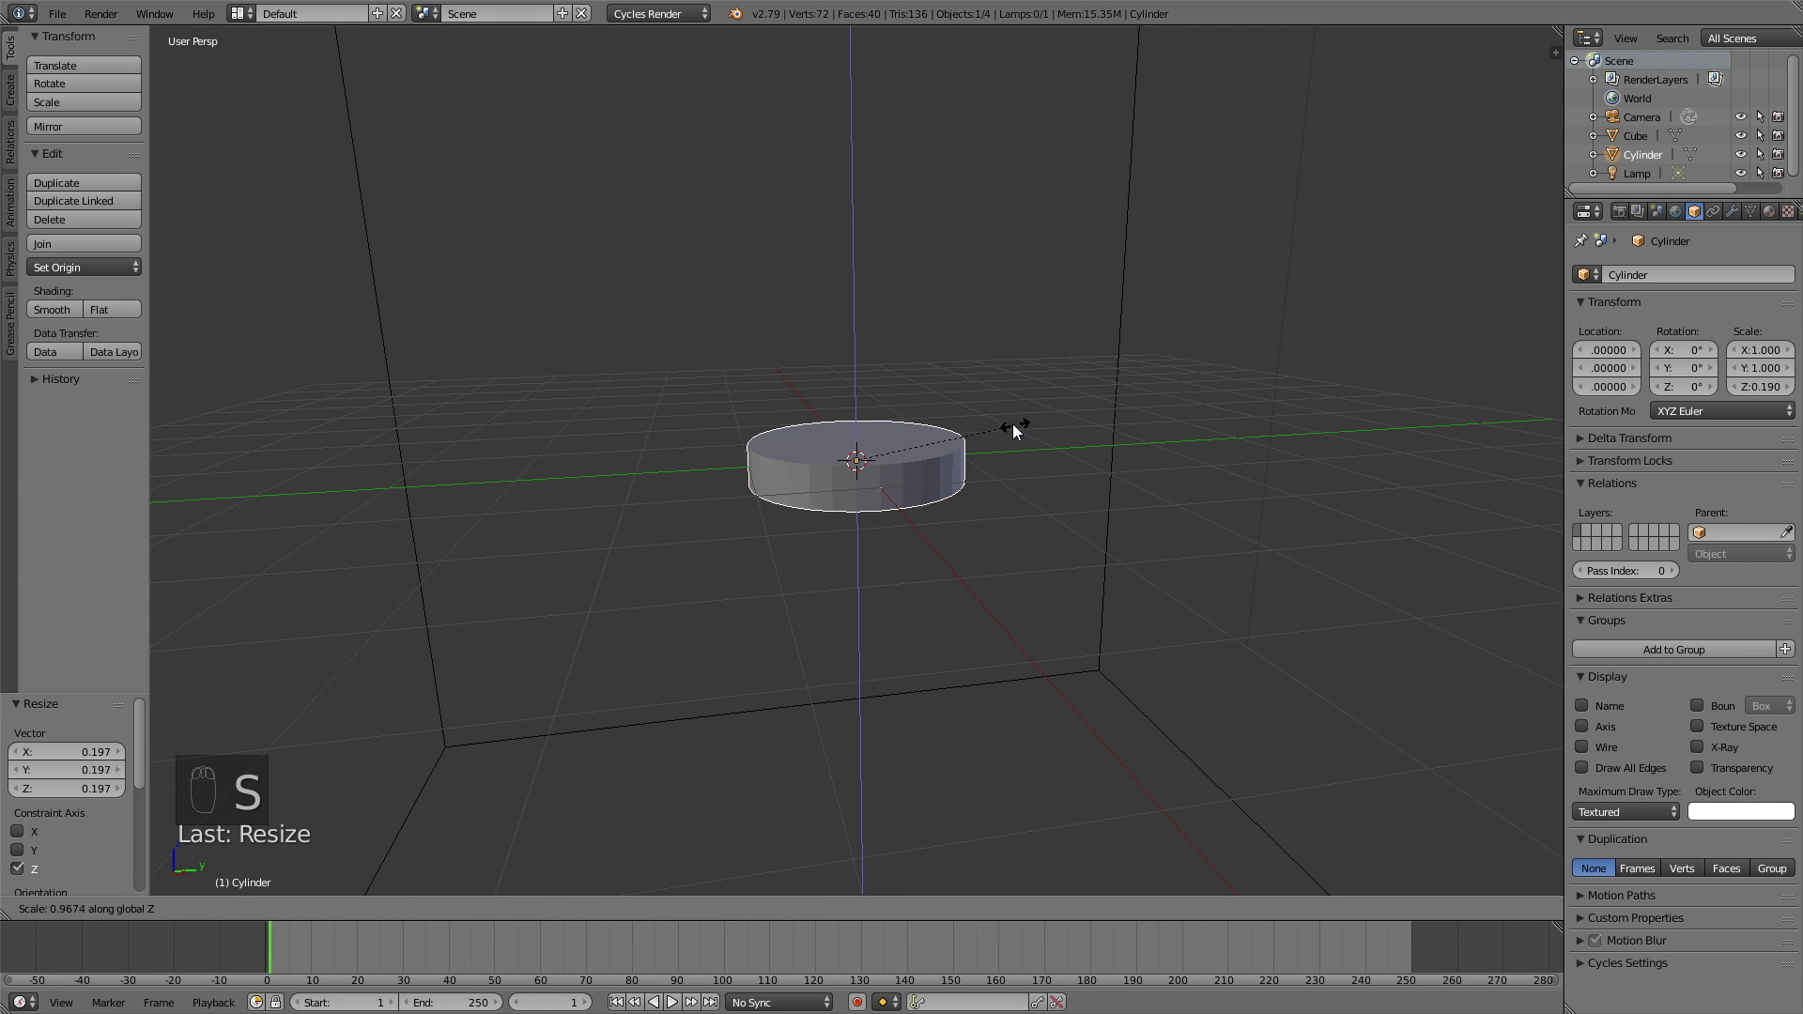
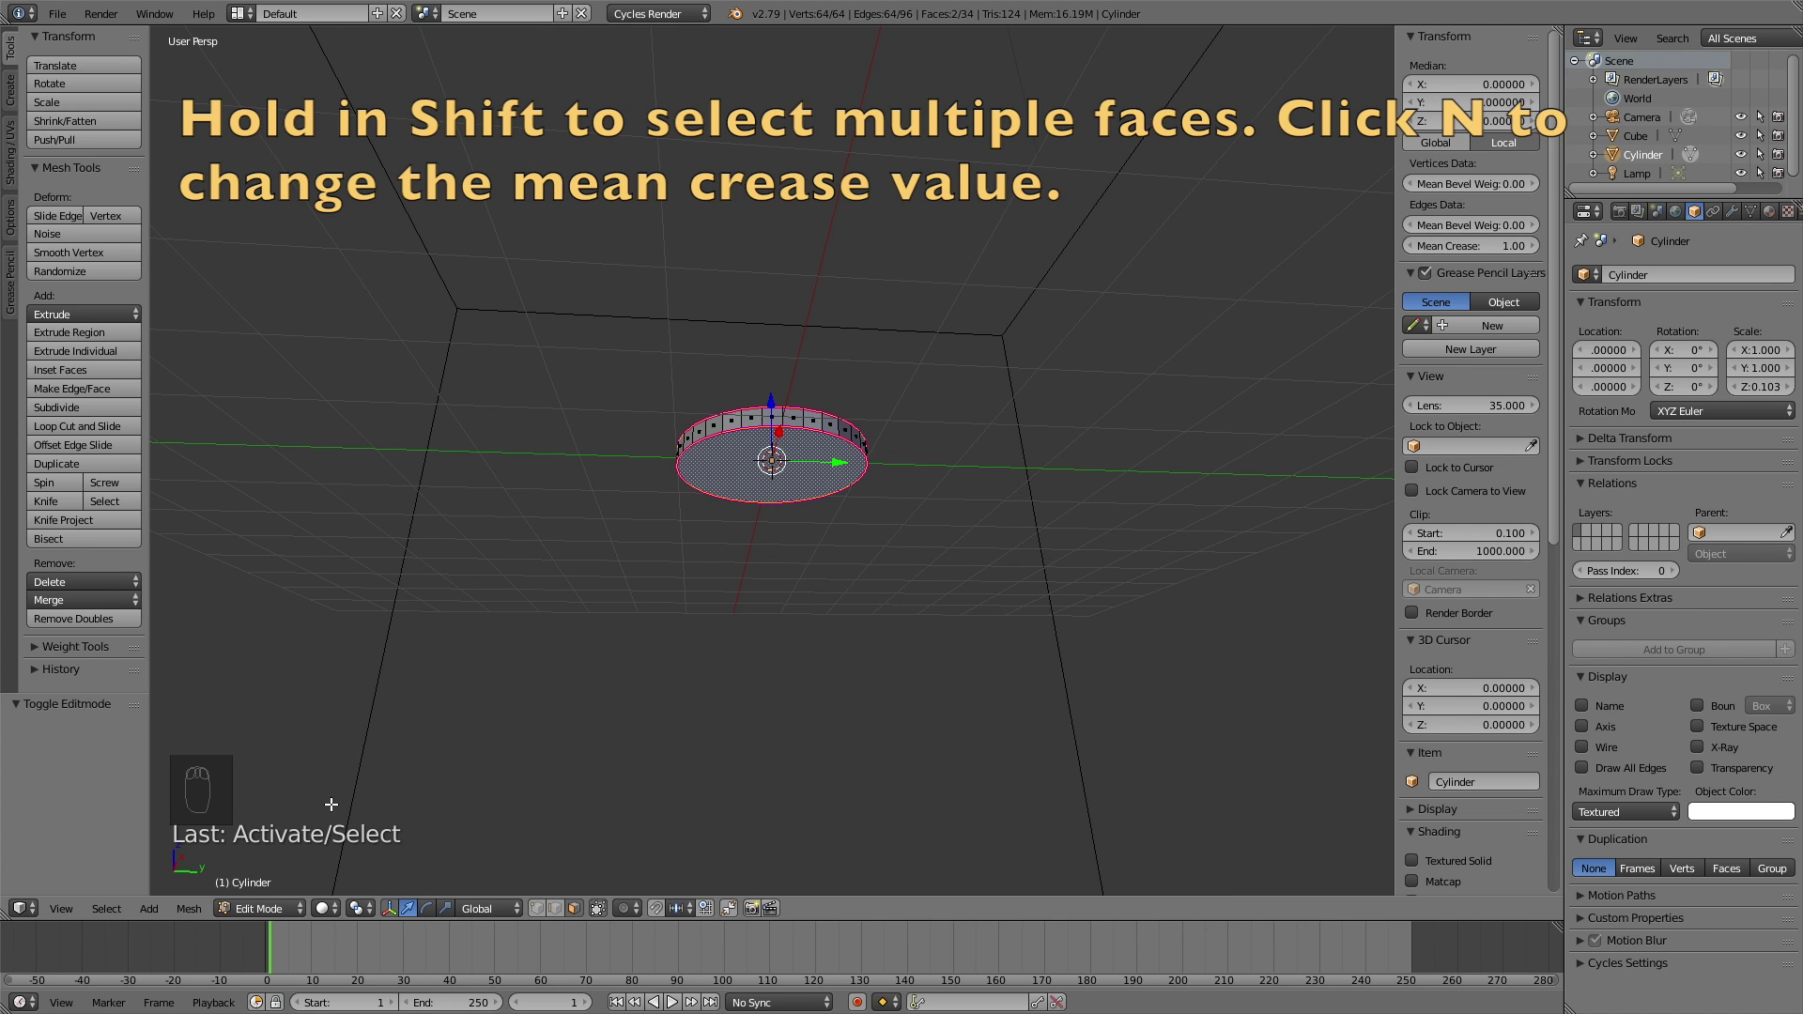
key(Tab)
Step: Give the disc a Subdivision Surface modifier with View level 2 and Render level 3
key(n)
drag(1745, 218, 1652, 340)
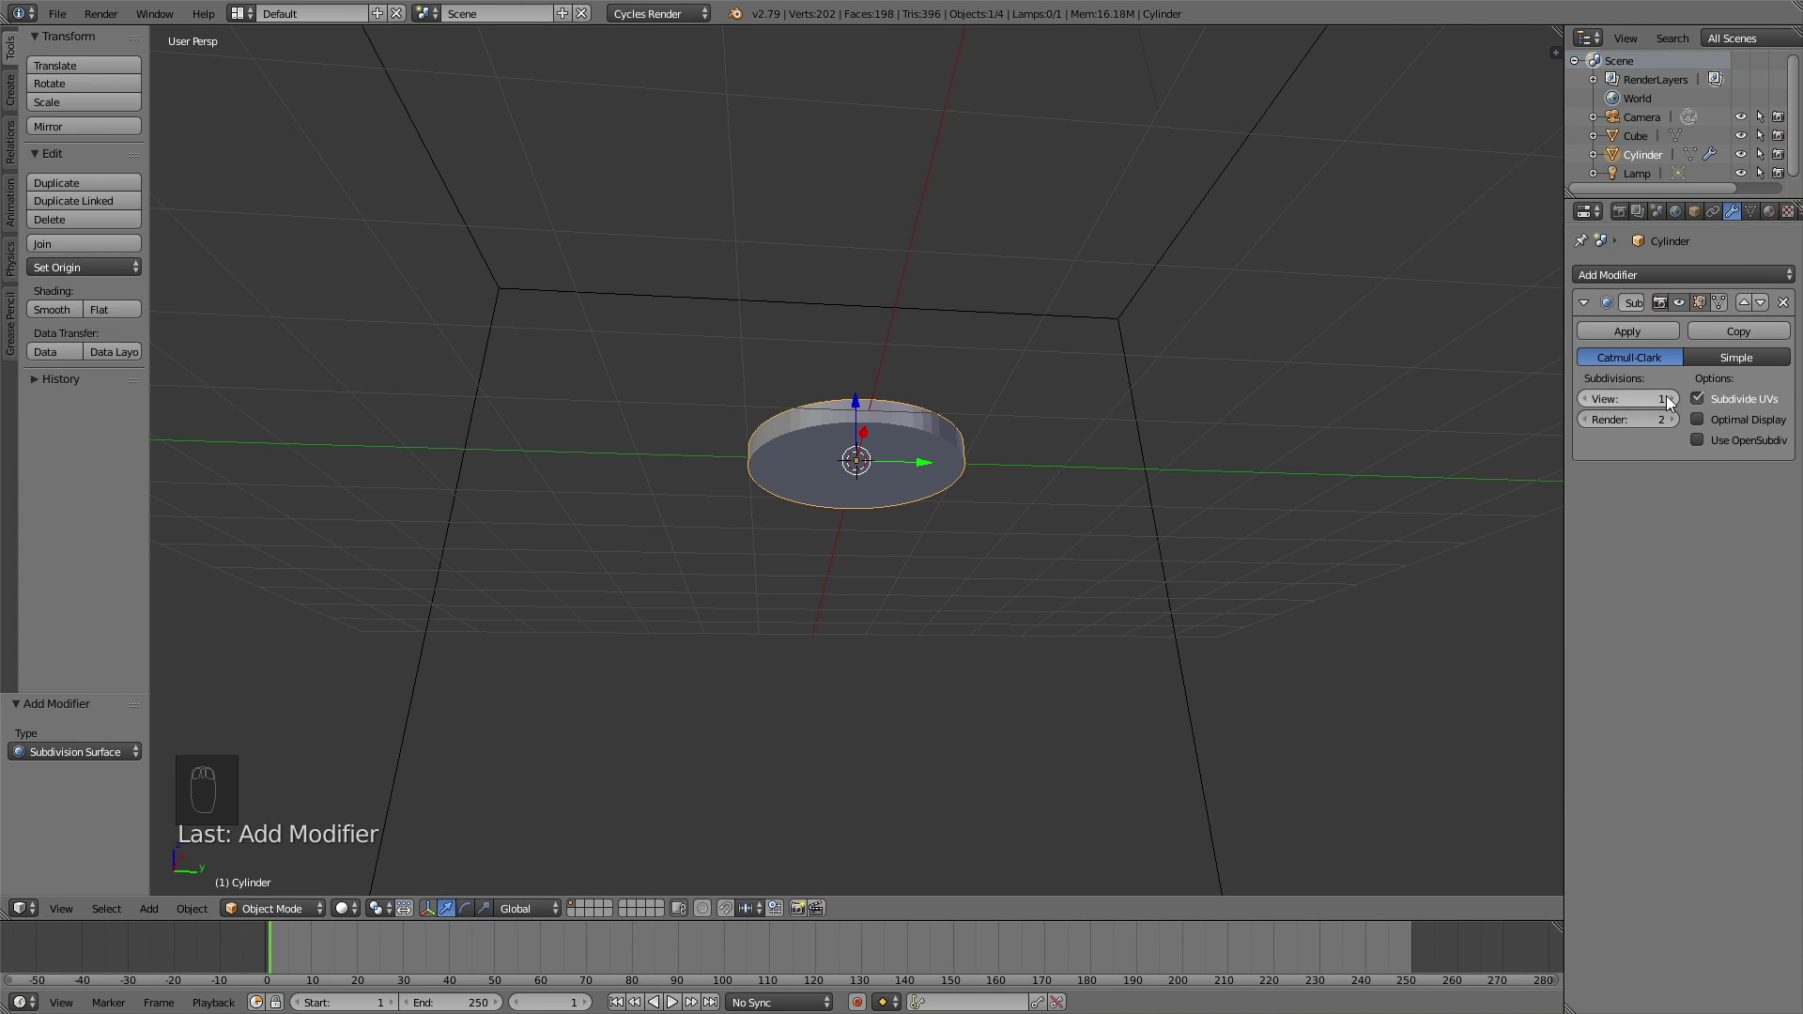
drag(1672, 401, 957, 428)
drag(957, 428, 923, 496)
Step: Raise the disc along Z near the top of the box and shift it back along Y
middle_click(915, 502)
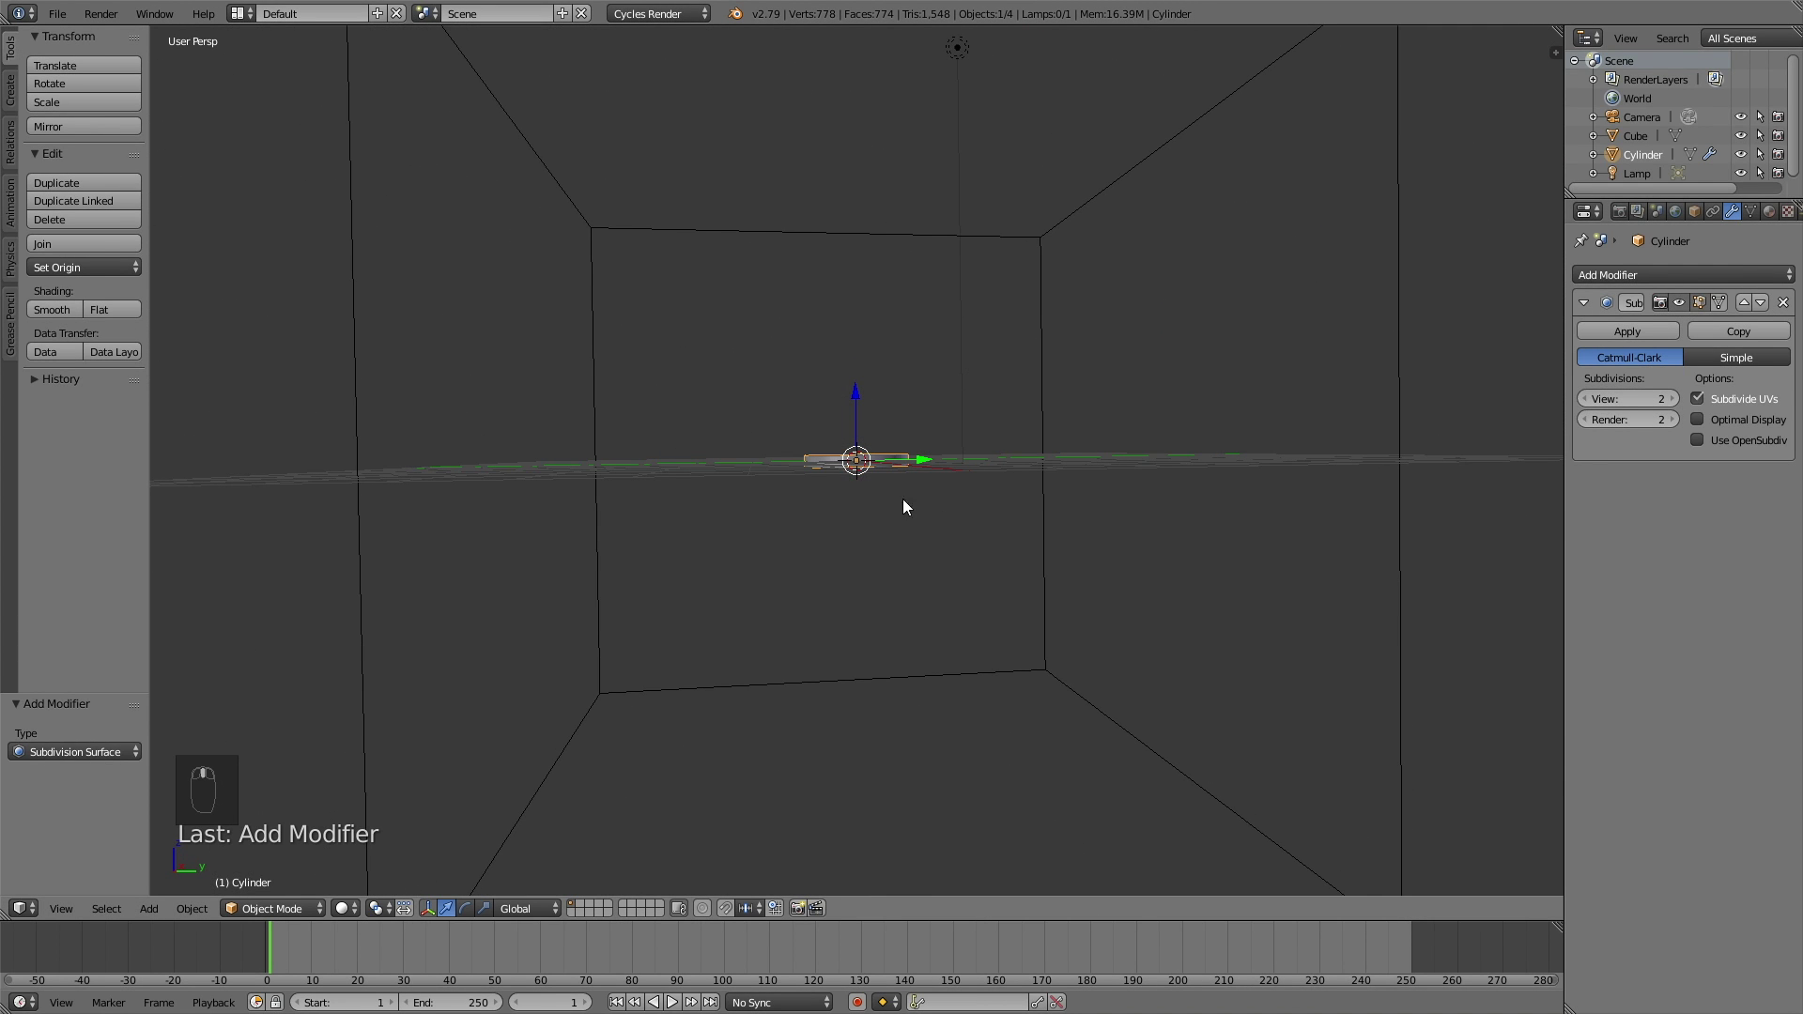
drag(1605, 473, 1670, 429)
drag(1677, 422, 914, 465)
middle_click(913, 465)
right_click(914, 465)
key(g)
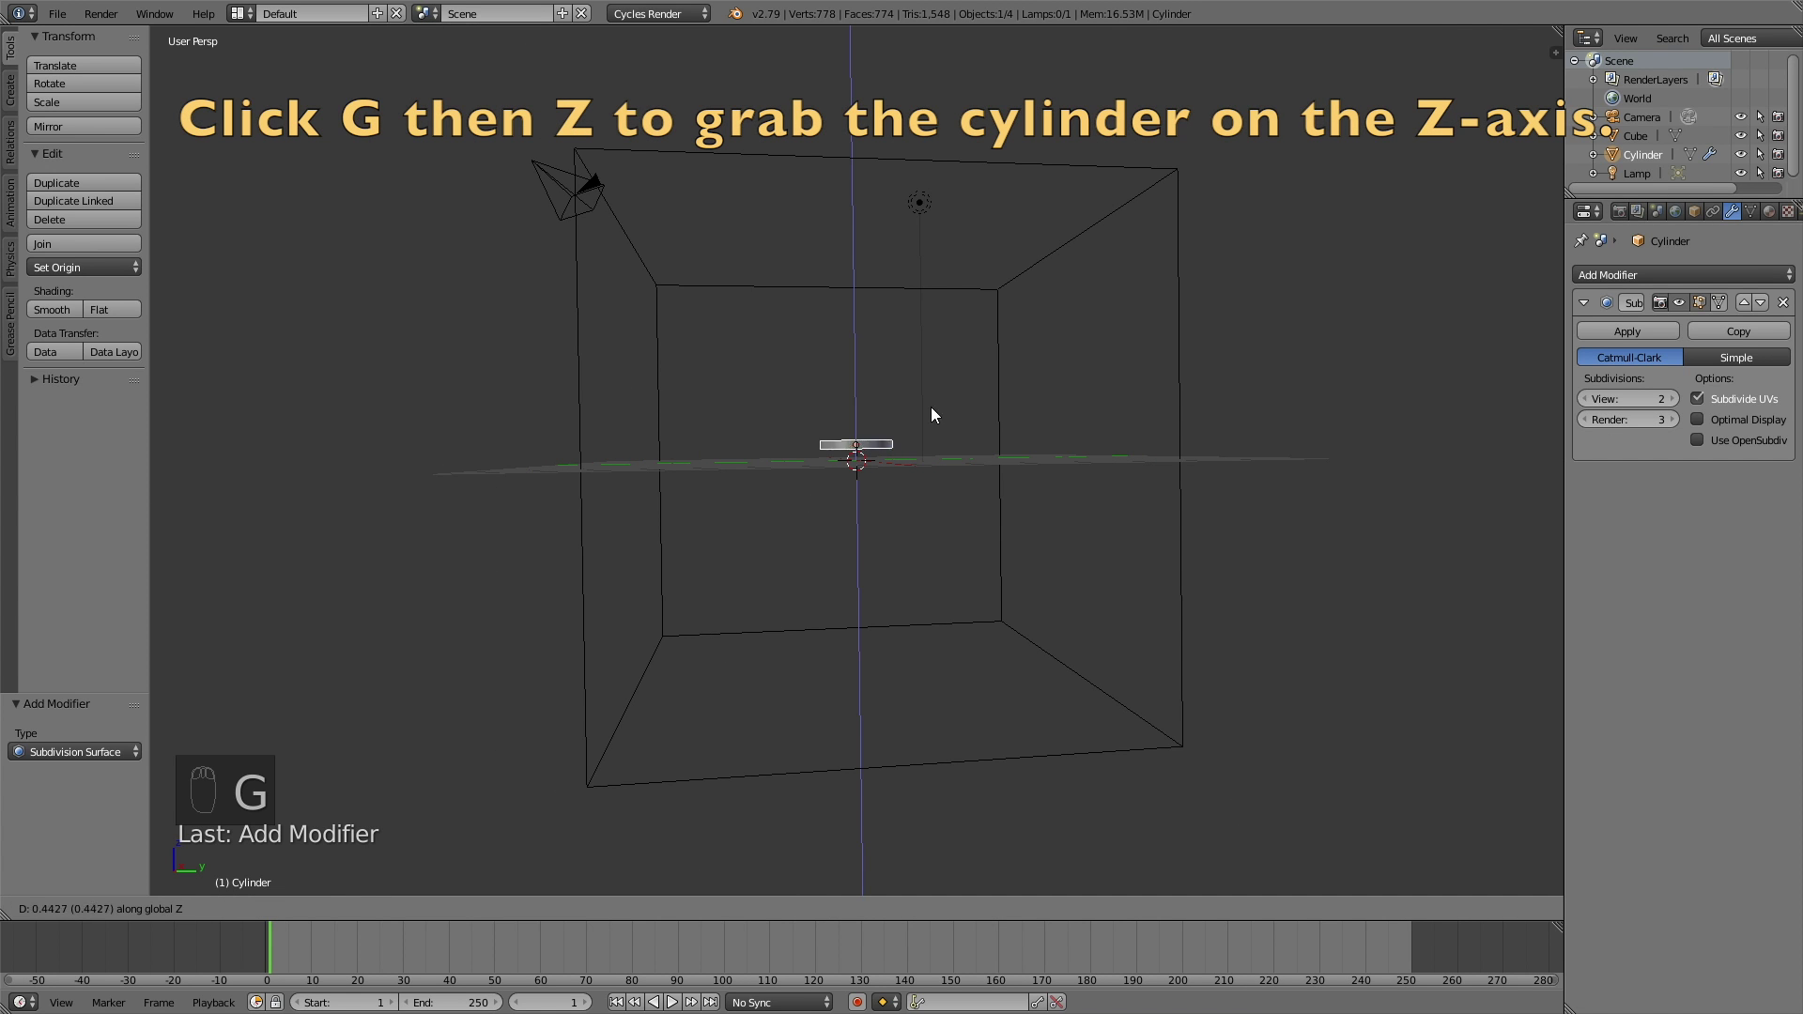
click(971, 337)
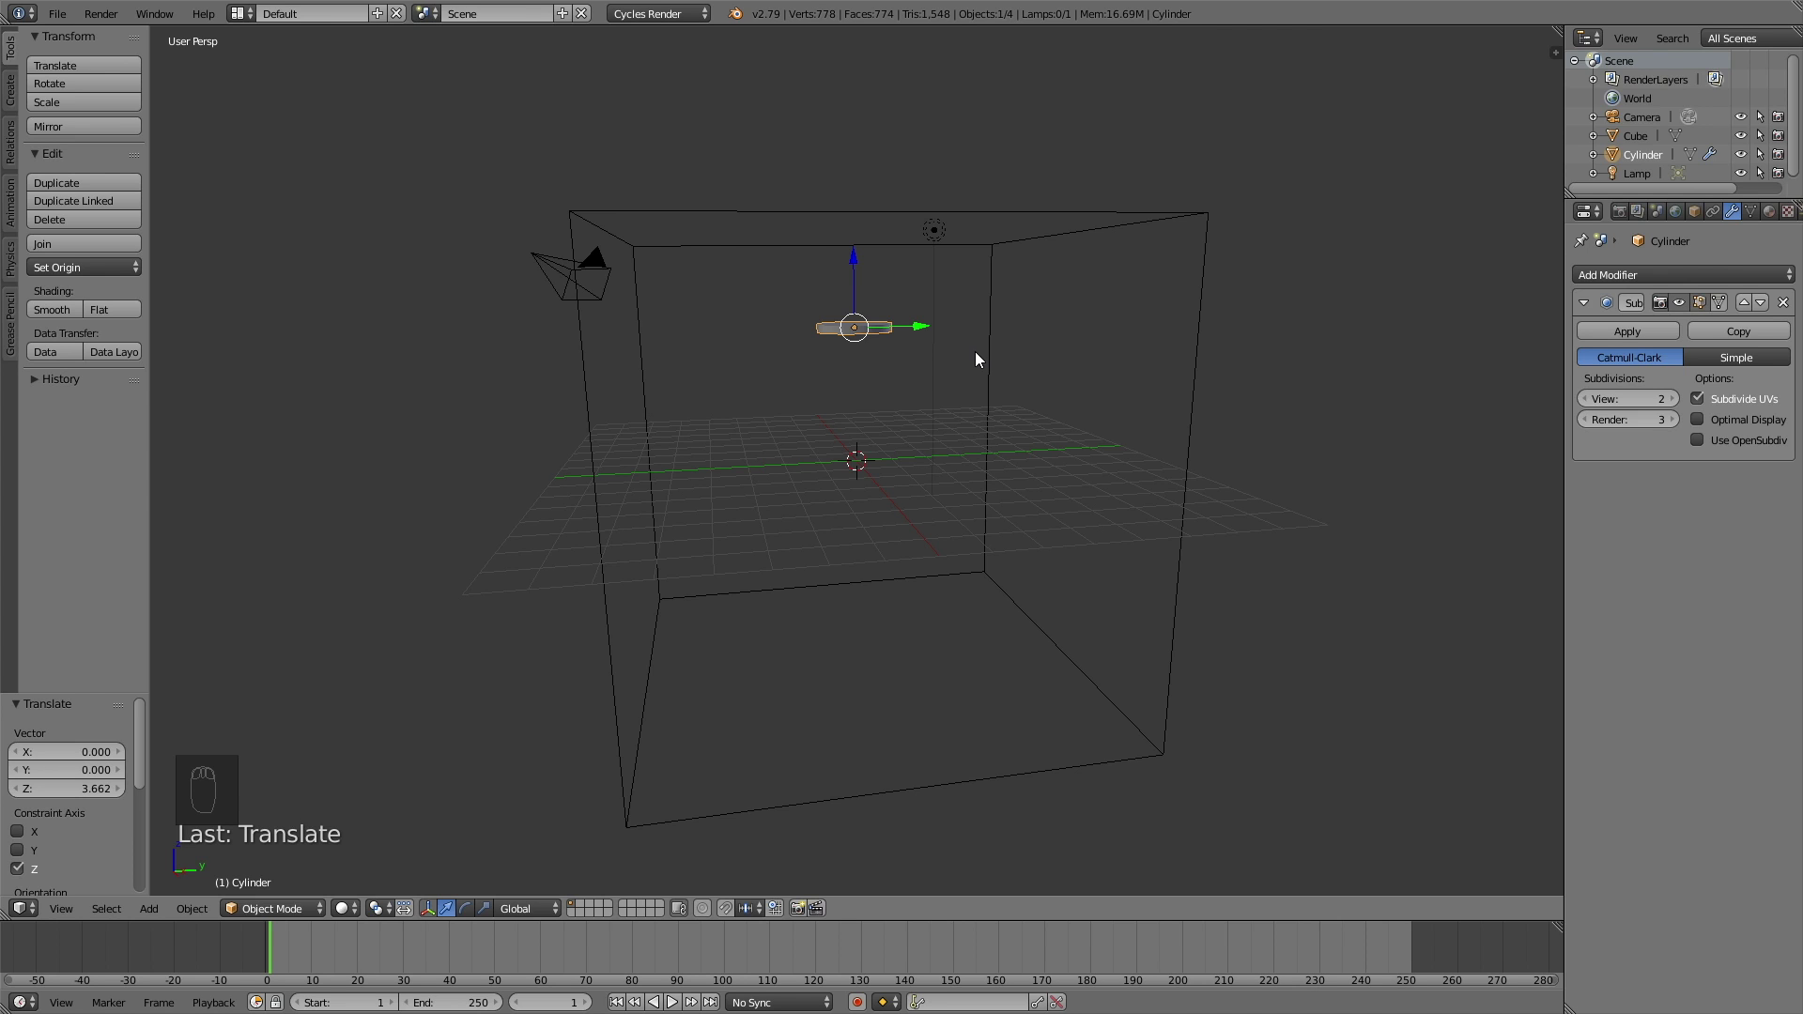
key(g)
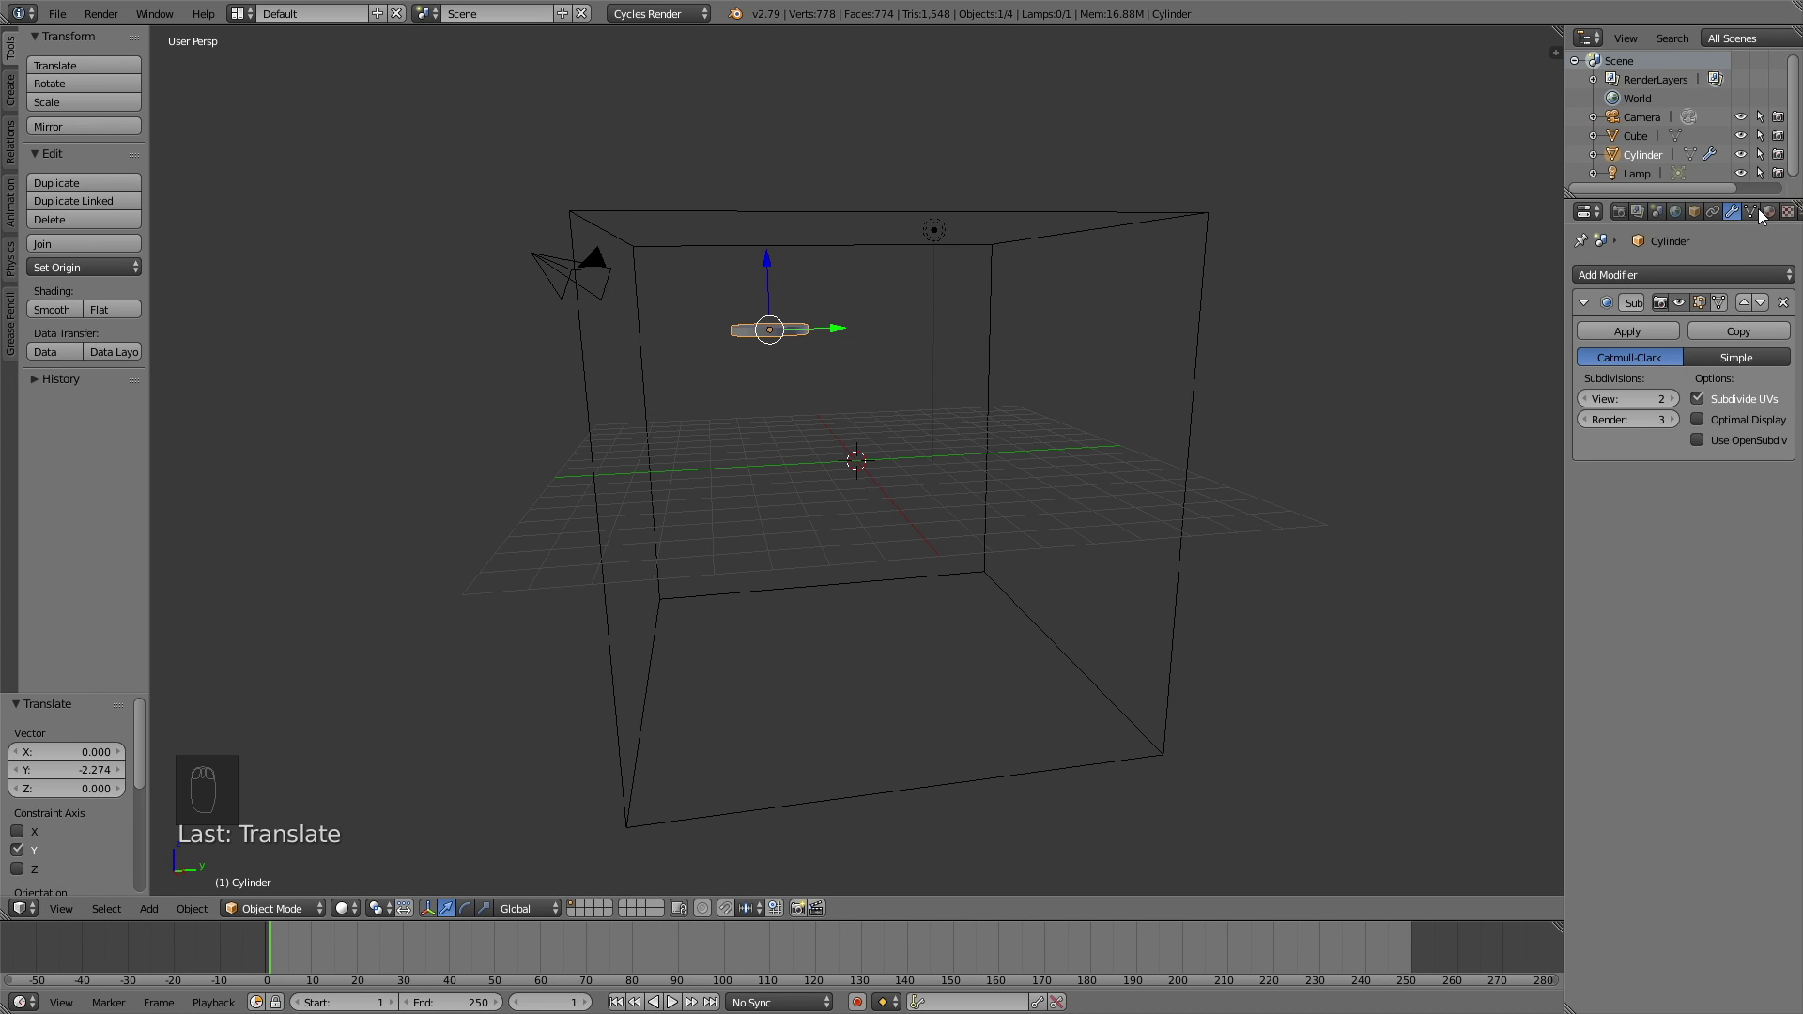
Step: Enable Fluid physics on the disc as an Inflow with Z velocity -1
drag(1763, 217, 1742, 219)
drag(1742, 218, 1740, 332)
drag(1739, 324, 1726, 388)
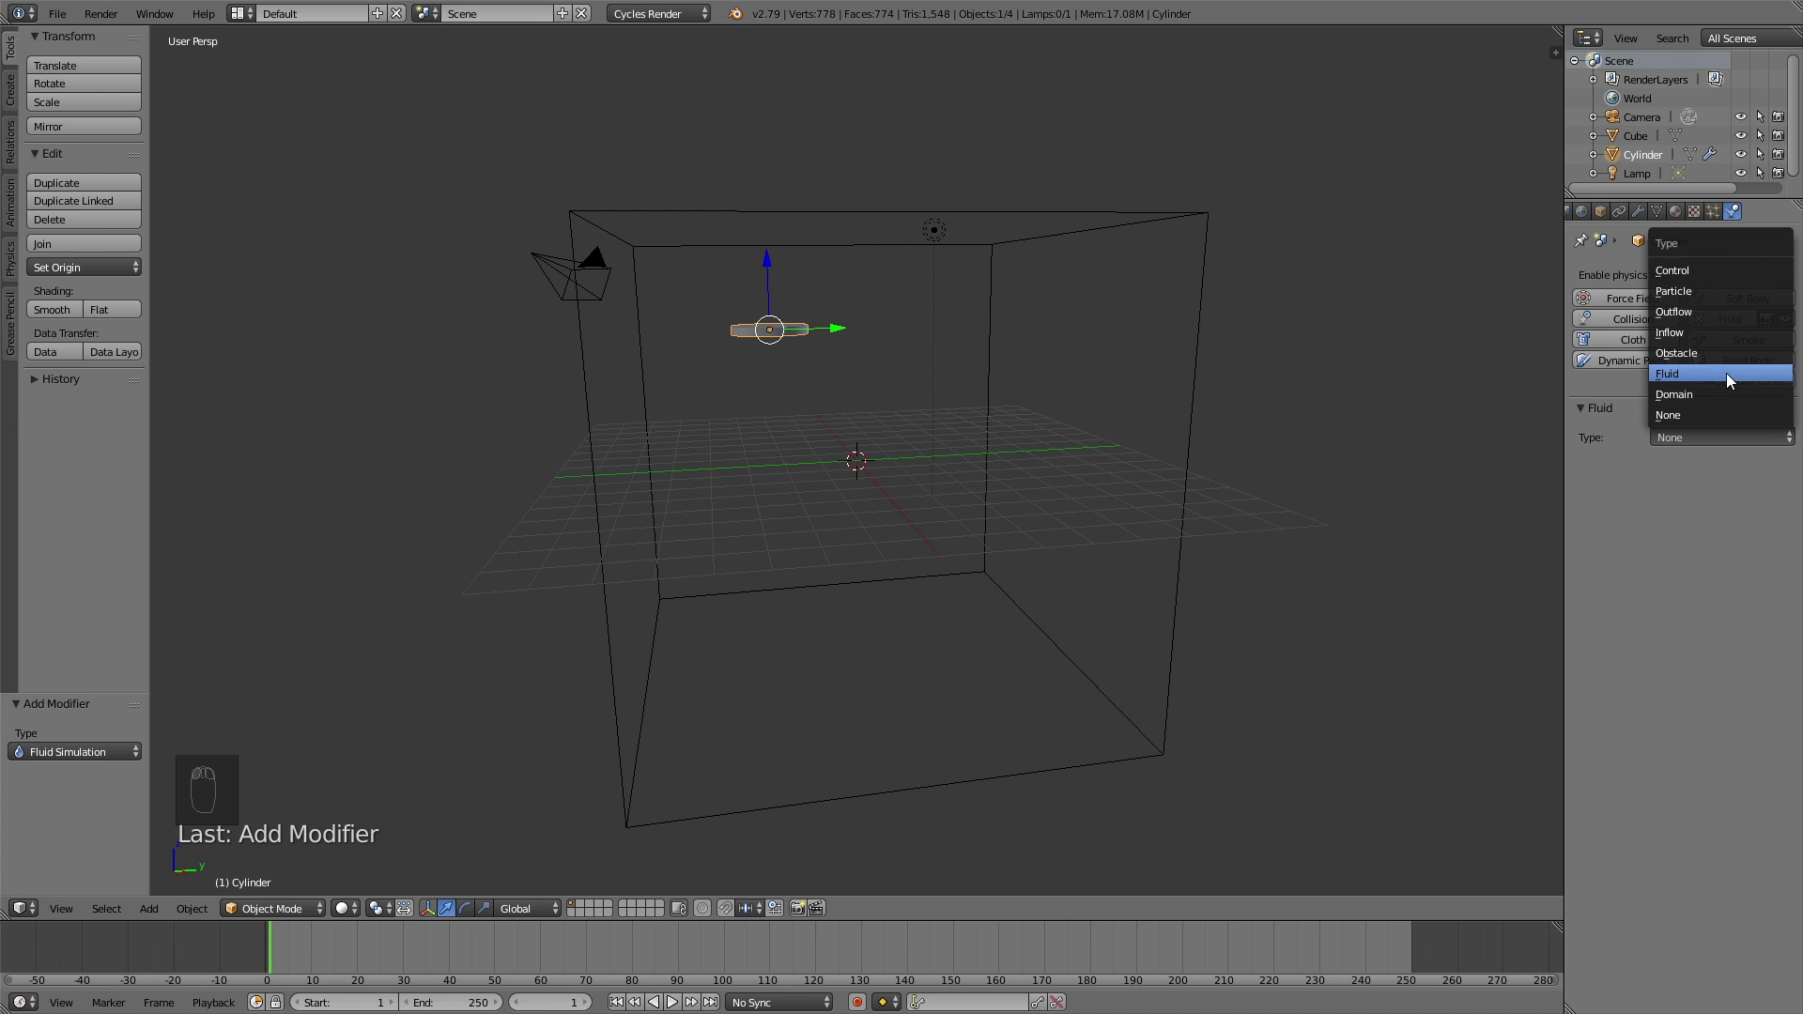
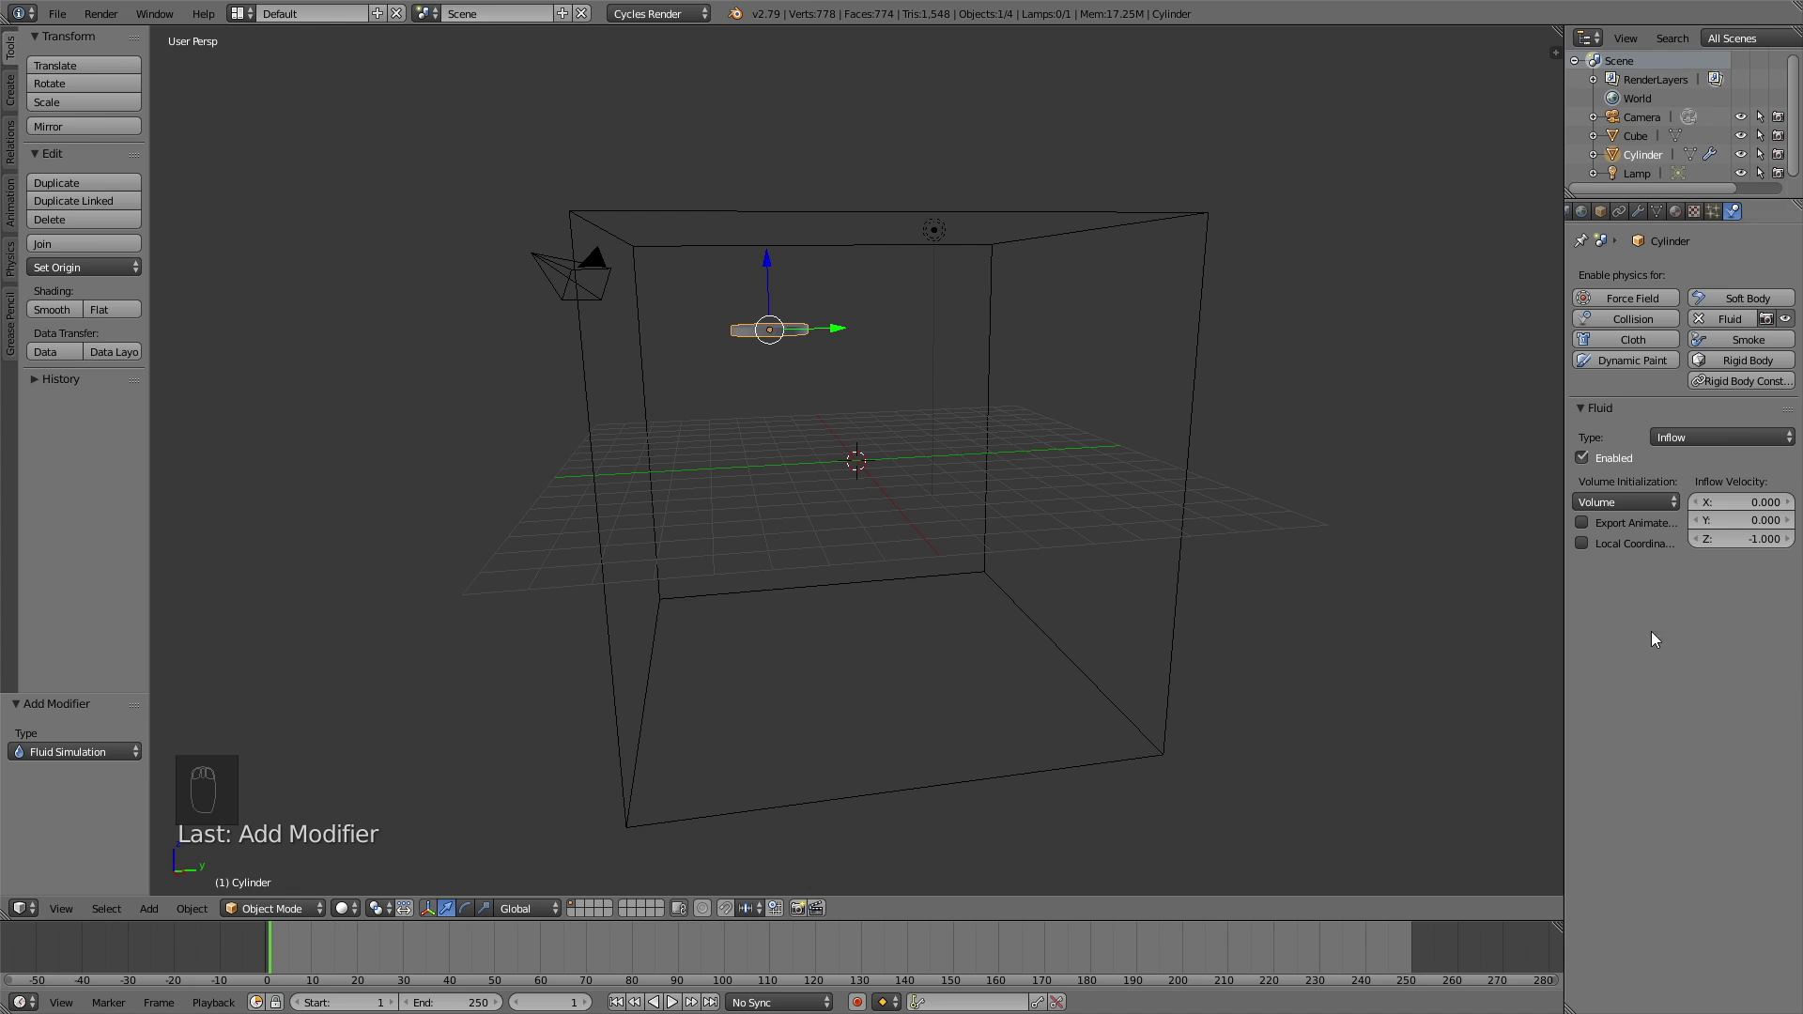
Step: Widen the inflow disc by scaling it on X and Y only
key(s)
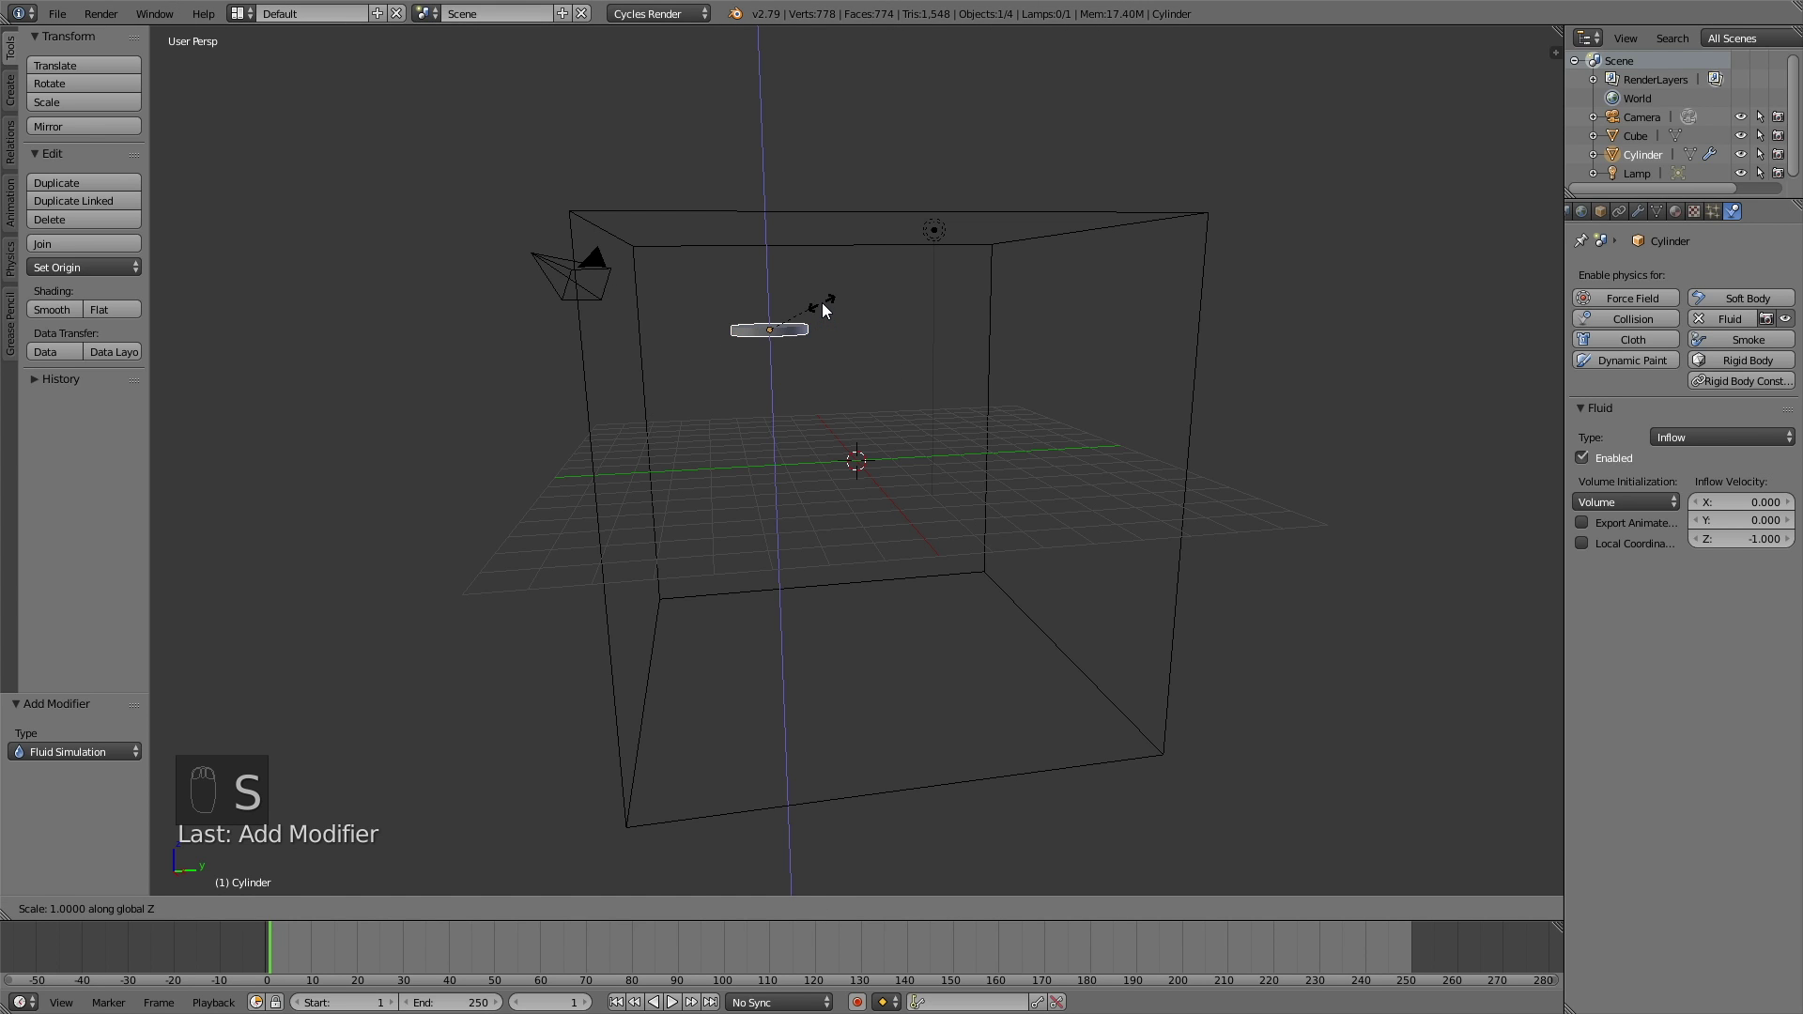
key(s)
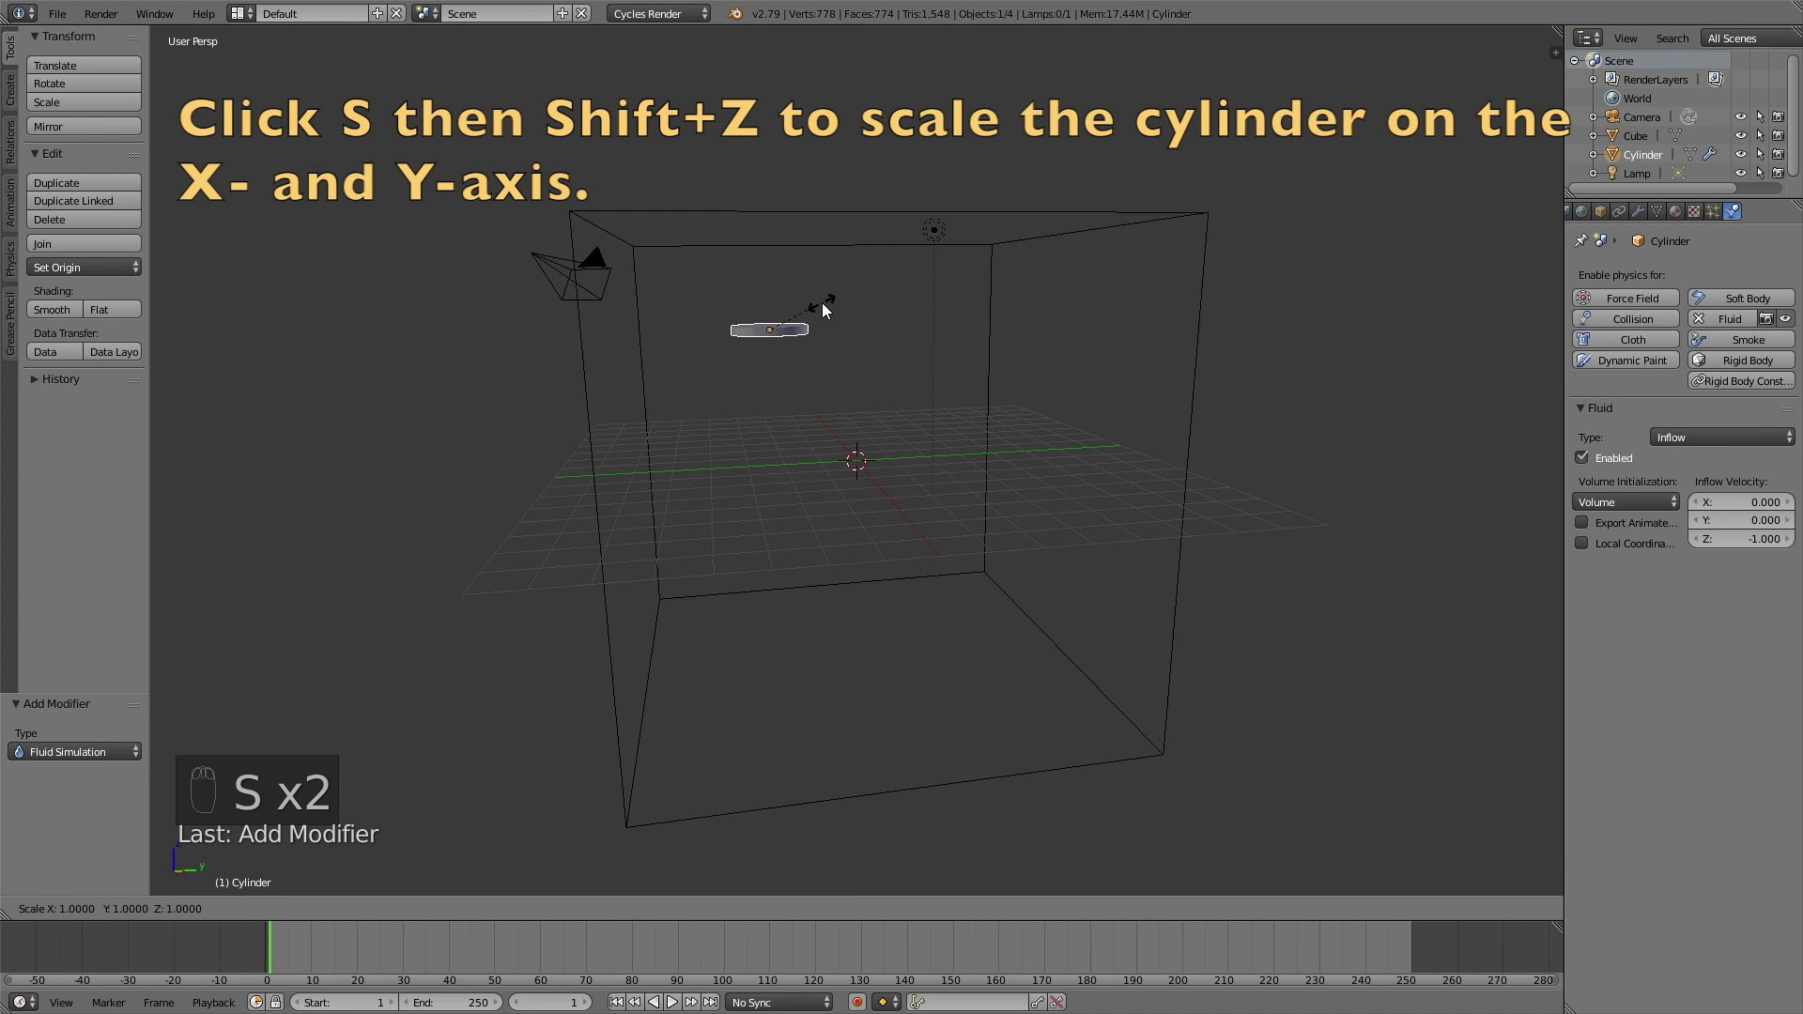
click(817, 342)
Step: Make the cube a Fluid Domain with Final viewport display, set its cache folder, and bake
drag(815, 360, 1760, 331)
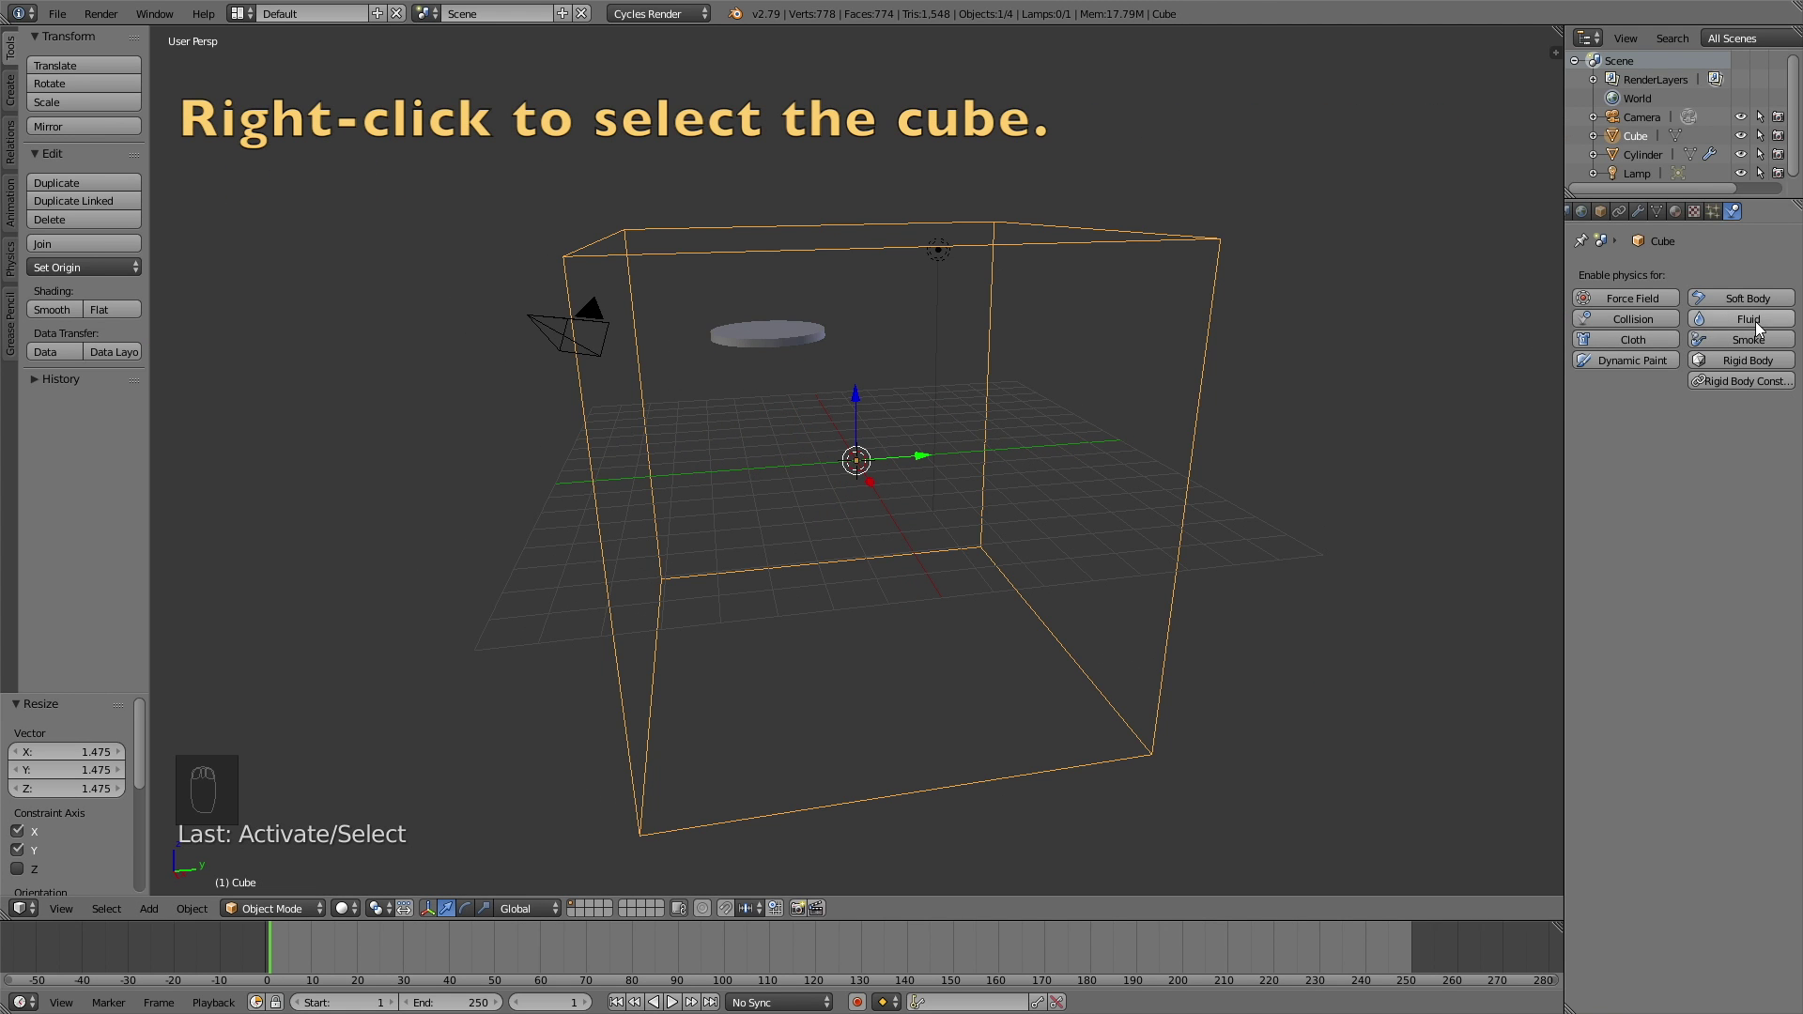
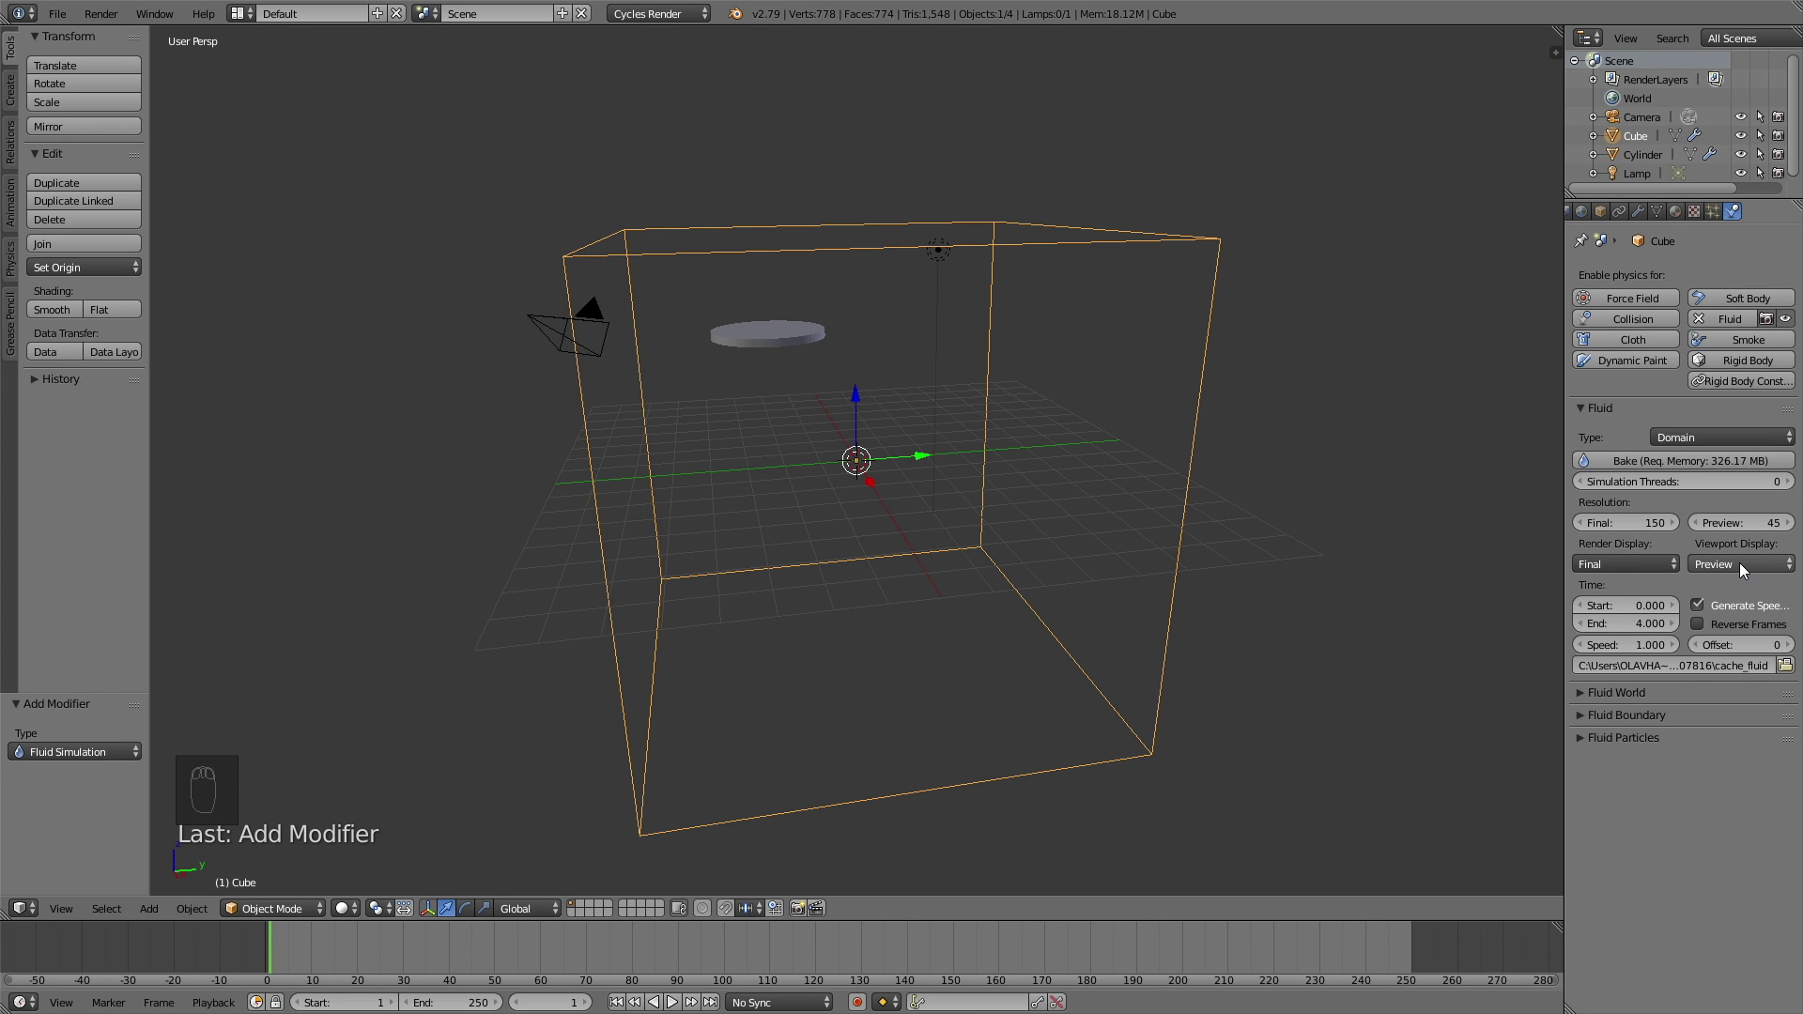
drag(1744, 572, 1712, 507)
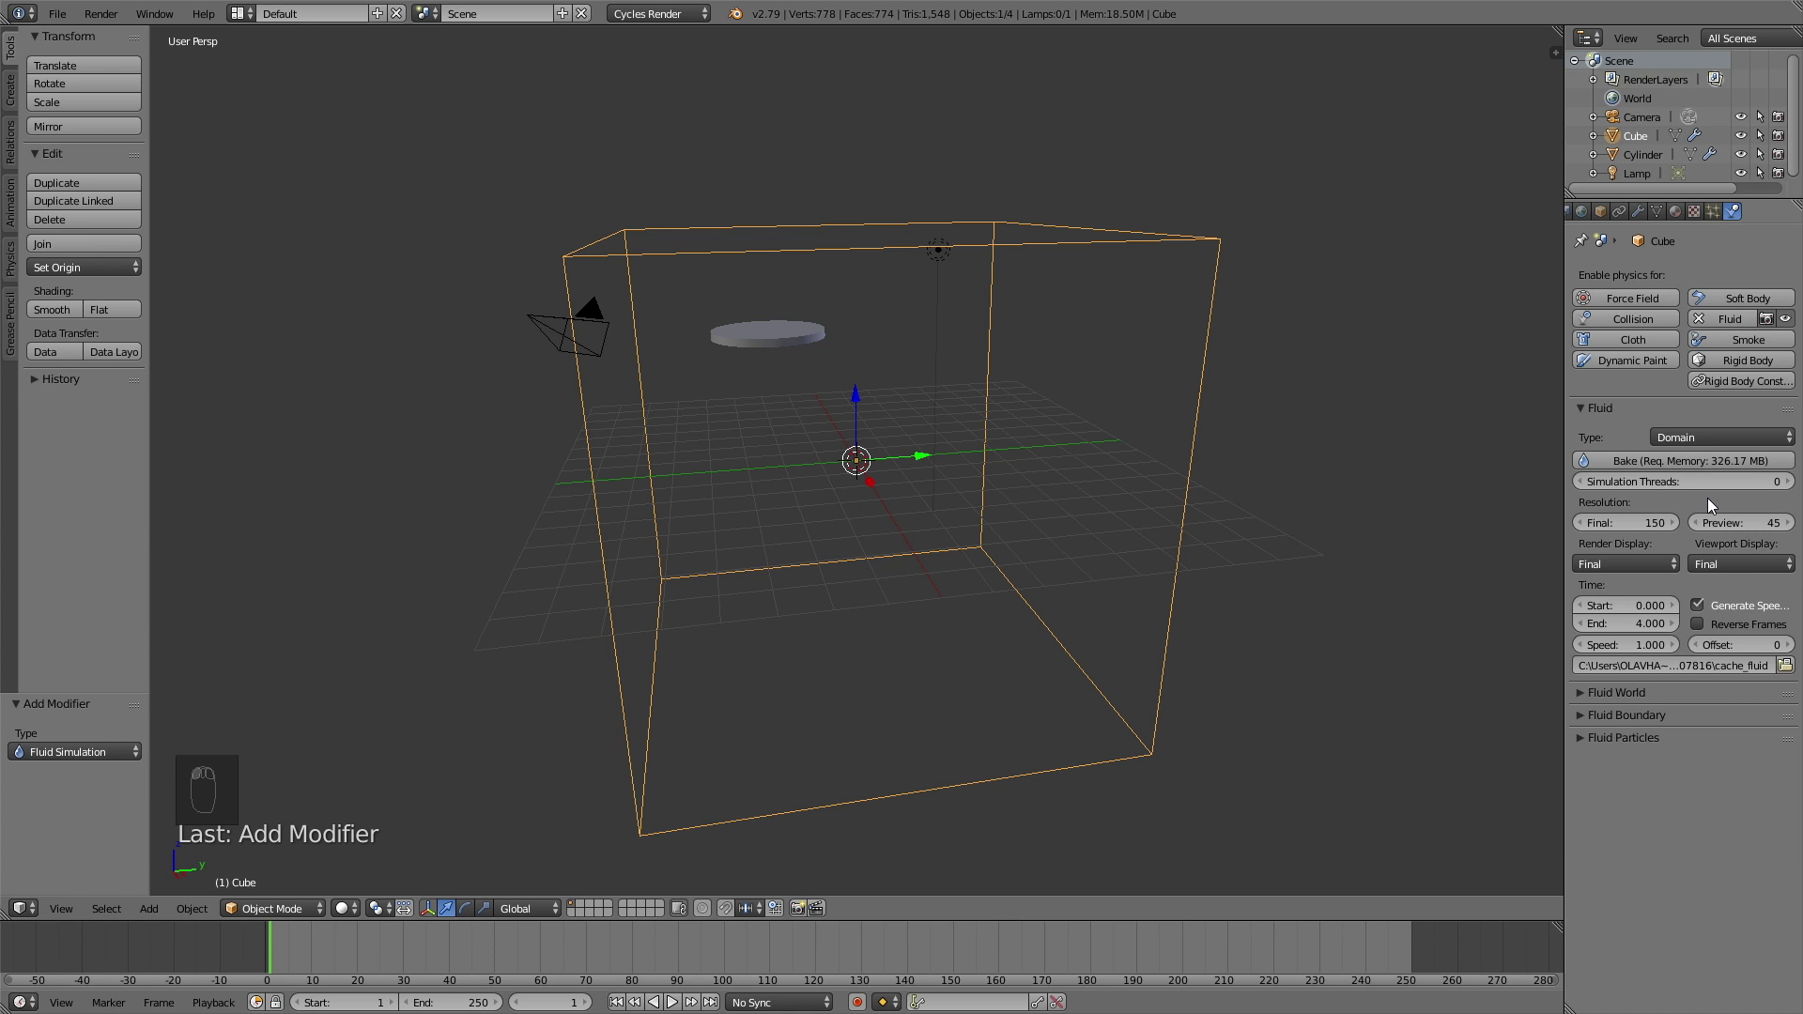
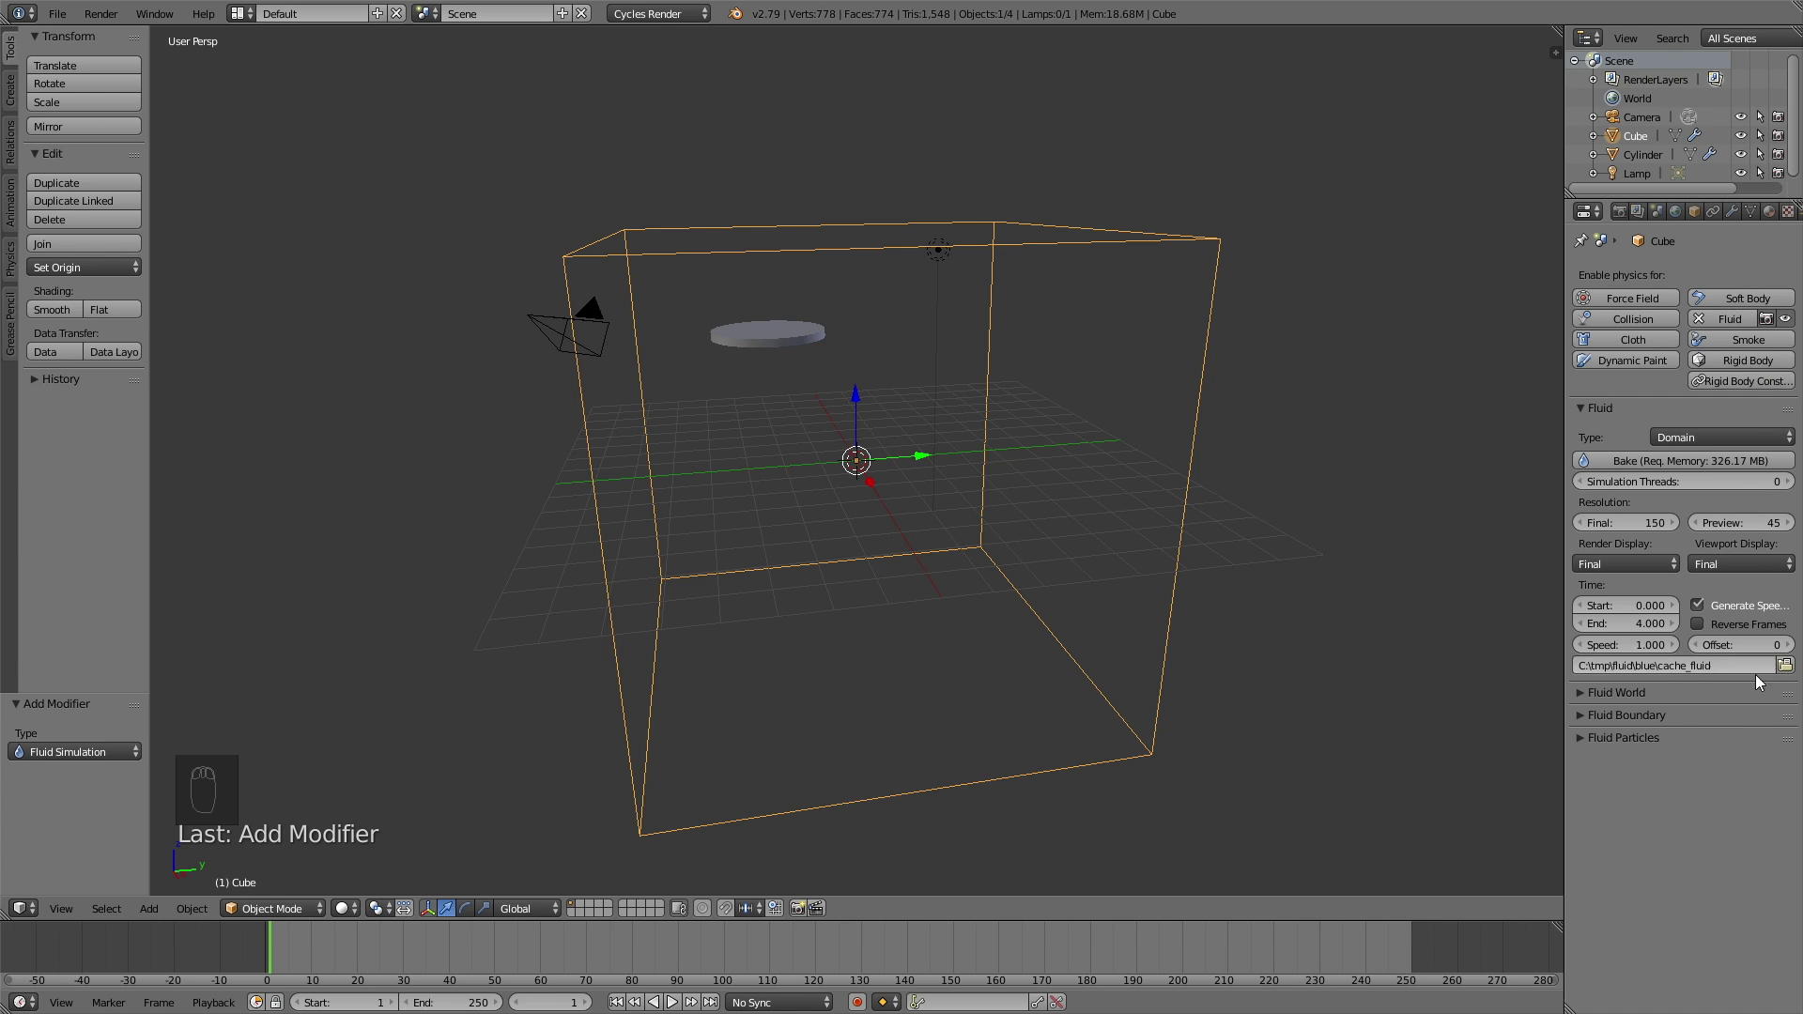
drag(1702, 702, 1697, 755)
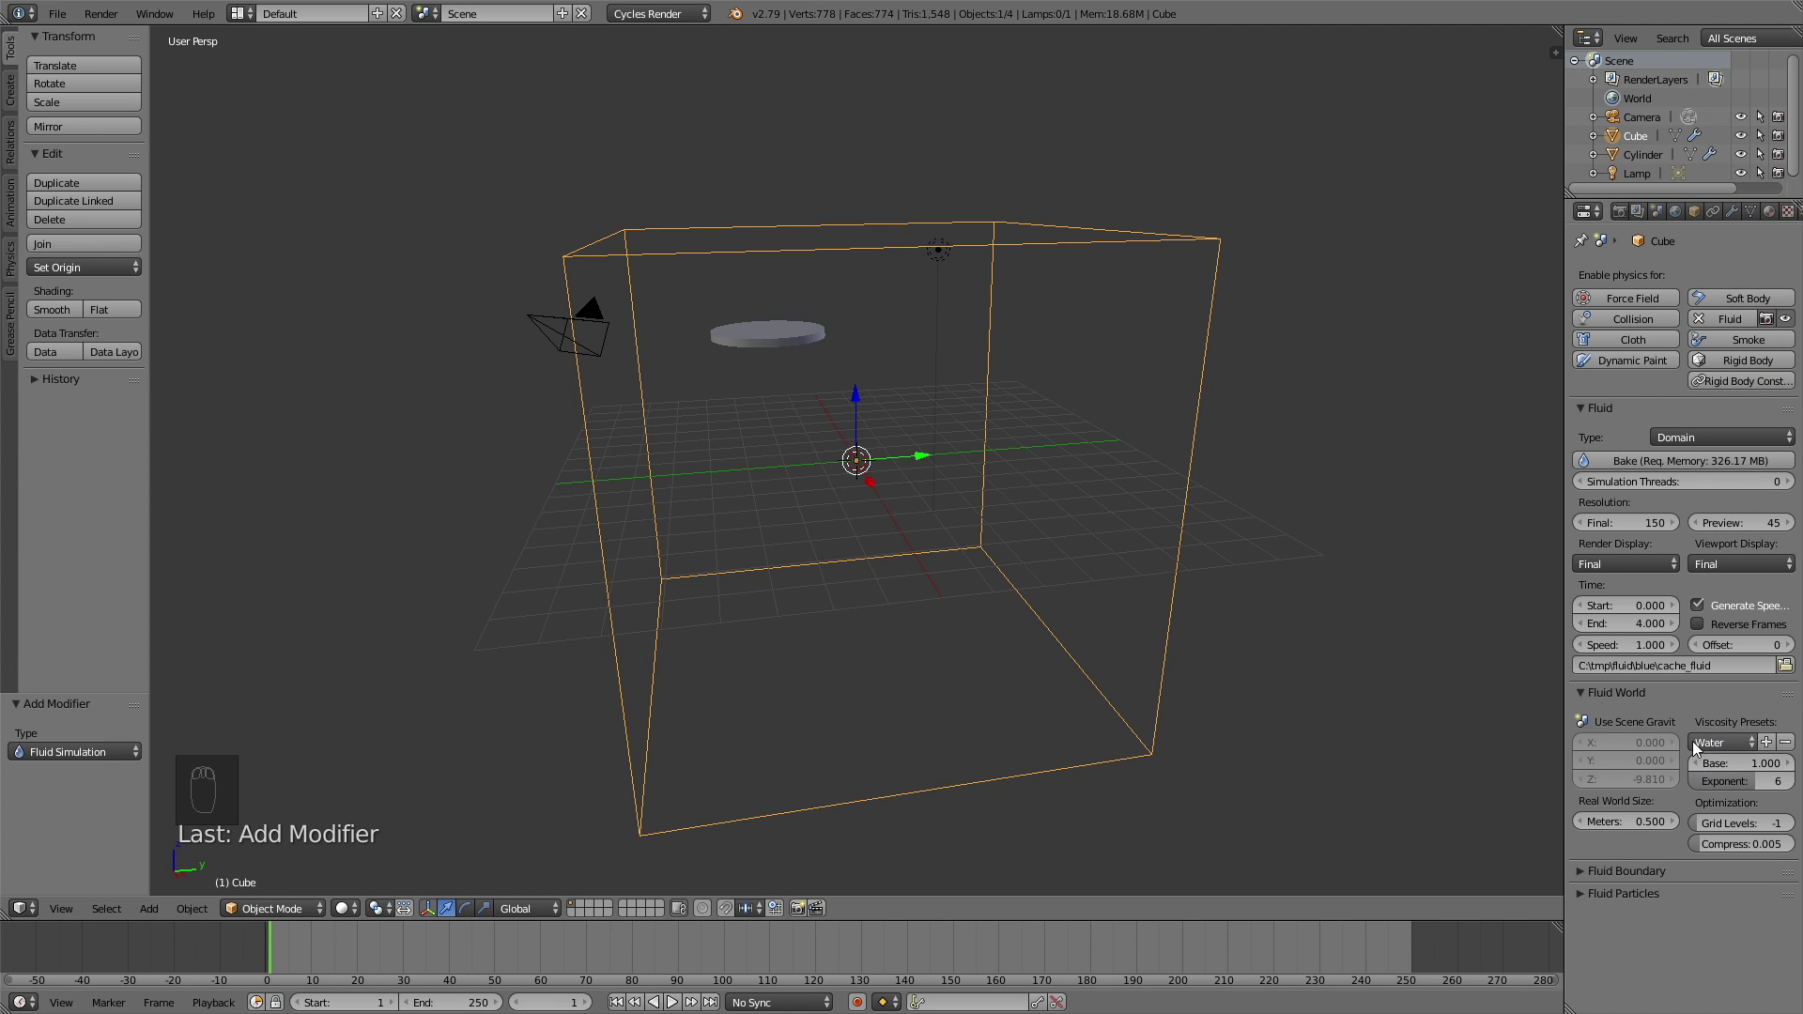
drag(1704, 639, 1692, 464)
drag(1692, 464, 1423, 345)
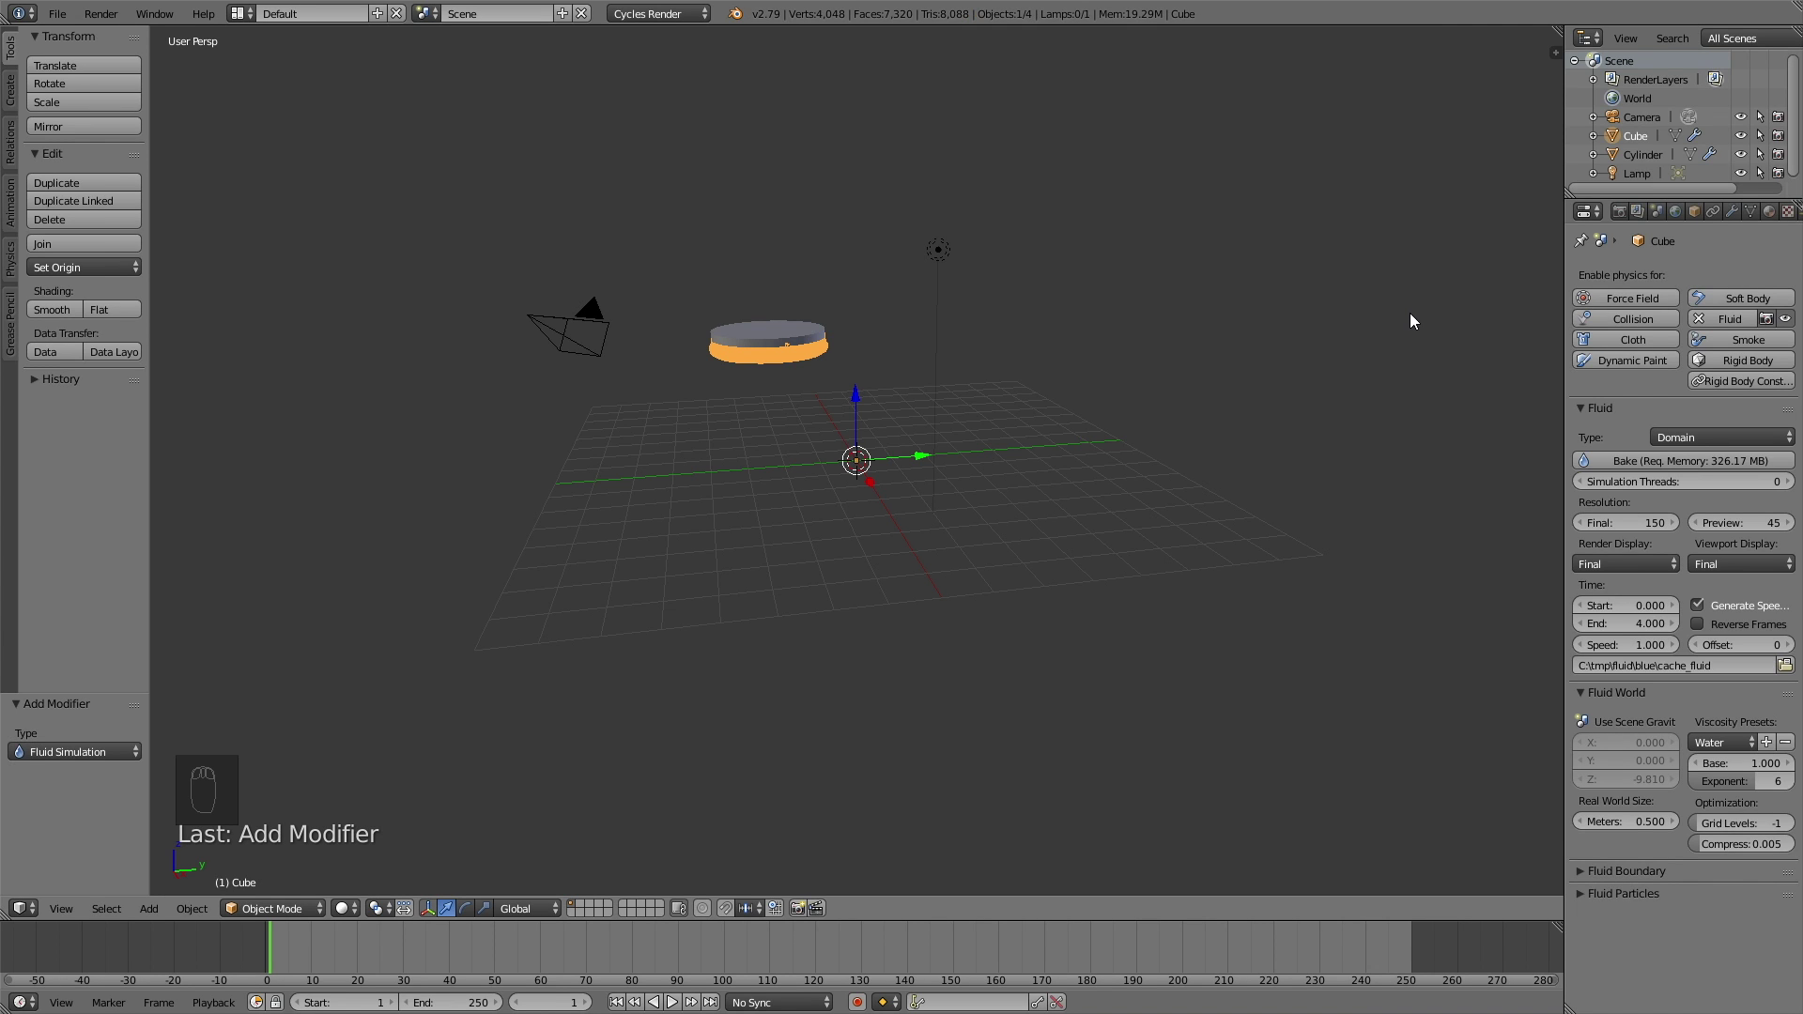
Step: Scrub the timeline to watch the baked fluid pour, then remove the box's fluid physics
click(290, 963)
drag(396, 953, 492, 946)
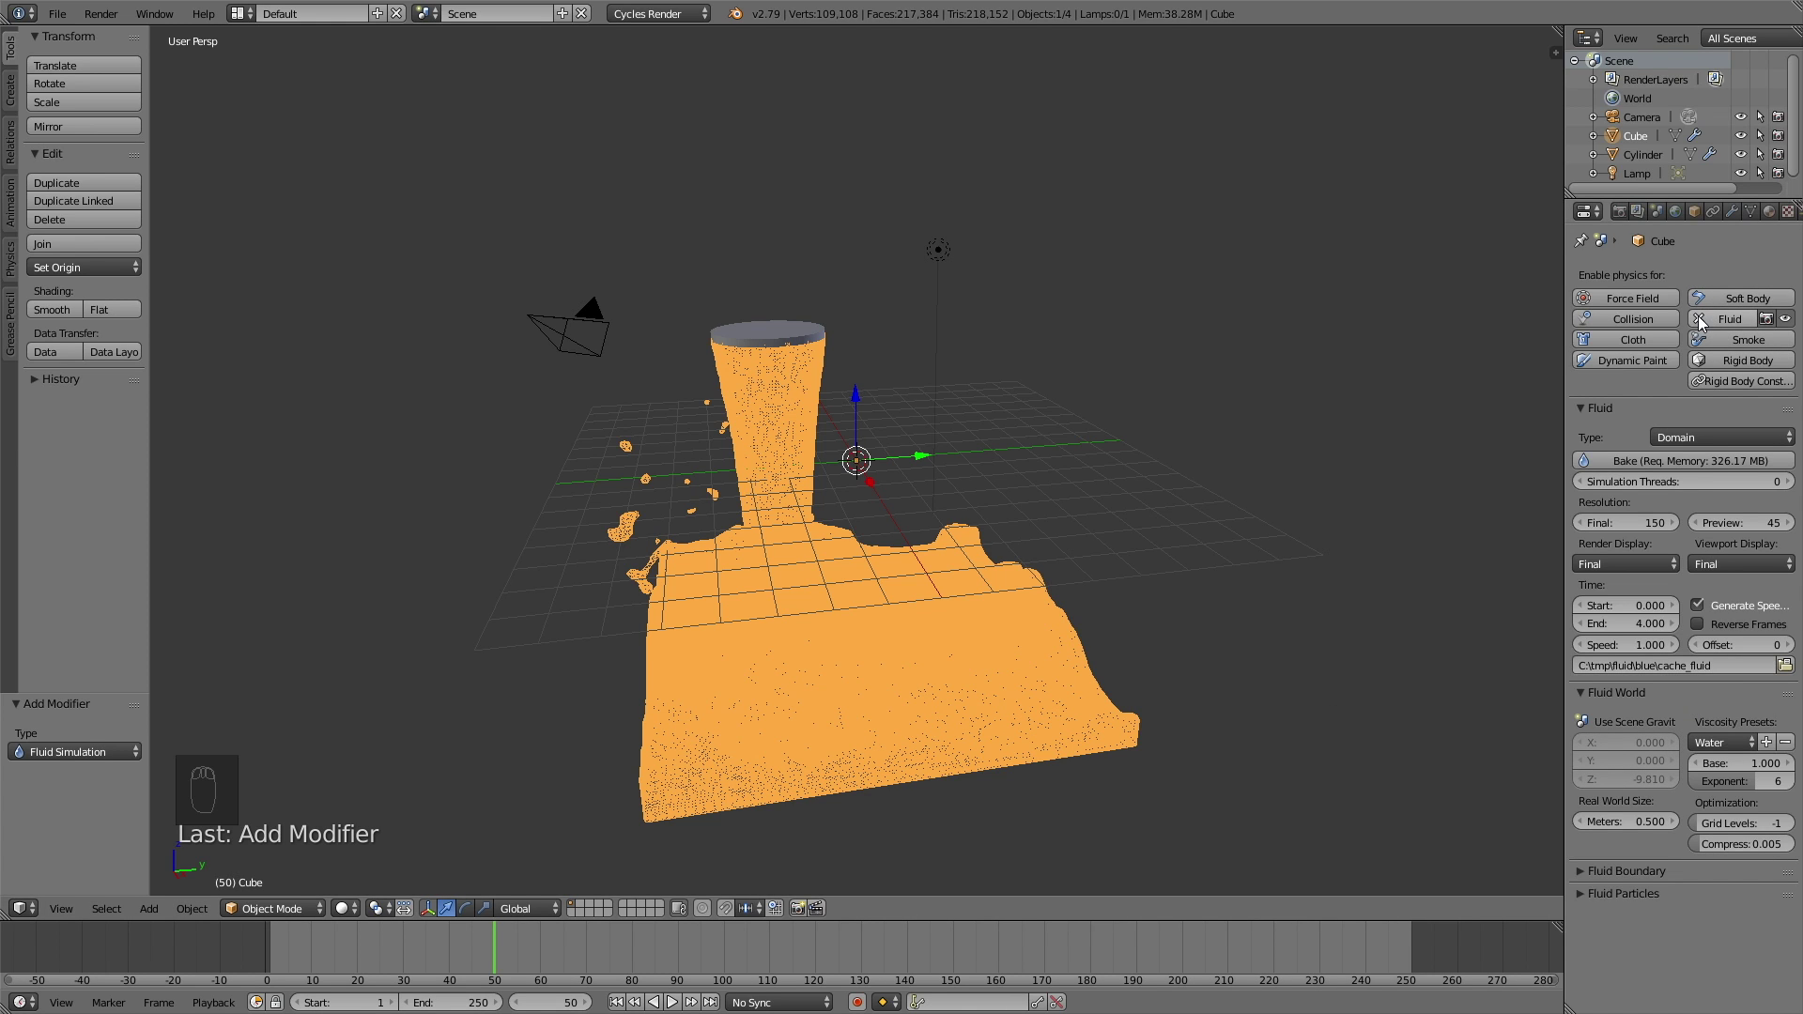
drag(1706, 320, 830, 352)
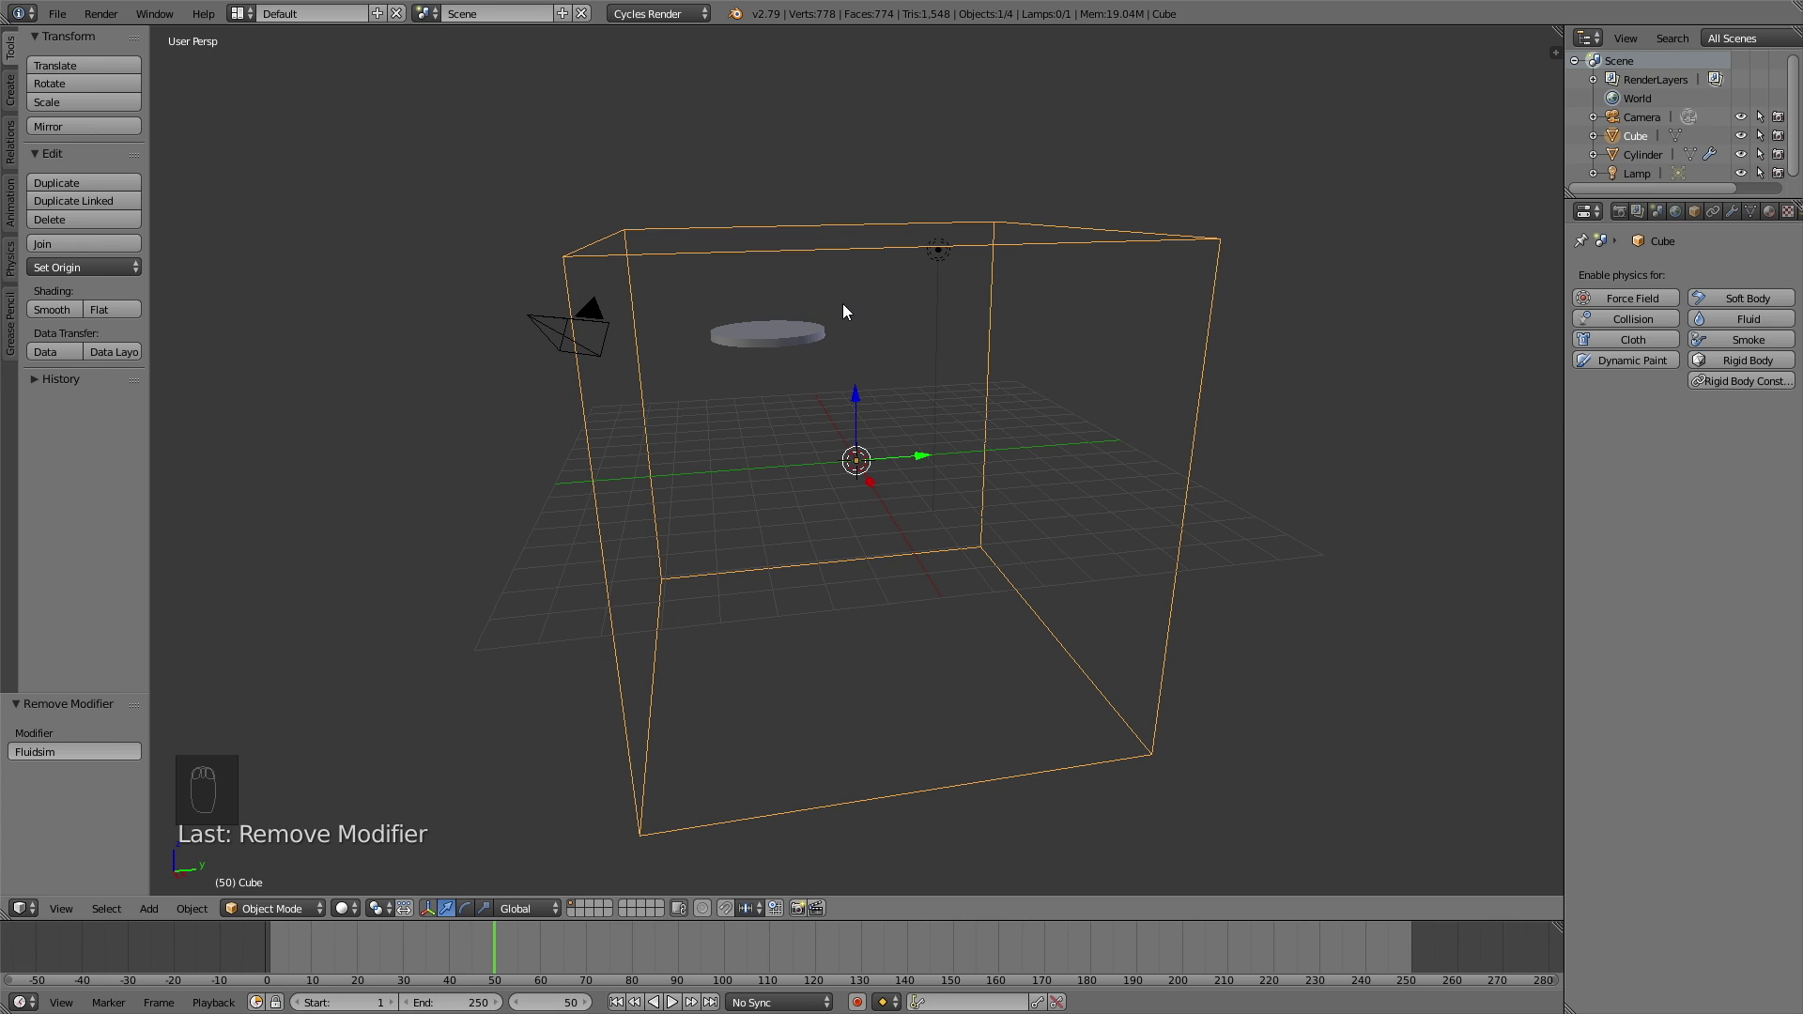
Step: Duplicate the box and make Cube.001 a Fluid Domain at resolution 150 with Final display
key(shift+d)
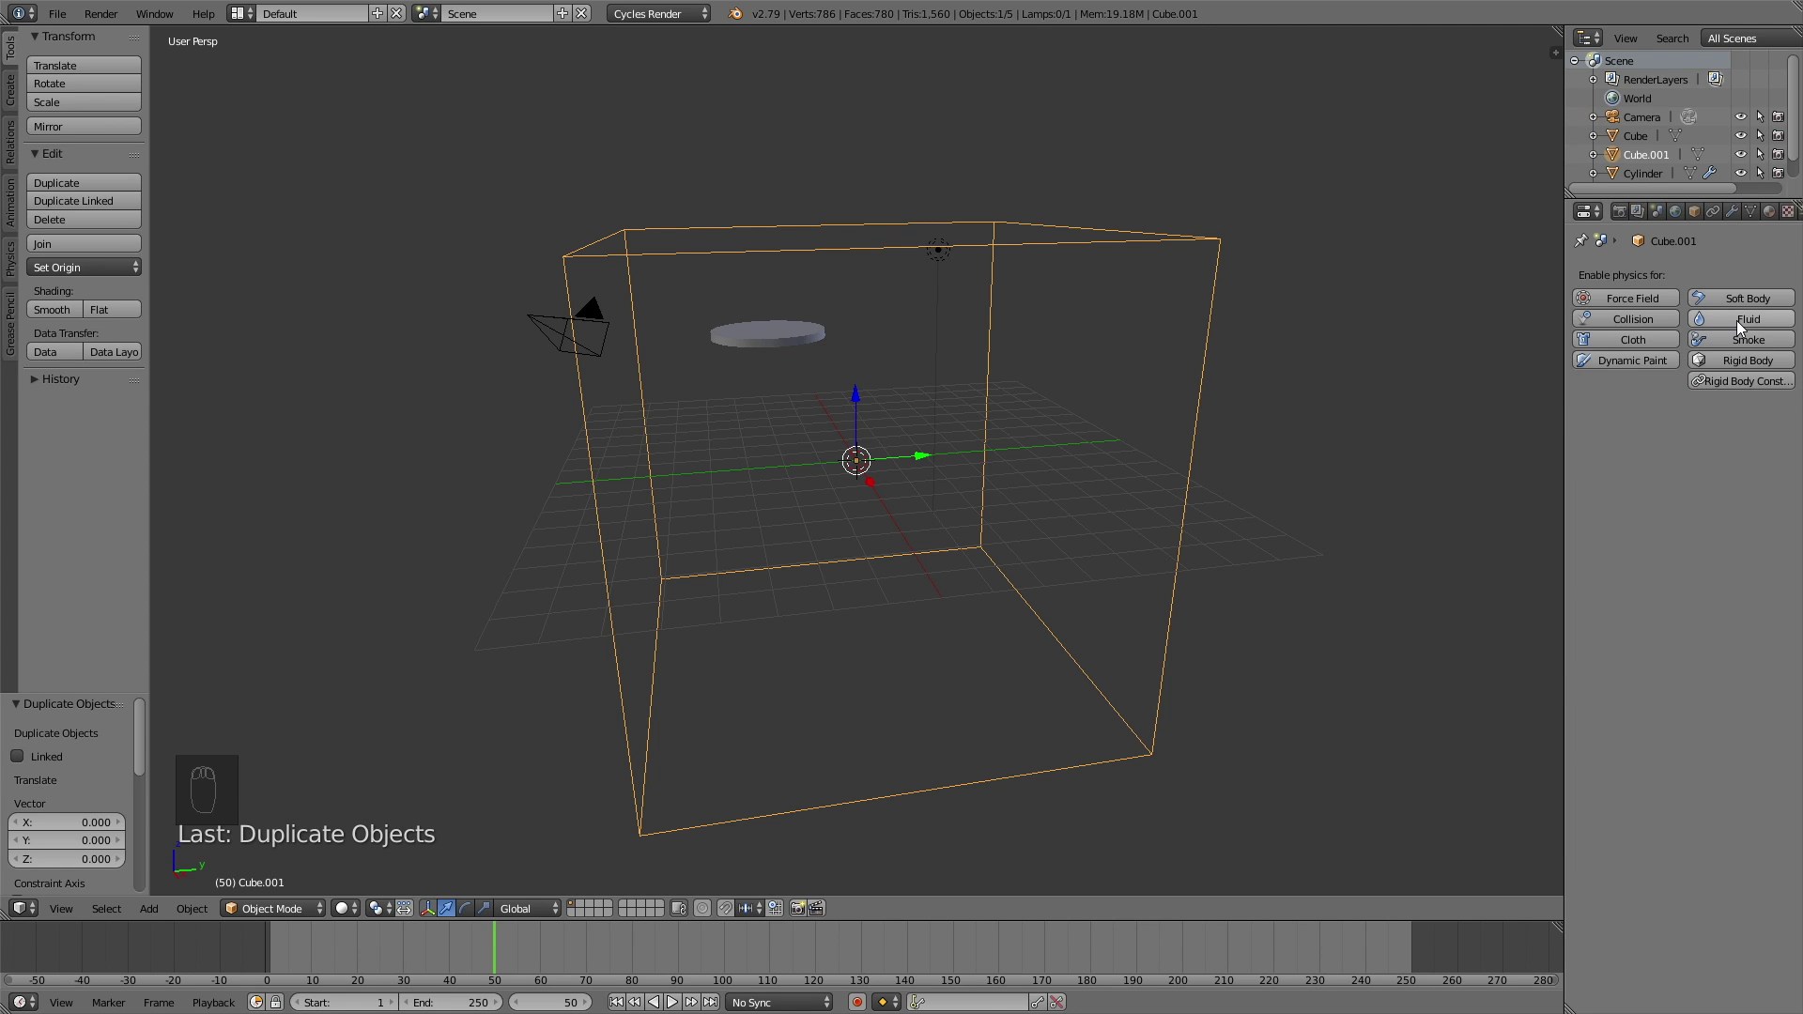
drag(1744, 324, 1703, 389)
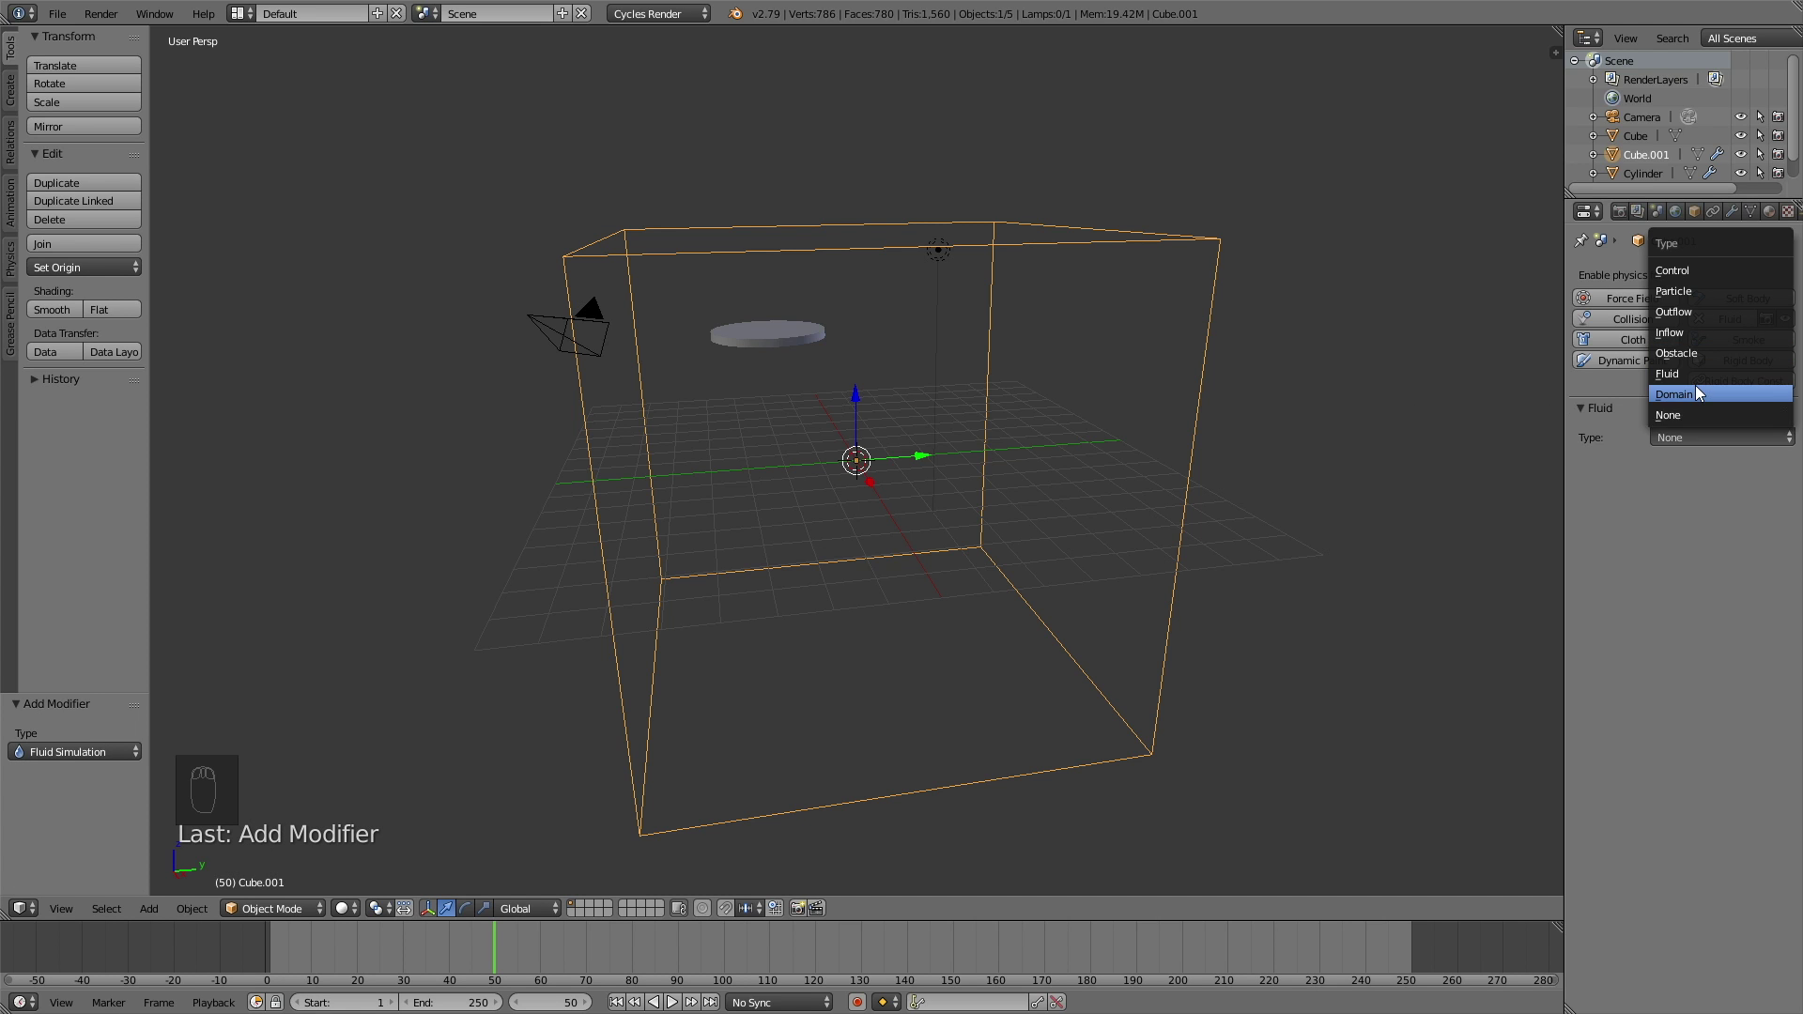
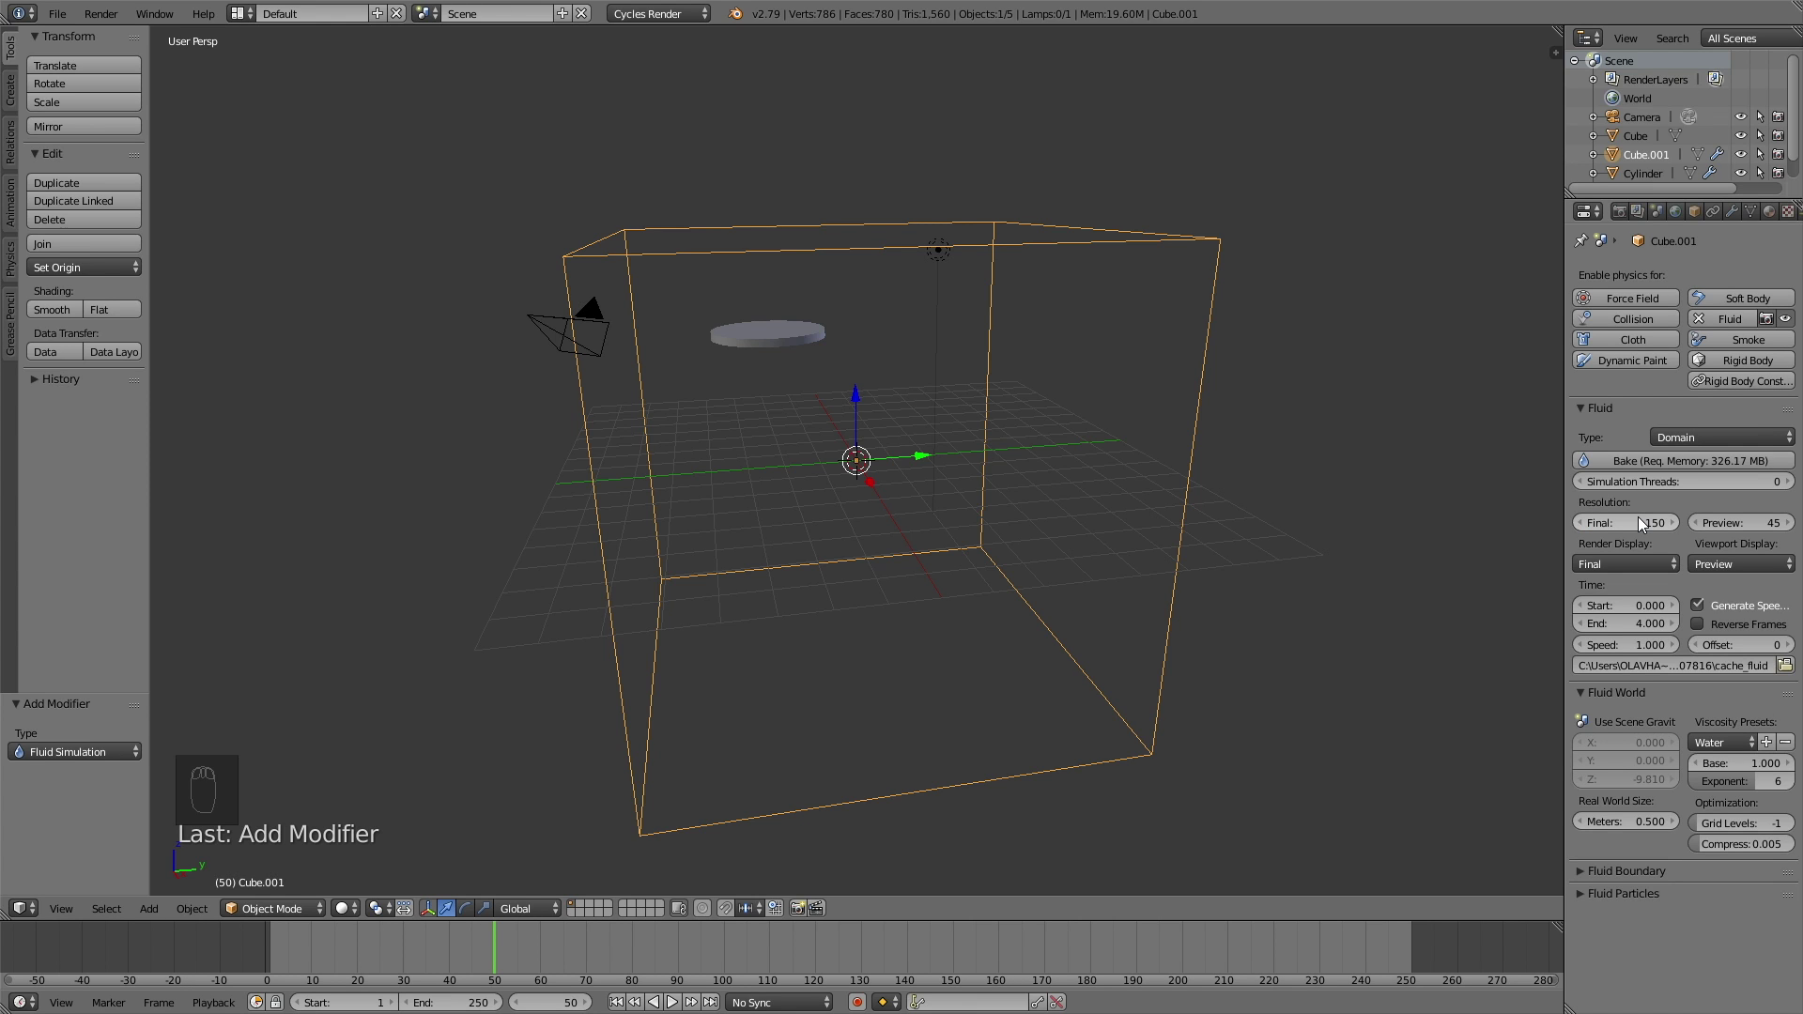
drag(1719, 561, 1736, 508)
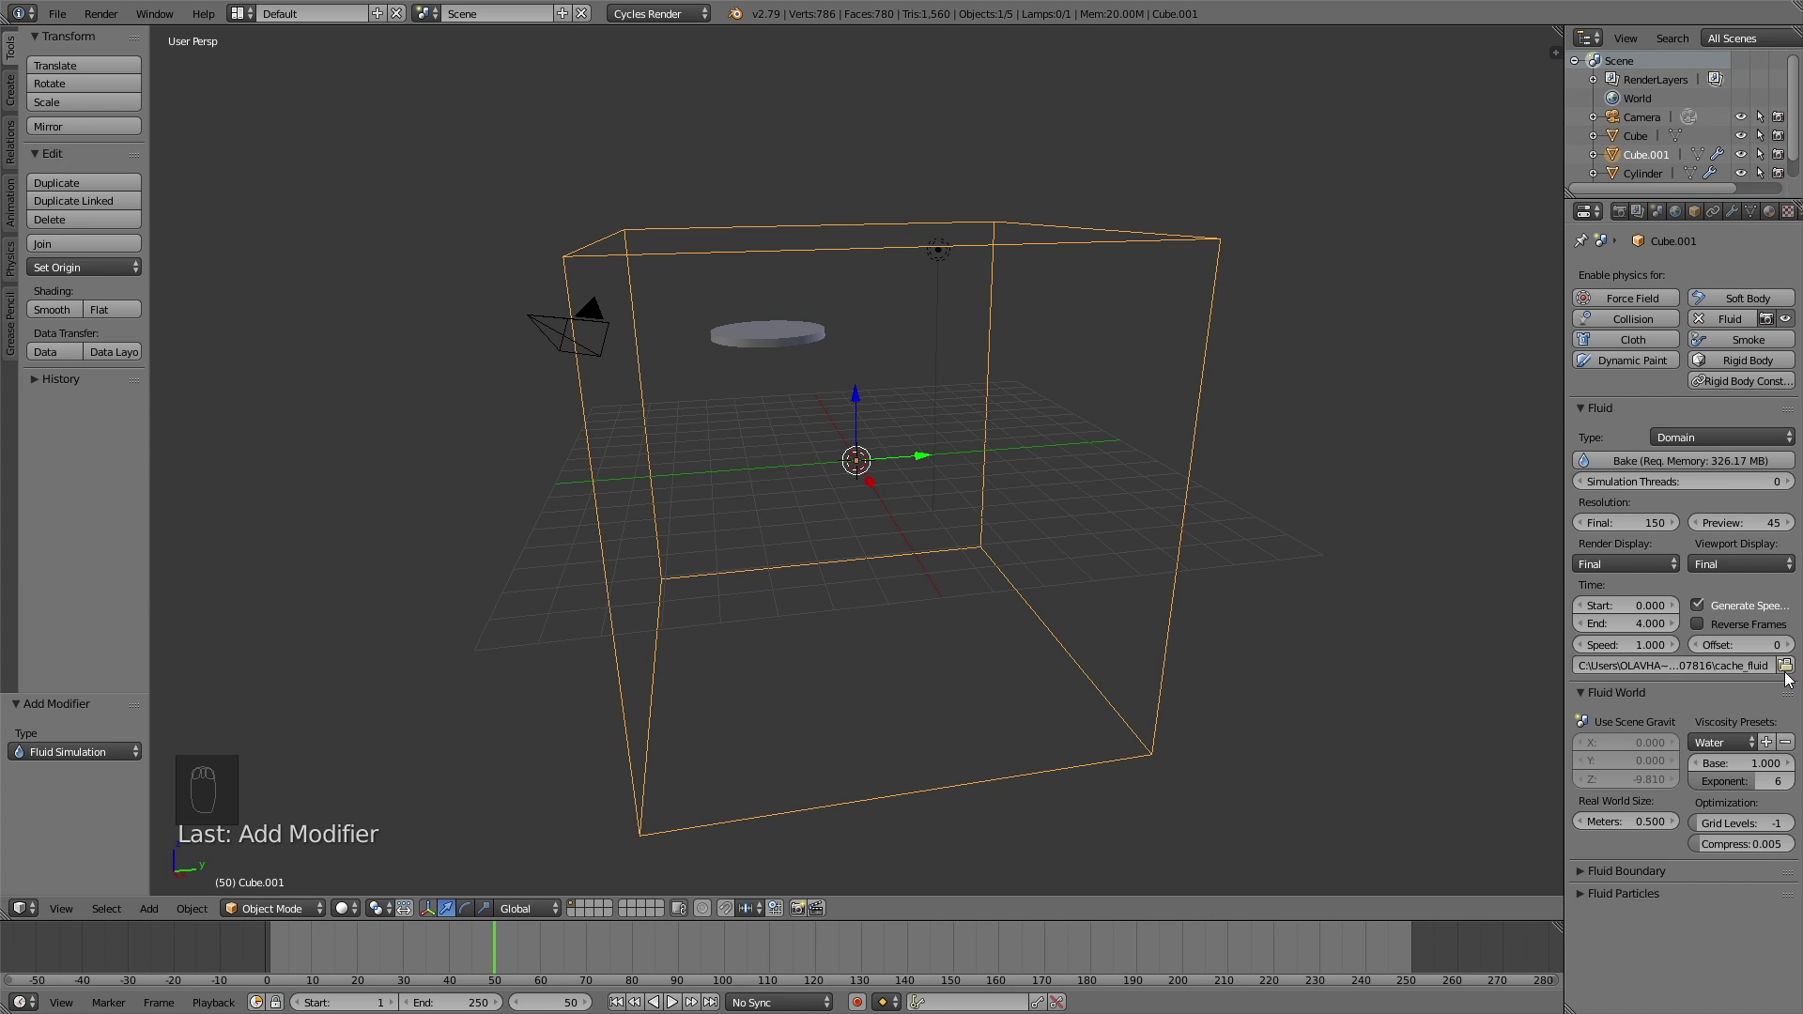
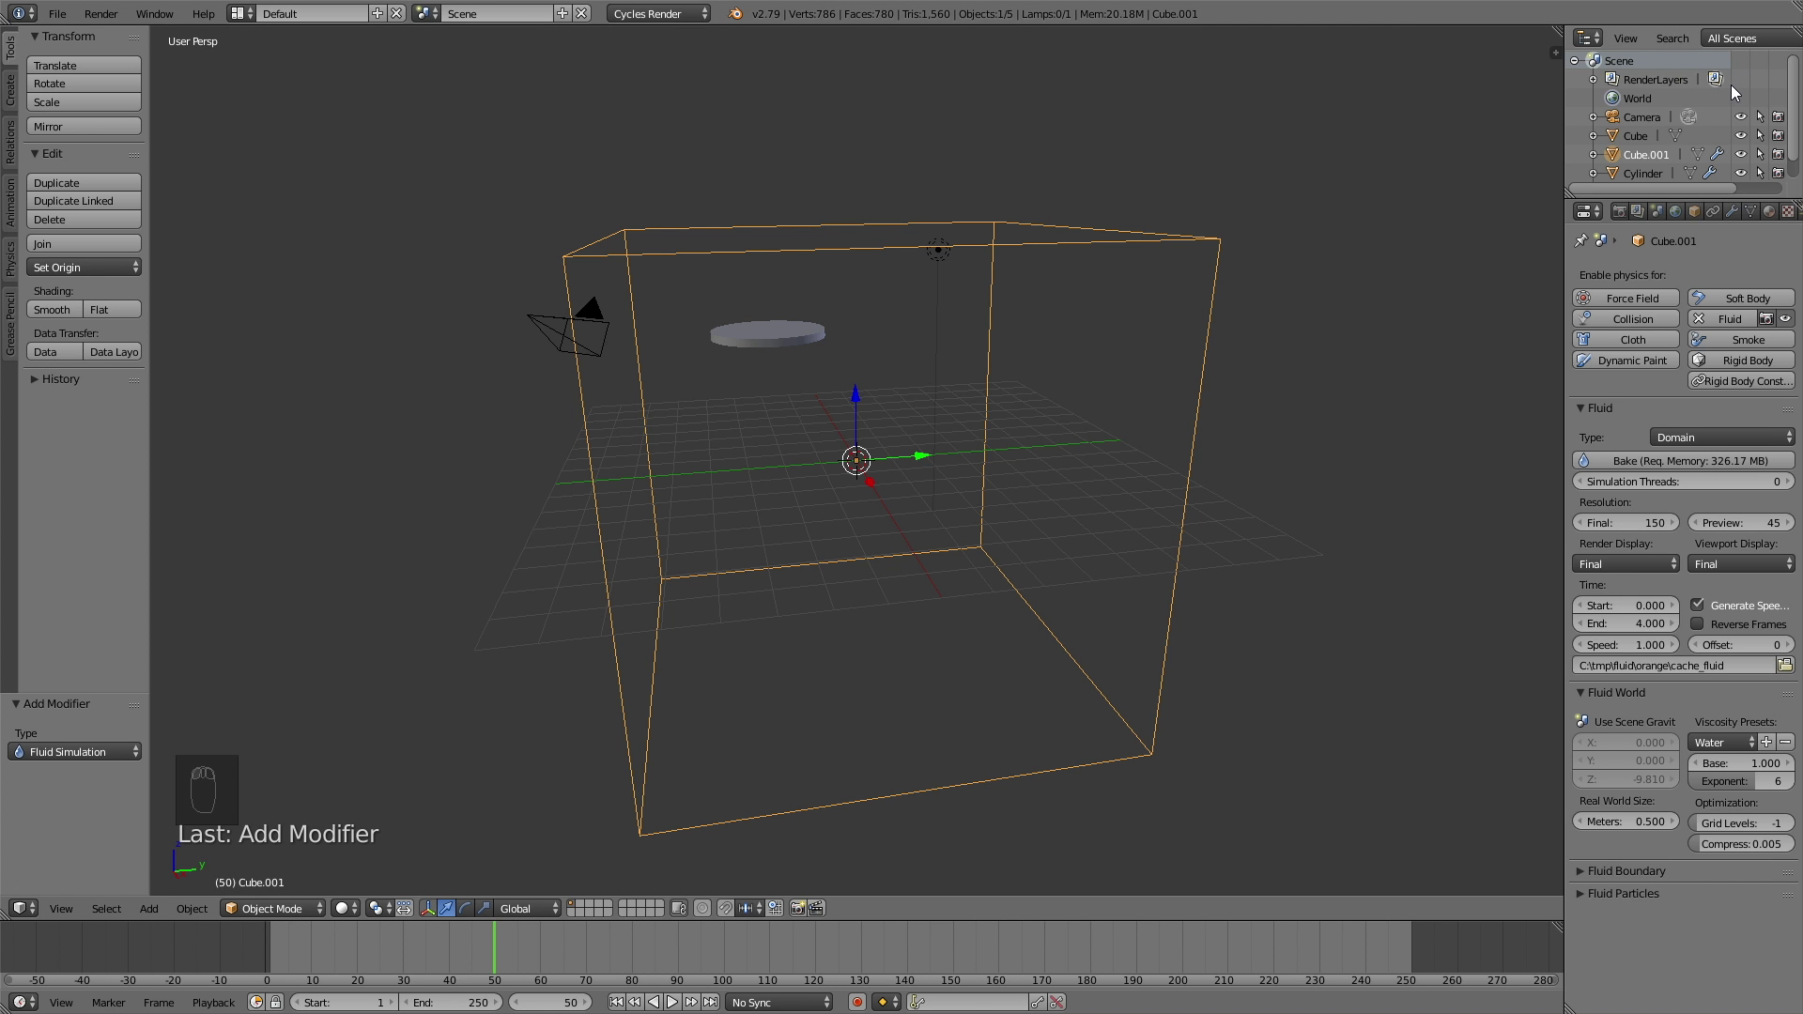
Step: From a side view, duplicate the inflow disc and slide the copy sideways along Y
drag(806, 337, 1169, 354)
key(KP_1)
key(KP_3)
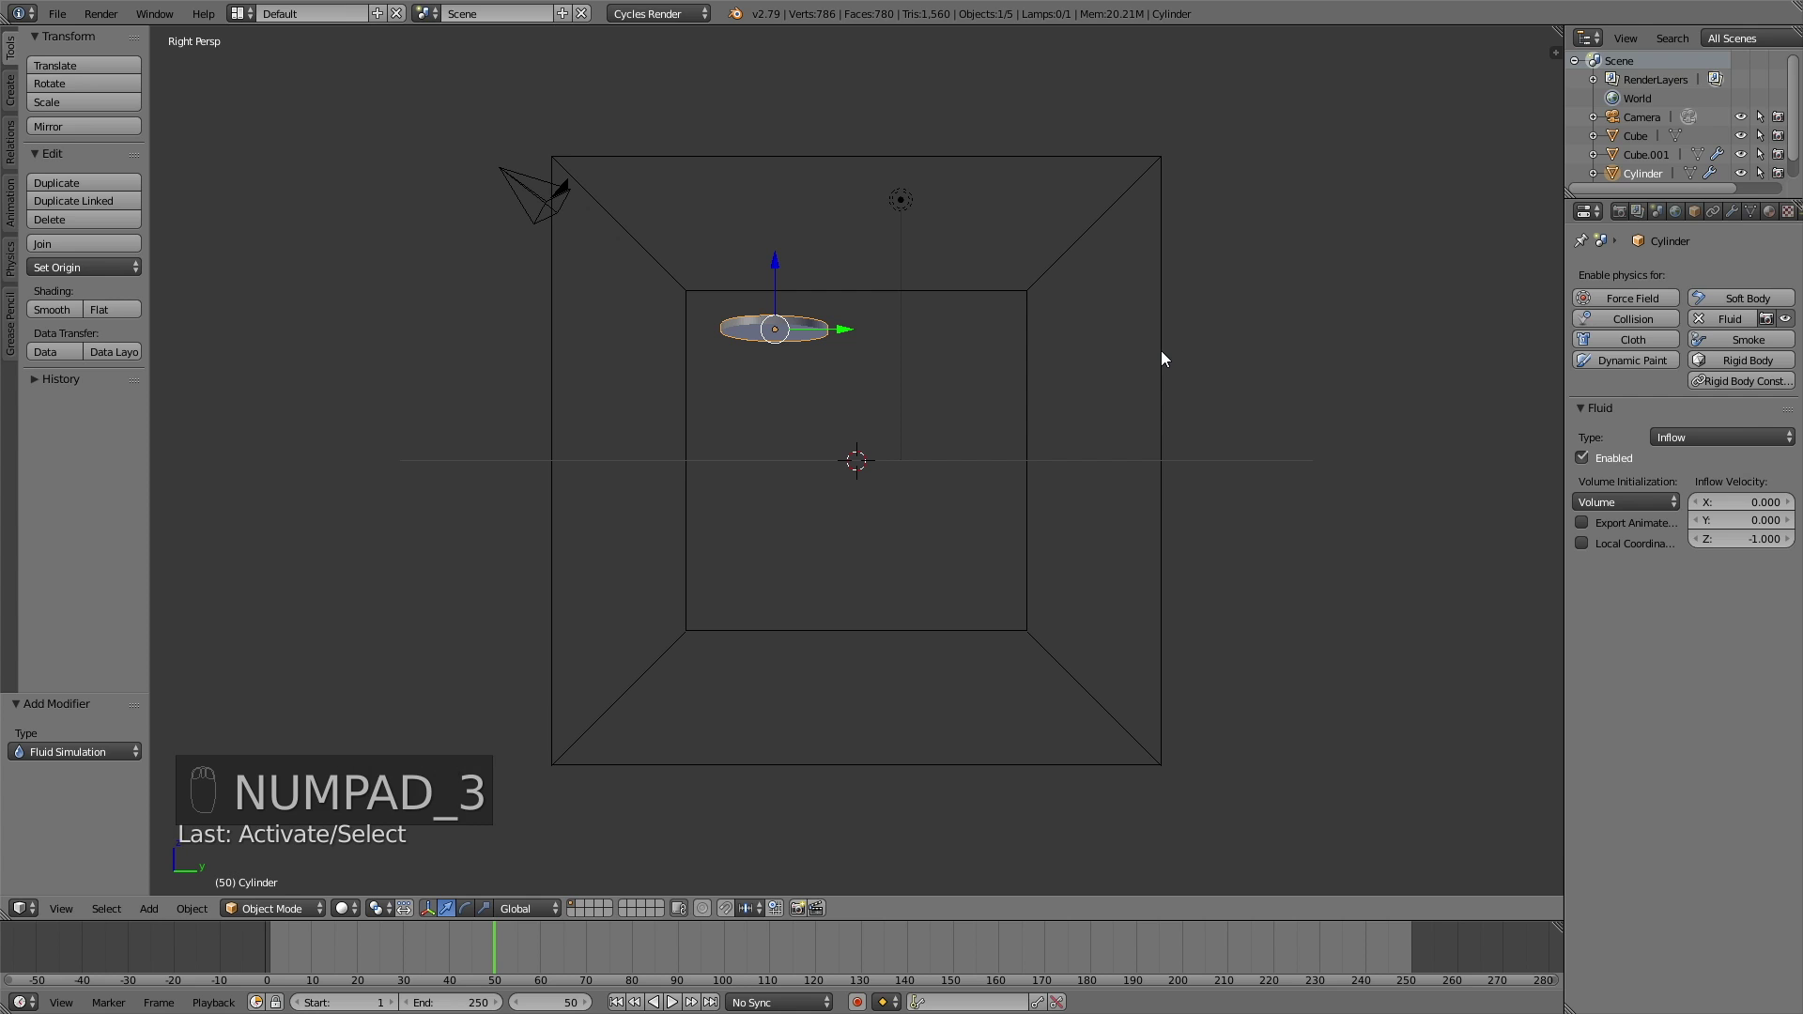
key(shift+d)
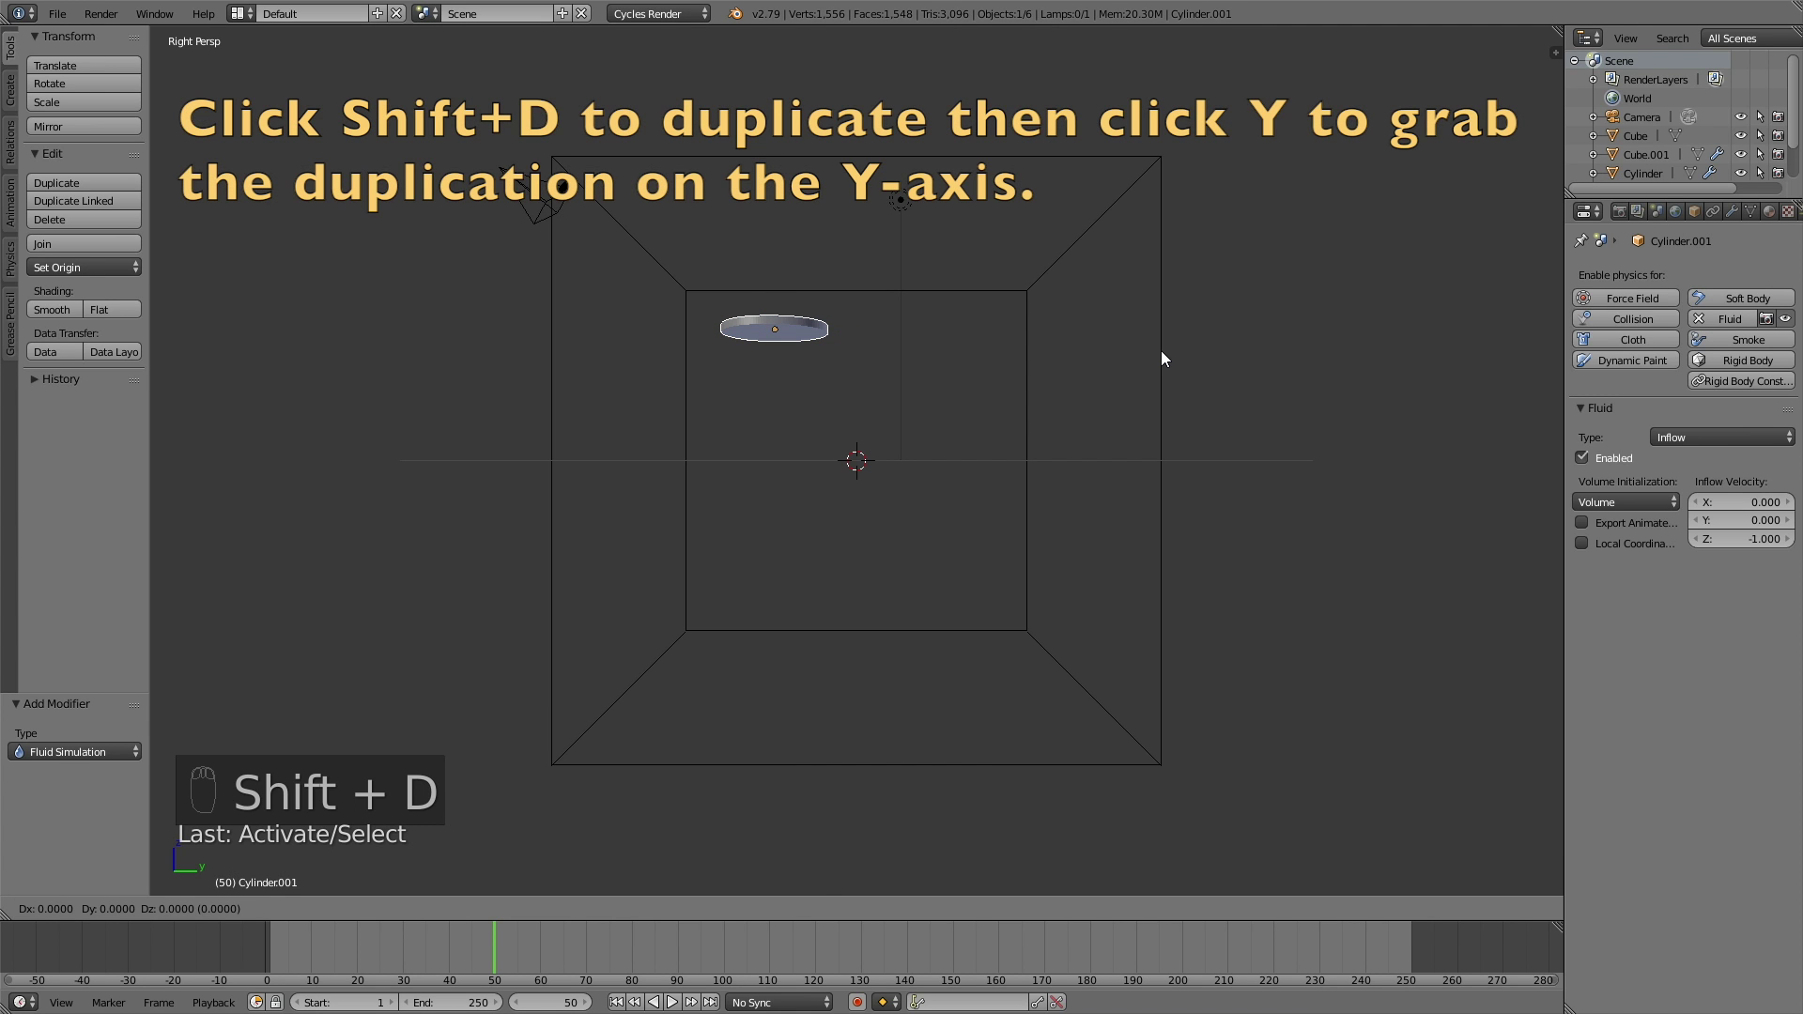
key(g)
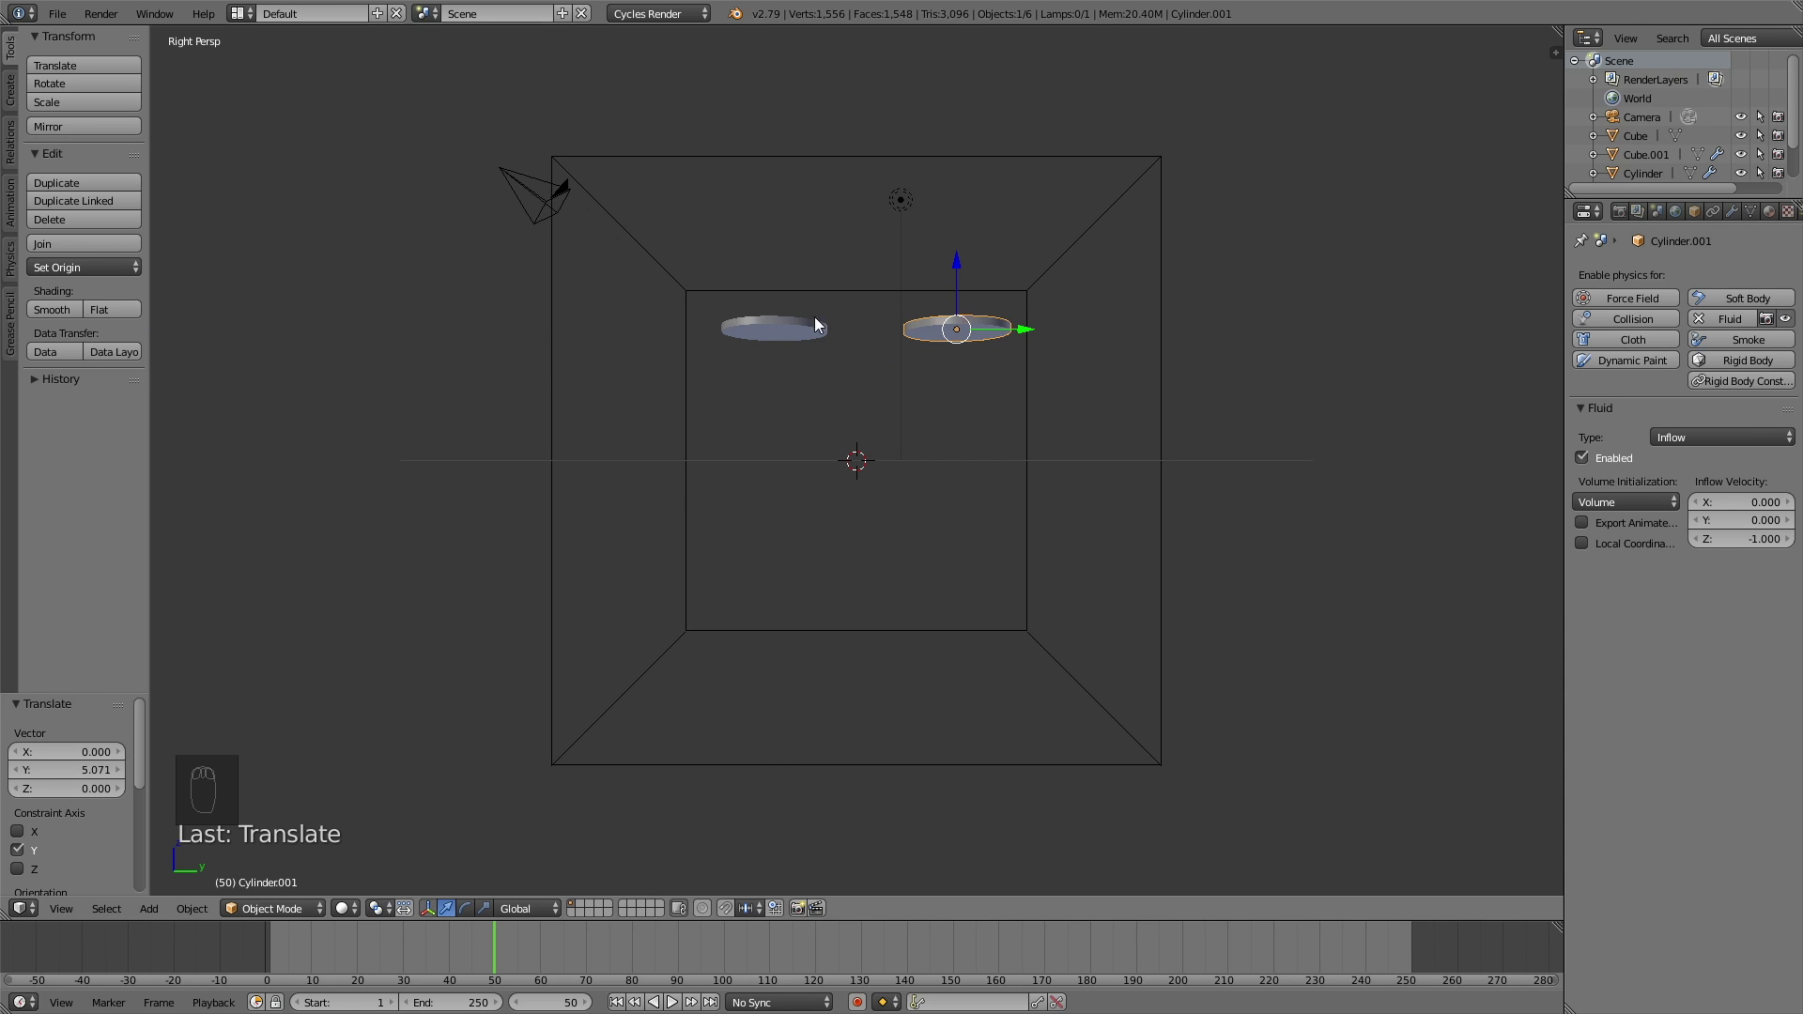
Step: Raise the original disc 4 units above the box and select the domain Cube.001
drag(805, 331, 783, 330)
key(g)
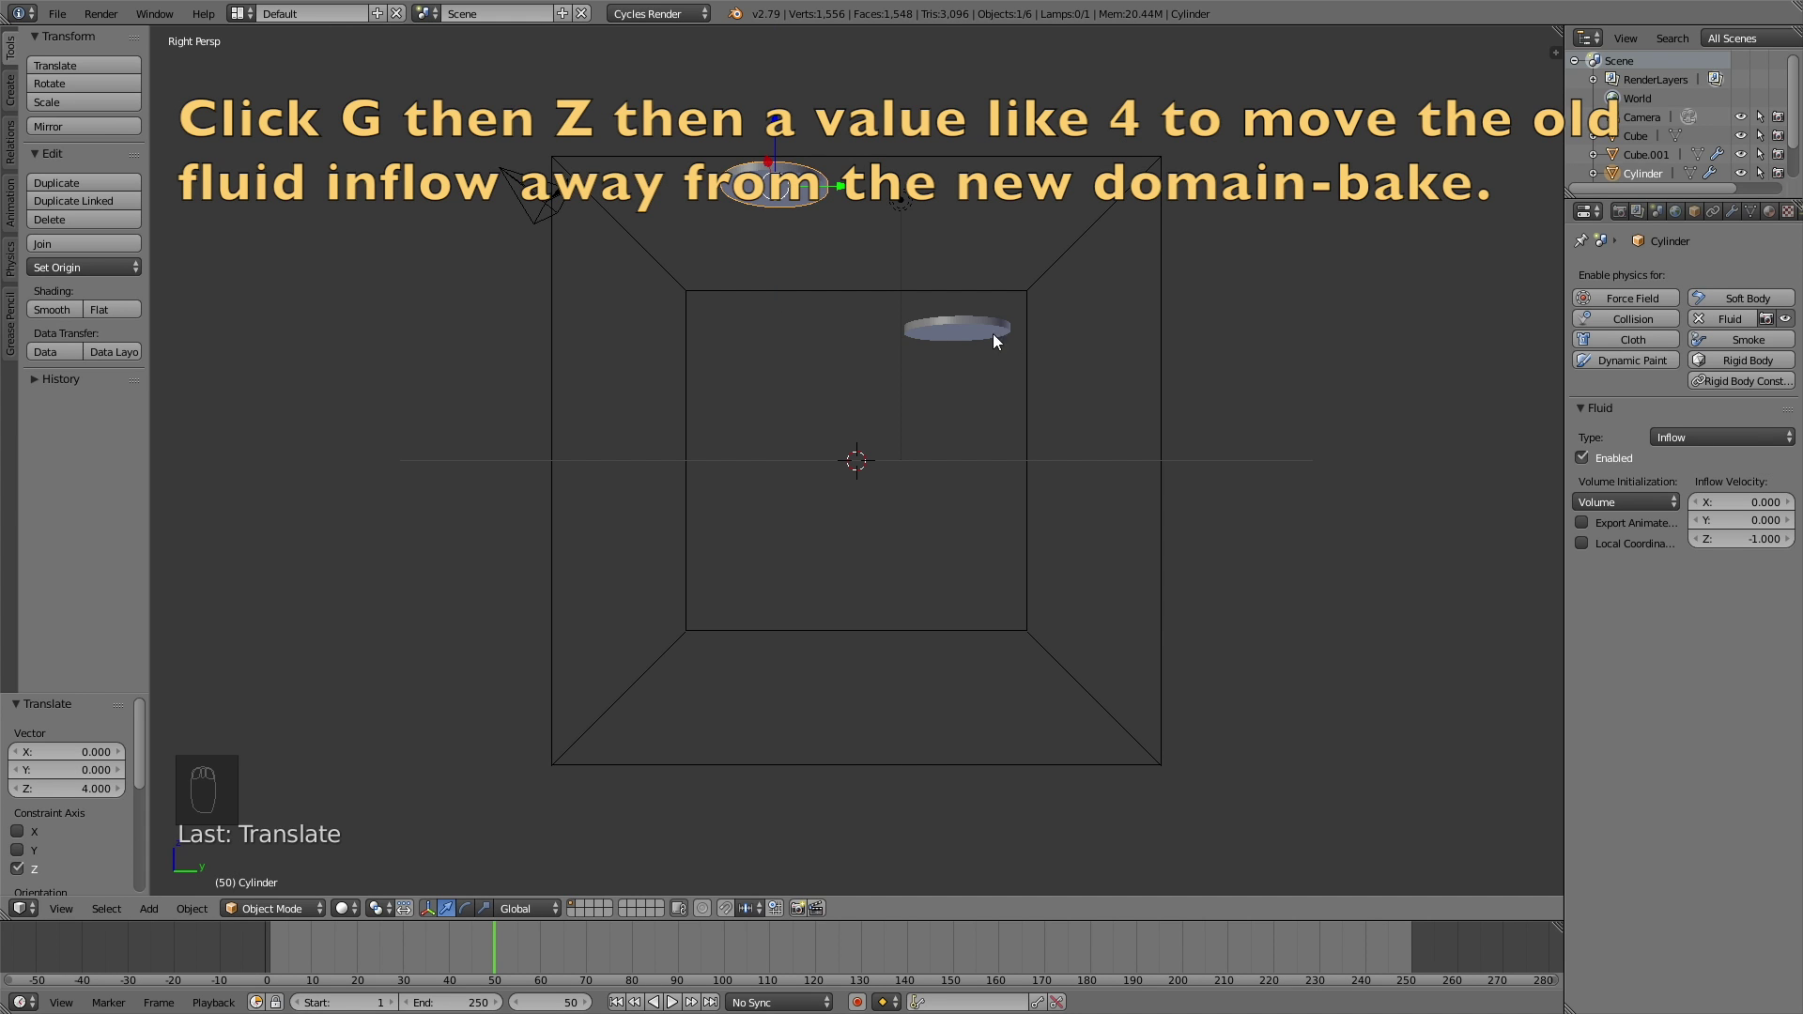
right_click(1039, 346)
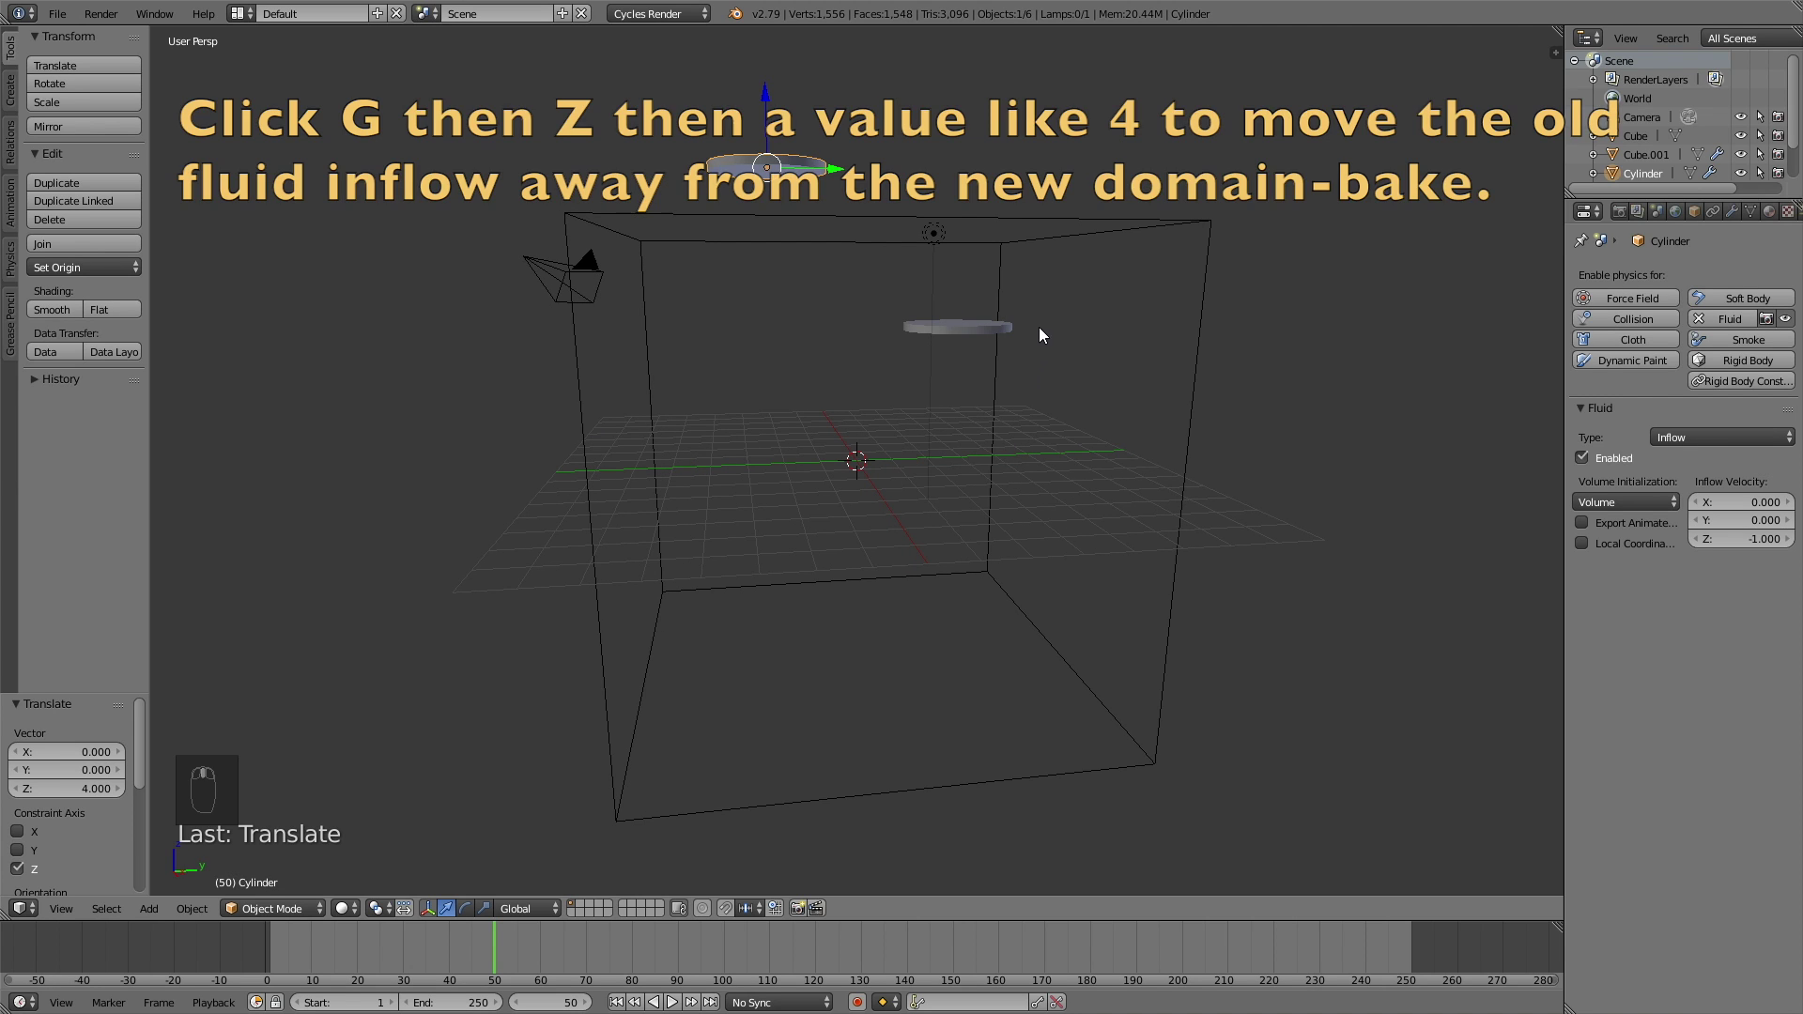
Step: Bake Cube.001 so fluid pours from the copied disc, scrub to check, and select the raised disc
right_click(1052, 237)
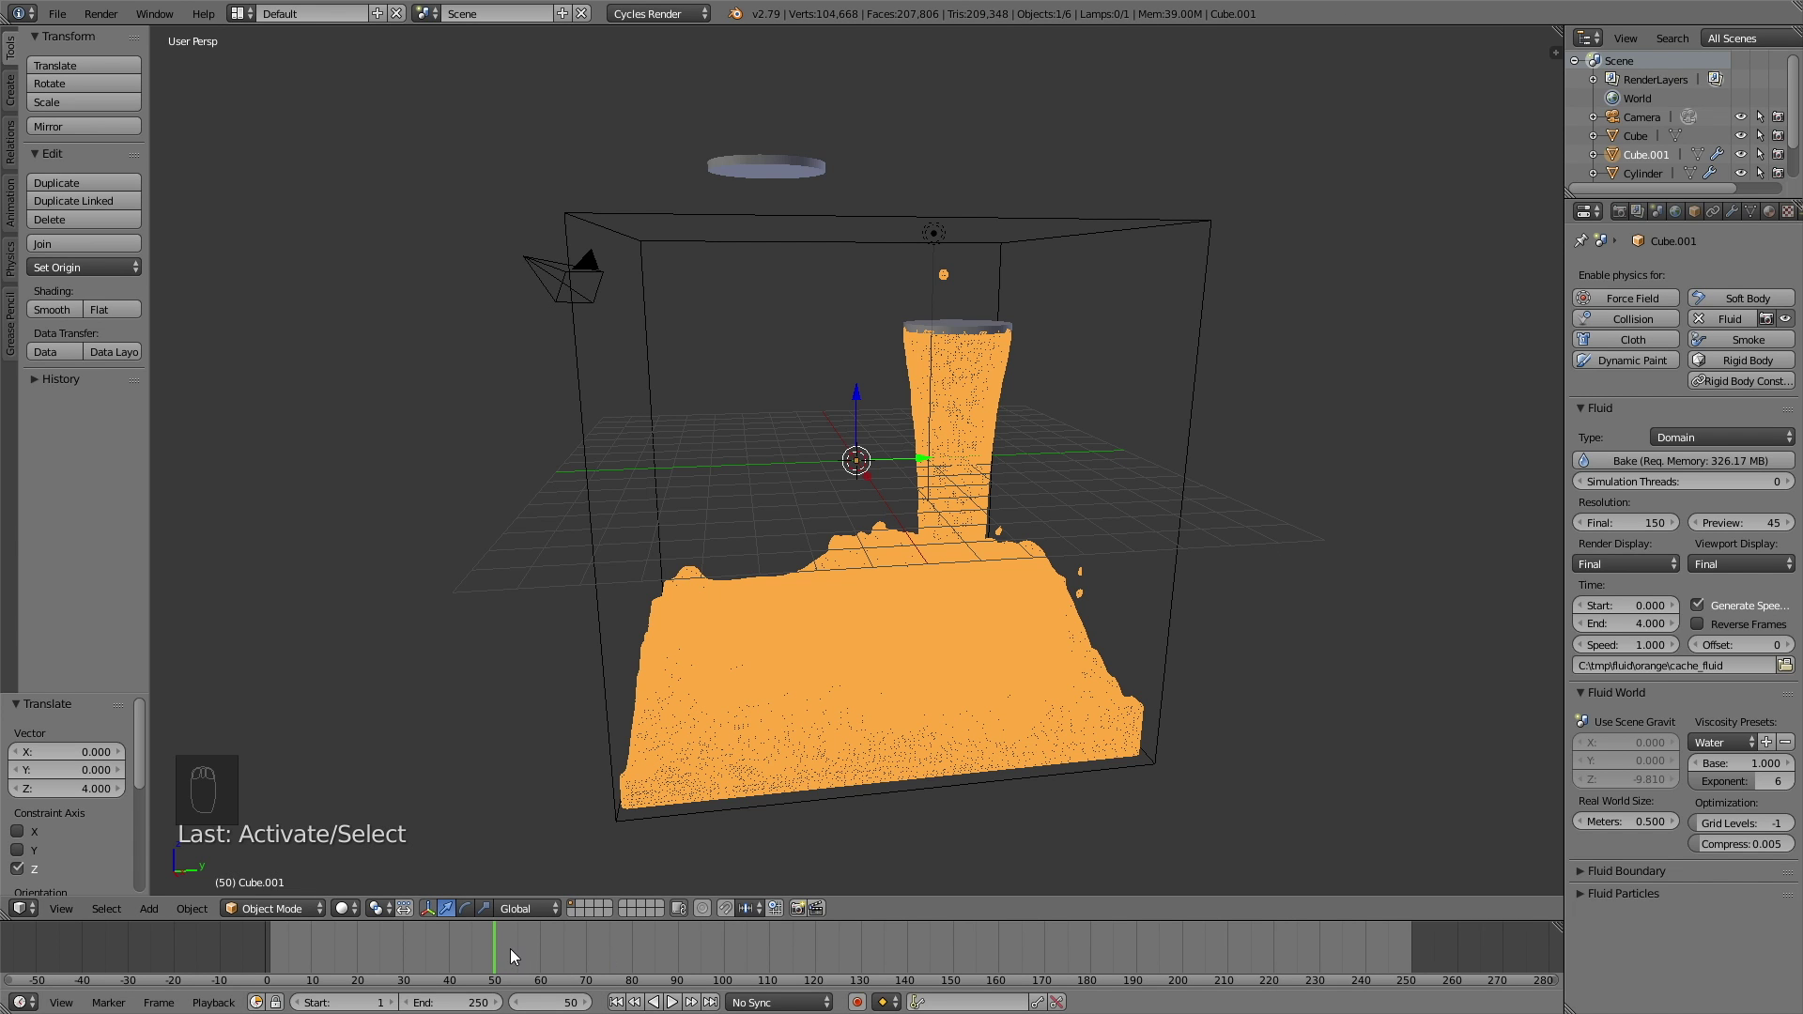
drag(516, 953, 1017, 946)
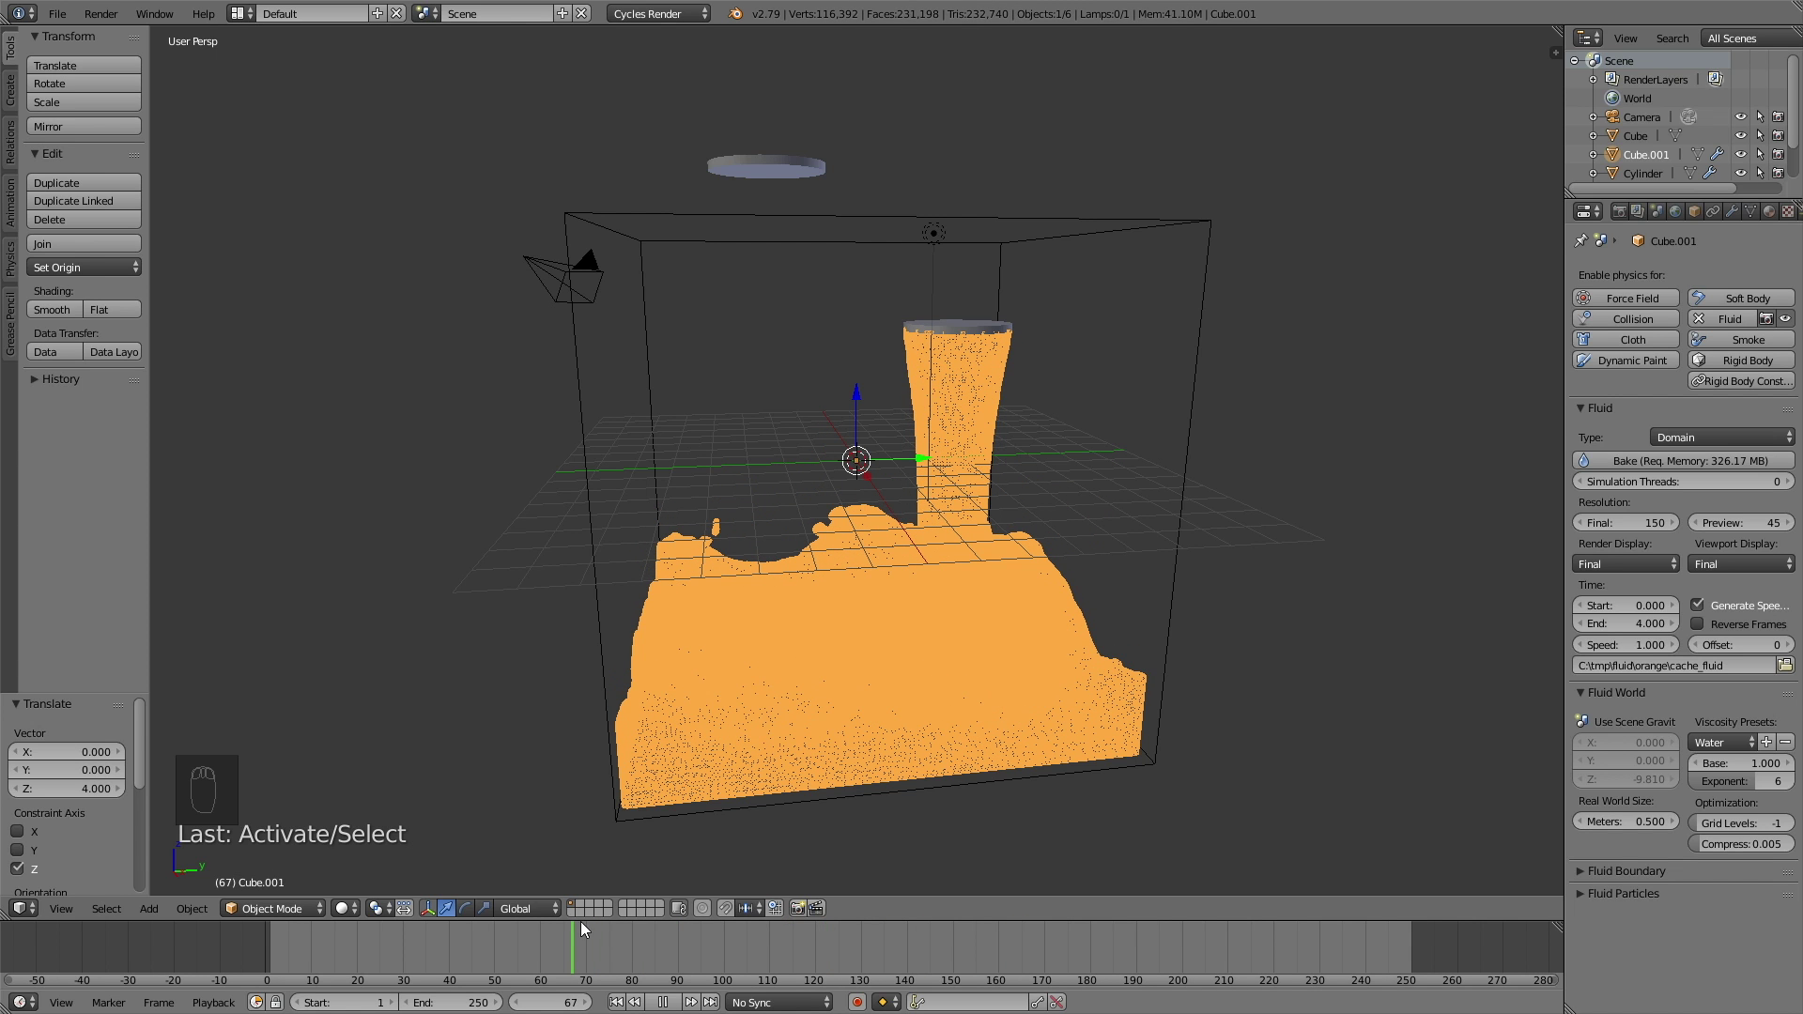
right_click(804, 165)
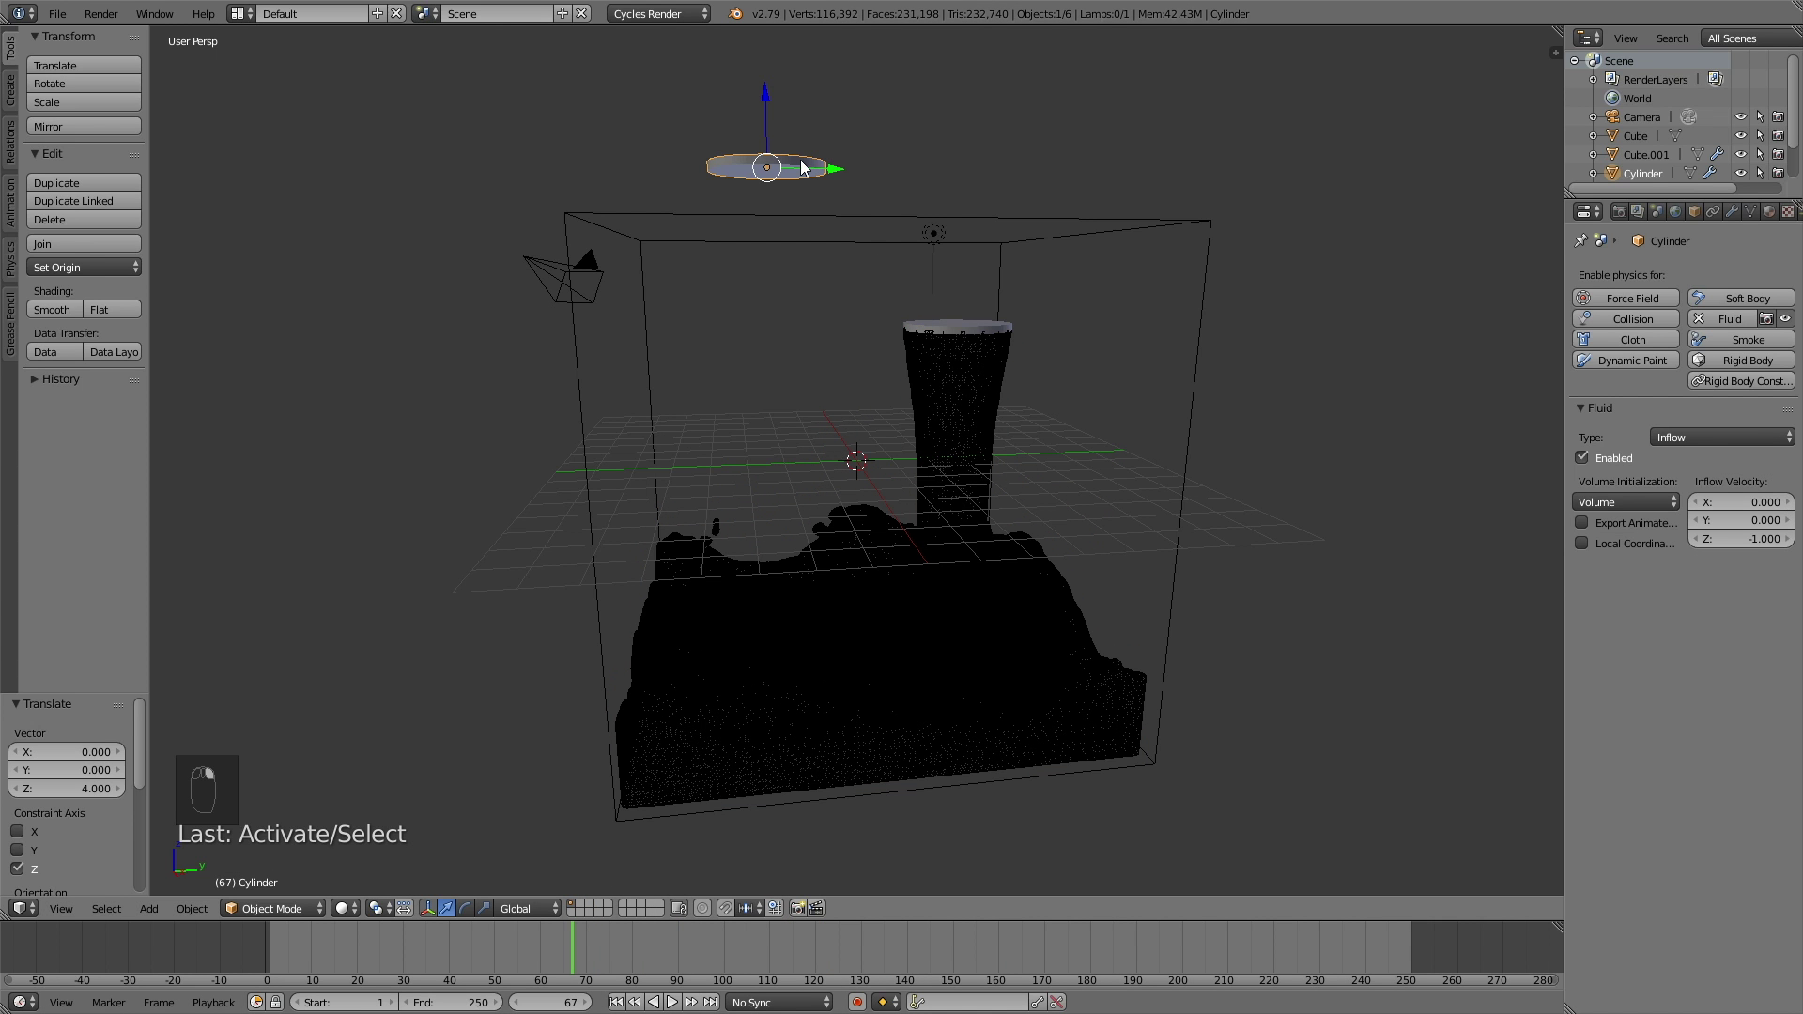
Step: Lower the disc back 4 units into the box and make the other cube a Fluid Domain and bake
key(g)
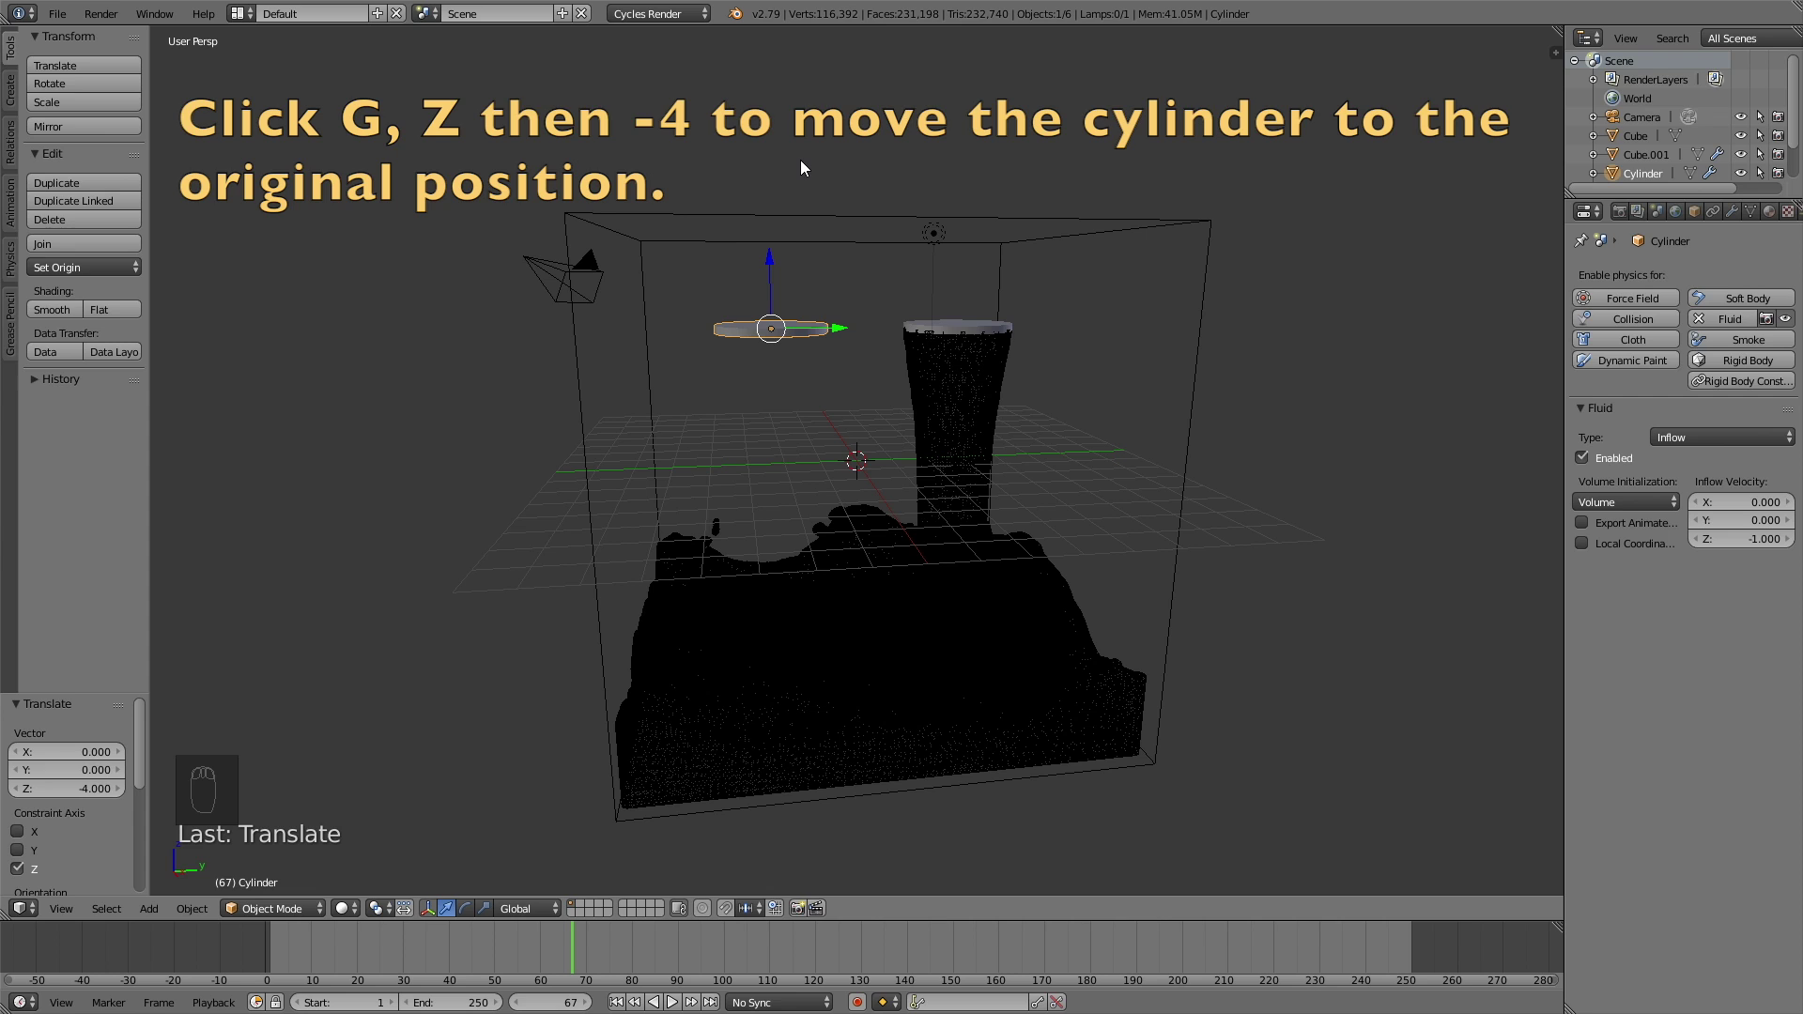
drag(805, 218, 1756, 338)
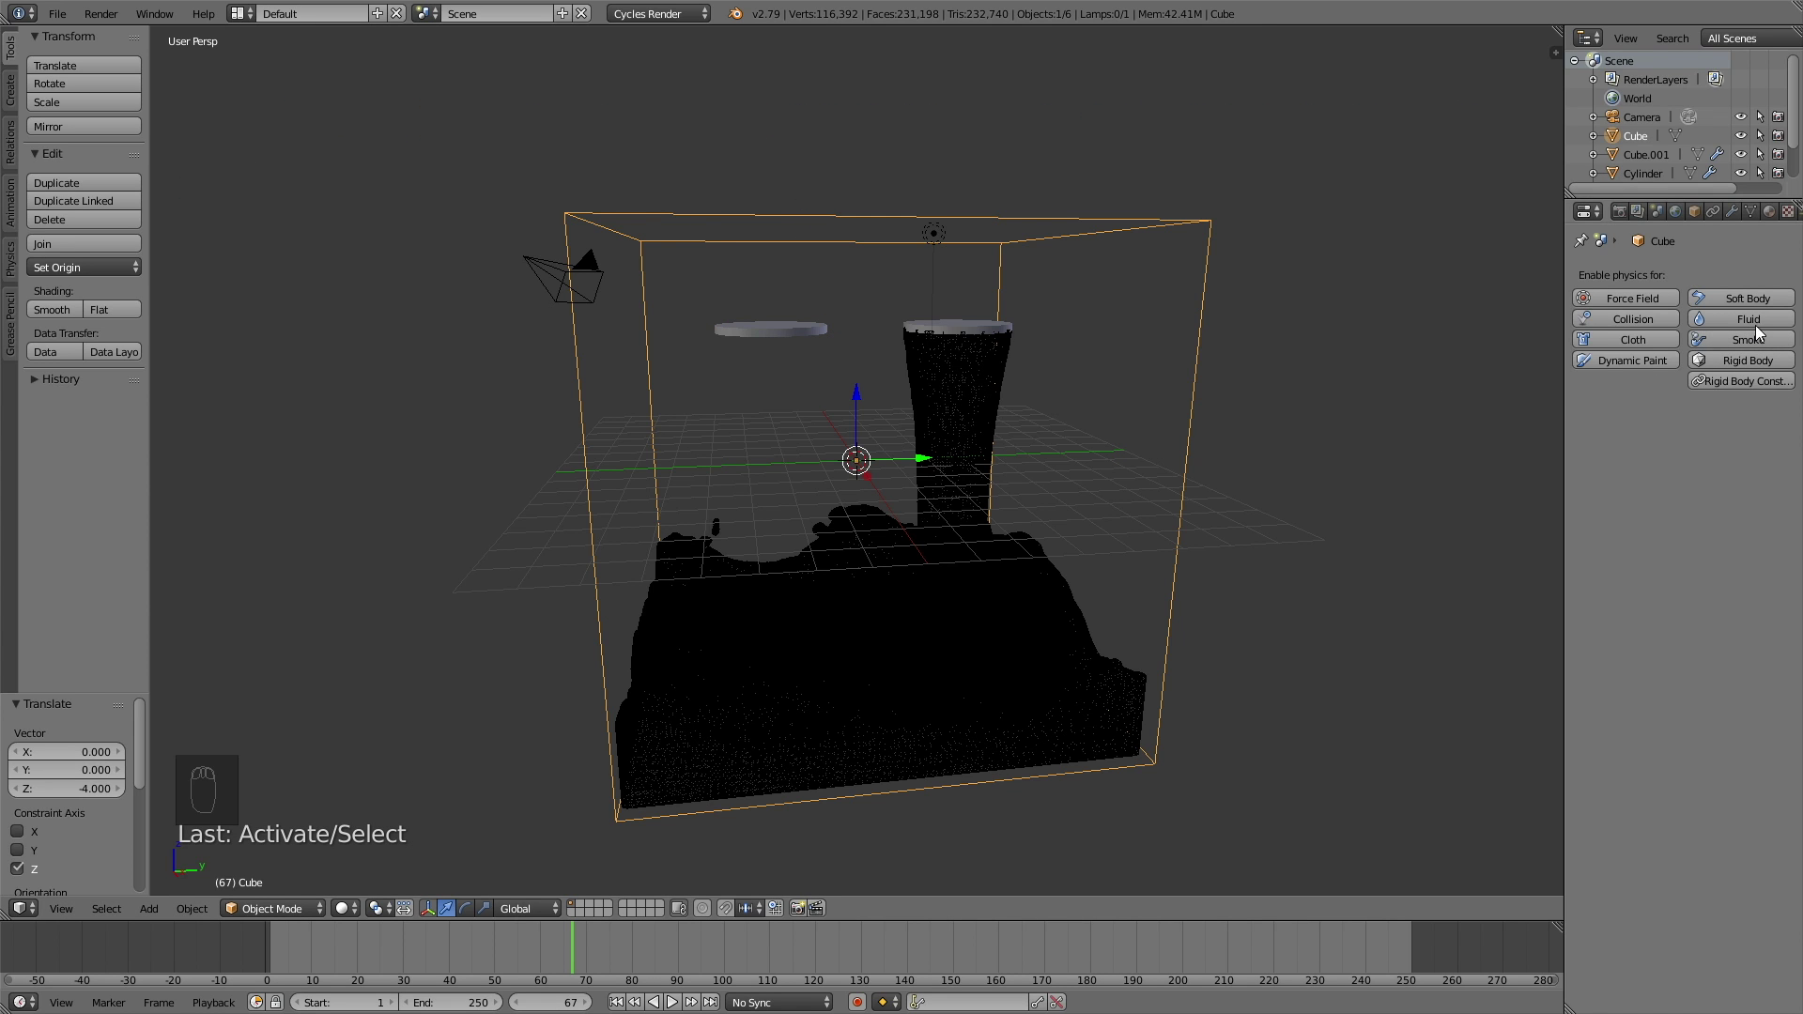
drag(1763, 321, 1703, 398)
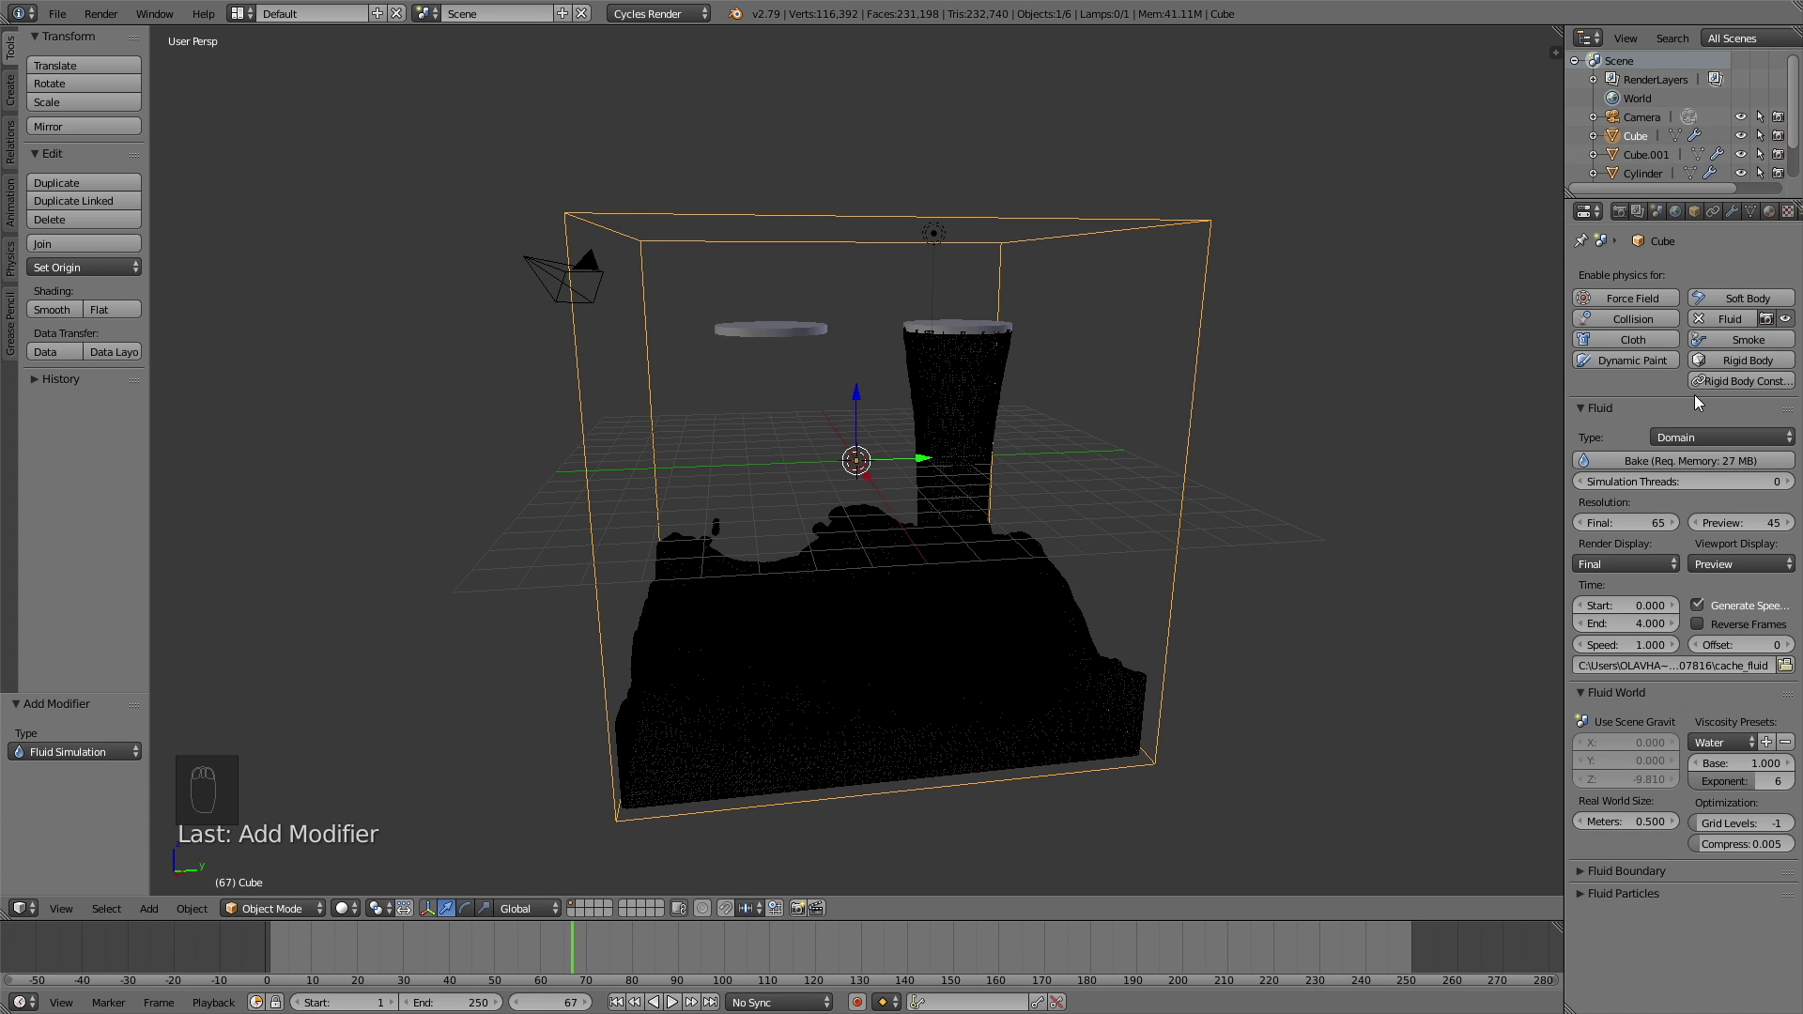
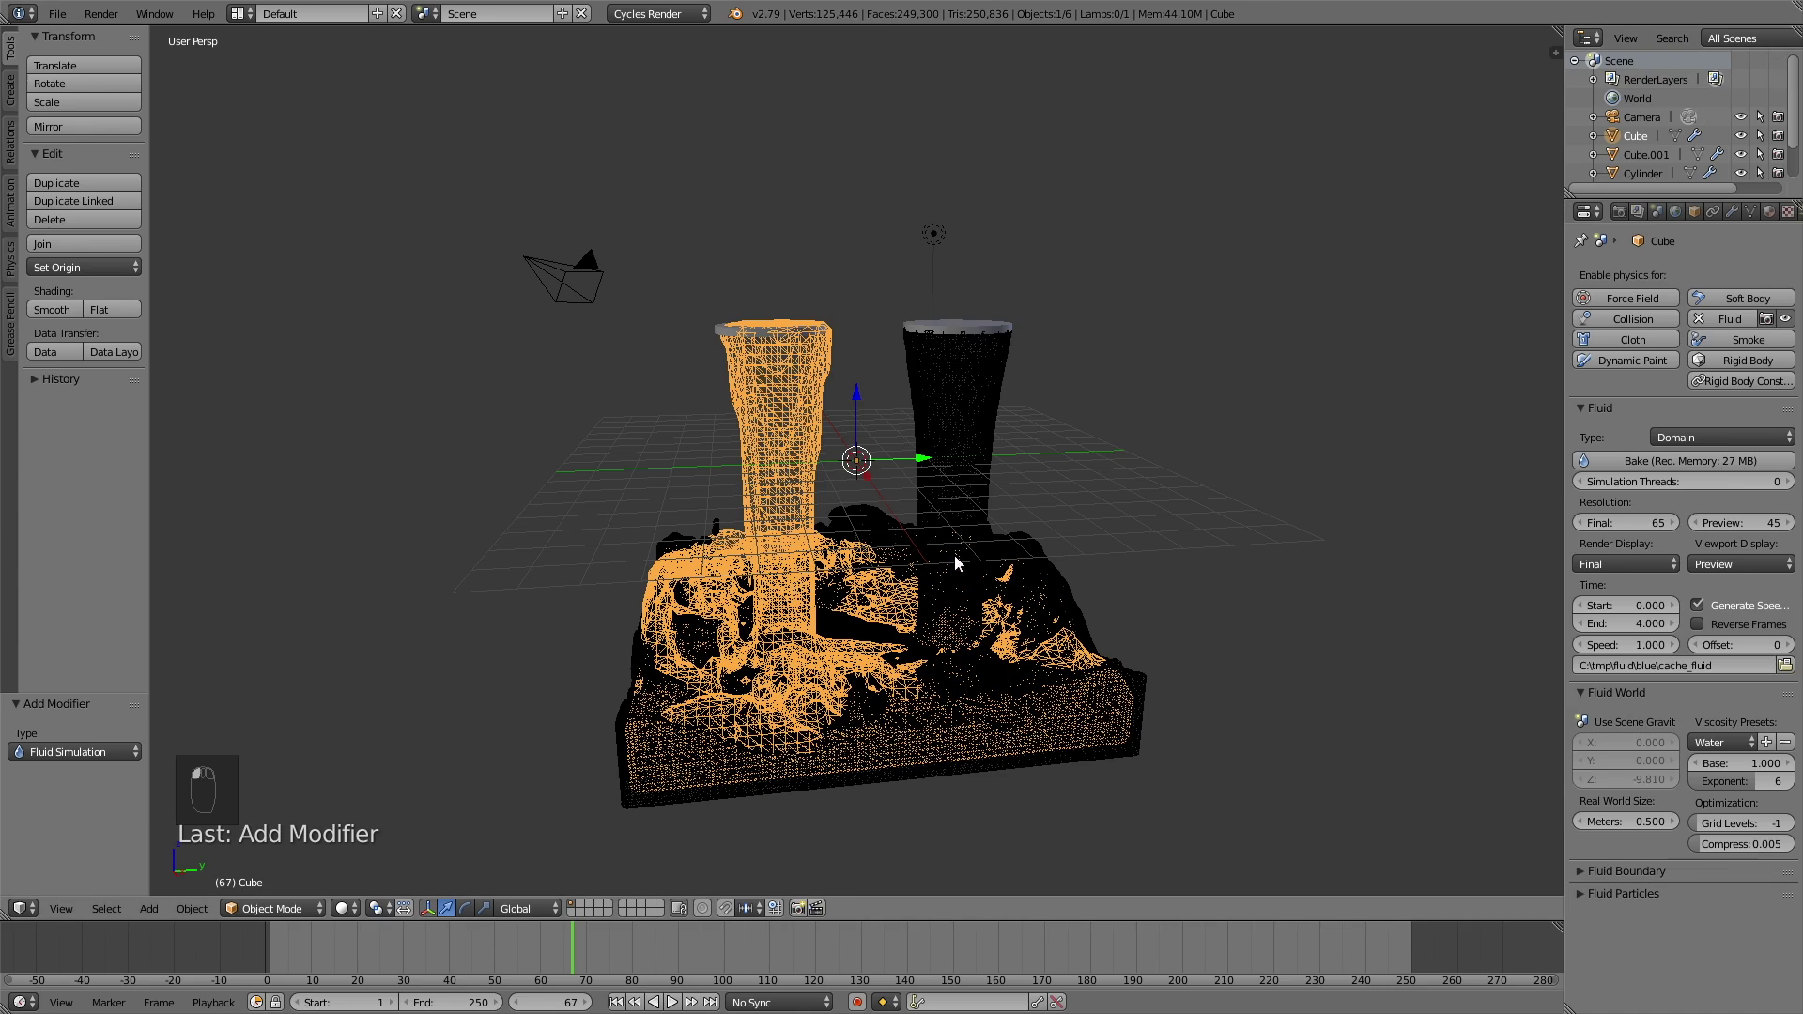
Step: Orbit around the two fluid columns and step through frames to inspect the pooling liquid
drag(940, 572, 961, 589)
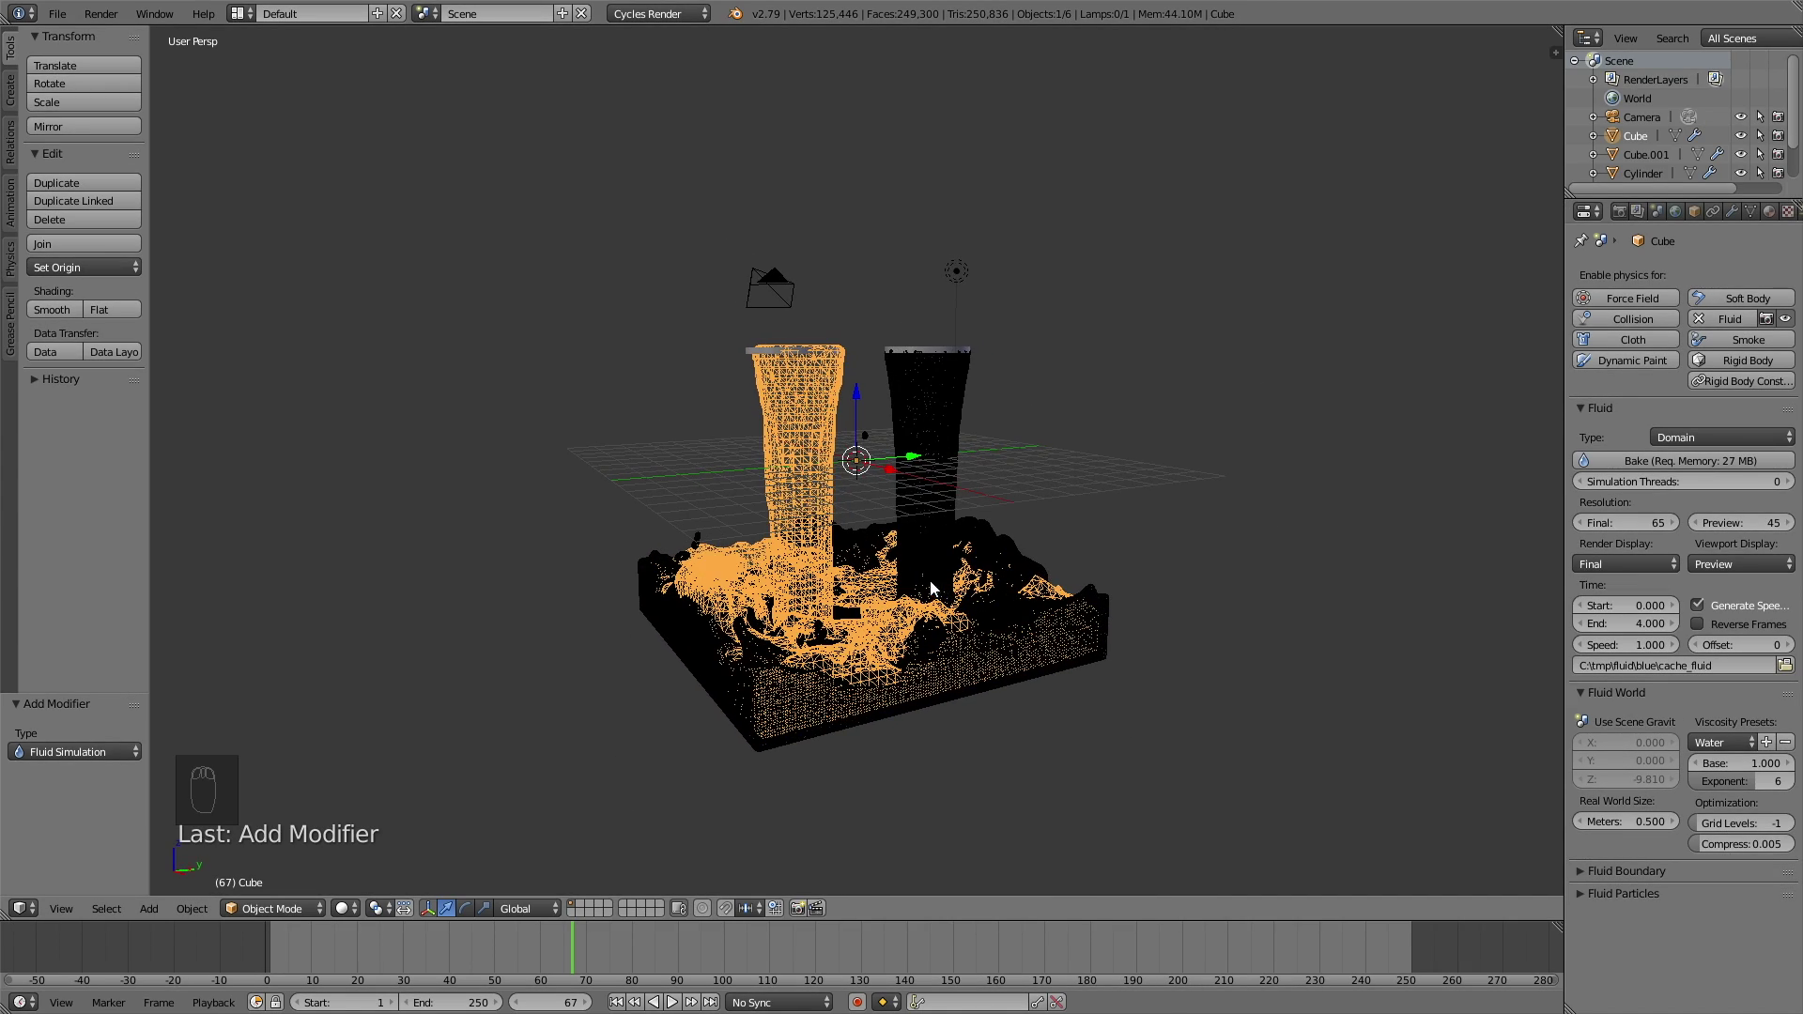
drag(900, 534, 831, 445)
drag(812, 449, 817, 479)
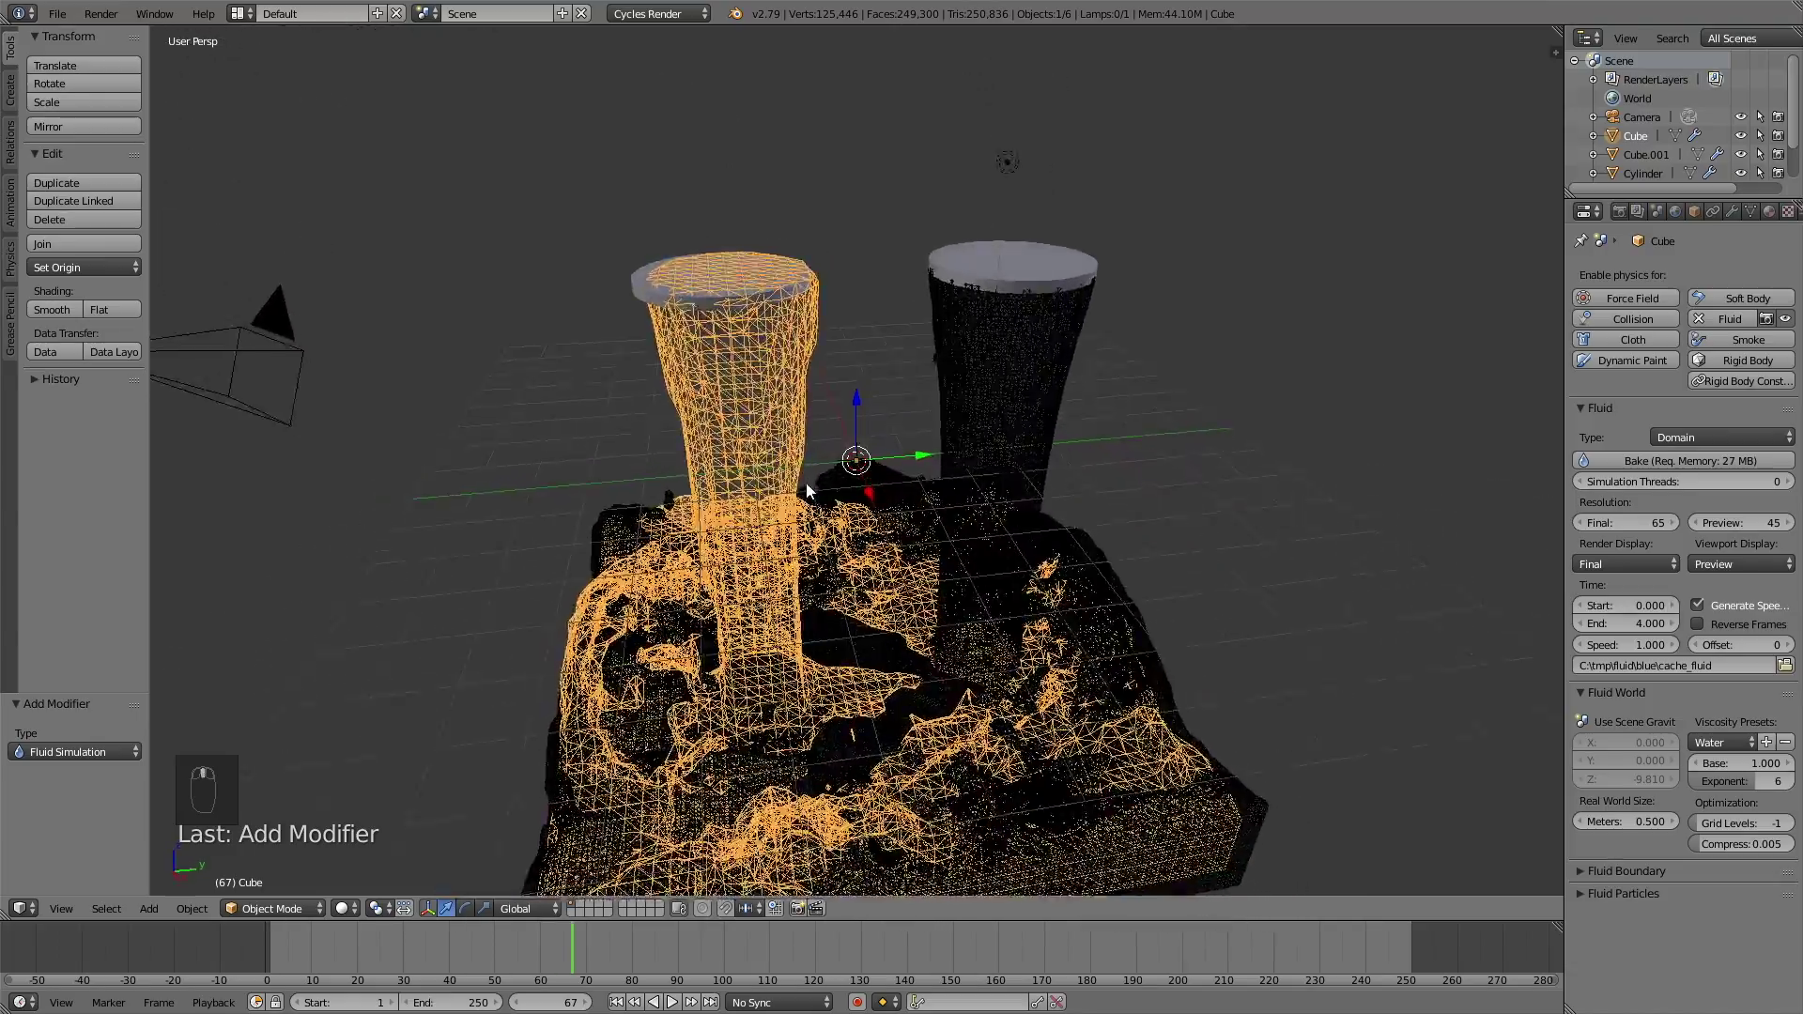
middle_click(811, 468)
middle_click(807, 456)
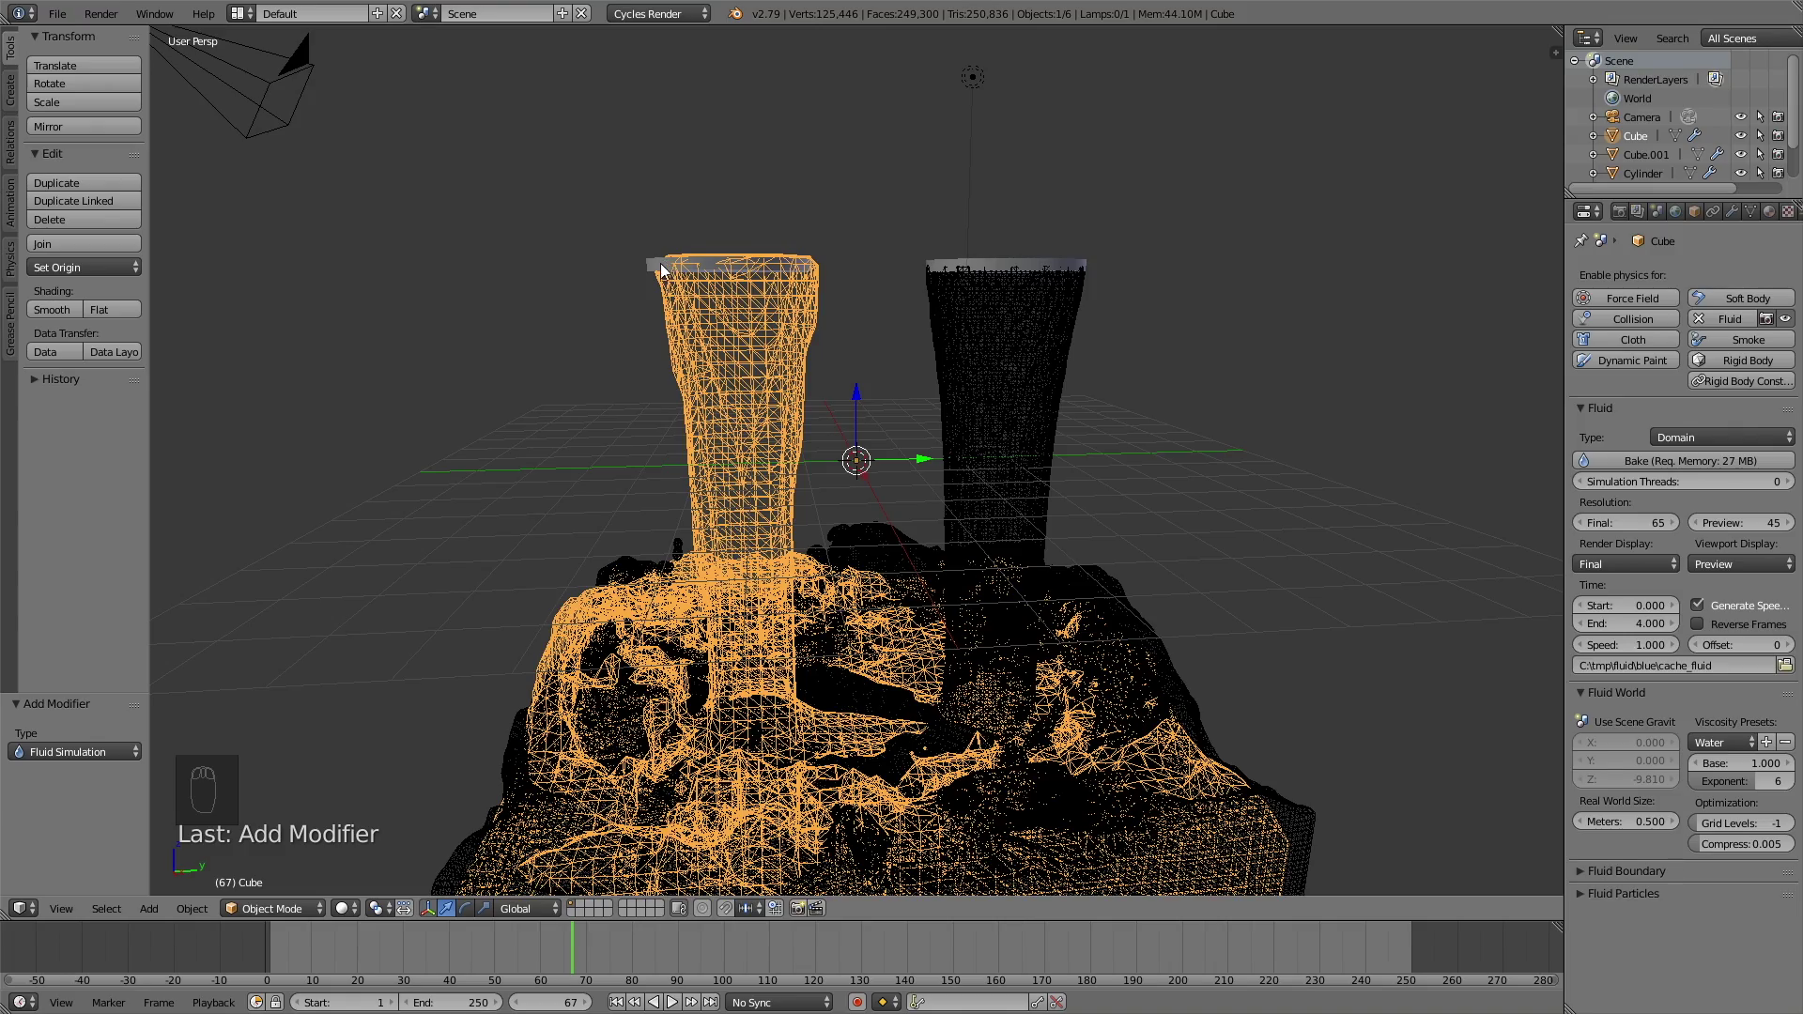
drag(842, 939, 654, 949)
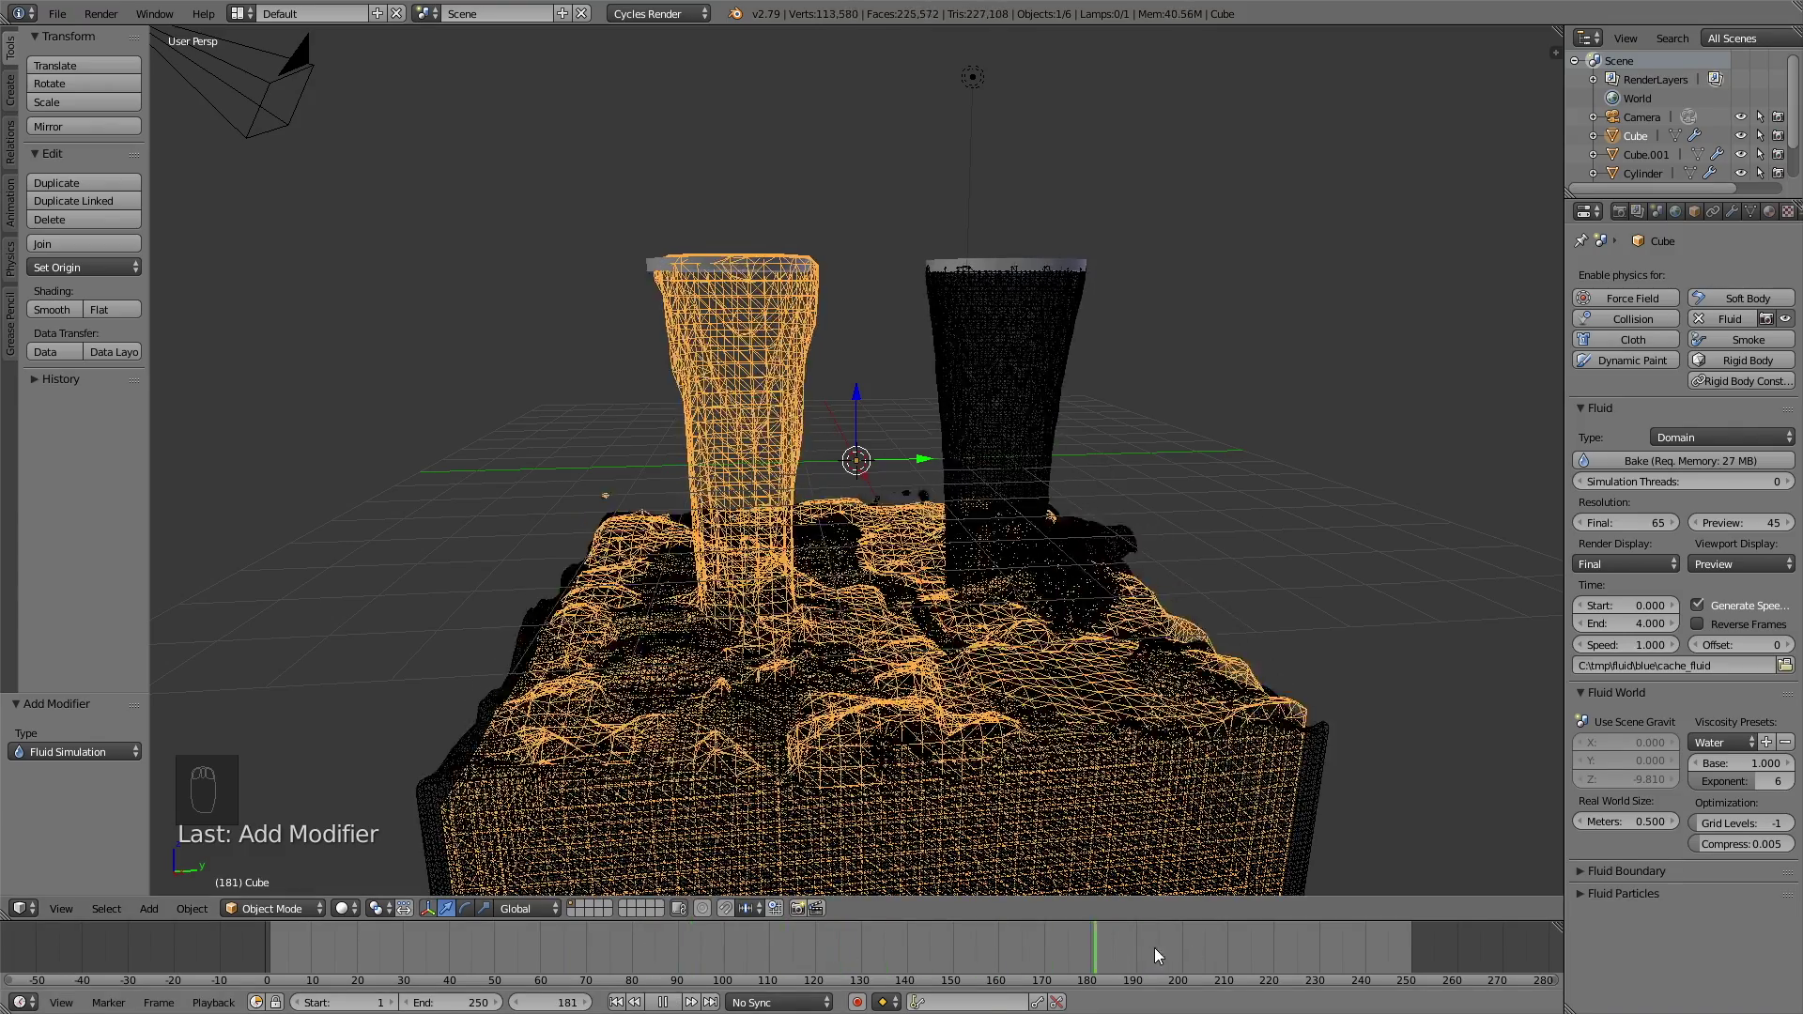
drag(784, 499, 937, 229)
Step: Make the lamp a Sun with nodes at strength 7 and move it farther from the scene
drag(928, 242, 935, 482)
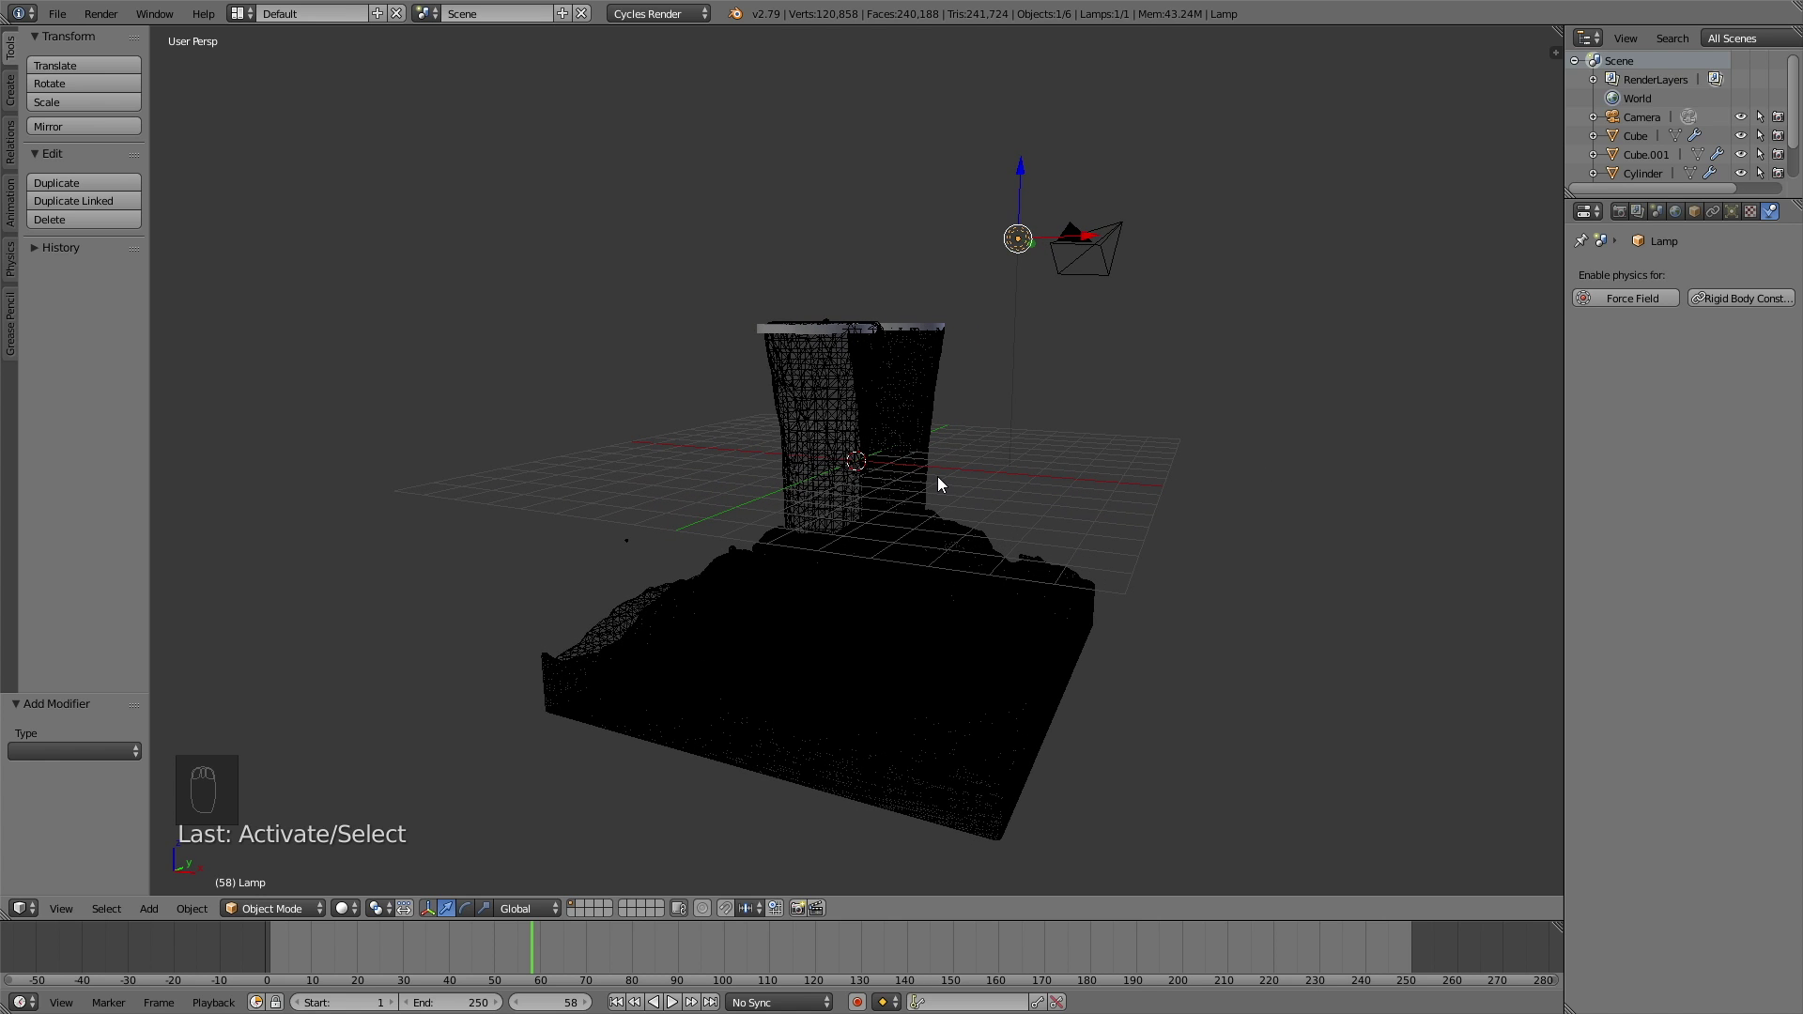
drag(1735, 211, 1635, 403)
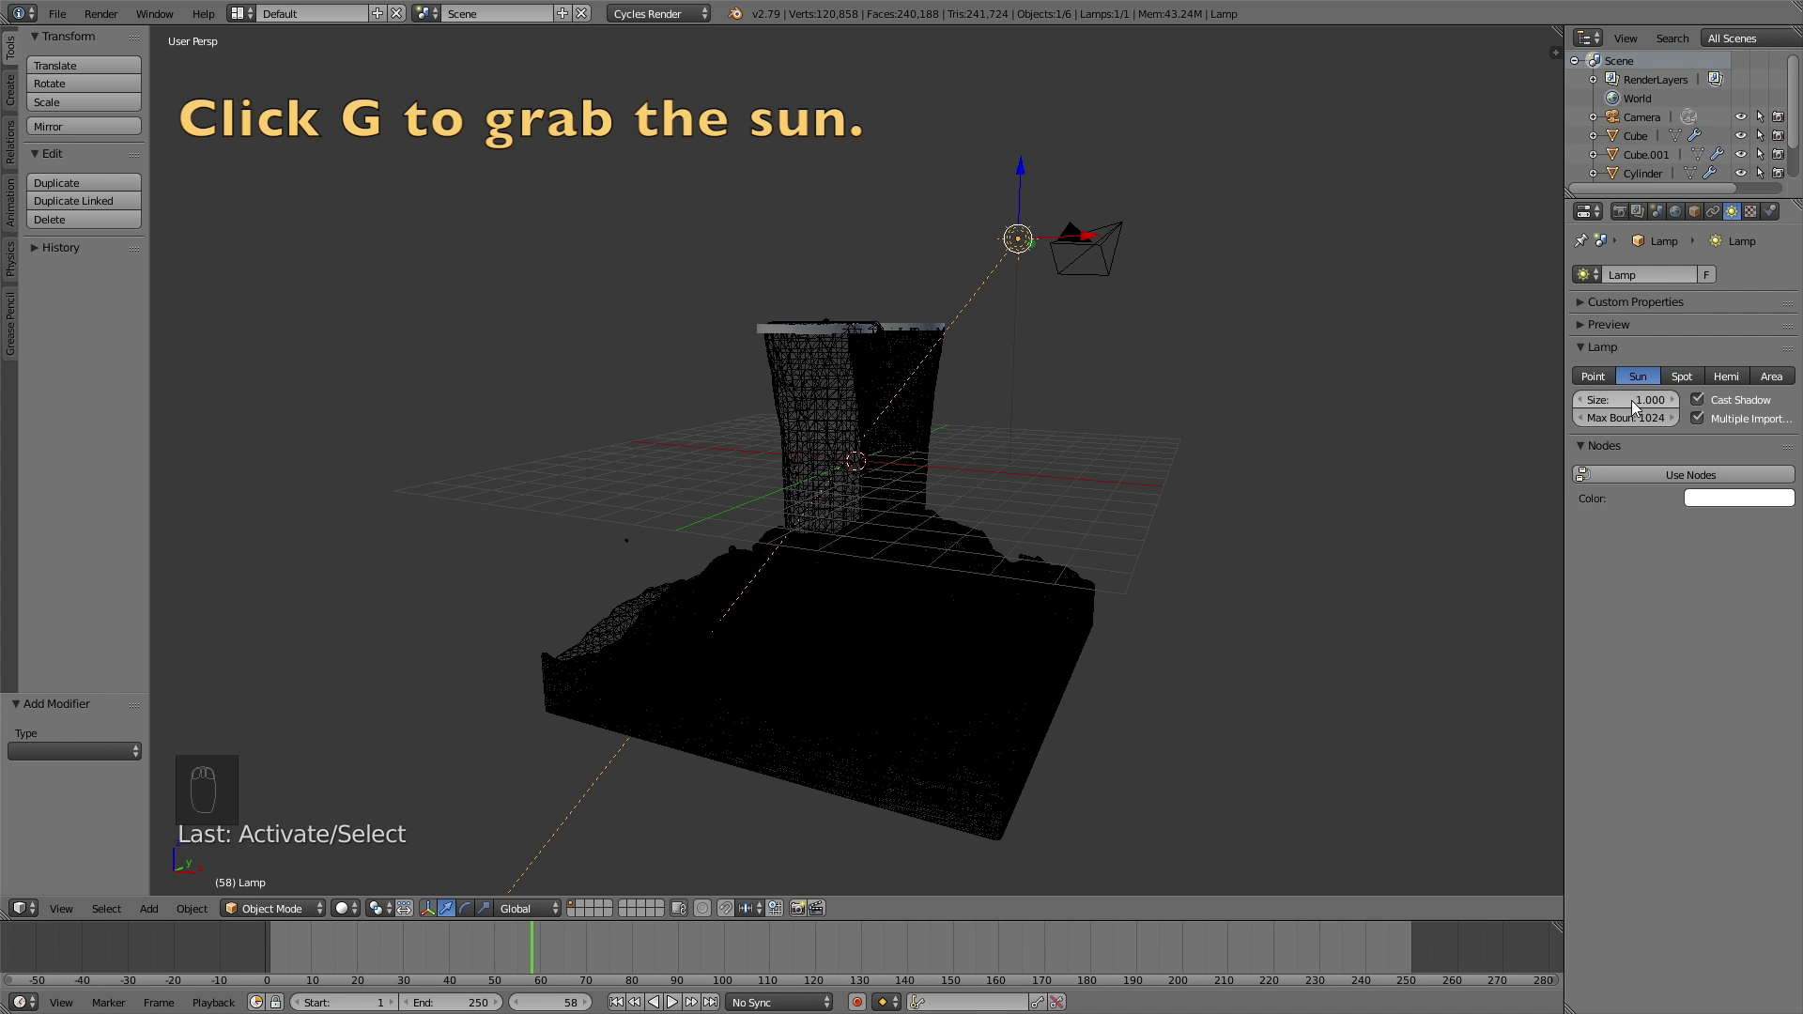
drag(1683, 476, 1740, 538)
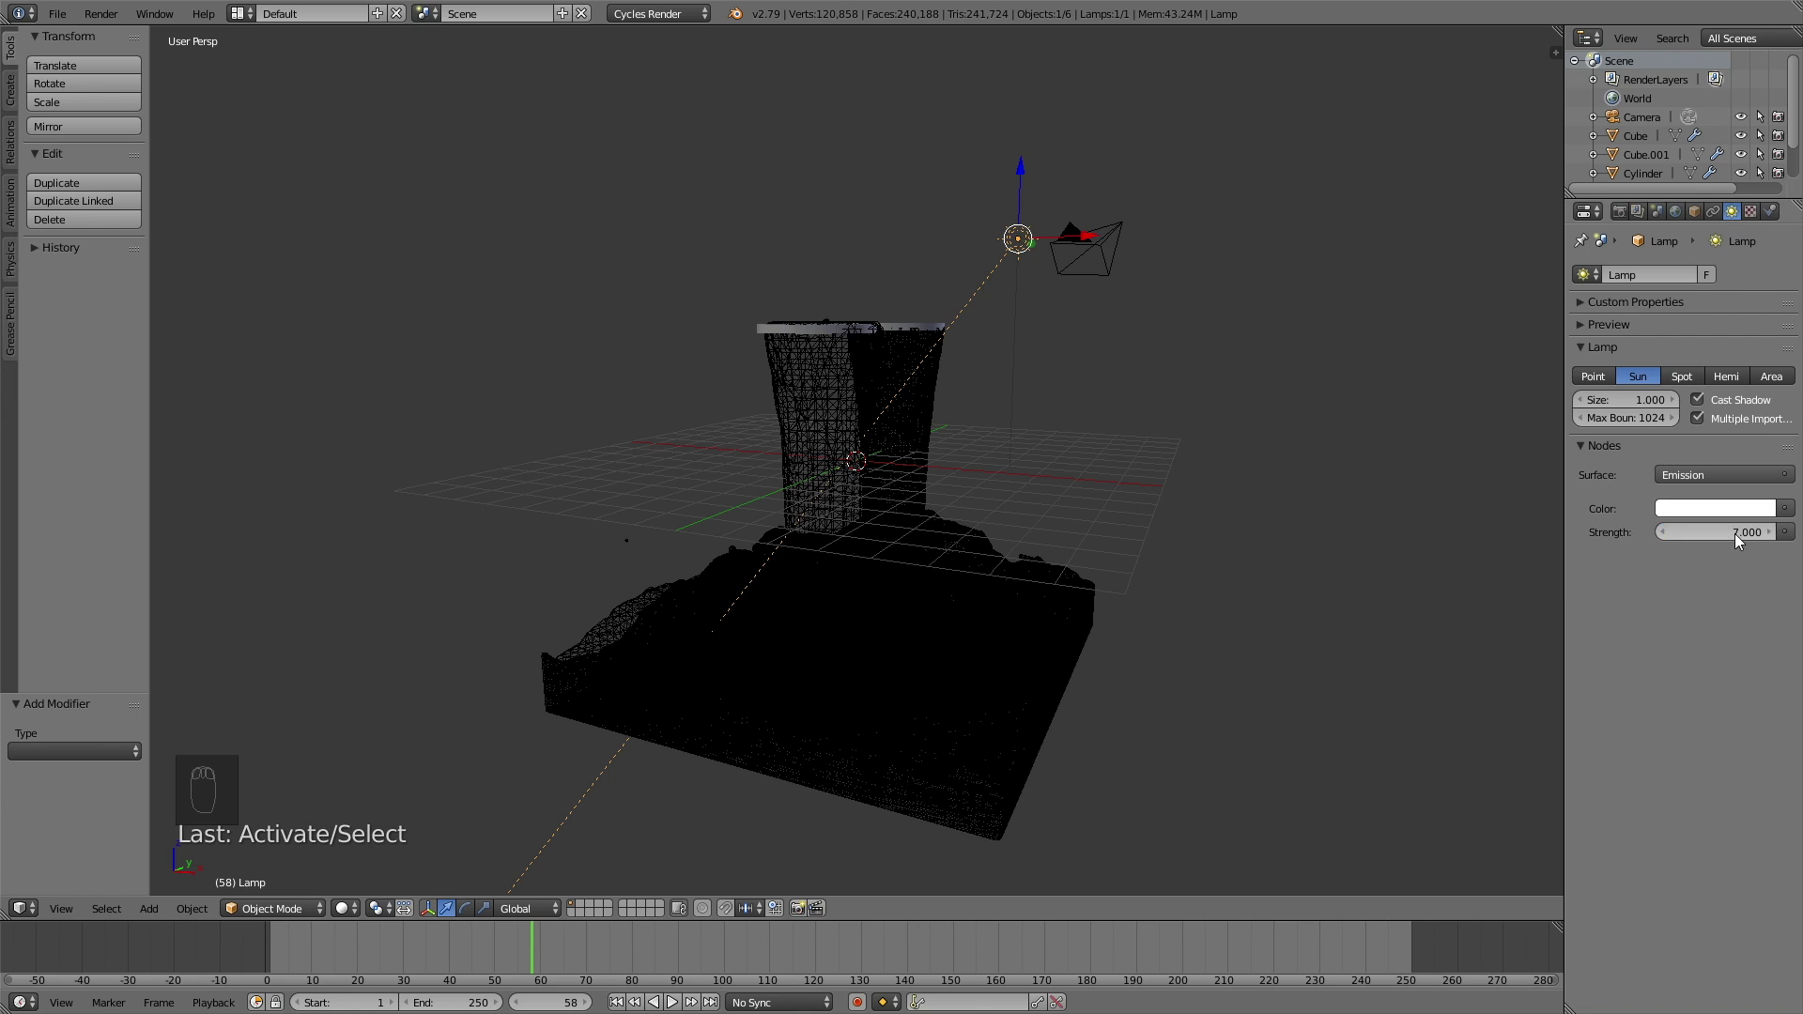
key(g)
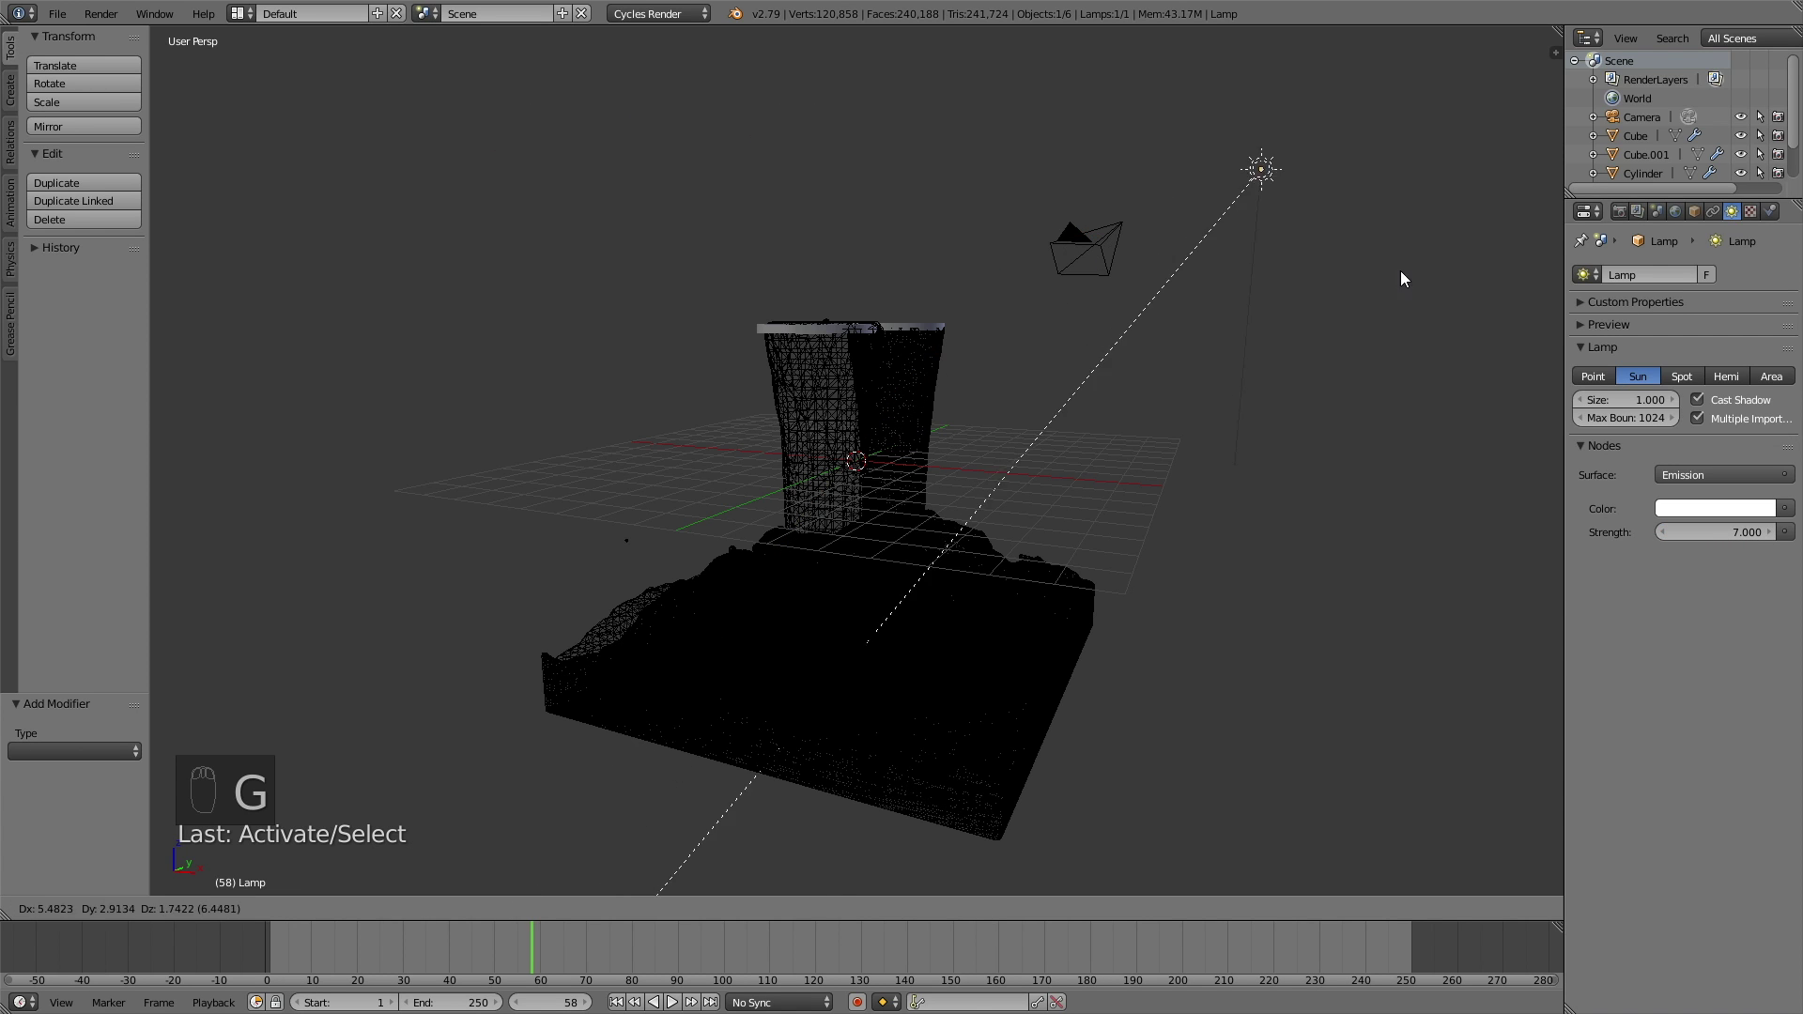
drag(1685, 219, 1730, 411)
drag(1730, 411, 1784, 168)
click(1784, 168)
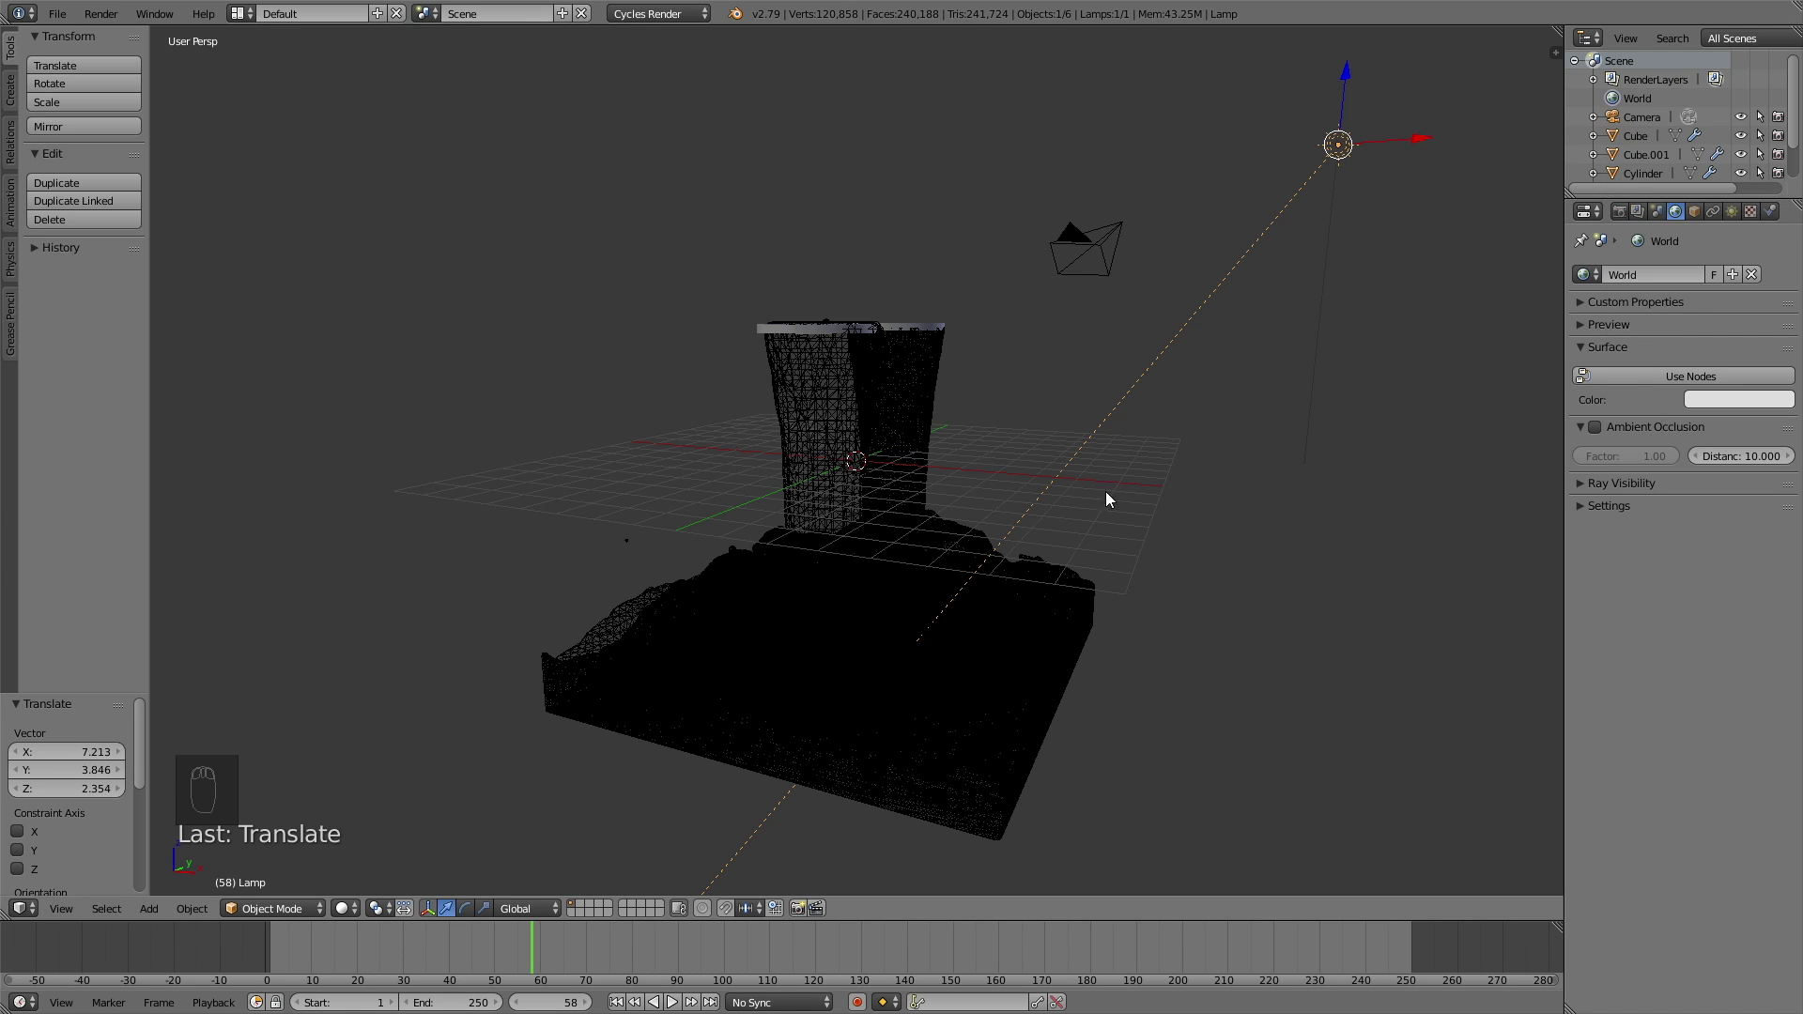
Step: Review the World background settings and bring up the Render properties
drag(1628, 219, 494, 655)
click(373, 843)
click(373, 813)
drag(361, 782, 438, 760)
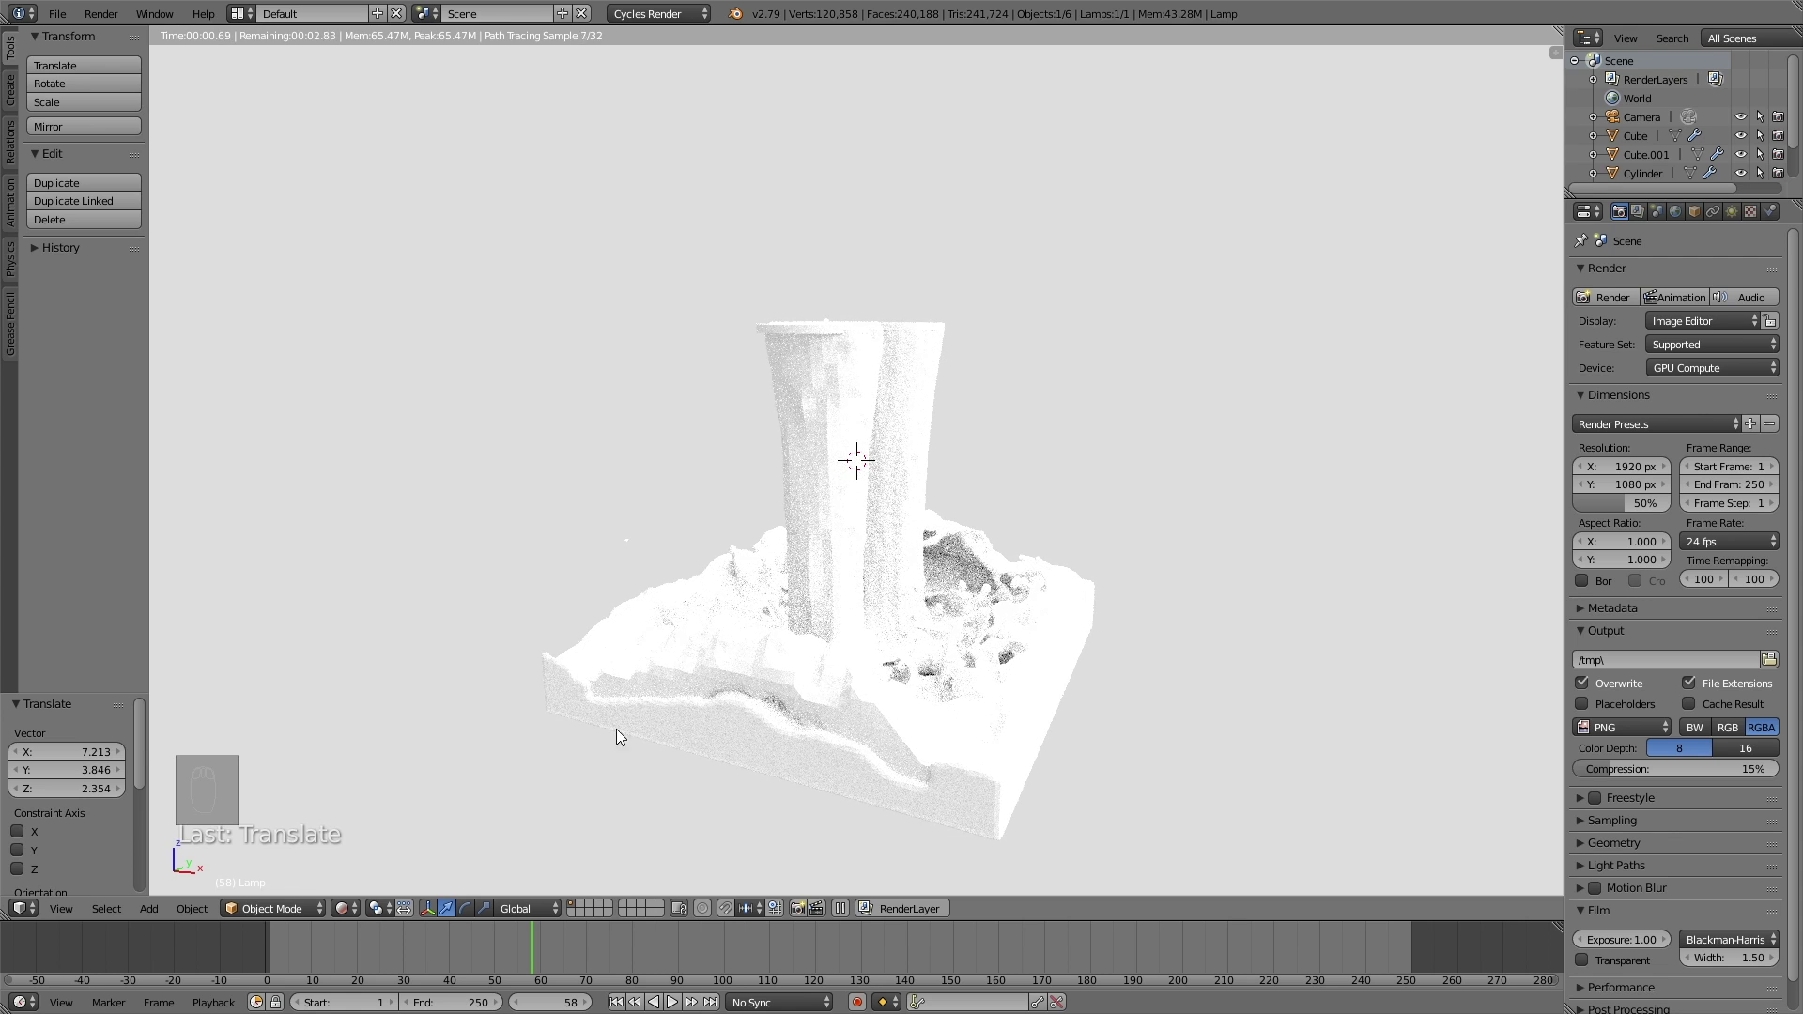
drag(1069, 633, 1095, 702)
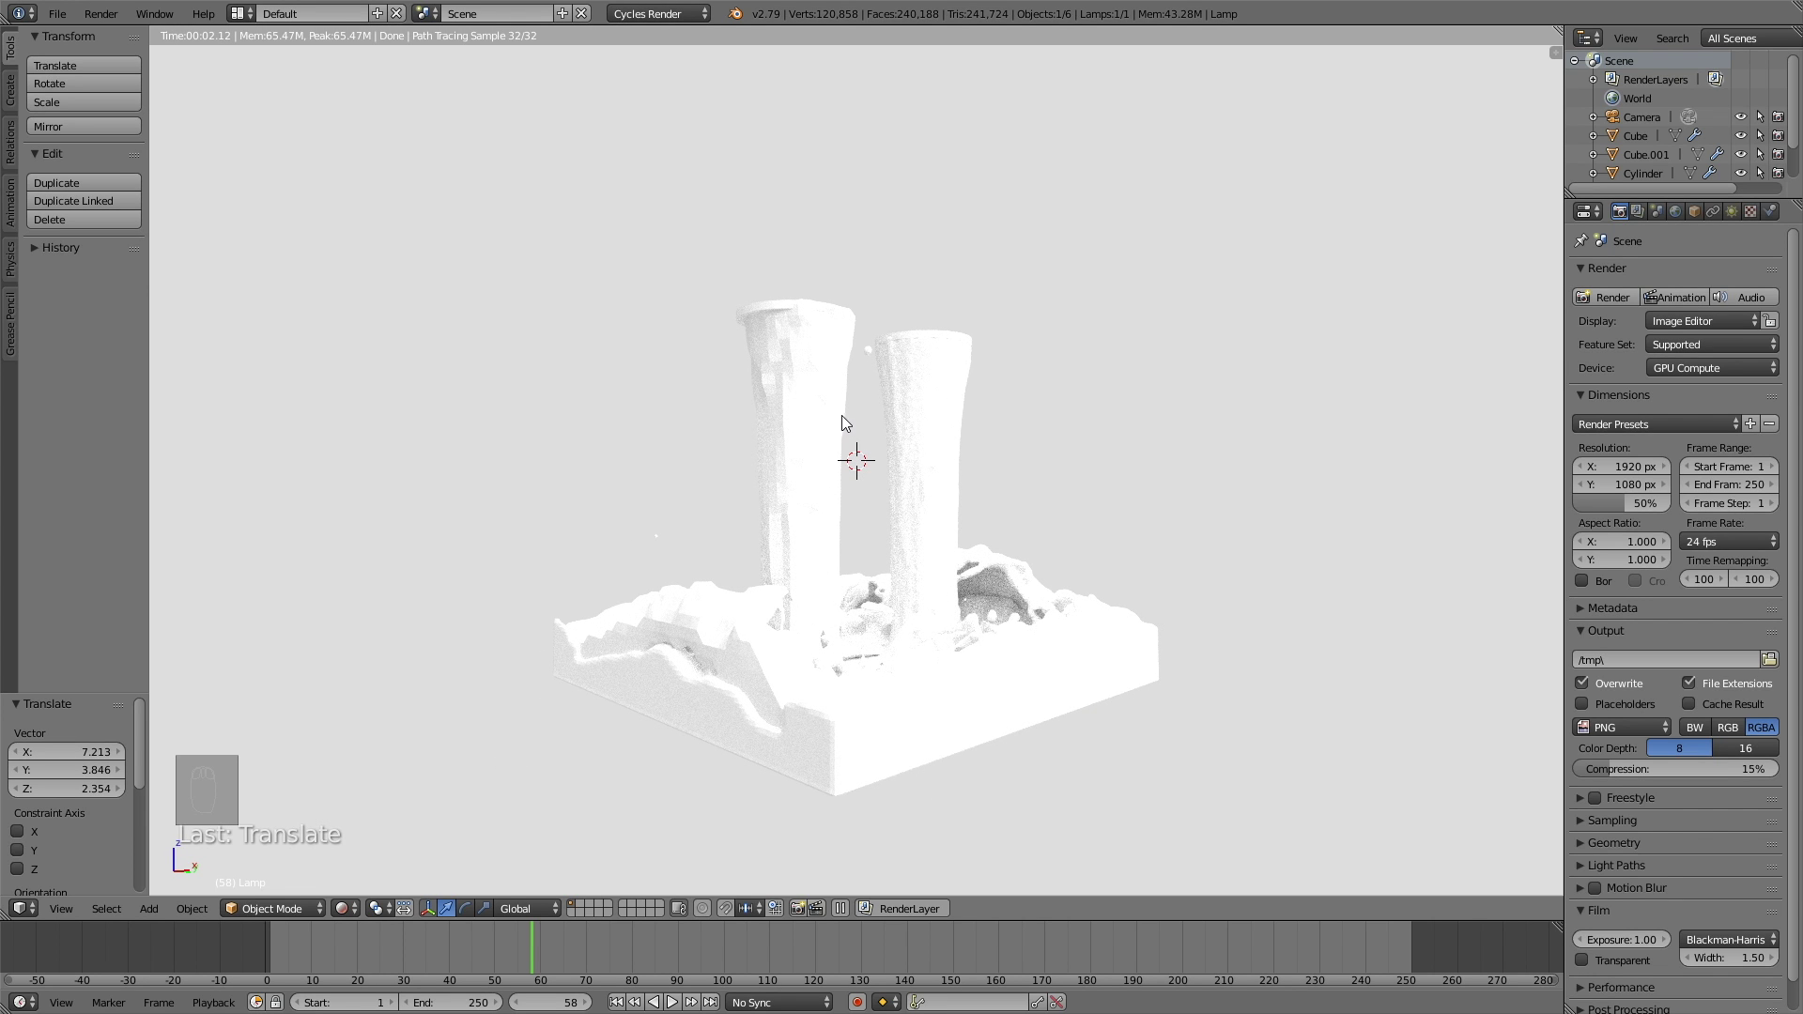
Step: Give the orange fluid domain Cube.001 a new pale orange Glass BSDF material
key(shift+z)
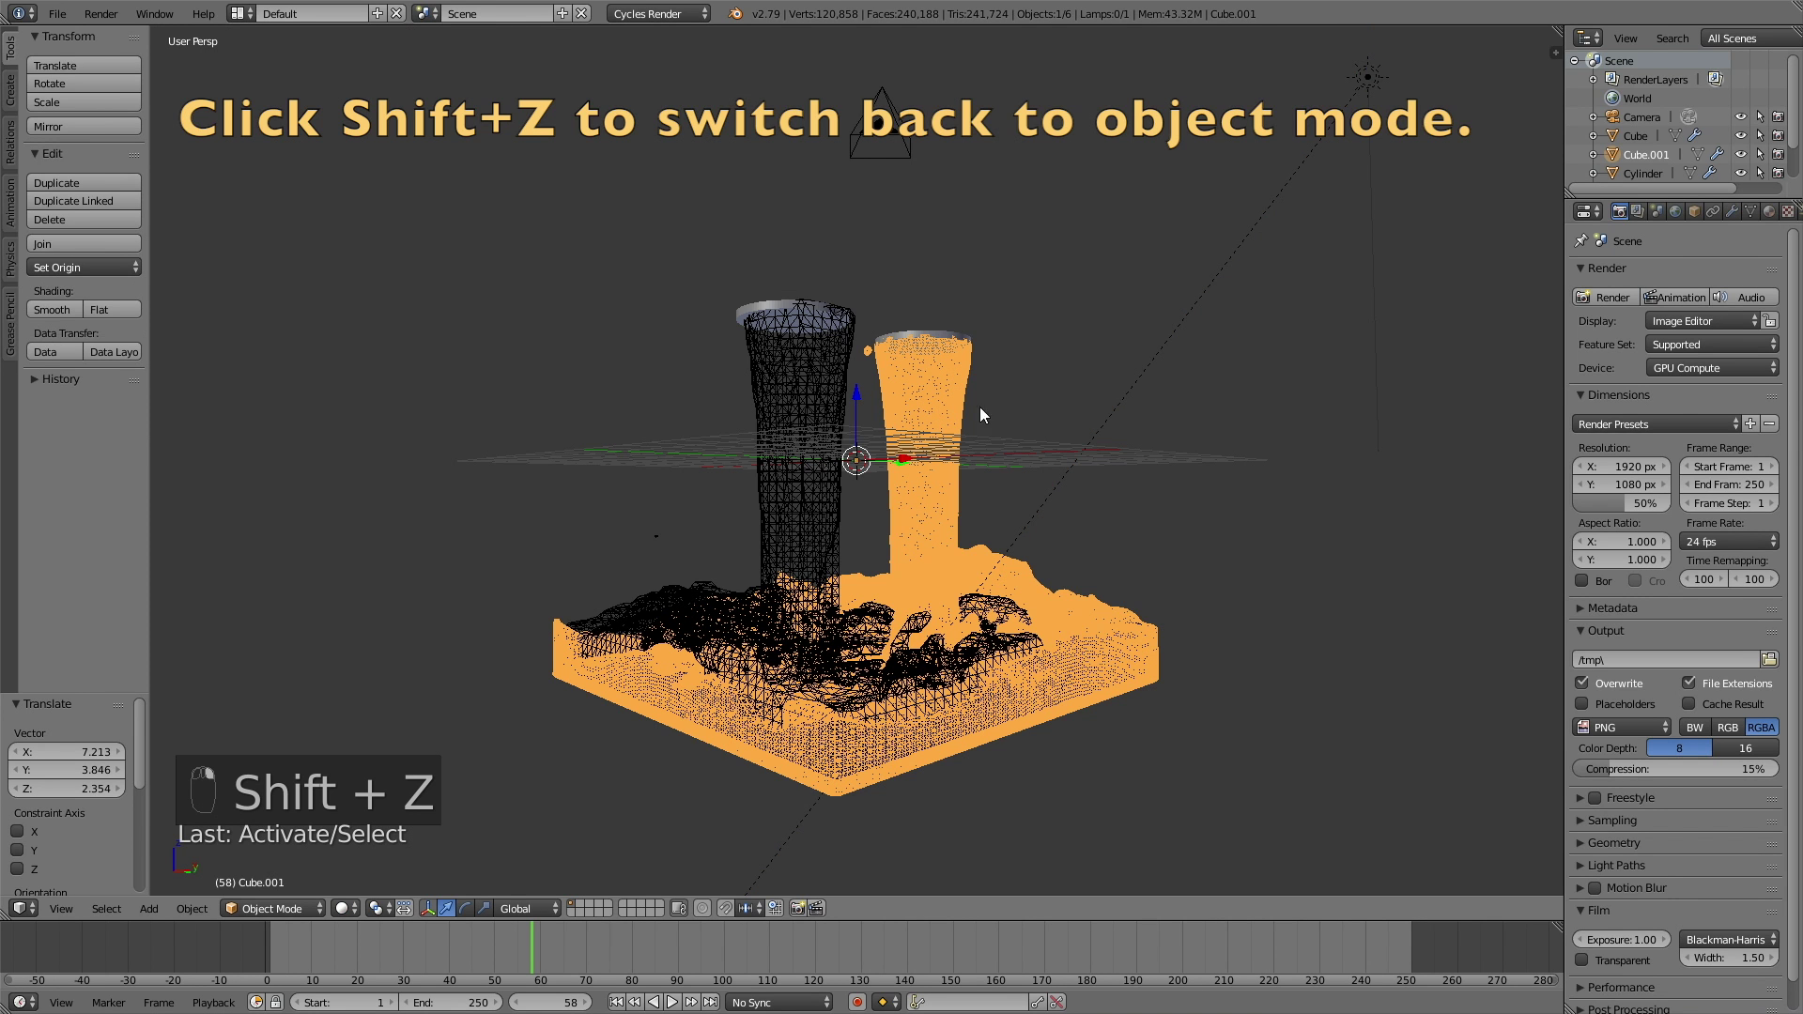
drag(1785, 220, 1608, 602)
click(1702, 497)
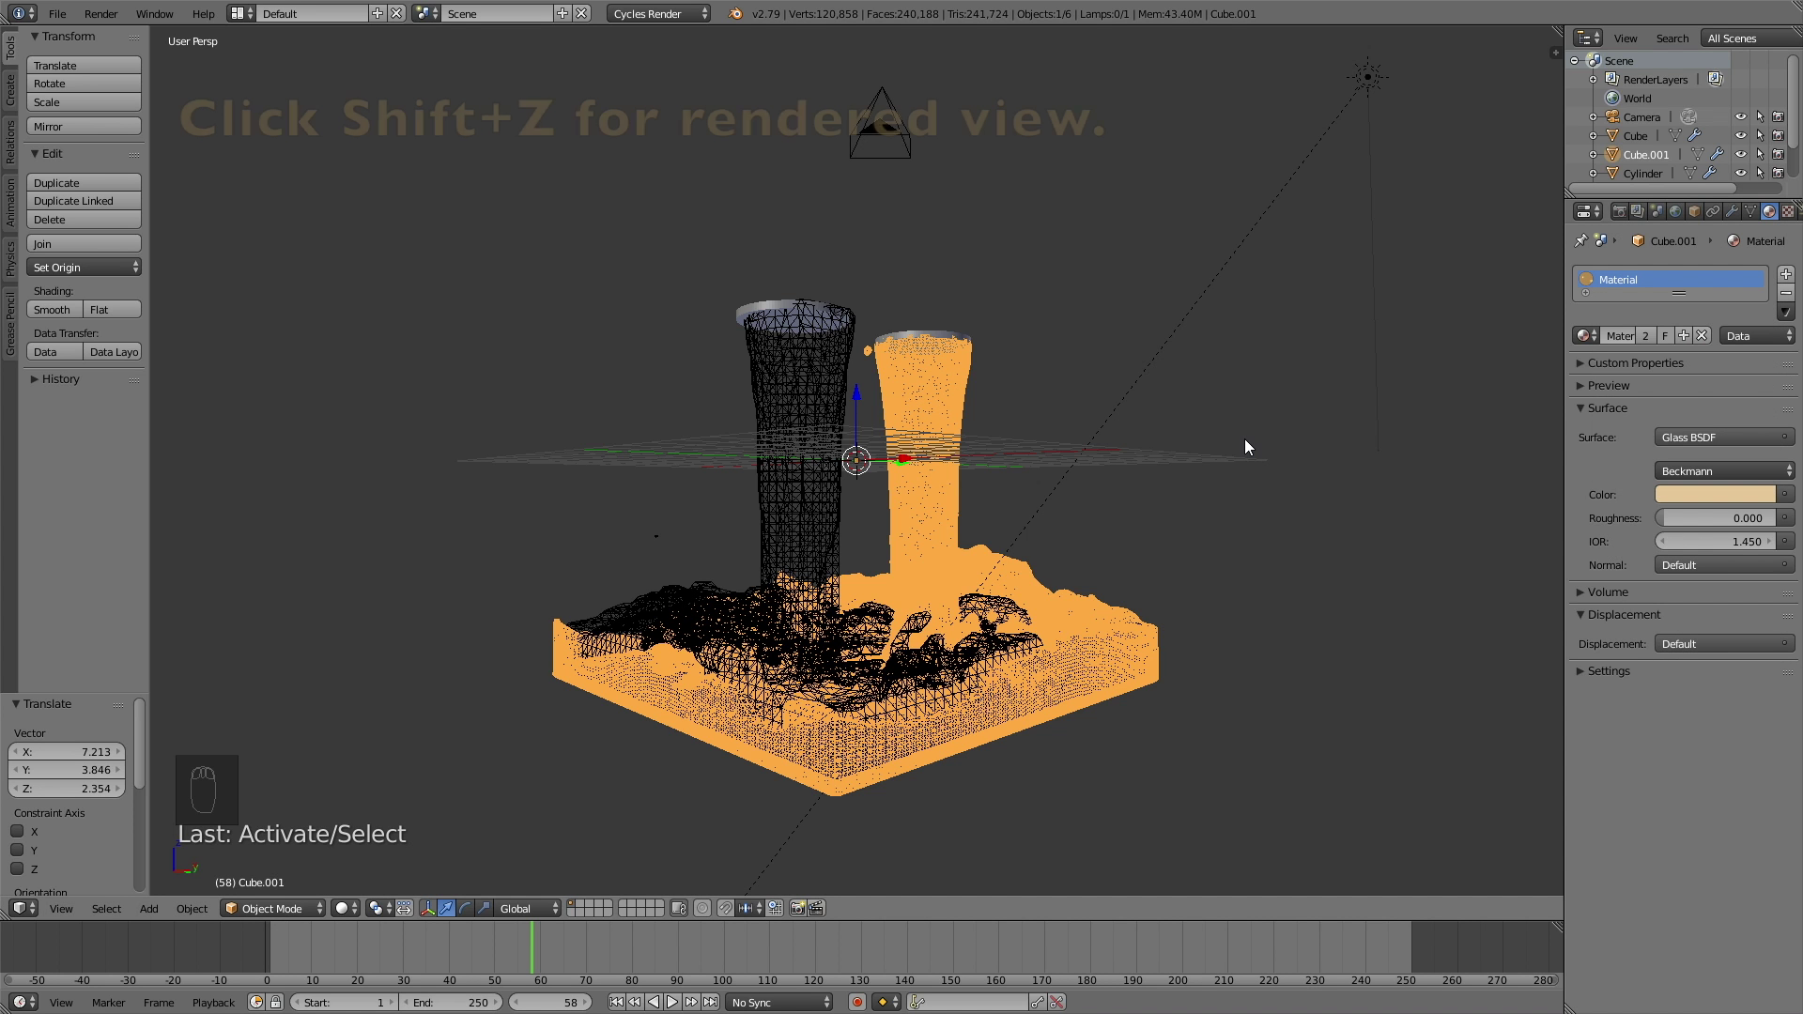
Step: Tint the fluids' Glass BSDF colours blue and orange in rendered preview, then select the blue fluid
key(shift+z)
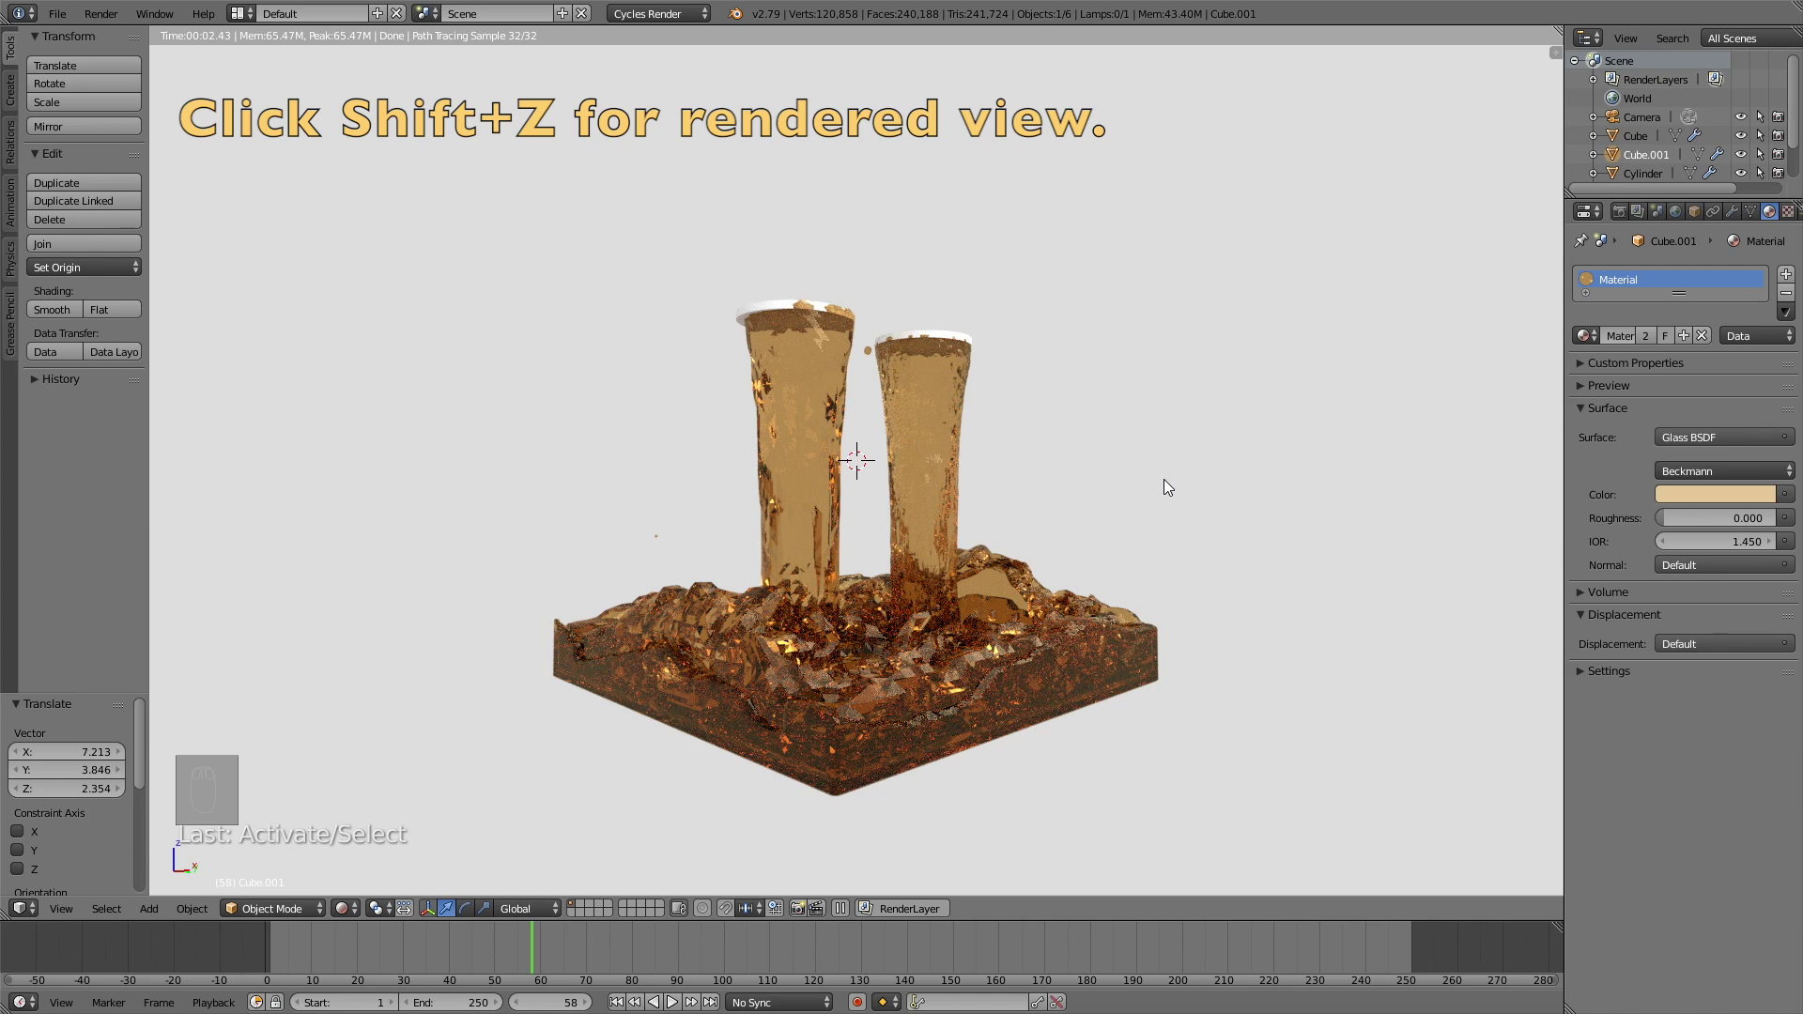
drag(1118, 471, 786, 387)
drag(786, 387, 1228, 434)
click(973, 429)
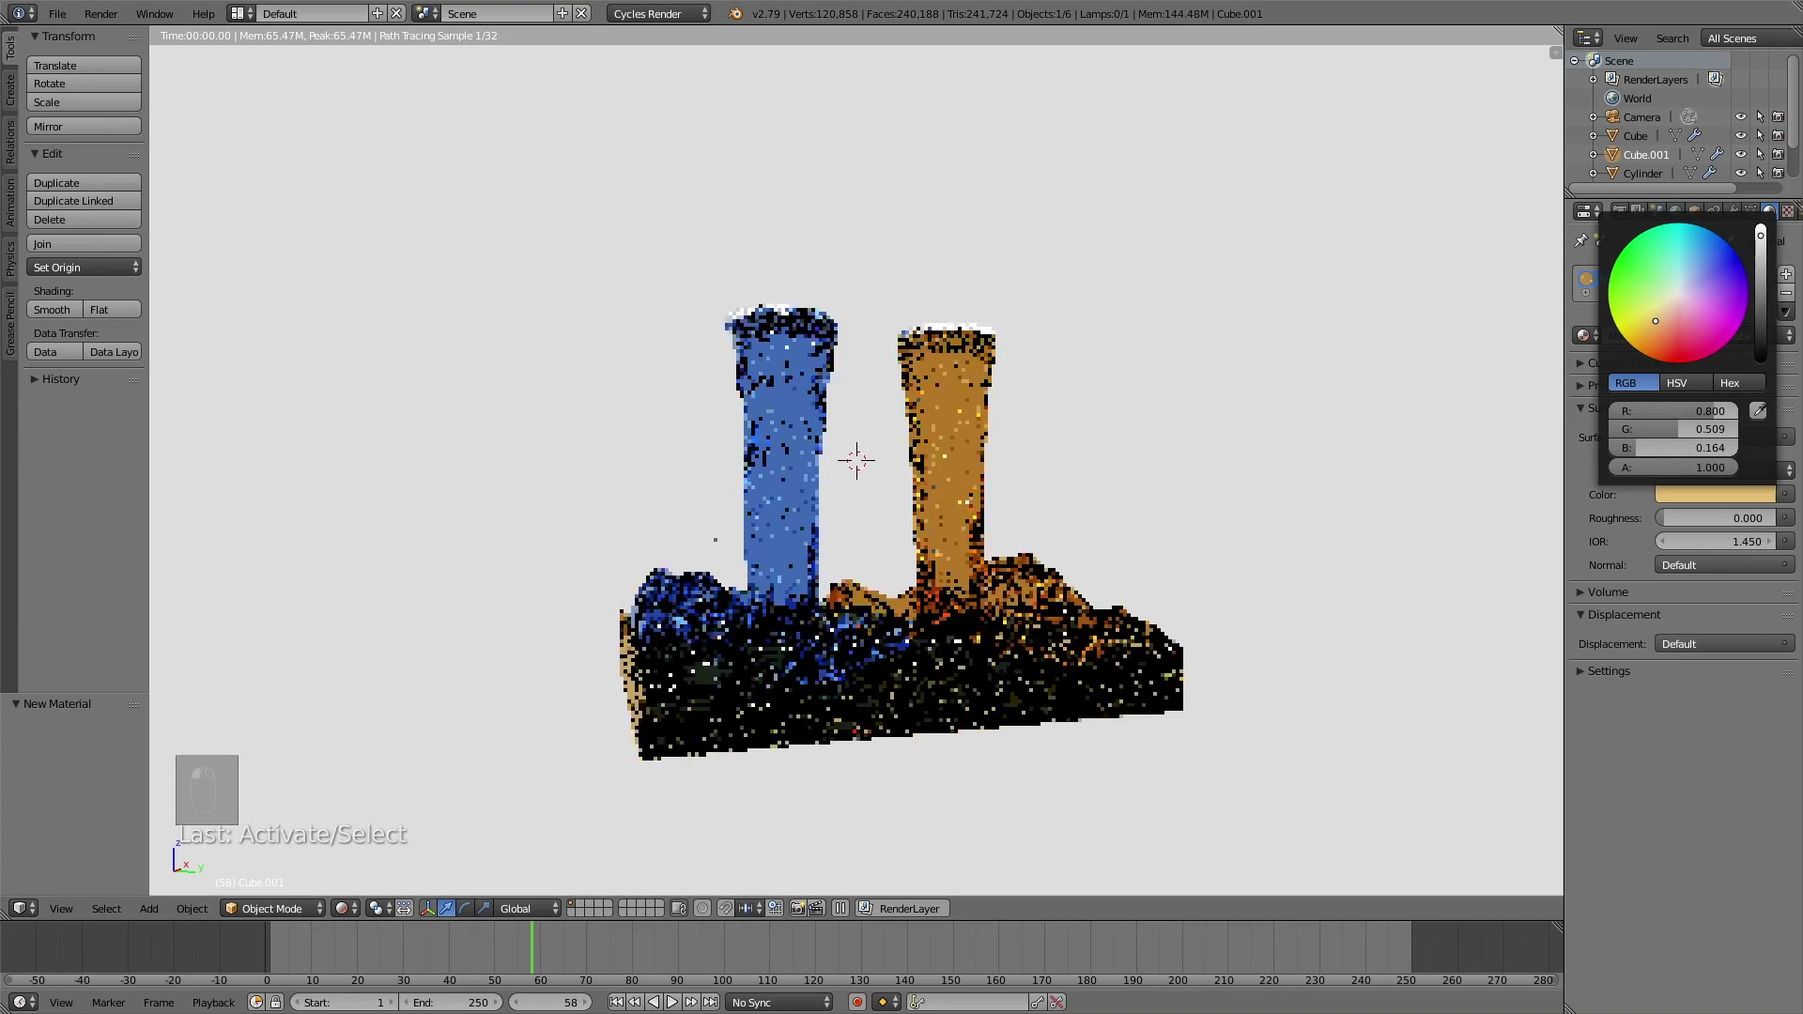
drag(1199, 594, 883, 575)
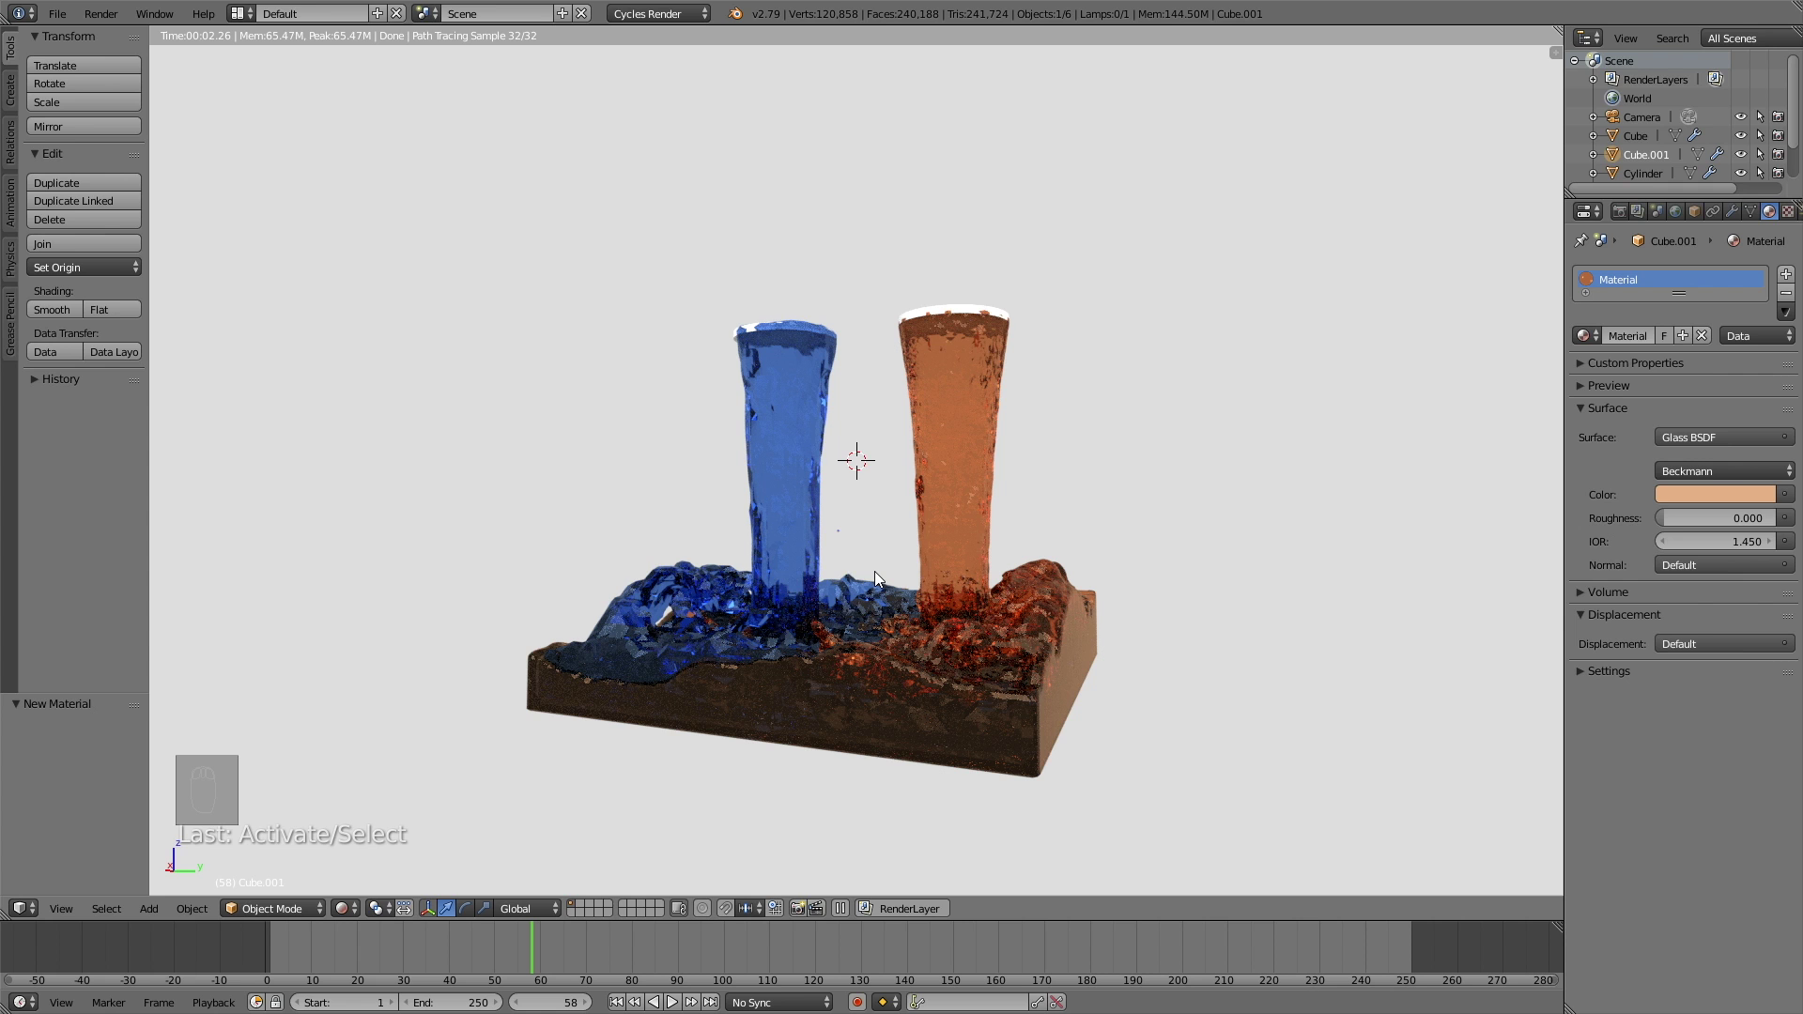
drag(1680, 211, 1232, 487)
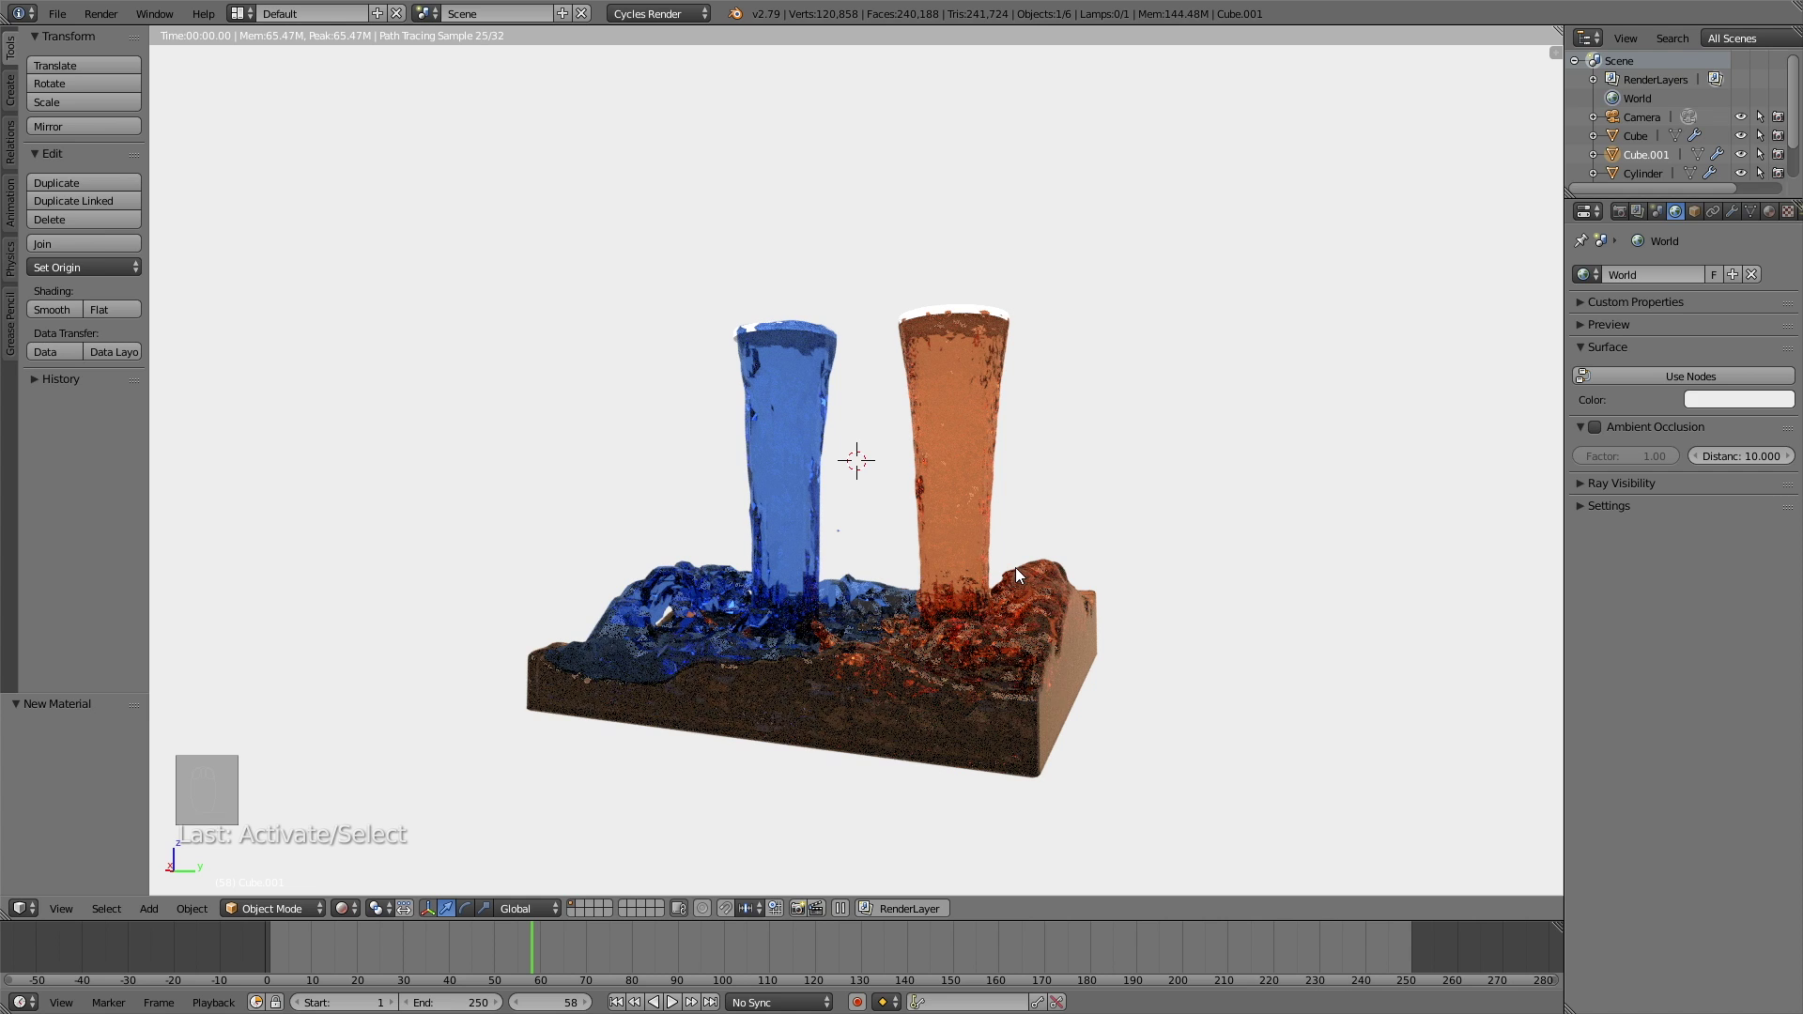
right_click(787, 442)
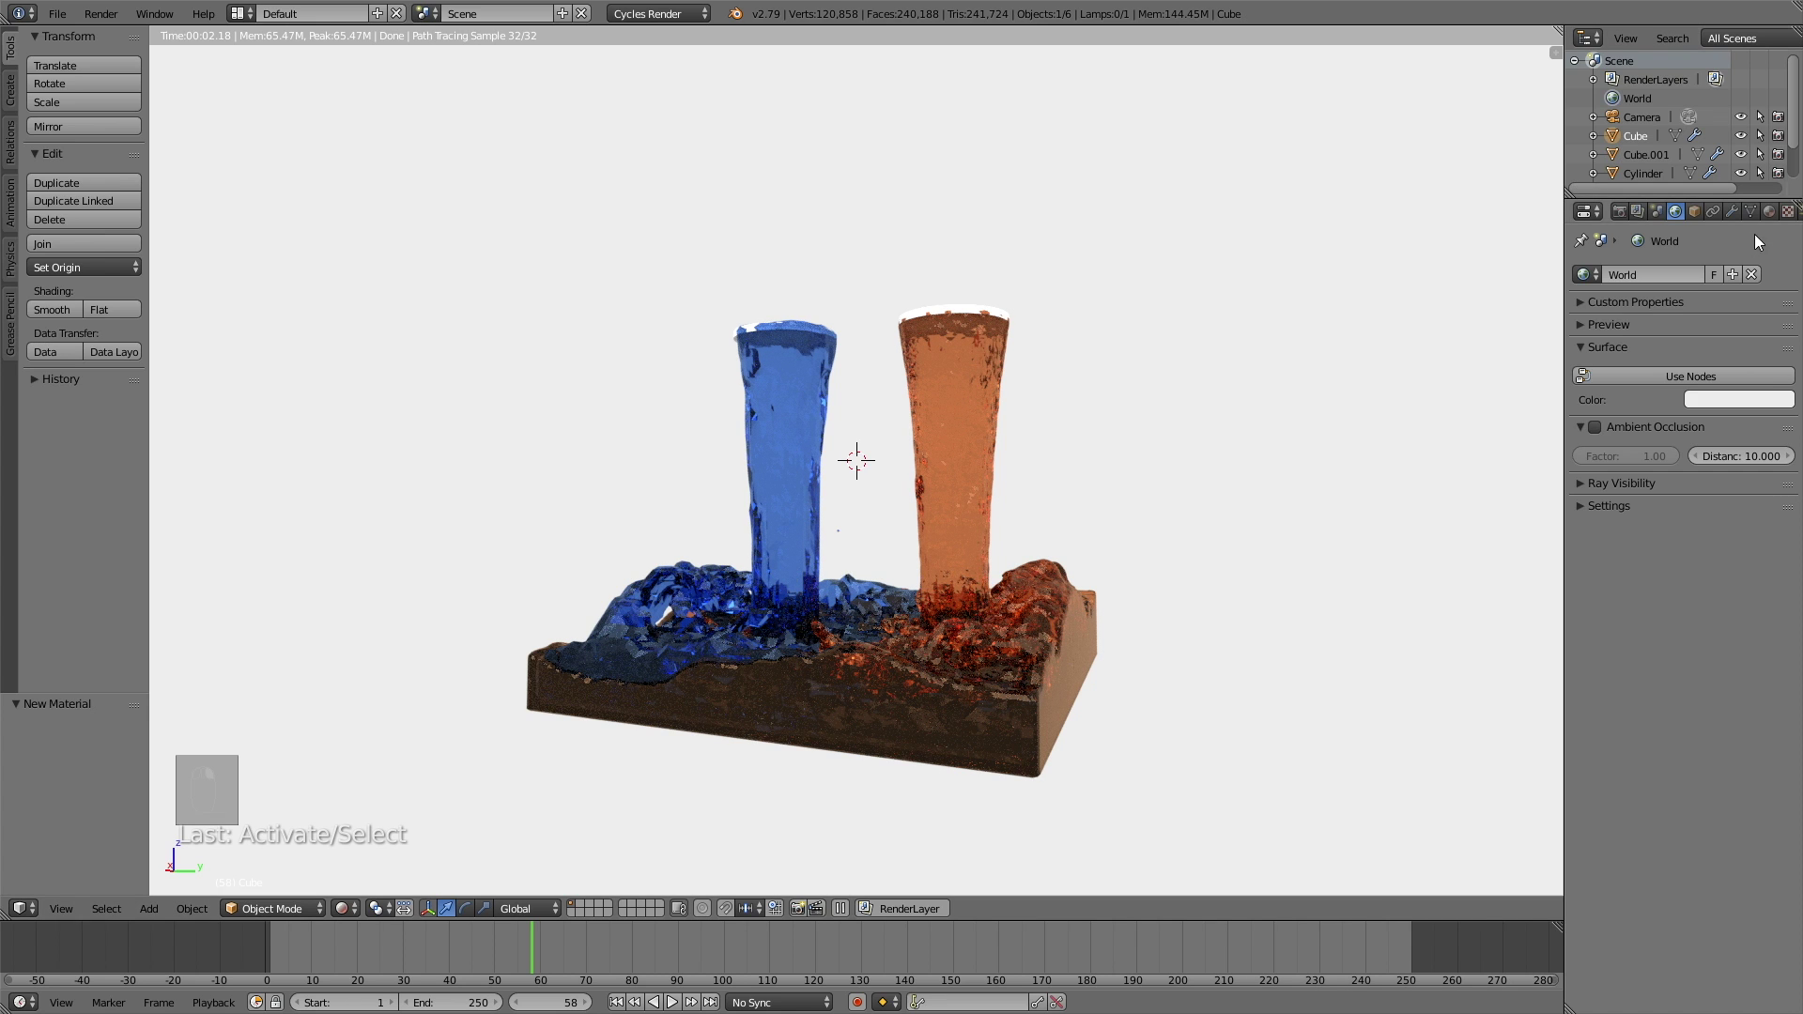
Step: Add a Subdivision Surface modifier to both the blue and orange fluid objects
key(shift+z)
drag(1740, 215, 1464, 583)
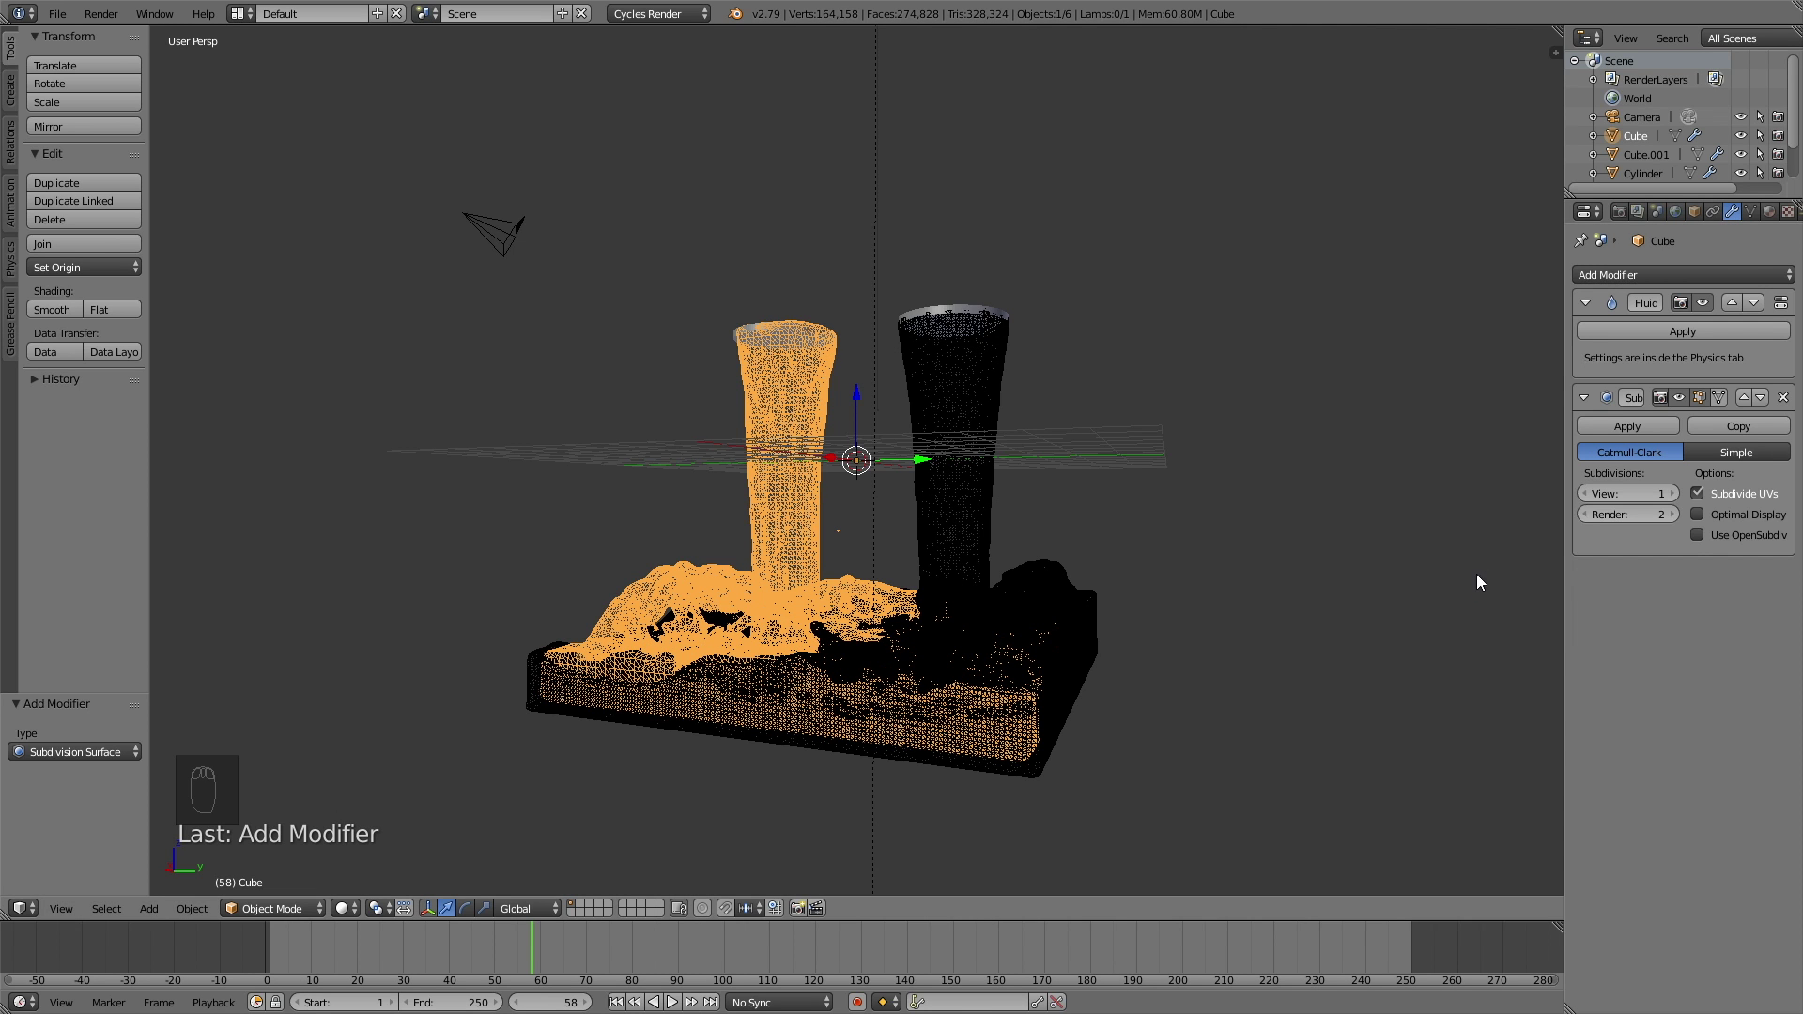
drag(988, 390, 1630, 339)
drag(1660, 278, 1631, 339)
drag(1518, 518, 1485, 597)
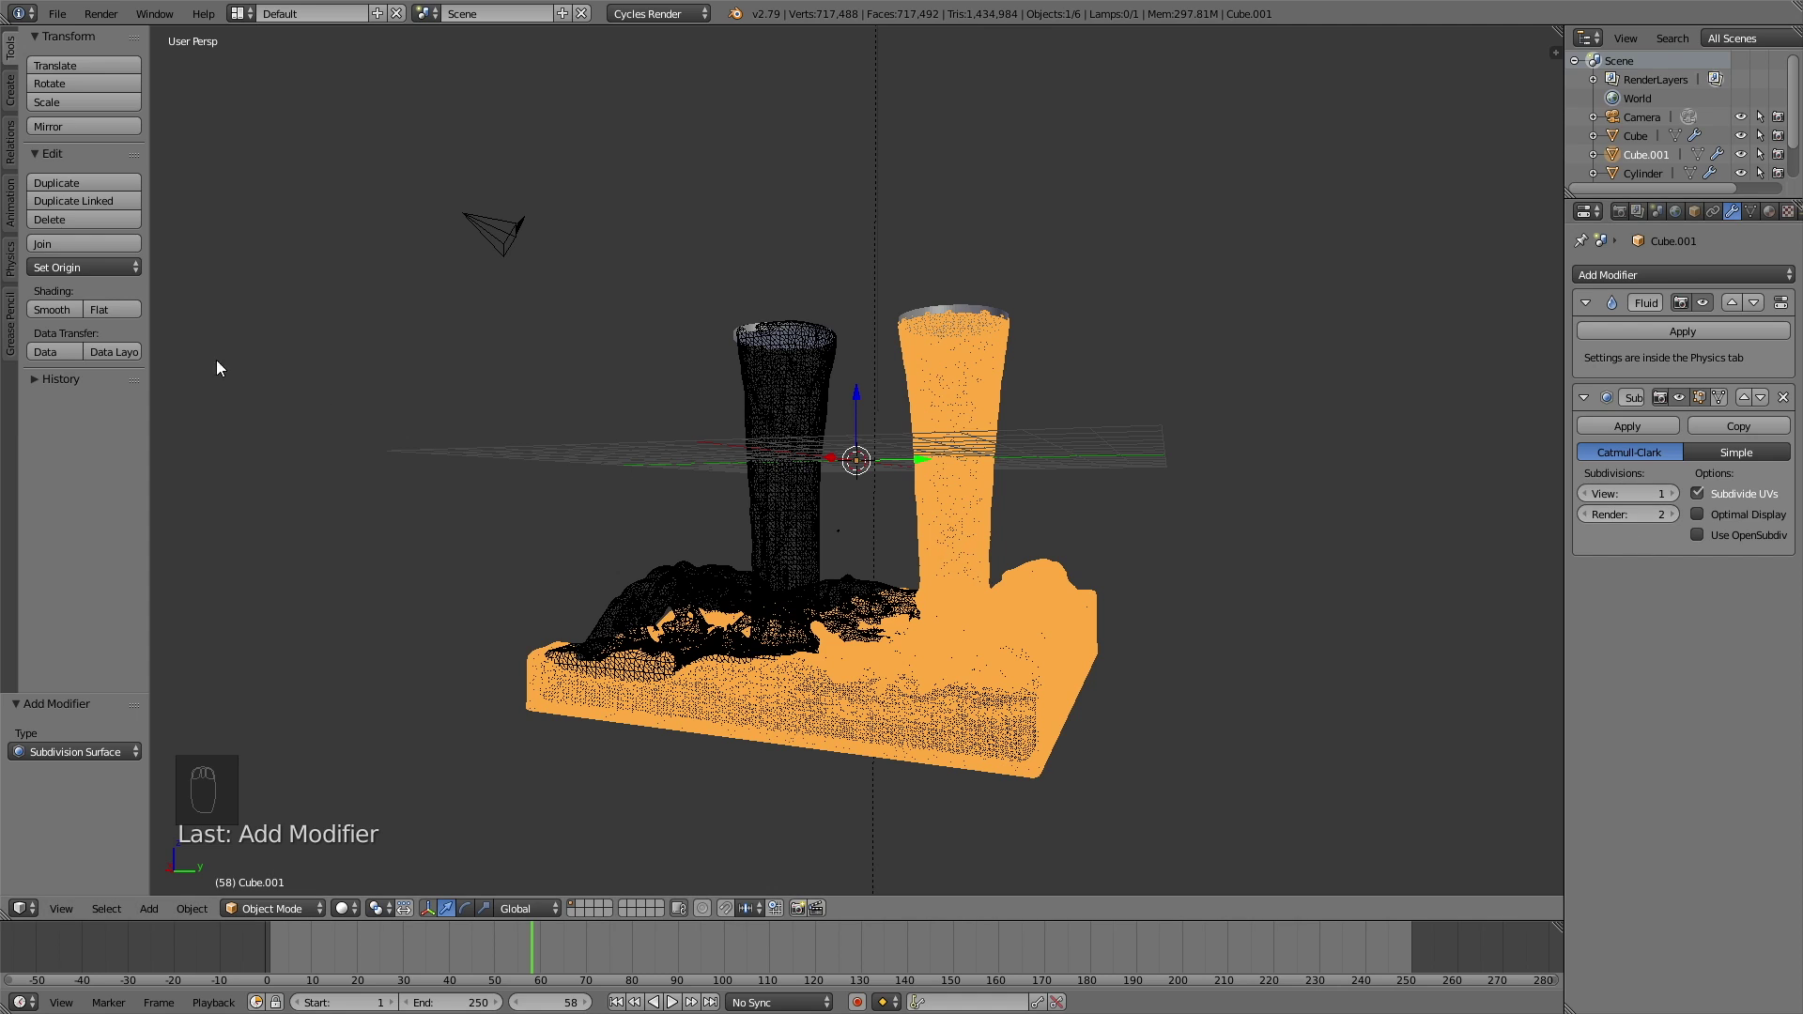
Step: Apply Shading: Smooth to the fluid surfaces from the Tools panel
drag(795, 472, 795, 417)
drag(791, 417, 51, 317)
drag(51, 317, 977, 537)
drag(942, 521, 978, 536)
drag(978, 536, 945, 534)
Step: Fly the camera to frame the whole glass box and both streams, then preview the shot rendered
key(KP_0)
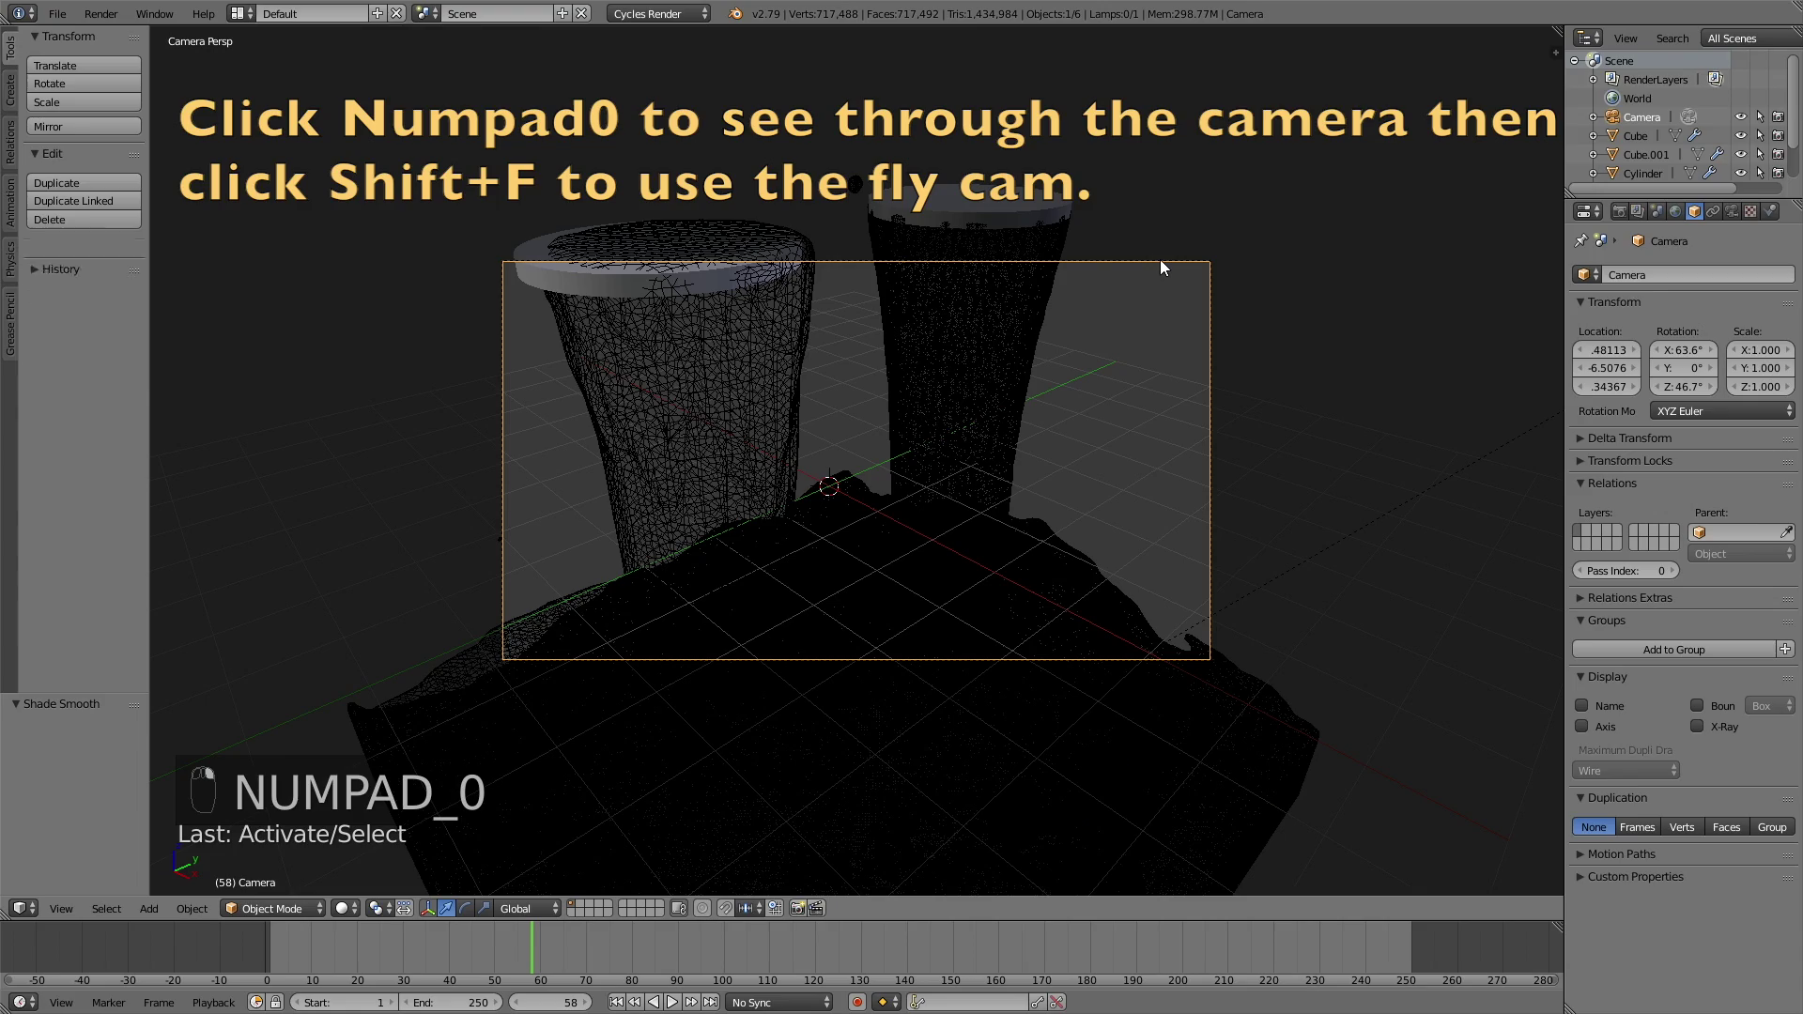
key(shift+f)
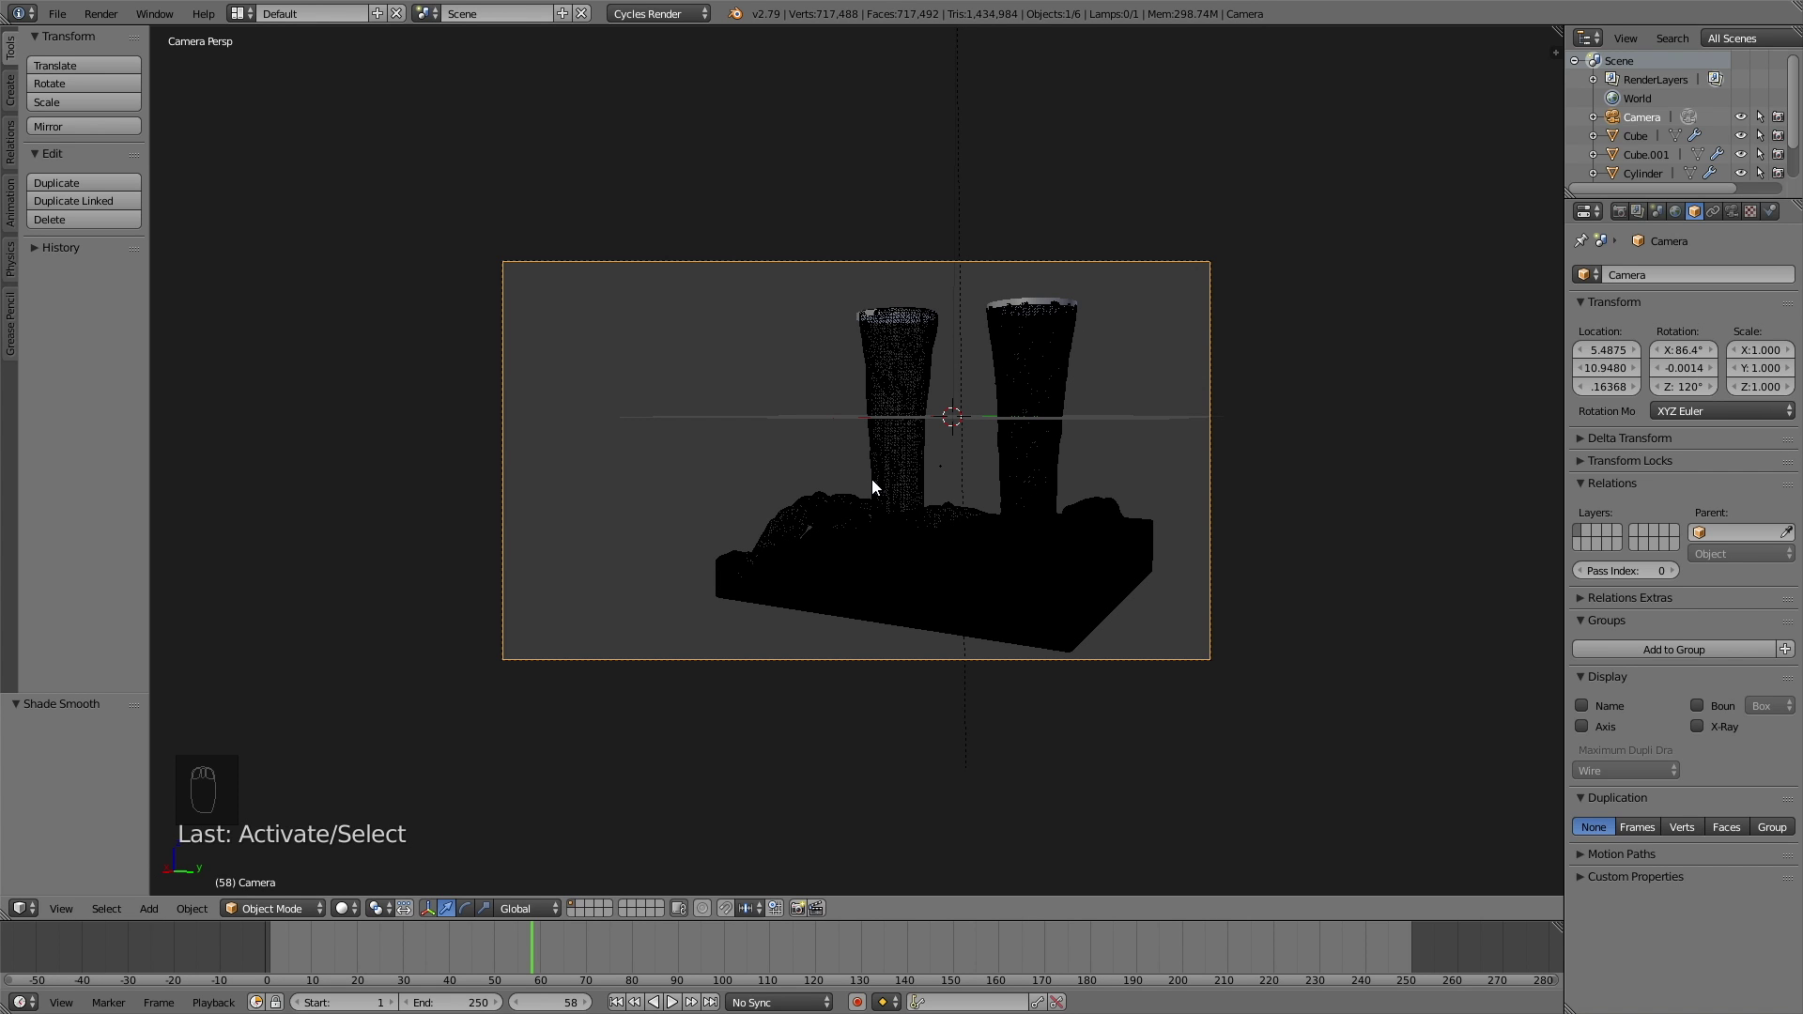
key(shift+z)
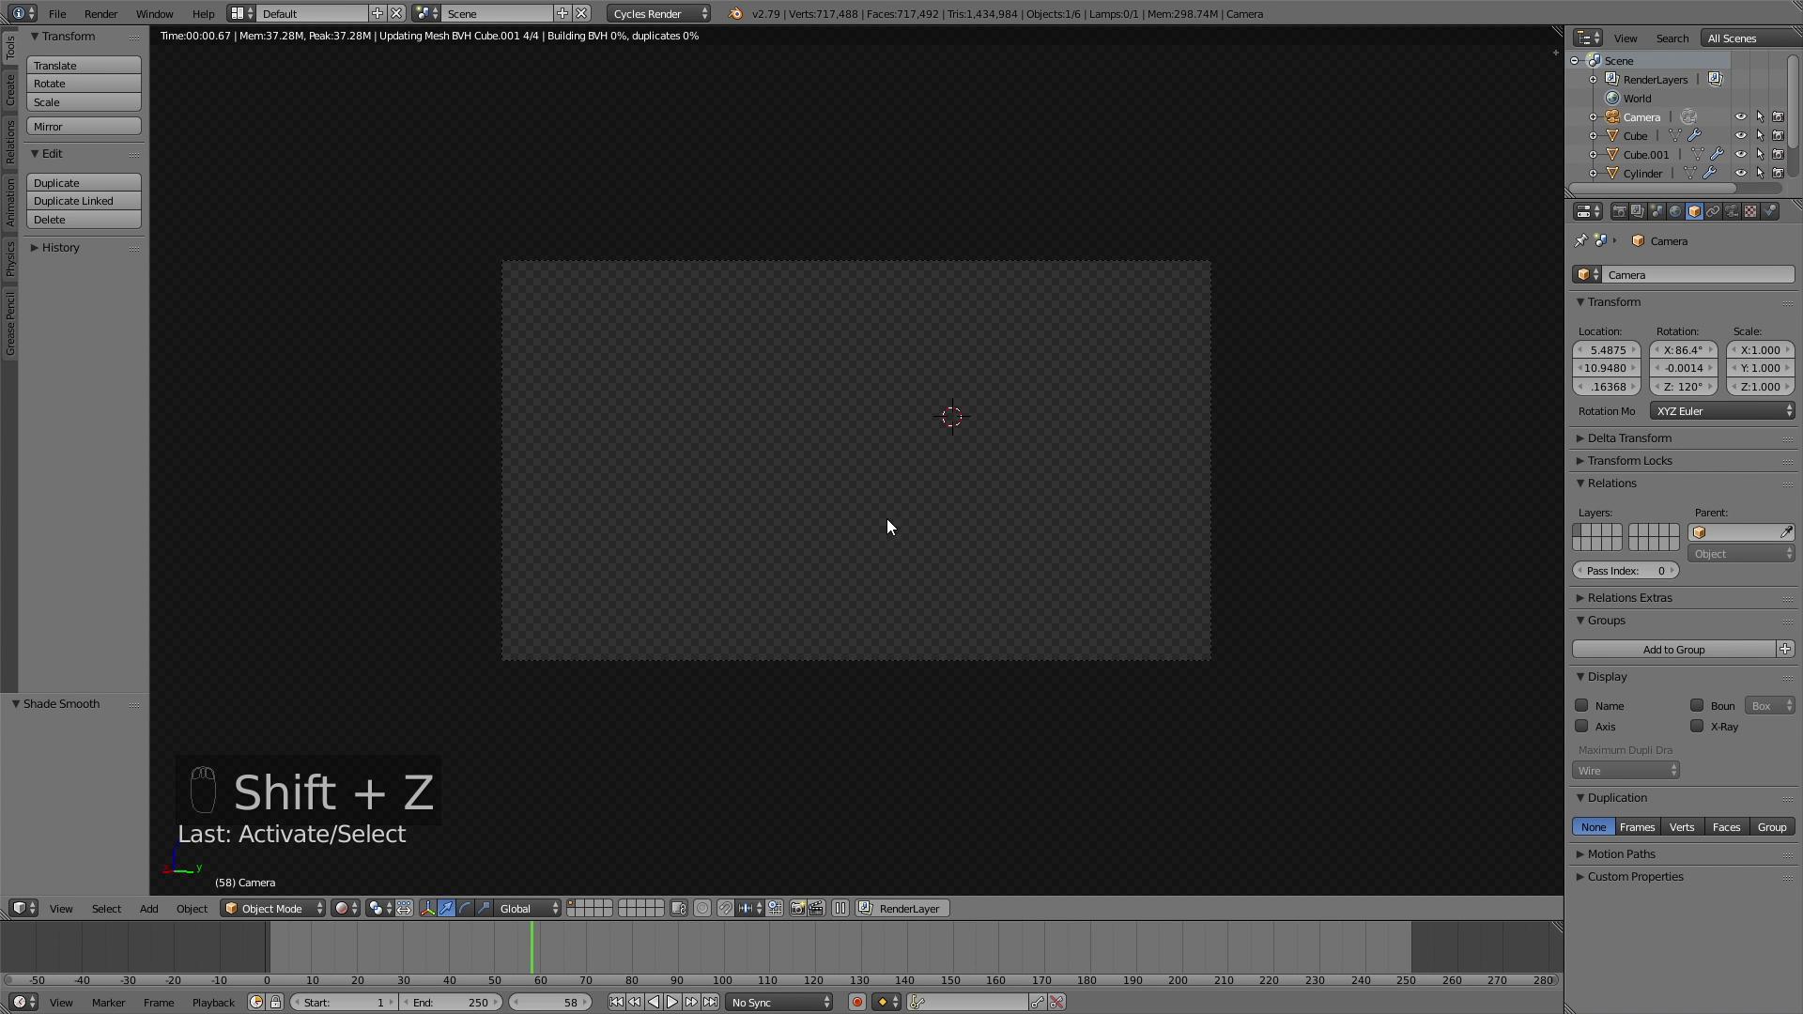
drag(934, 558, 859, 972)
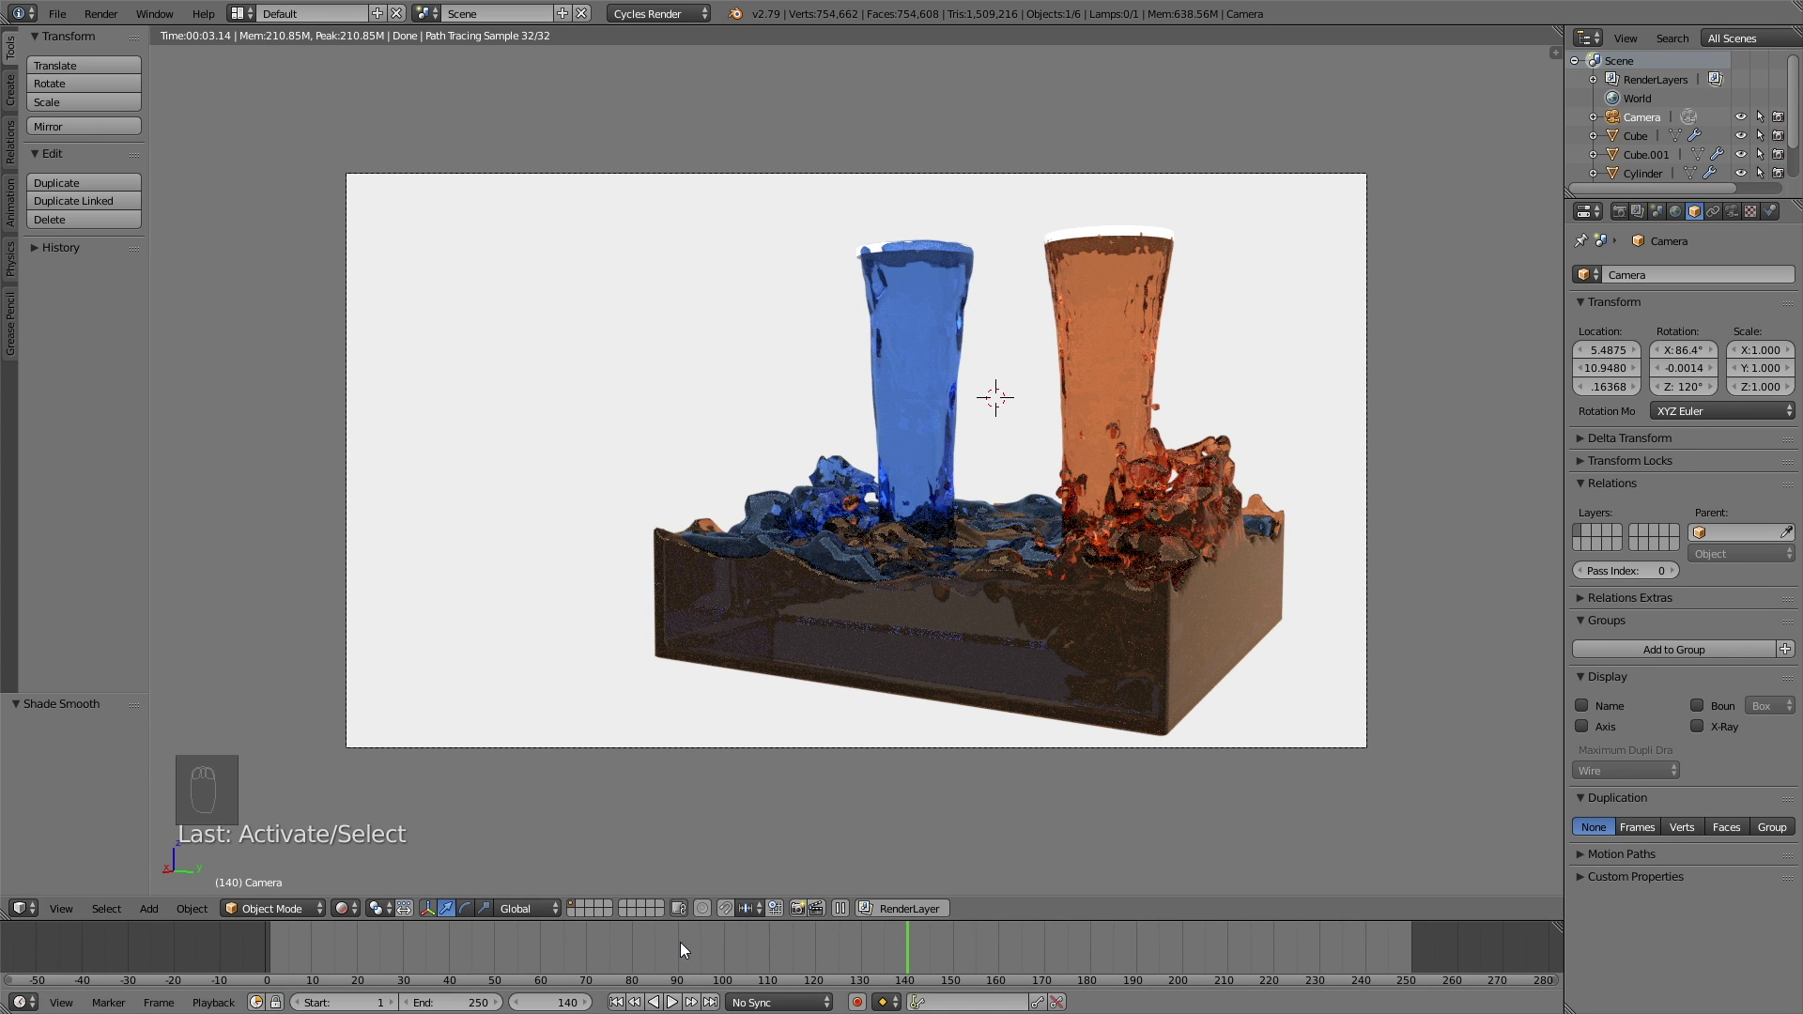
Step: Select the first inflow cylinder and browse the existing glass materials to assign one
right_click(1773, 219)
drag(1778, 214, 1605, 418)
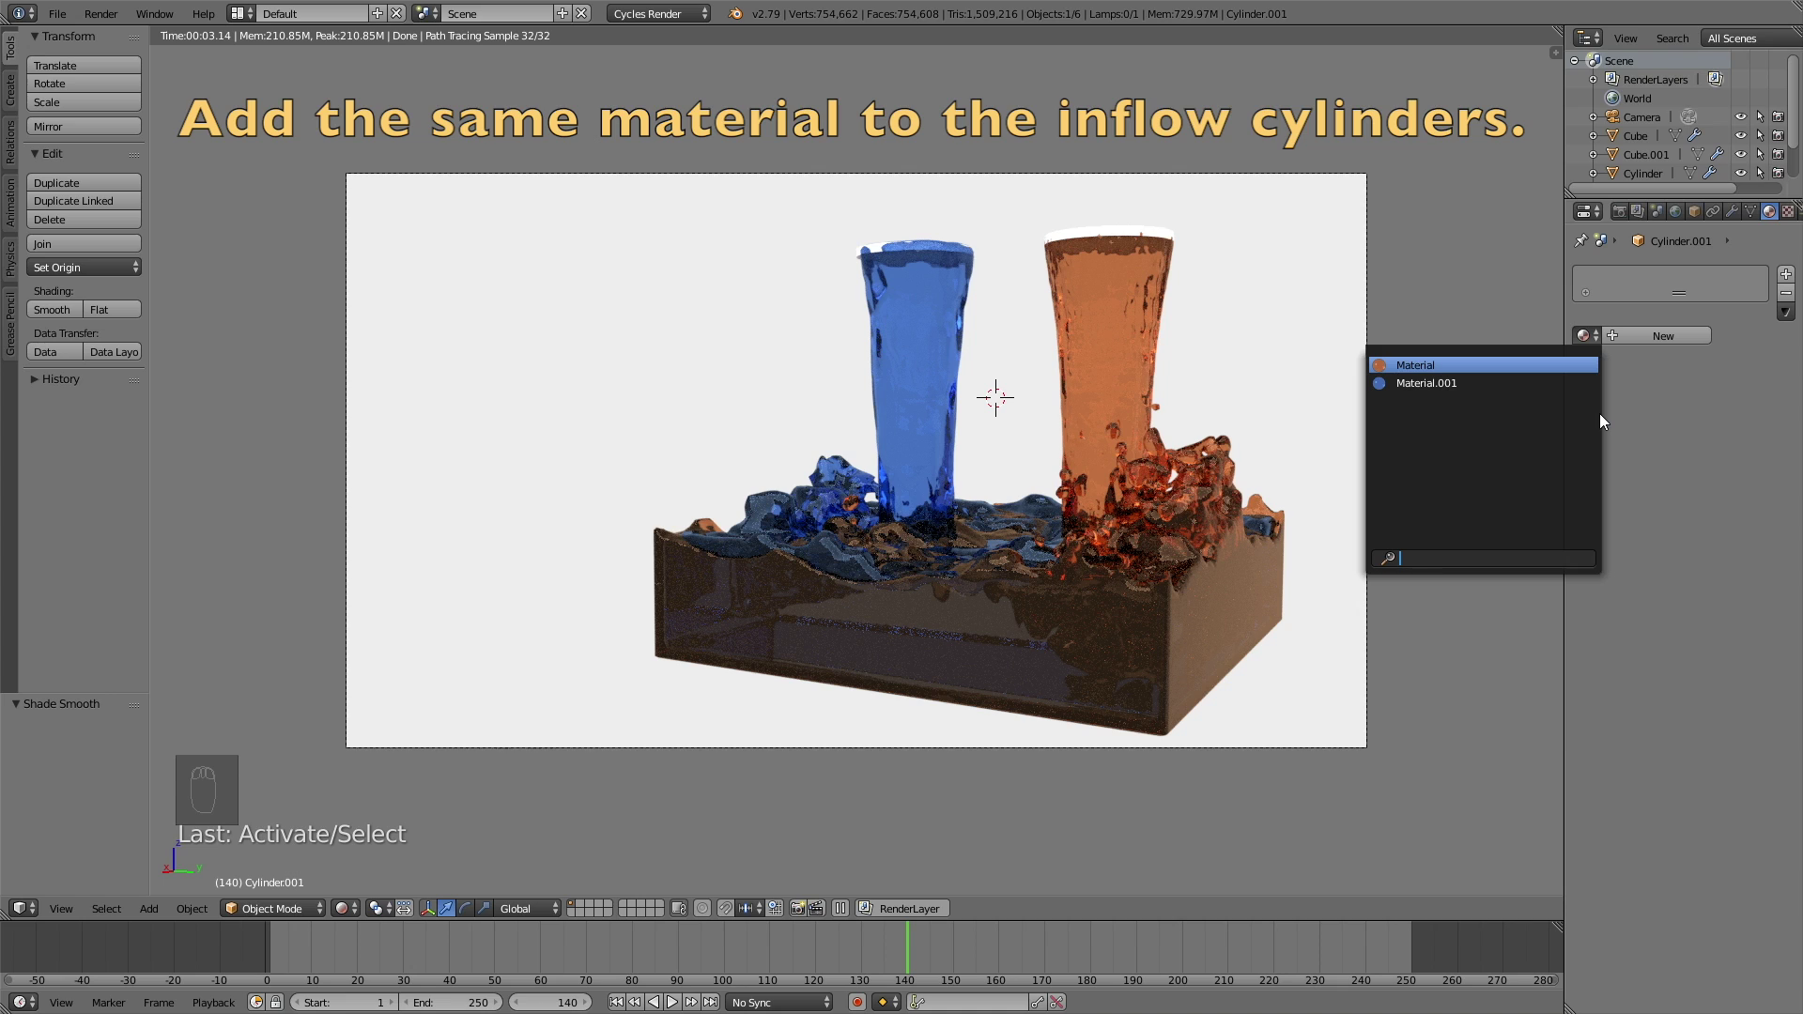
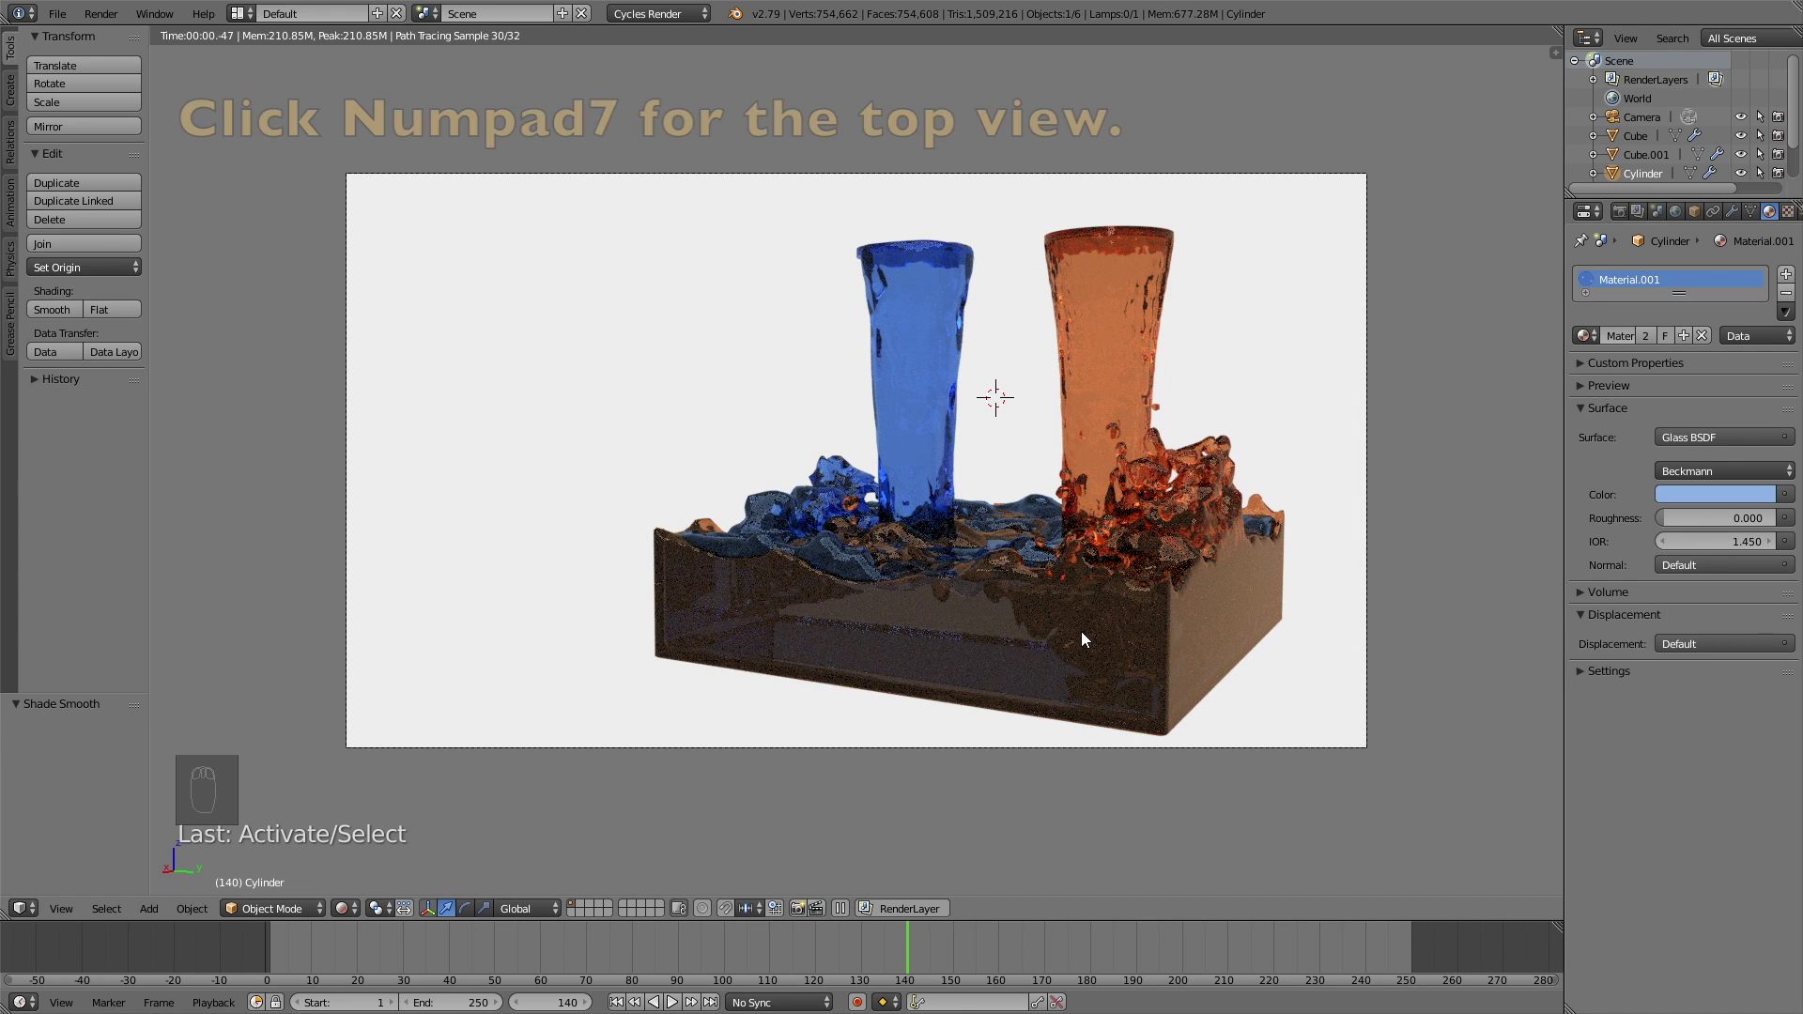
Step: Switch to a top wireframe view and select the blue fluid's inflow cylinder
key(shift+z)
key(KP_7)
key(z)
key(z)
click(680, 500)
click(737, 454)
Step: Shift the cylinder on X and Y over its stream, then check it in the rendered camera view
key(g)
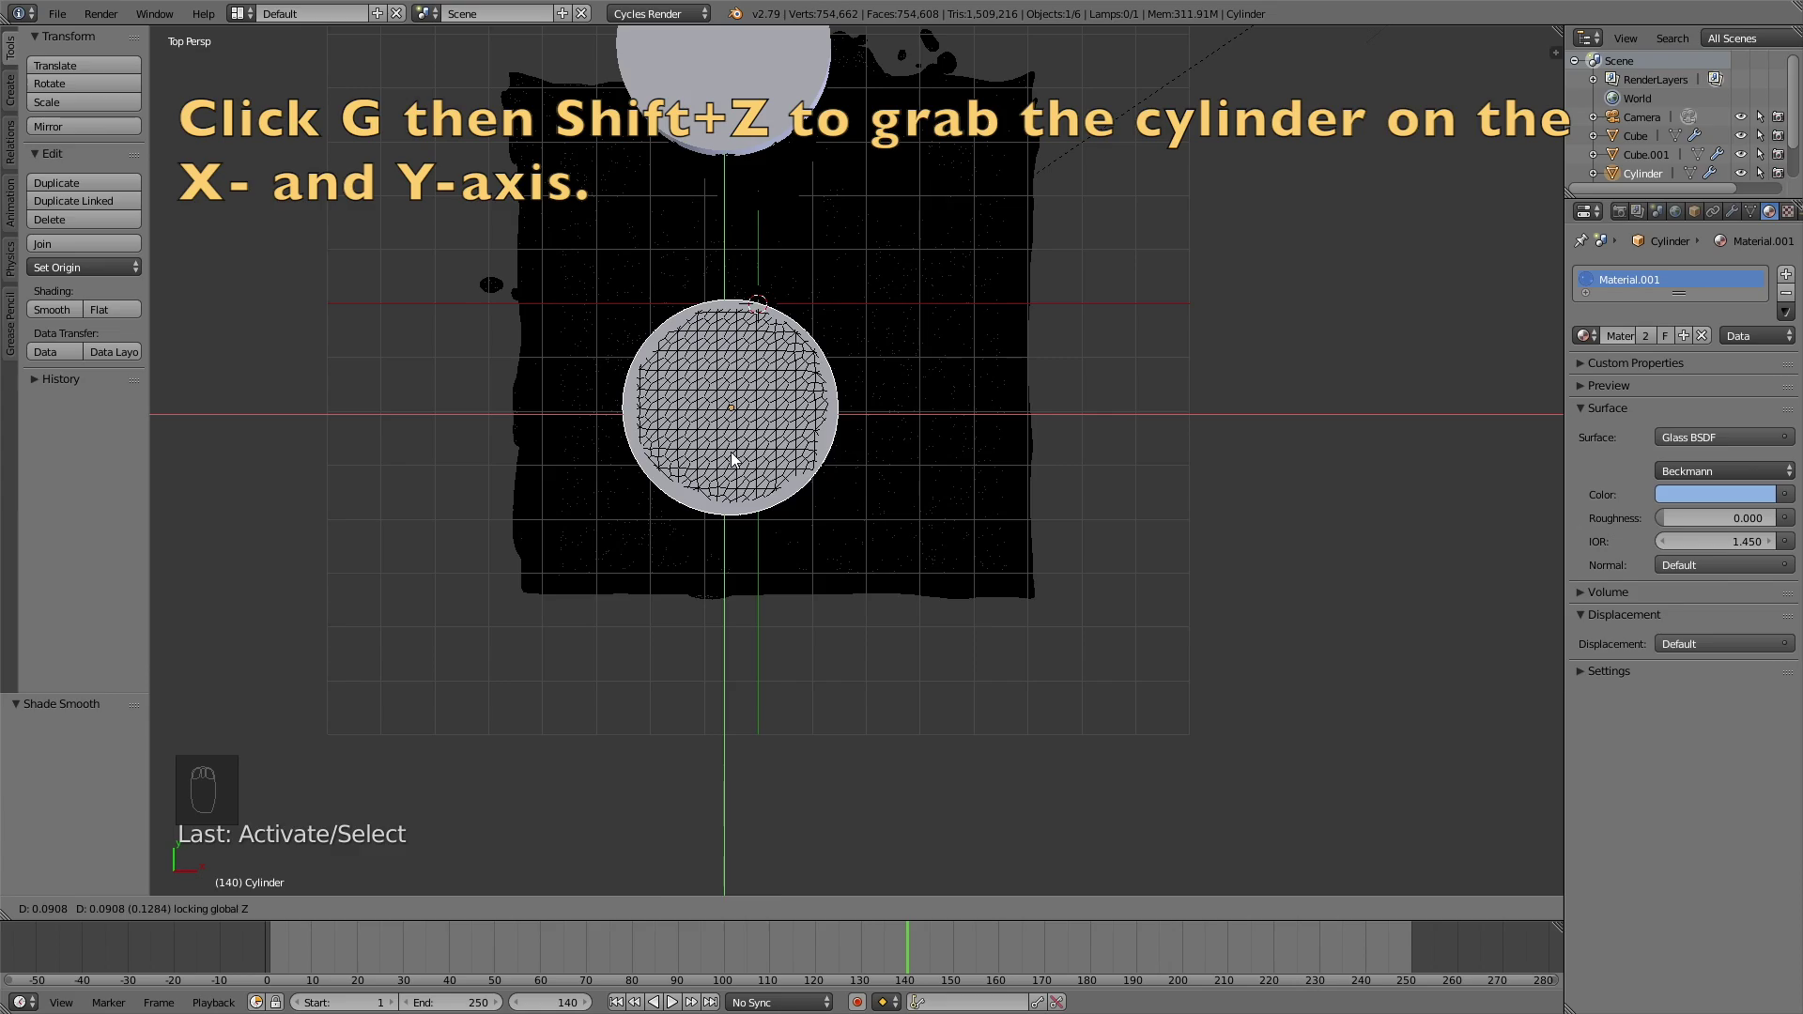
middle_click(845, 209)
click(876, 334)
drag(901, 411, 753, 346)
middle_click(775, 316)
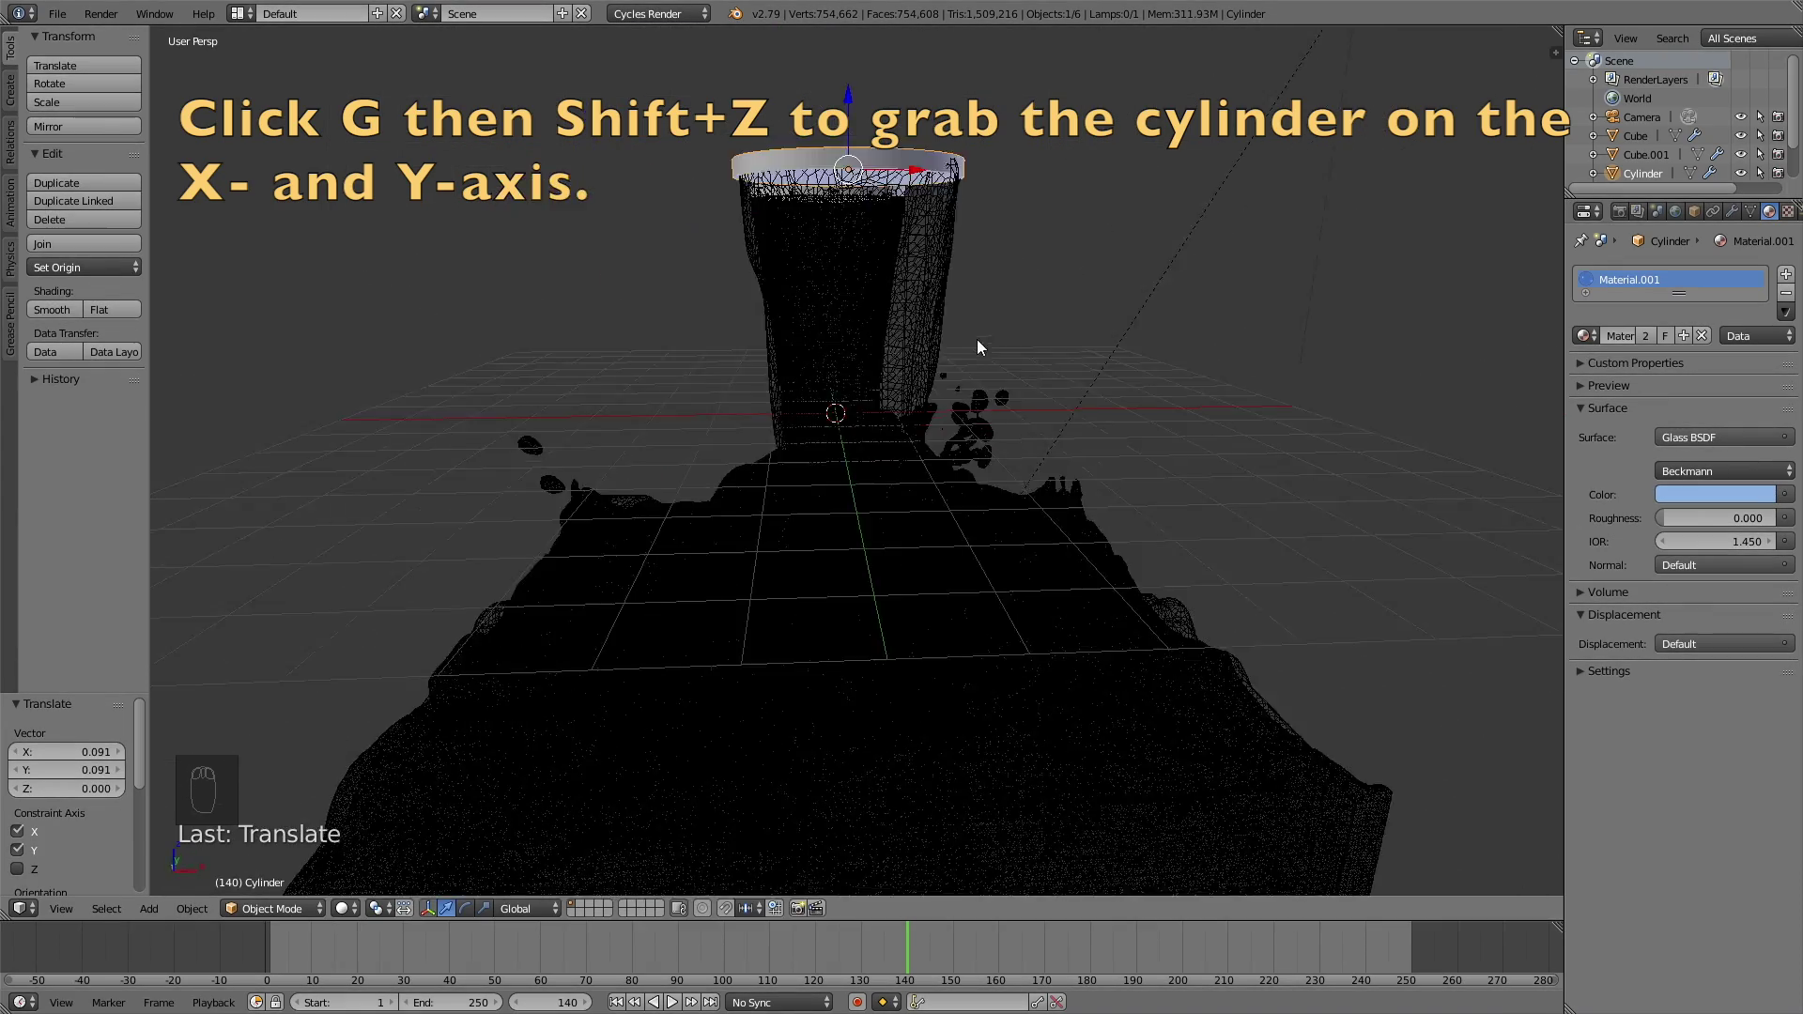
key(KP_0)
key(shift+z)
Step: Retune the glass colours to a lighter blue and a brighter orange in the Surface Color pickers
click(1717, 494)
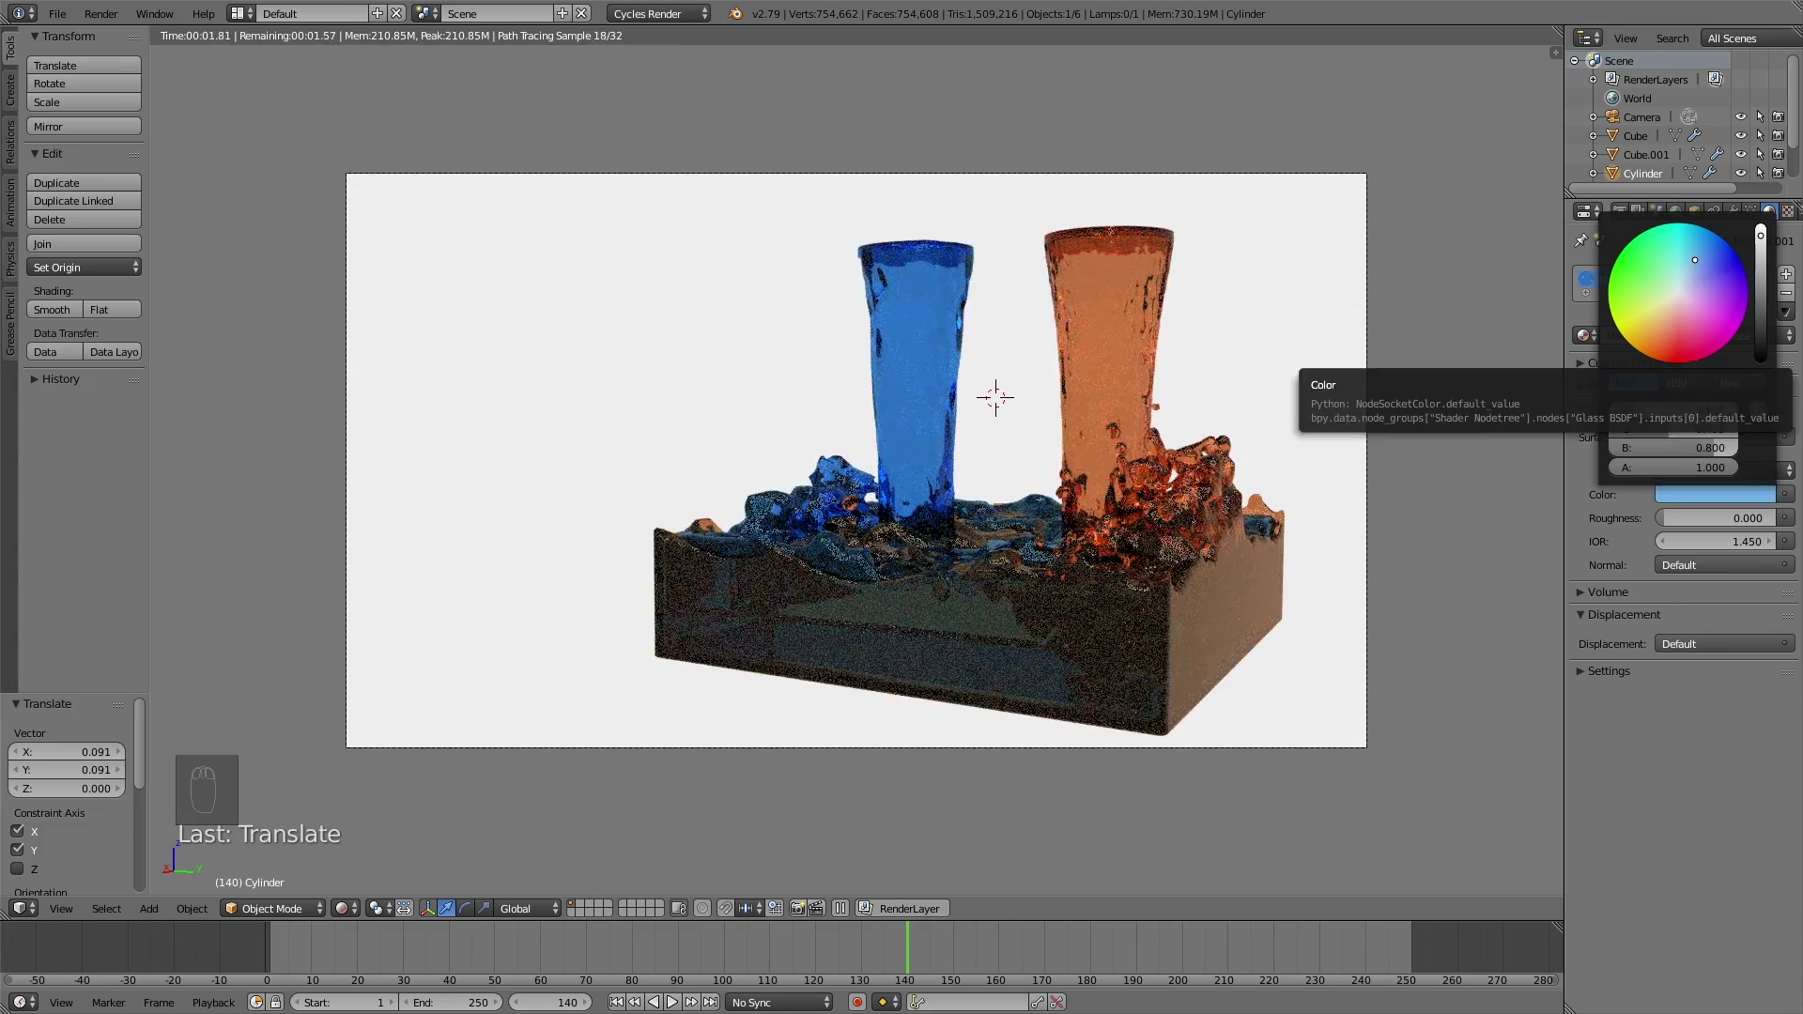
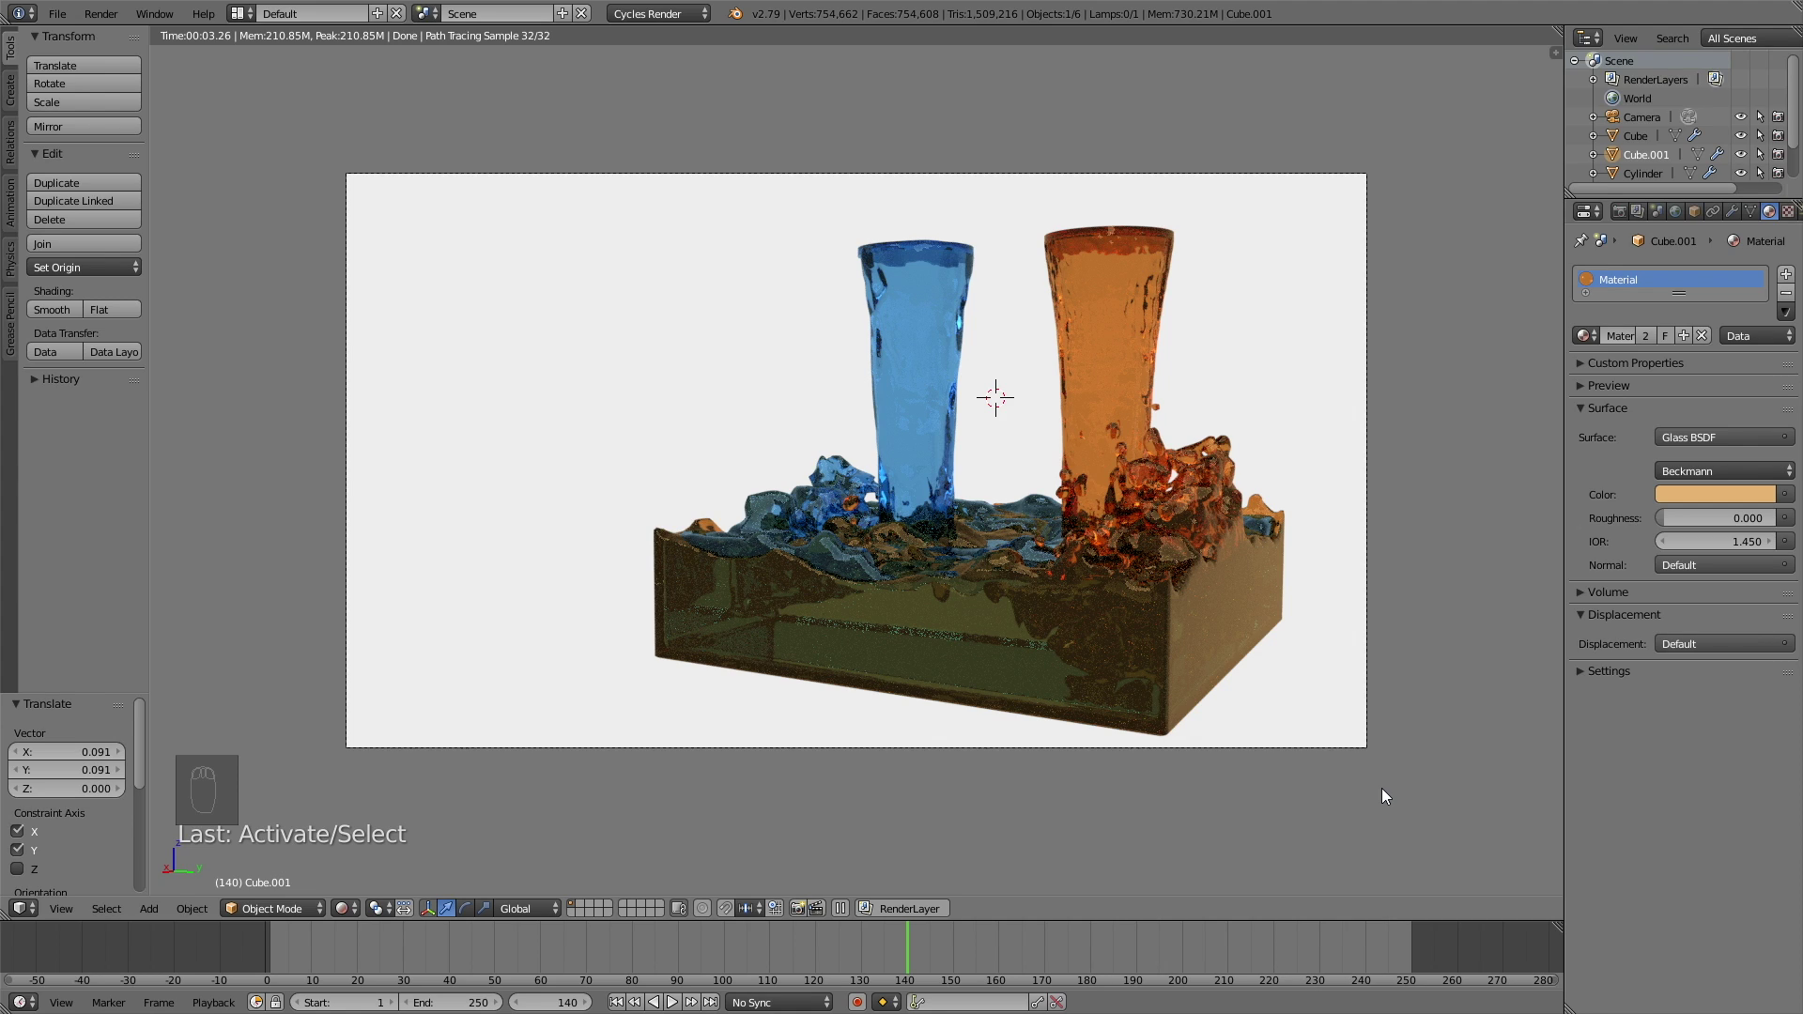
drag(1711, 497, 1763, 262)
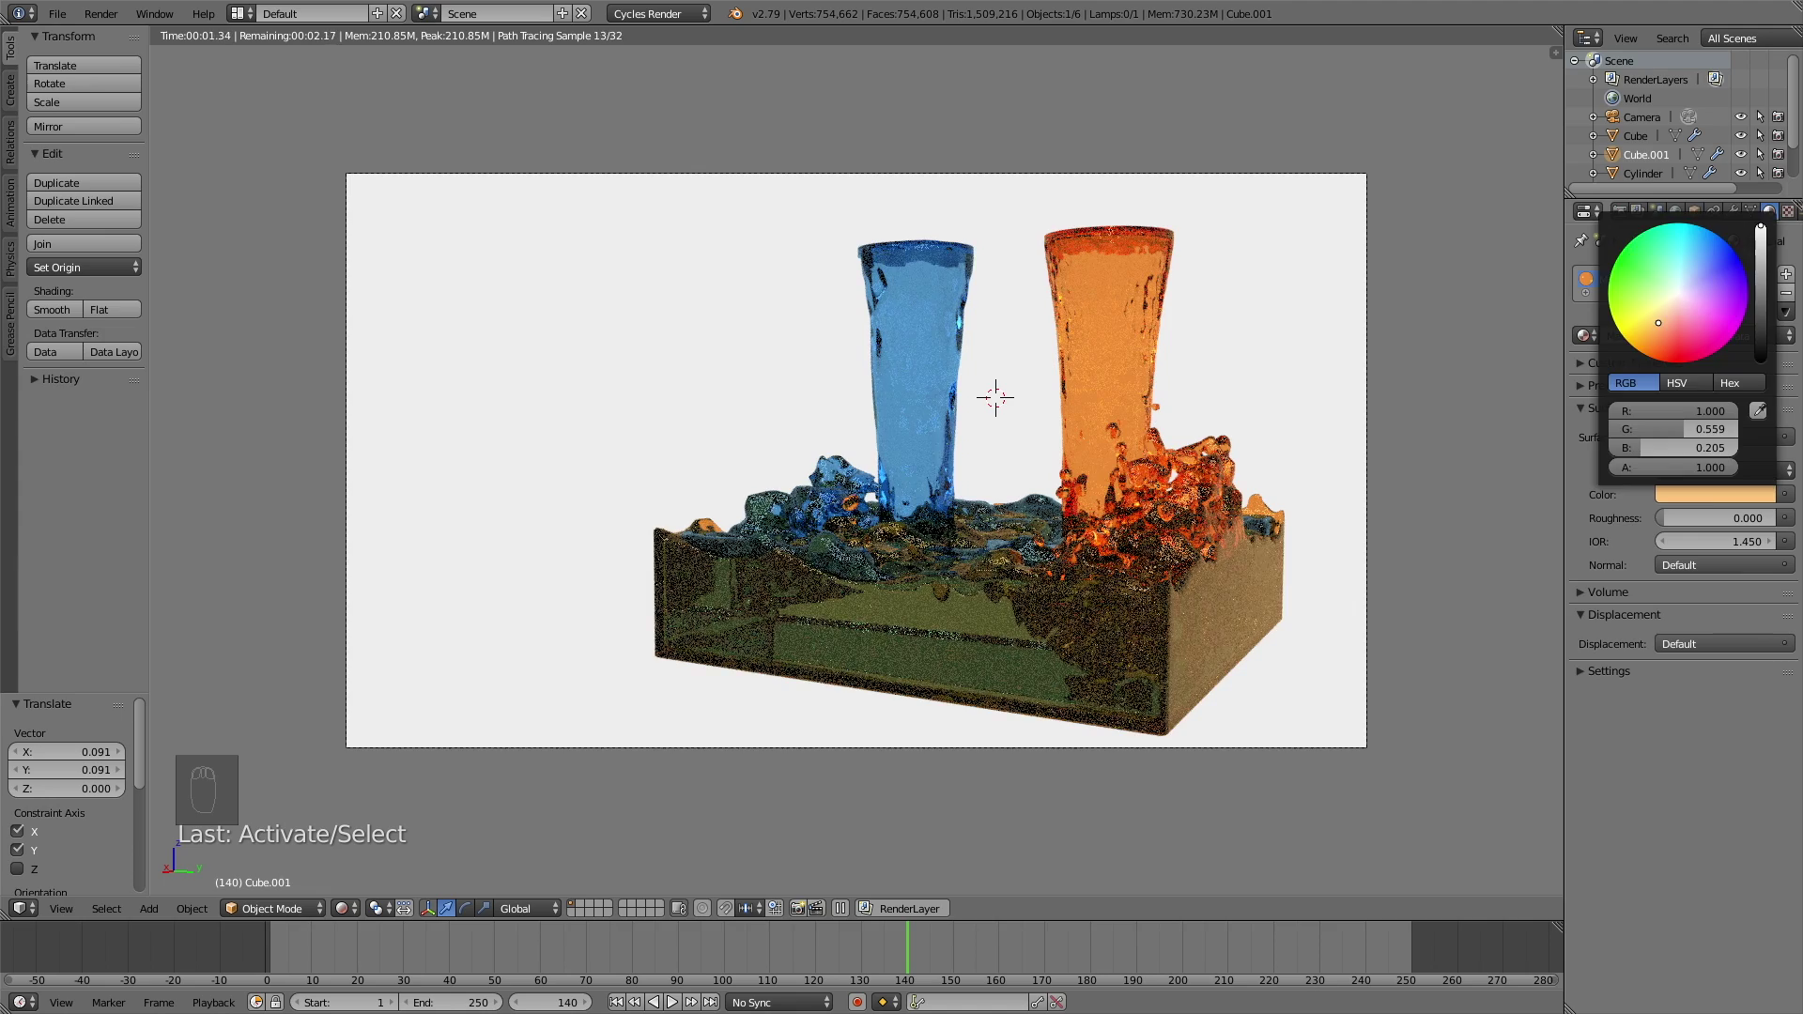
right_click(1720, 514)
click(1722, 491)
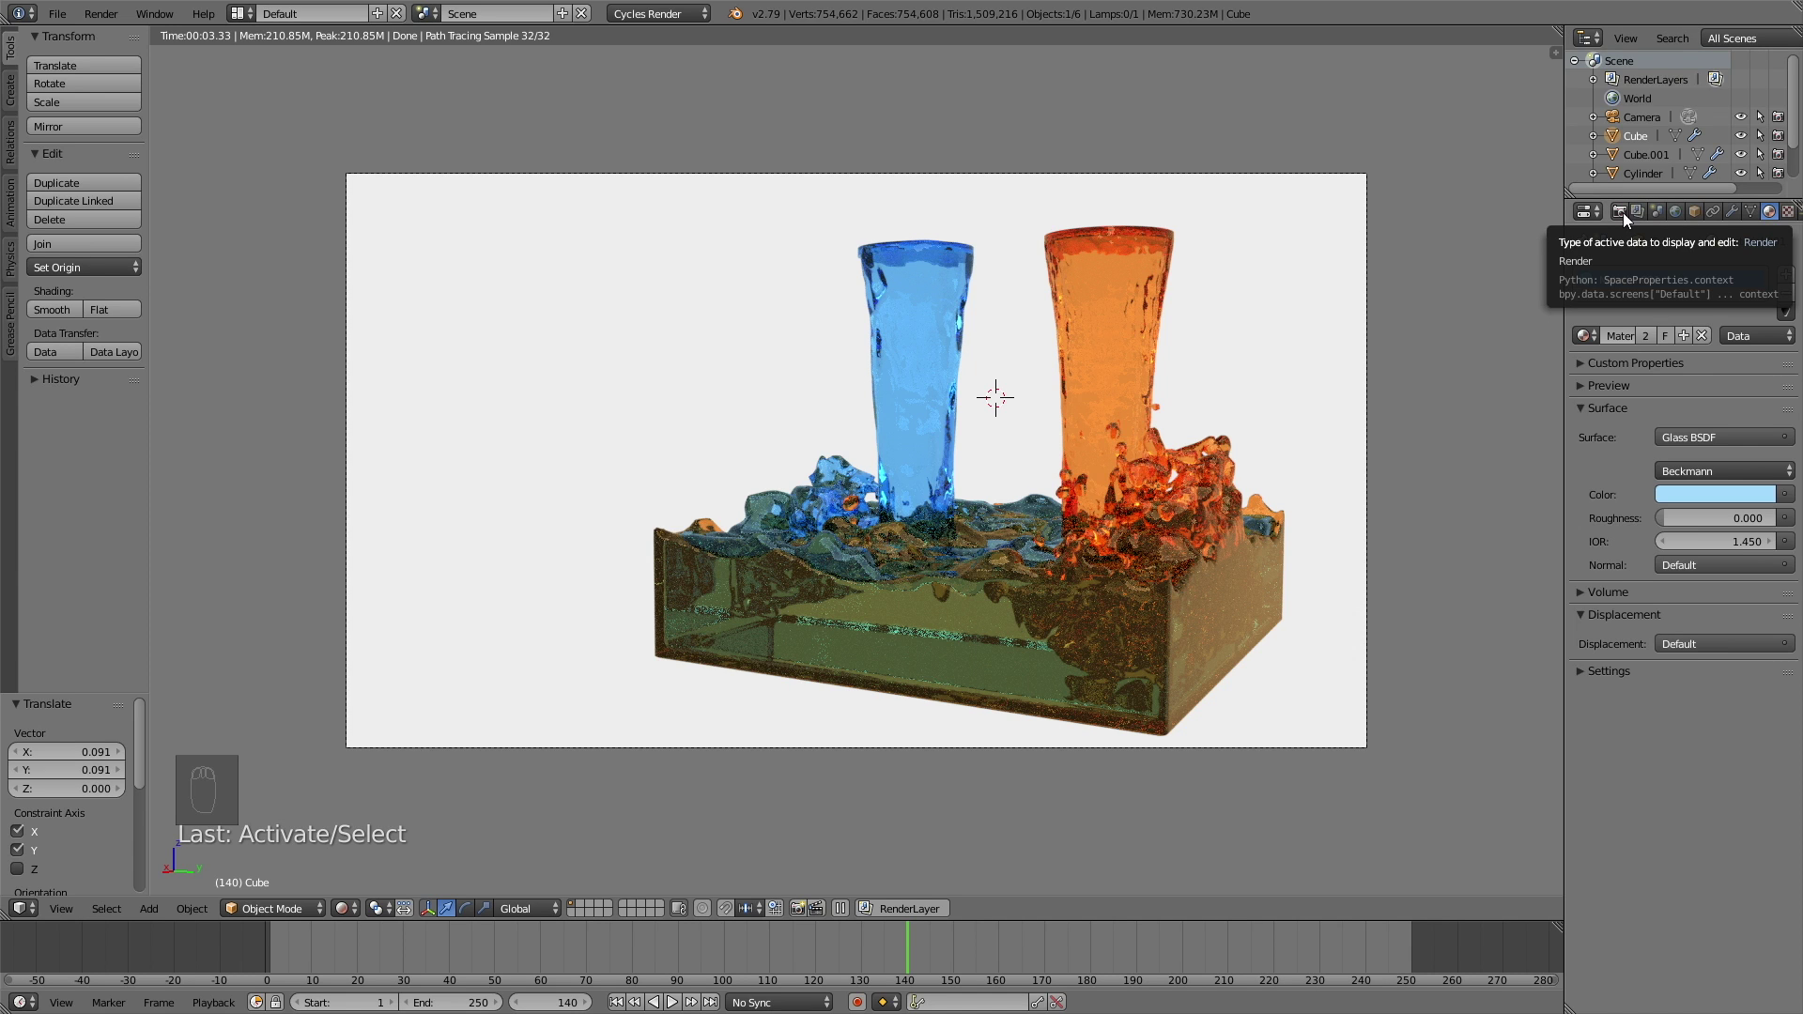
Step: Set render to 100% of 1920×1080 at 30 fps, output to C:\tmp\colortut, 250 samples
drag(1631, 216, 488, 919)
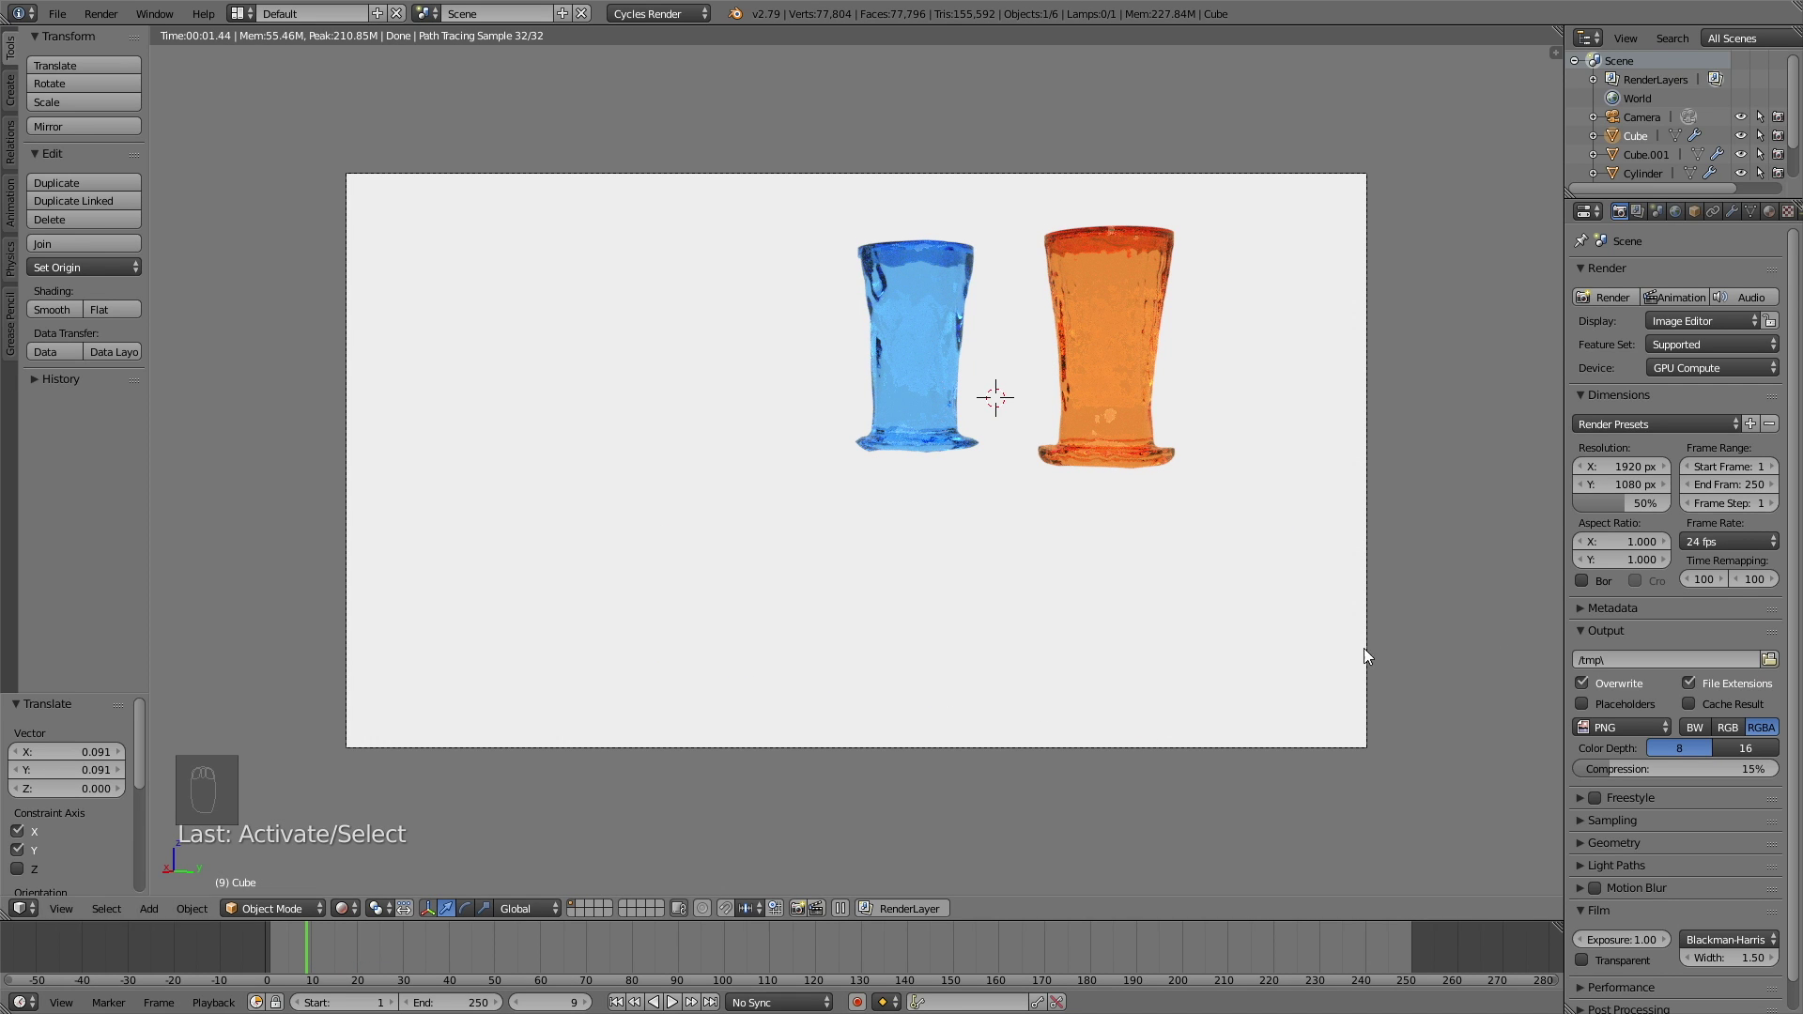
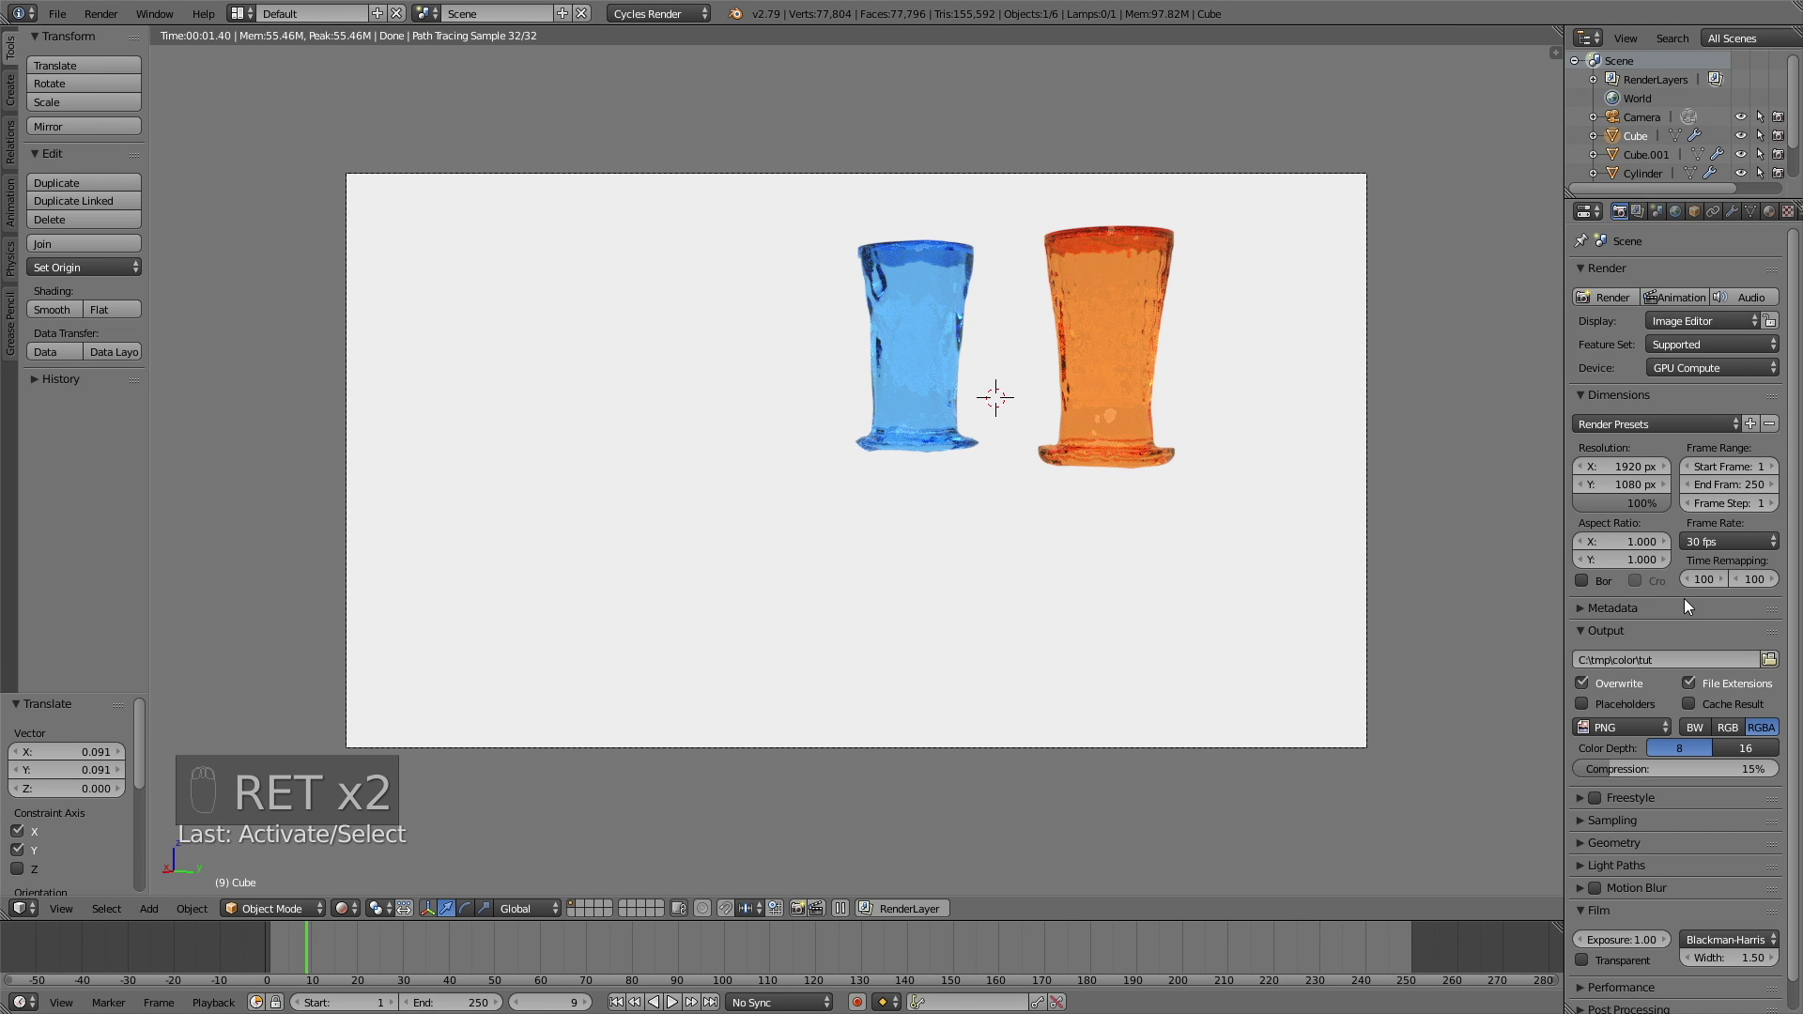
drag(1690, 603, 1632, 793)
drag(1632, 794, 1720, 813)
middle_click(1719, 812)
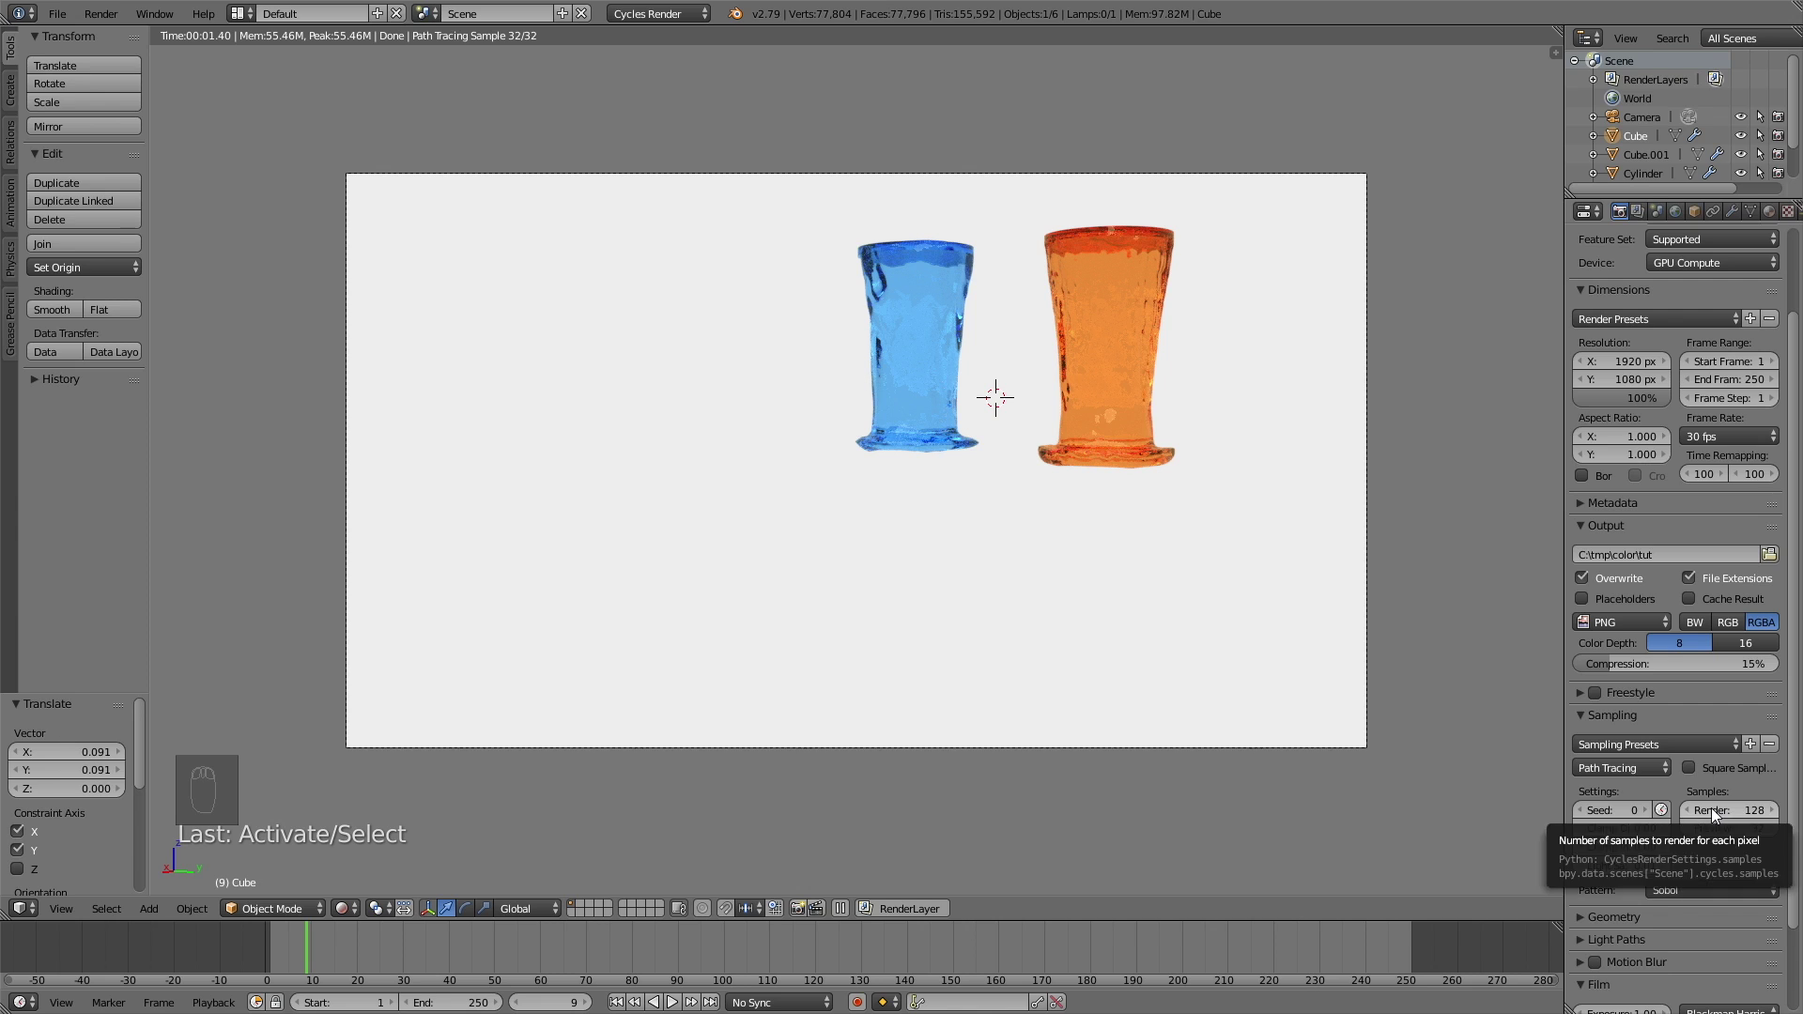
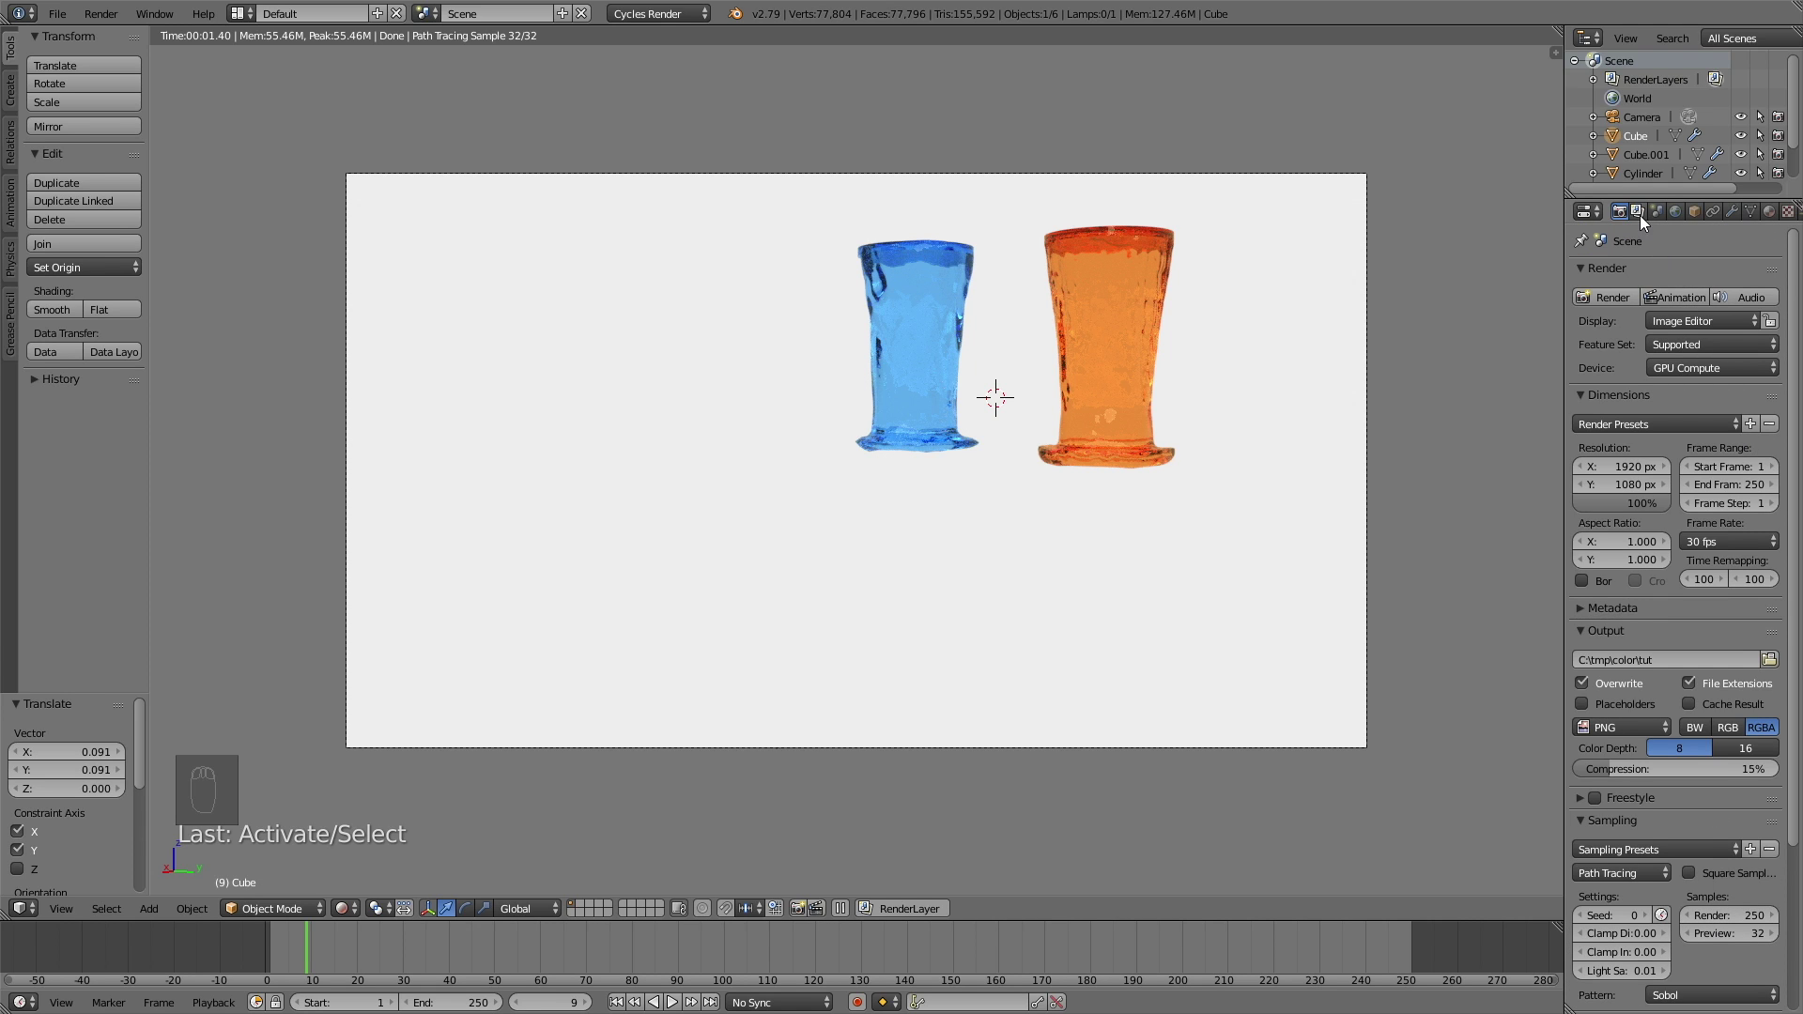
Step: Scrub to around frame 230 and render-preview the fluids filling the glass box
drag(1641, 216, 685, 958)
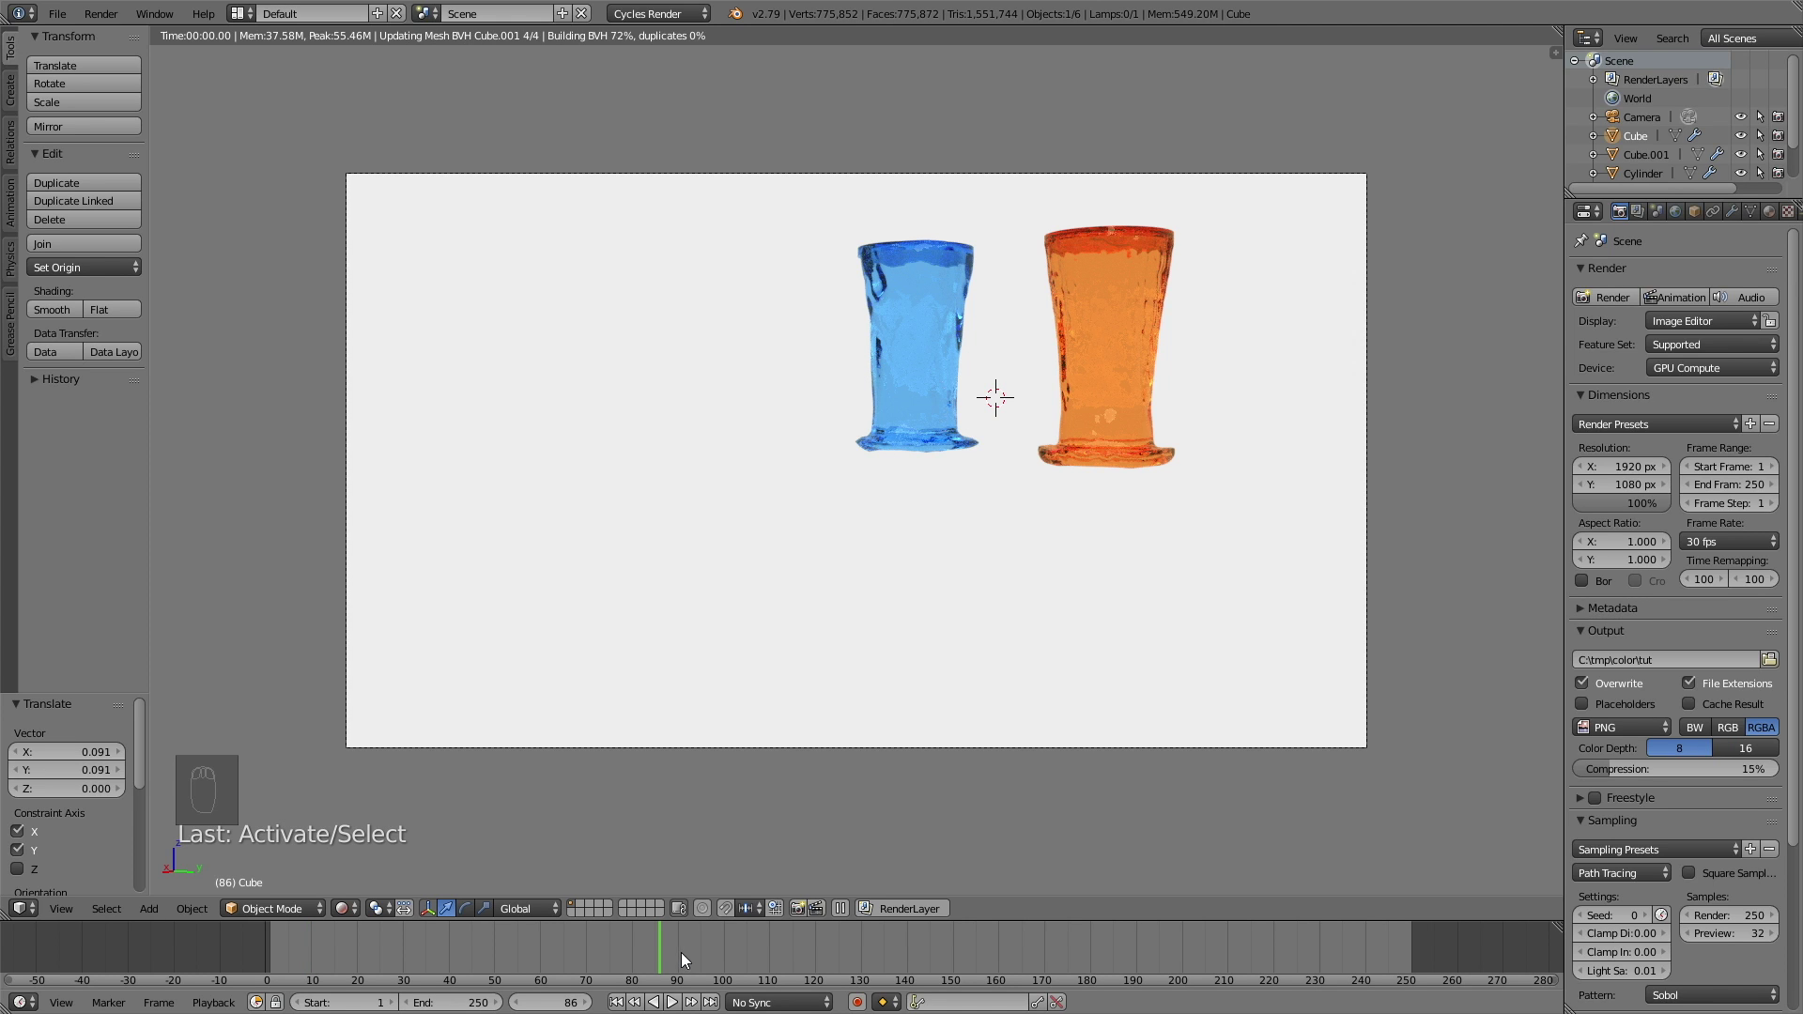
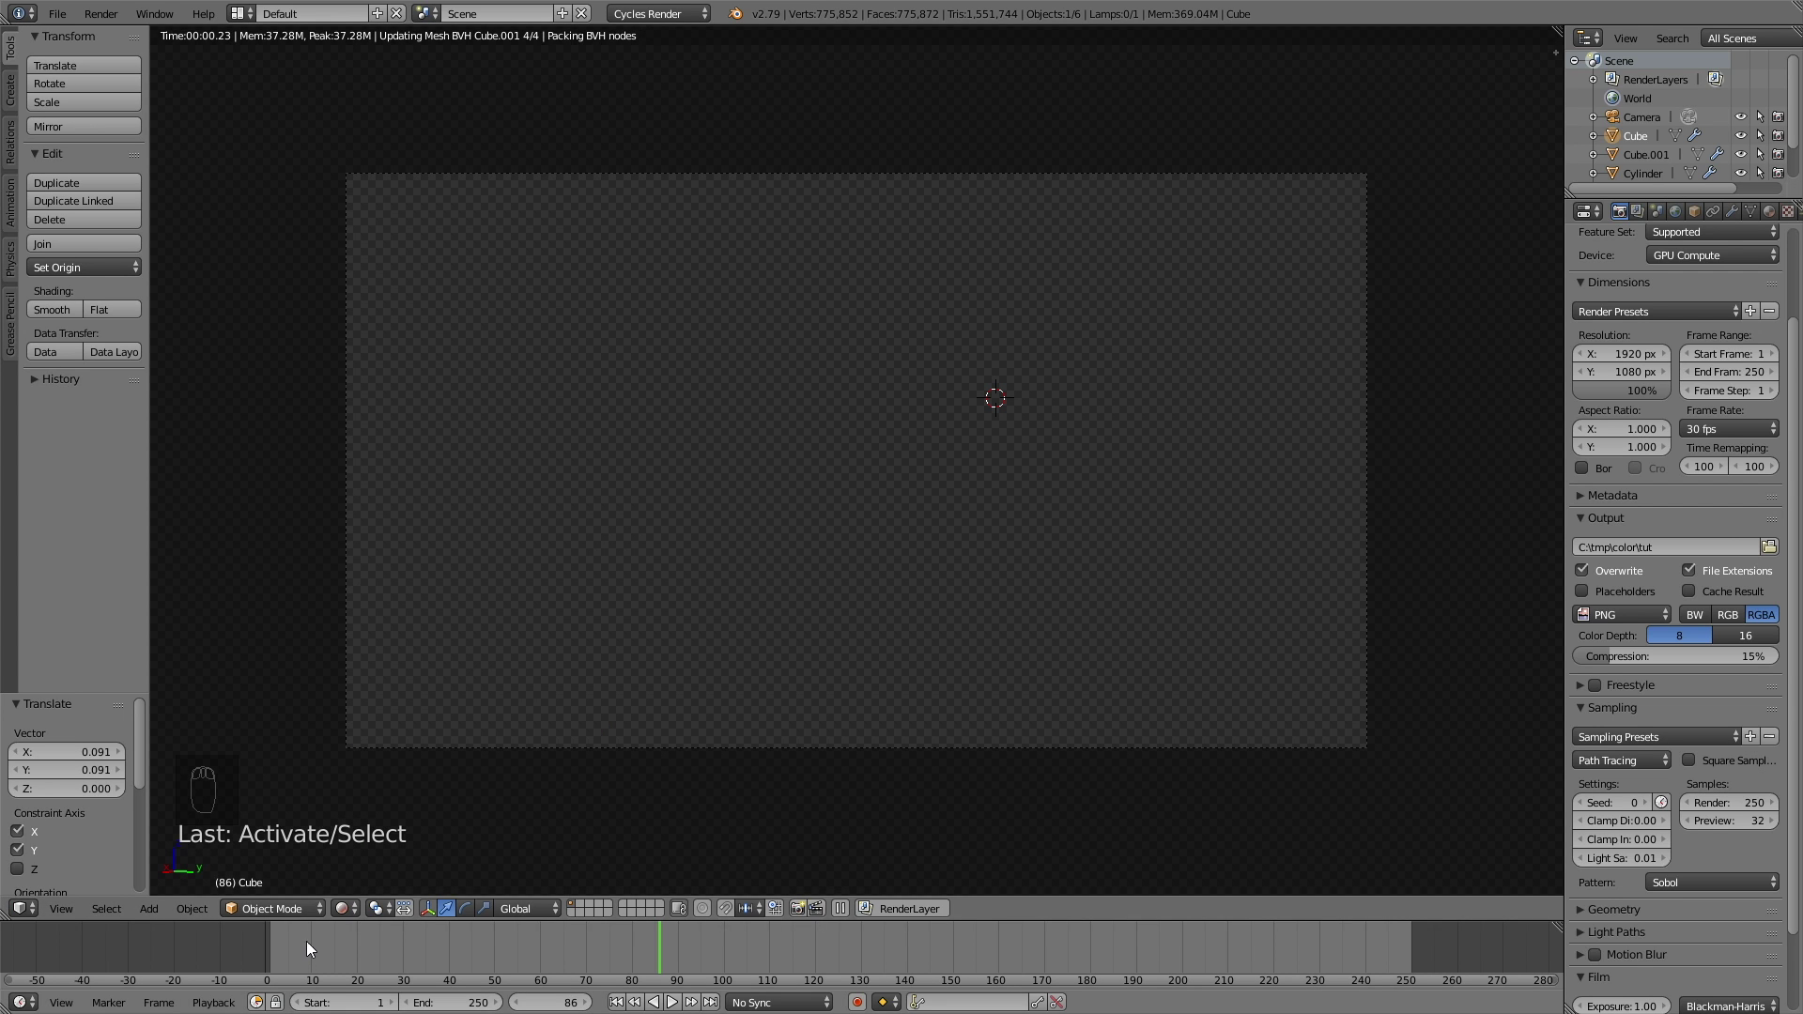
key(shift+z)
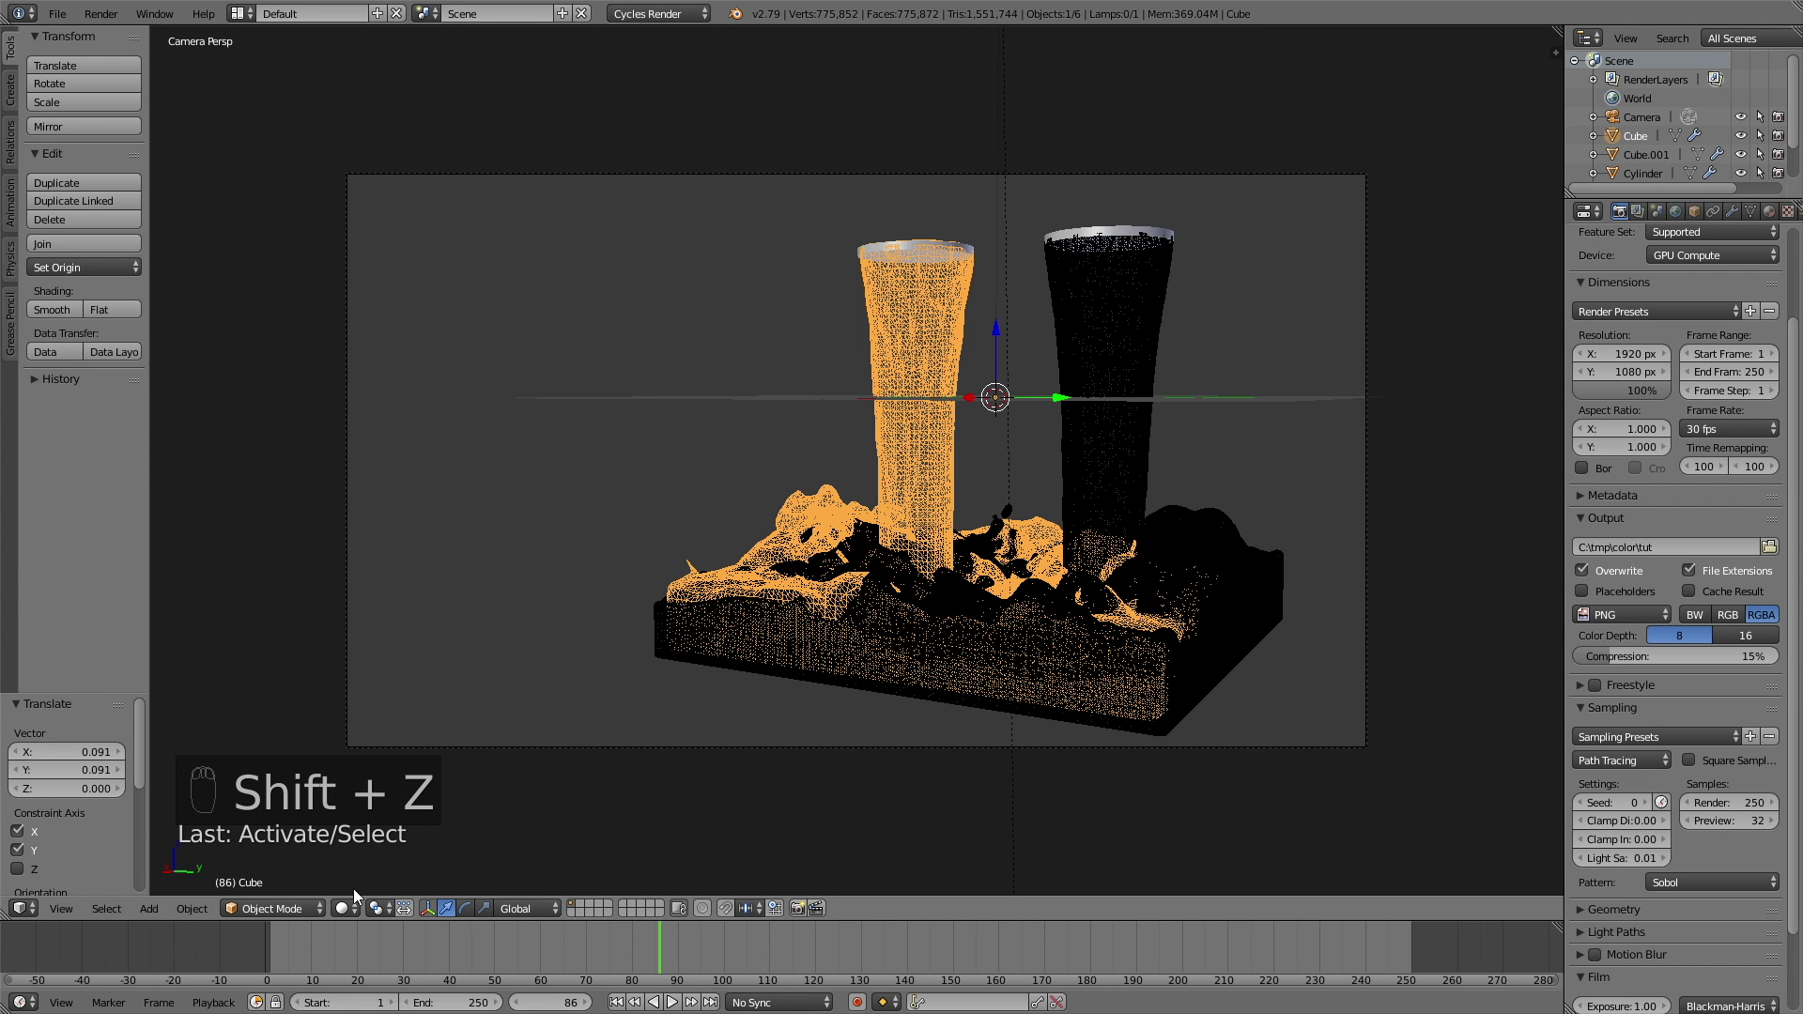
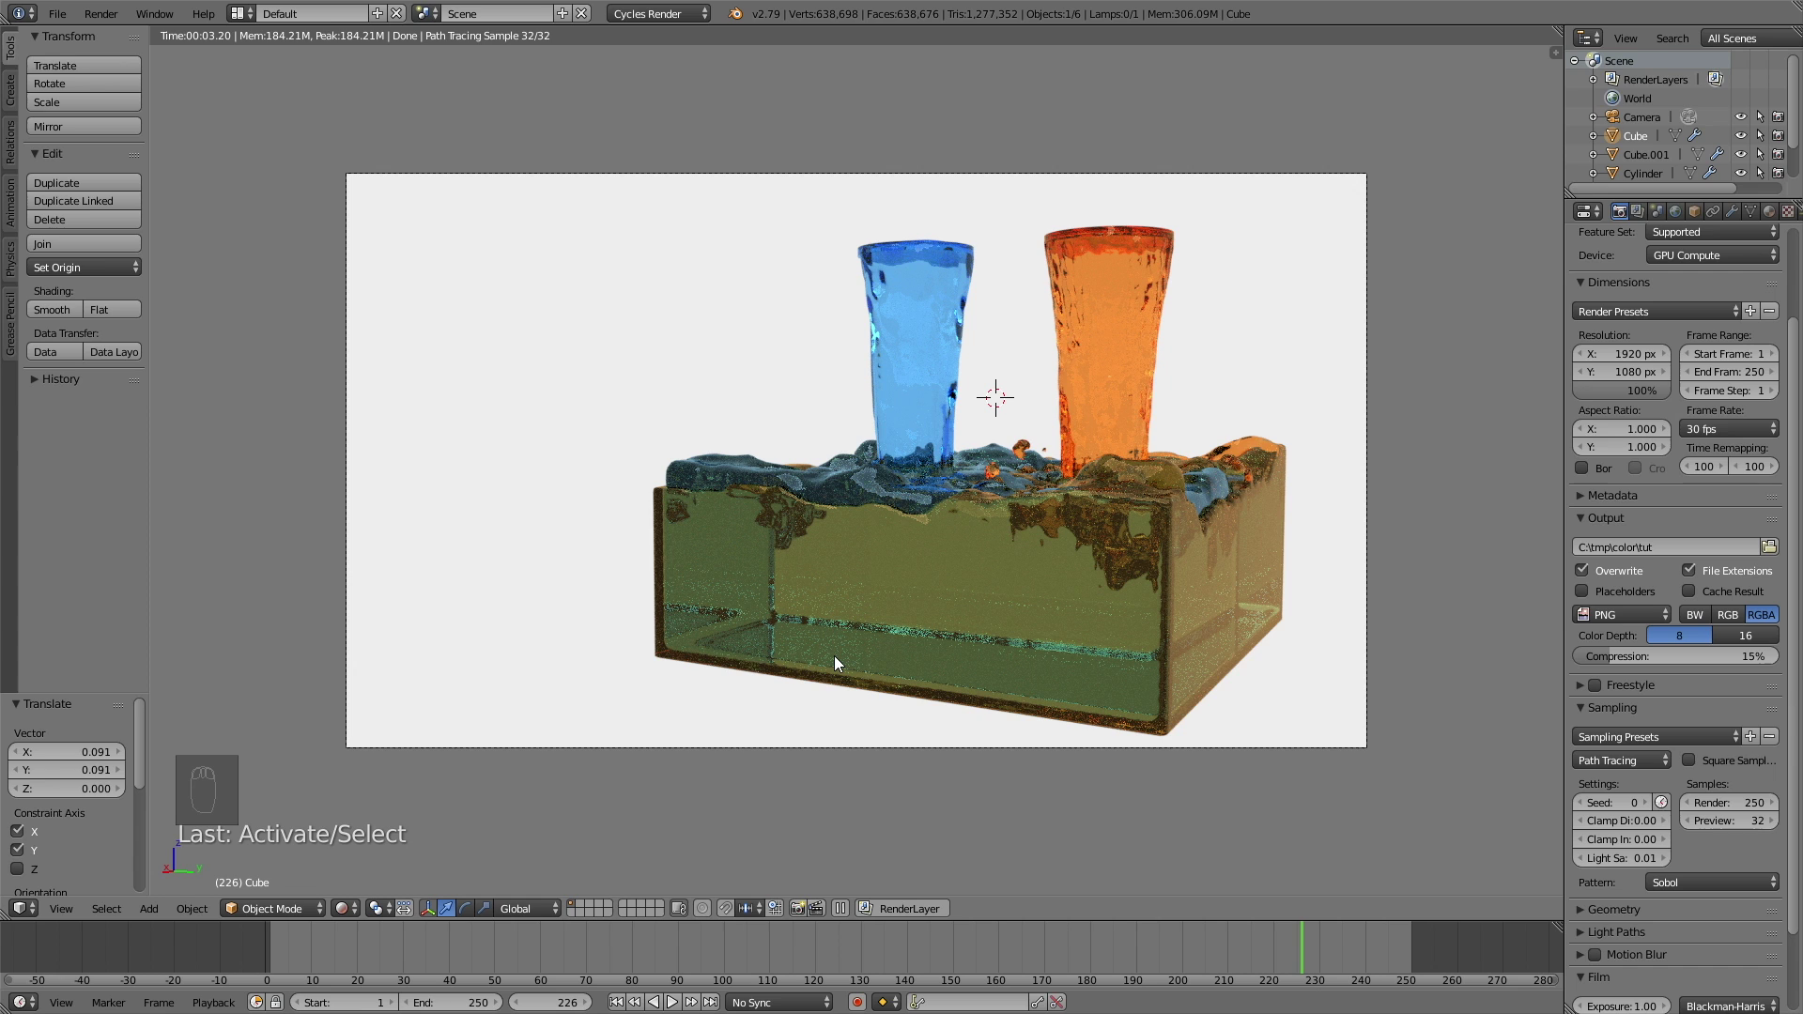
key(shift+z)
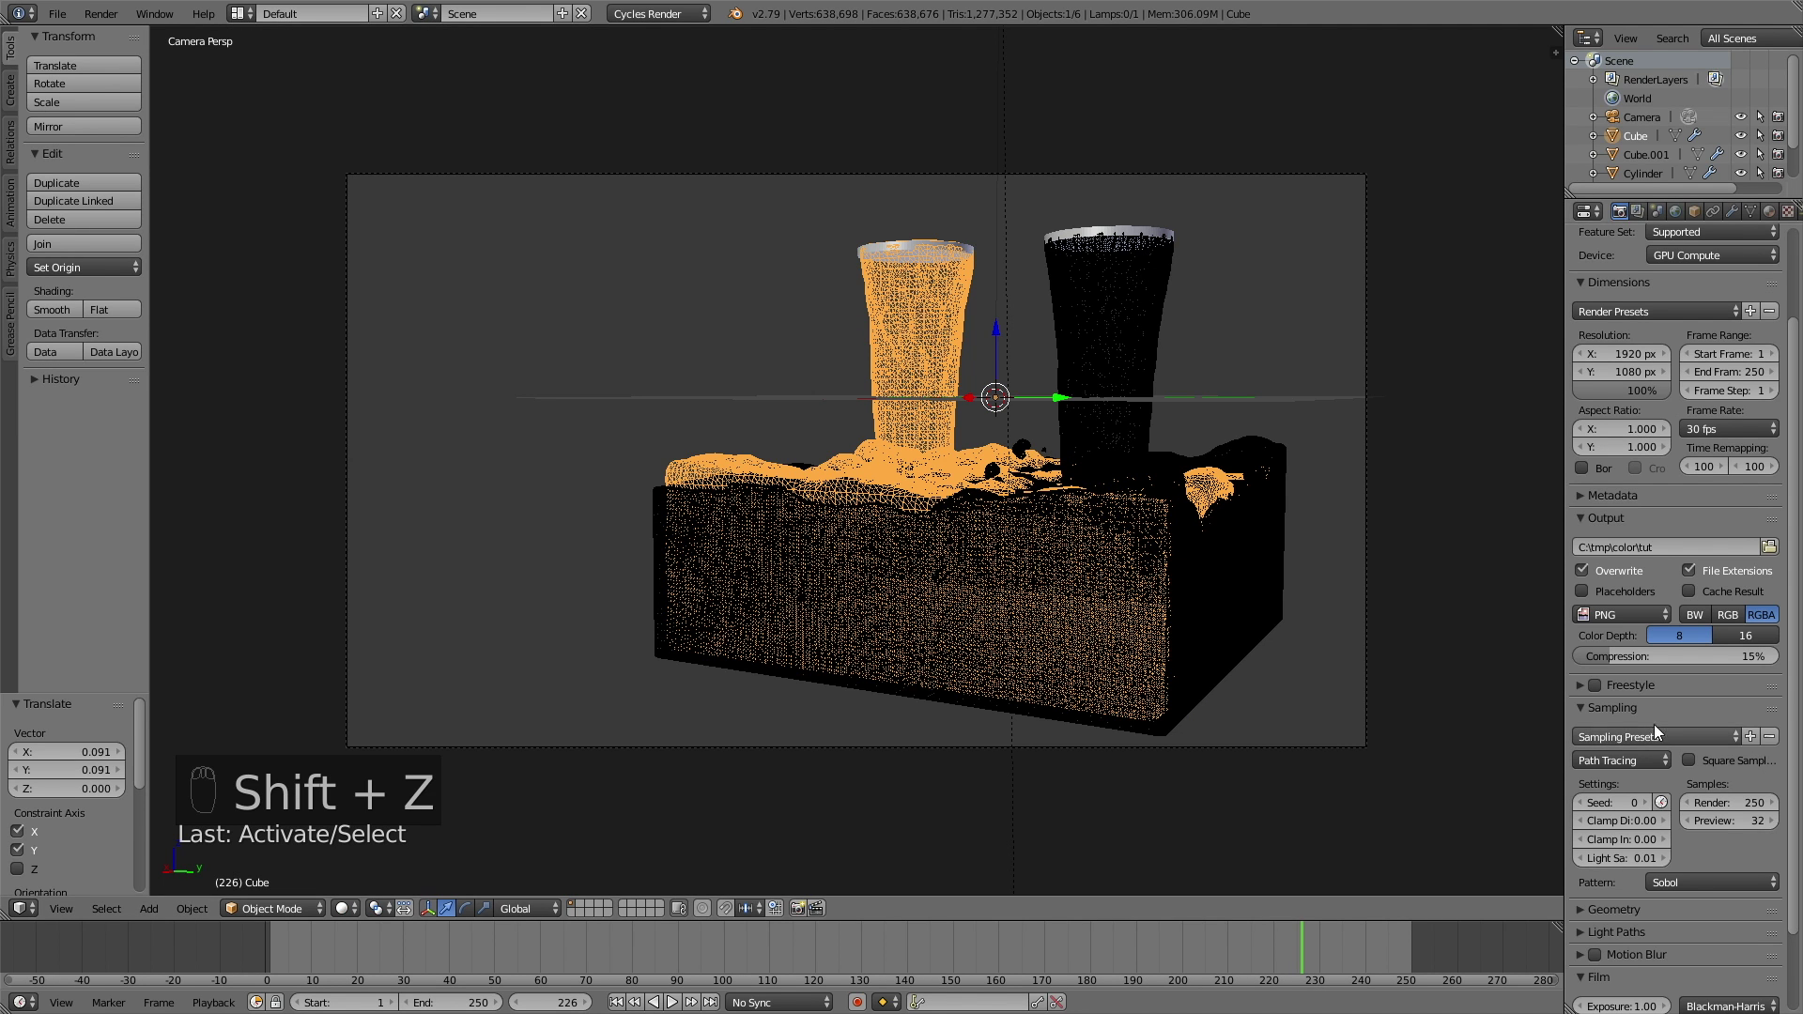